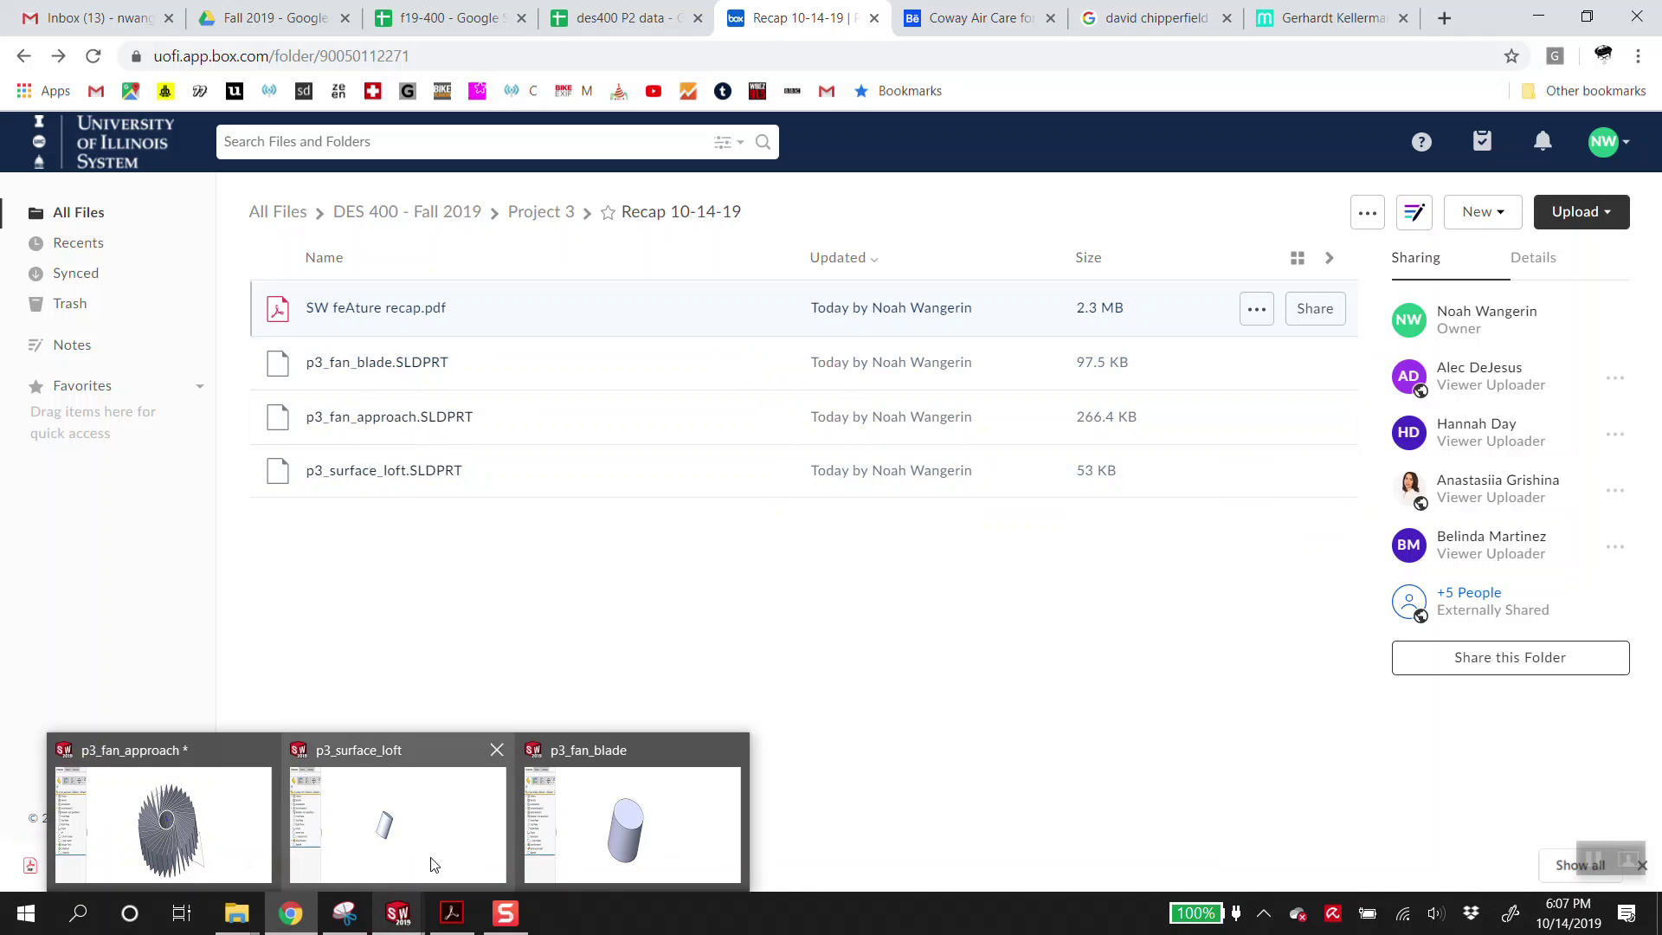
# - Switch from the Box folder in Chrome to the File Explorer reference-photo folder
pyautogui.click(459, 821)
# - Preview reference image I1 from another student's Homework Due 10-12 folder, then minimize Explorer
pyautogui.click(250, 920)
pyautogui.click(207, 829)
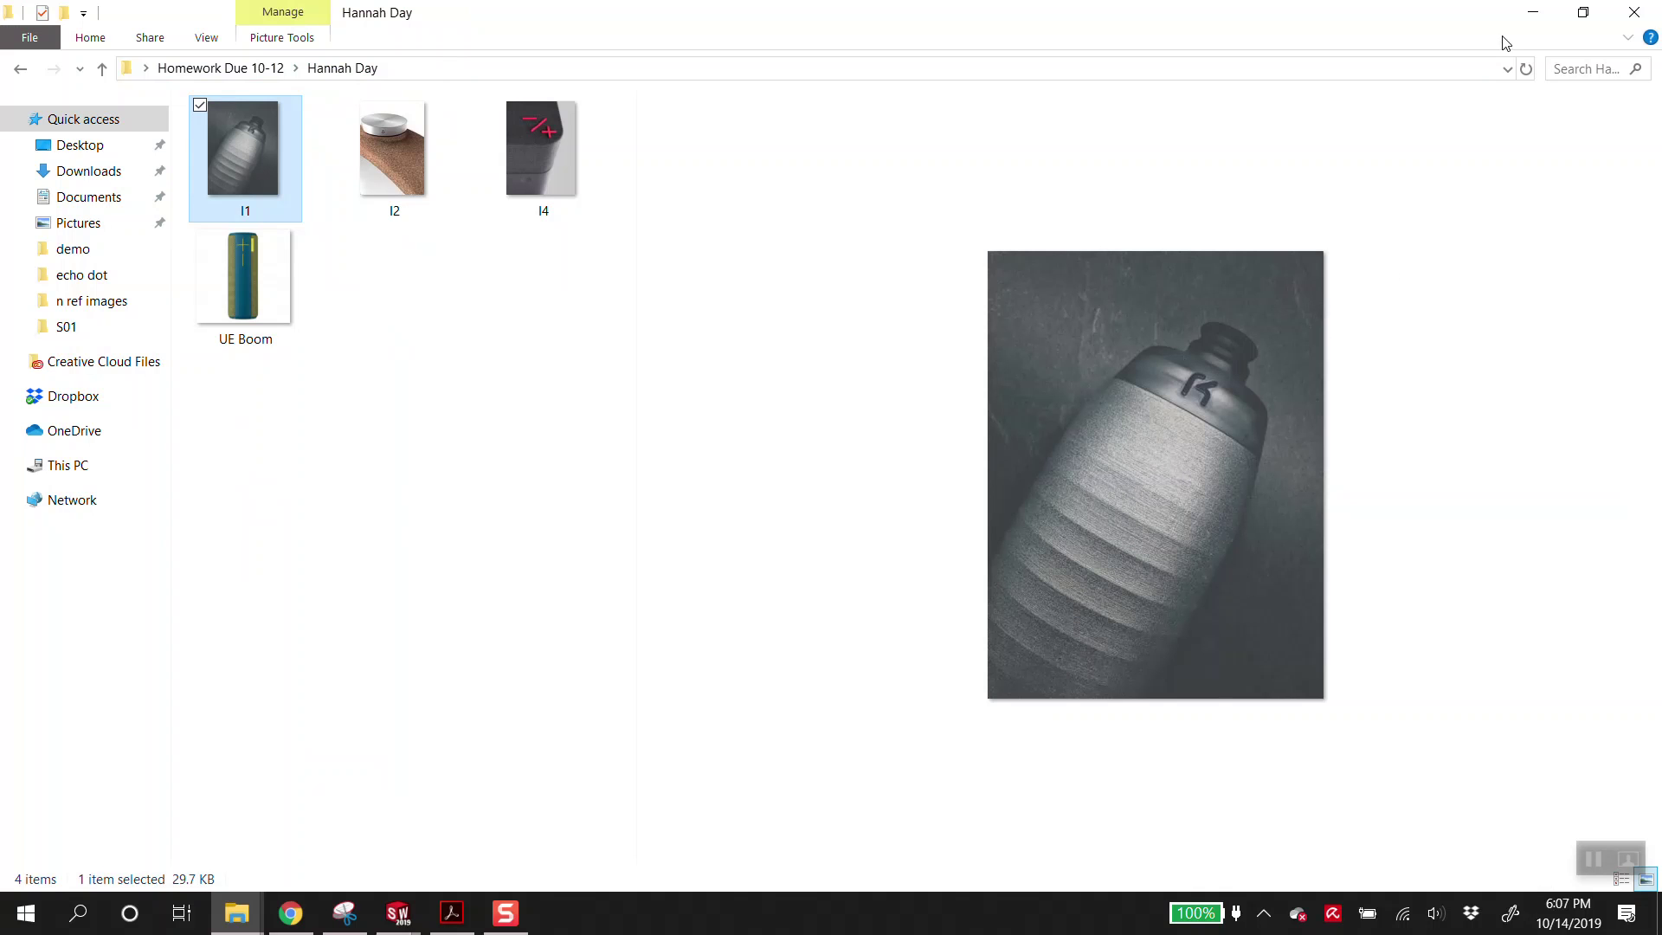
pyautogui.click(1541, 12)
# - Orbit the cylinder part and select Sketch4, the small rectangle on its side
pyautogui.press('alt+v')
pyautogui.scroll(-3)
pyautogui.moveTo(833, 467); pyautogui.dragTo(74, 518)
pyautogui.click(75, 519)
pyautogui.scroll(-3)
pyautogui.moveTo(593, 485); pyautogui.dragTo(297, 591)
pyautogui.click(297, 590)
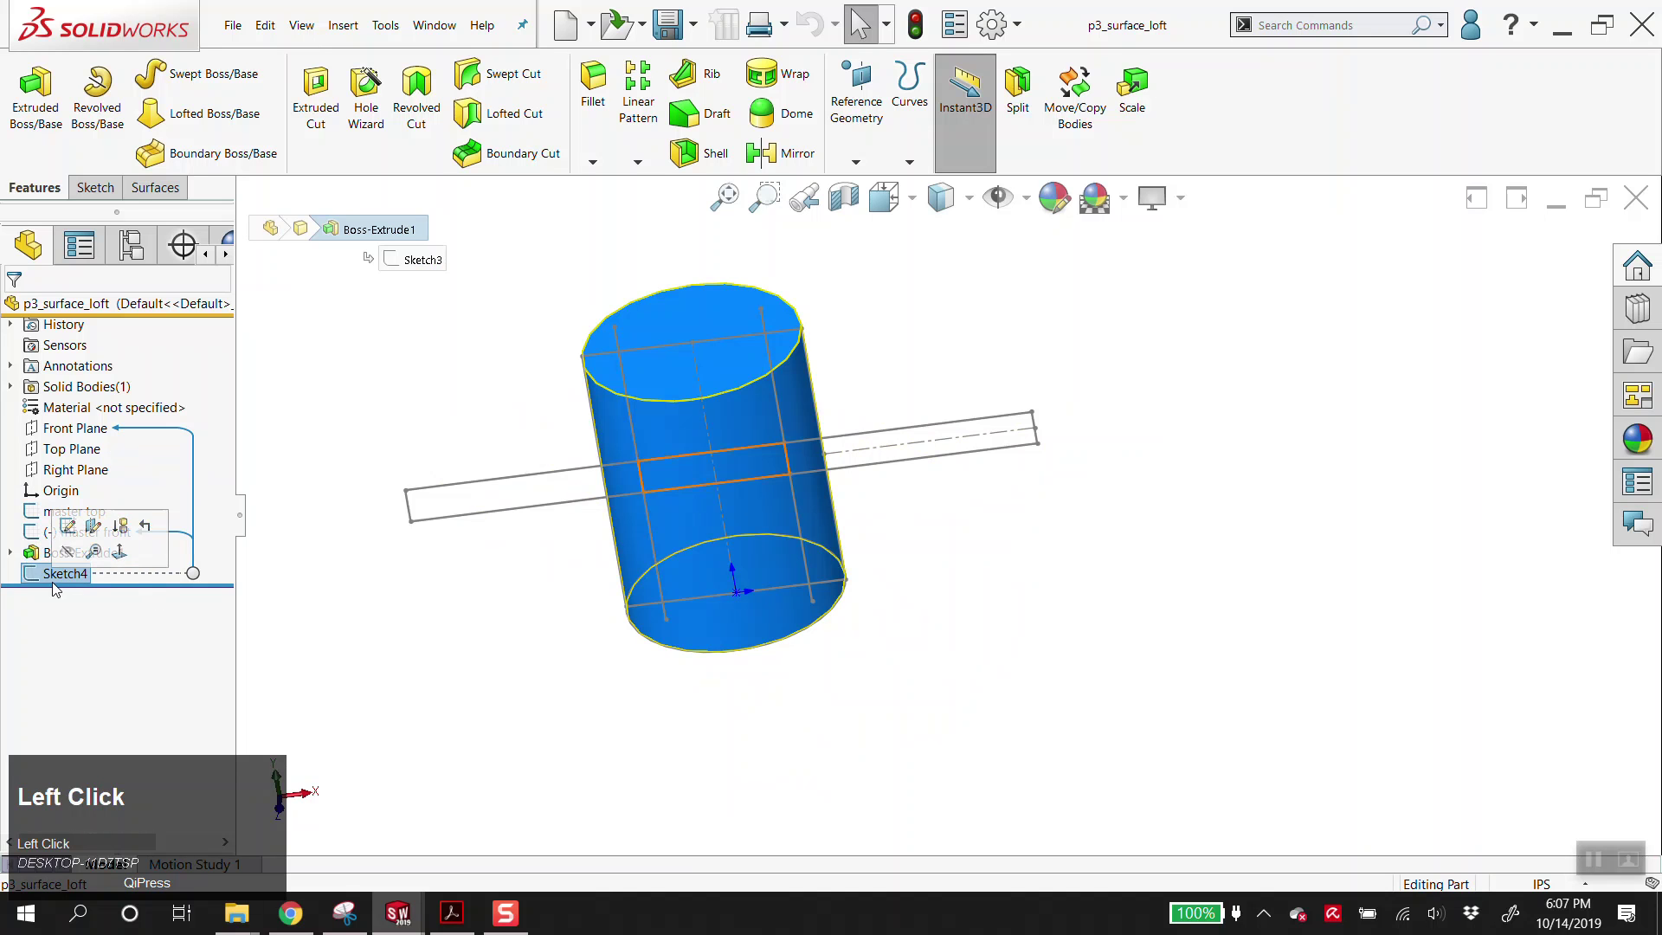
pyautogui.scroll(-3)
pyautogui.middleClick(771, 489)
pyautogui.scroll(-3)
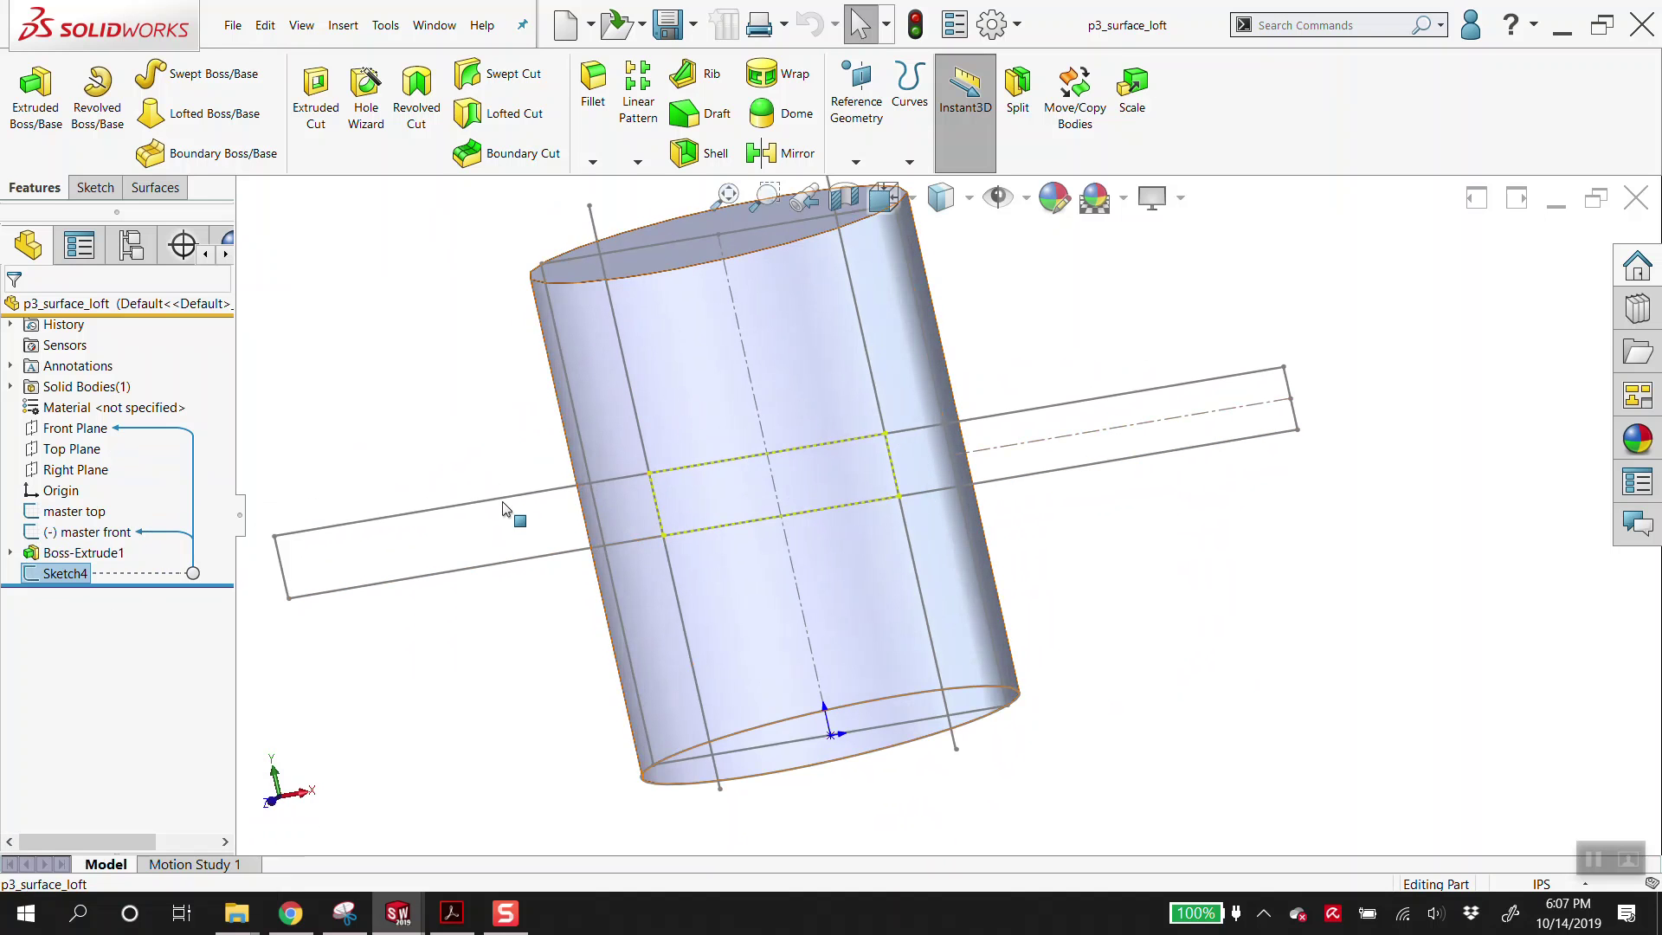
pyautogui.scroll(3)
pyautogui.press('alt+v')
# - Hide the reference planes and bring up the Surfaces tool set
pyautogui.click(1207, 557)
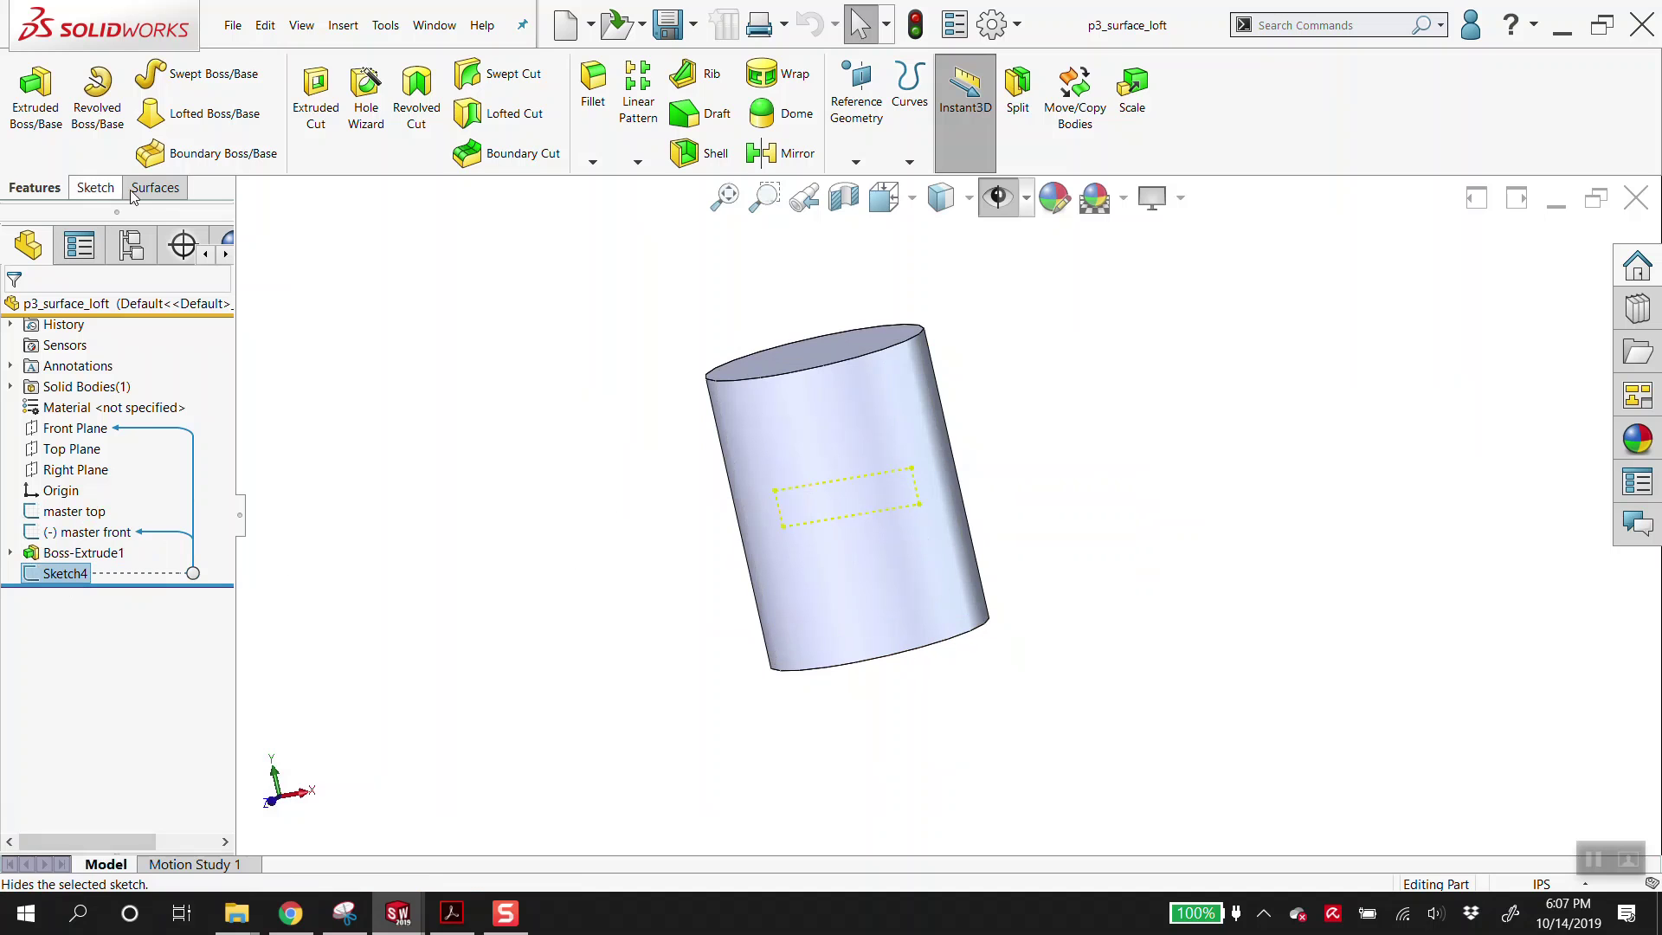
pyautogui.click(149, 192)
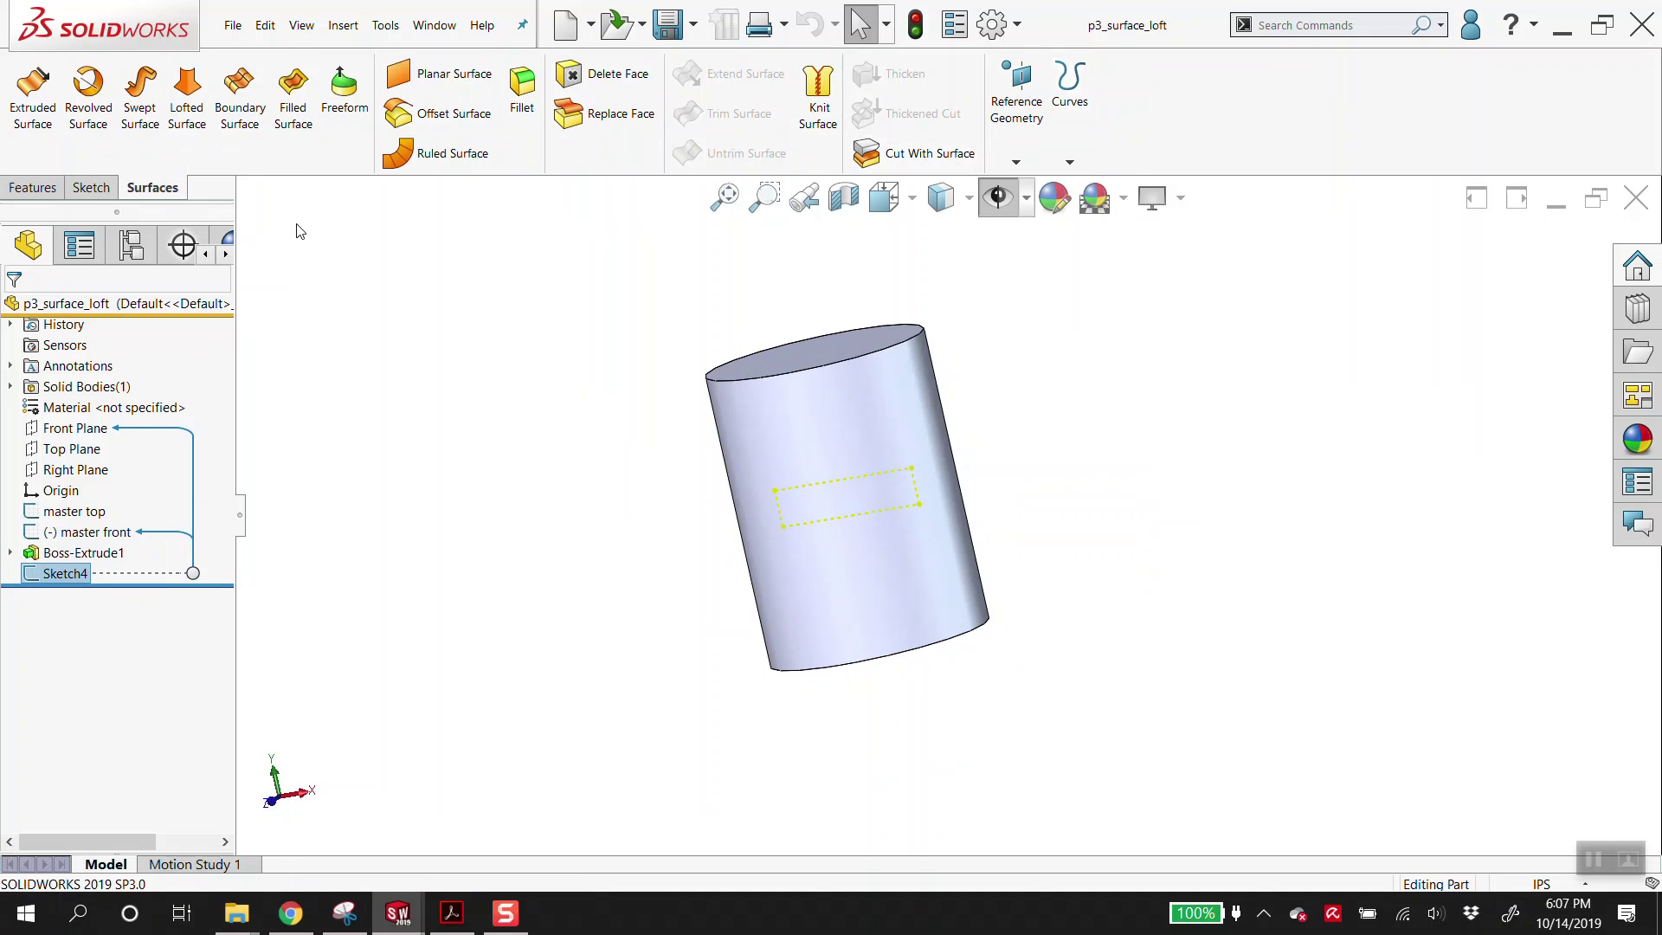
pyautogui.rightClick(101, 189)
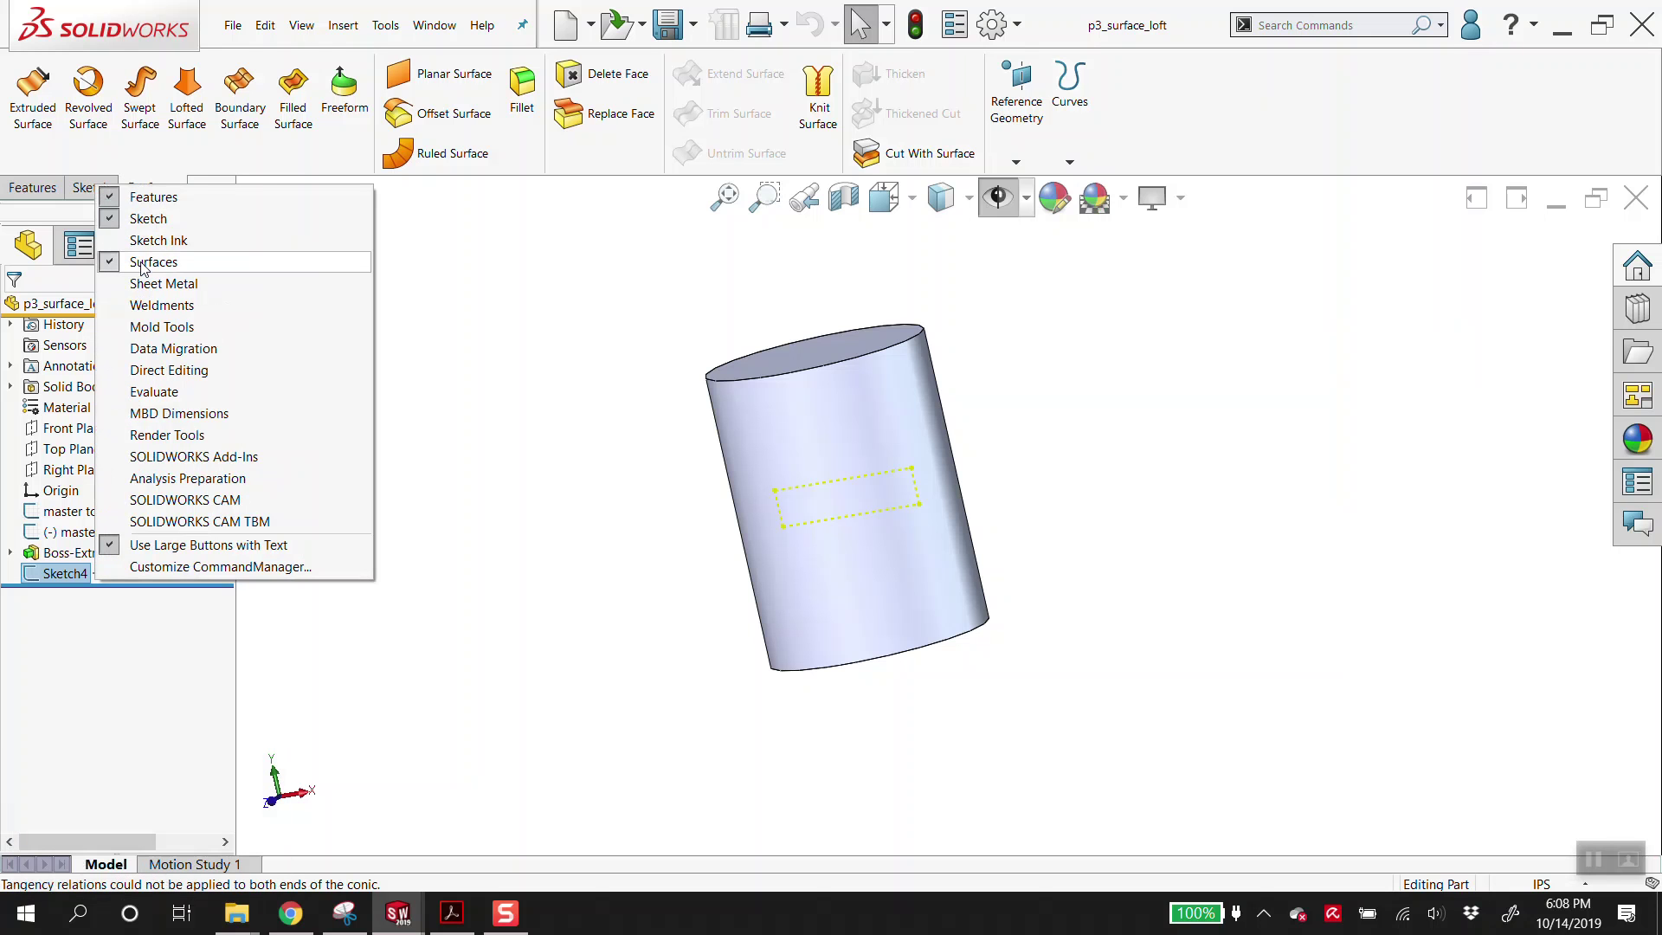
pyautogui.click(1154, 118)
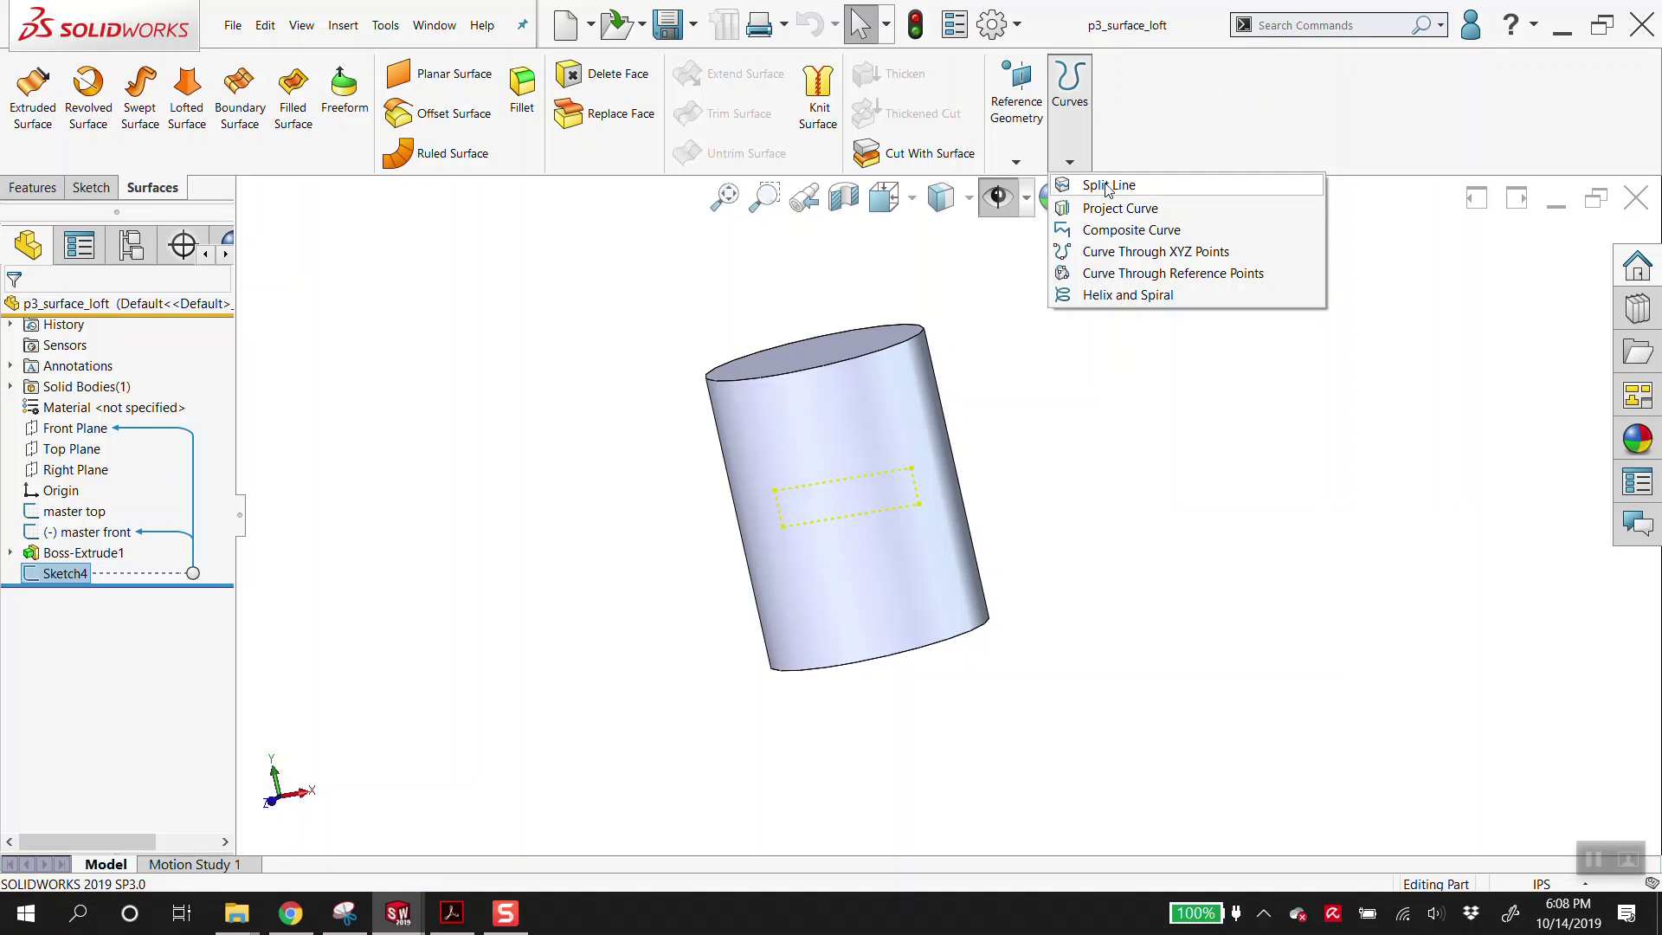
# - Split the cylinder's side face by projecting Sketch4 onto it, creating Split Line1
pyautogui.click(639, 363)
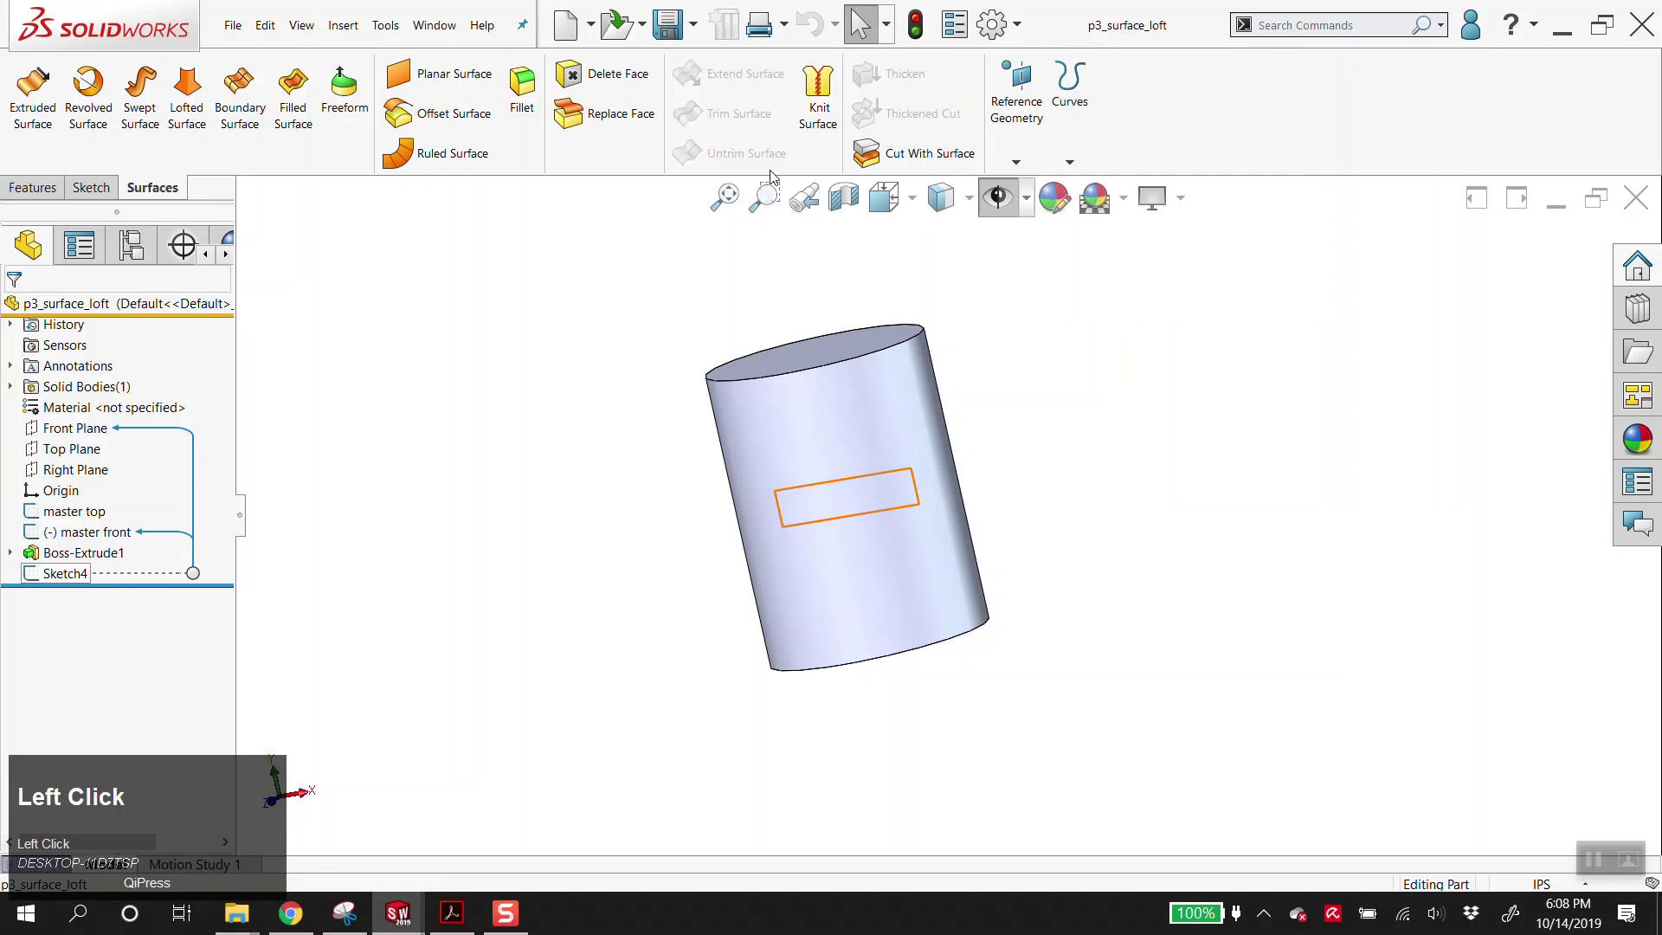
pyautogui.click(1119, 188)
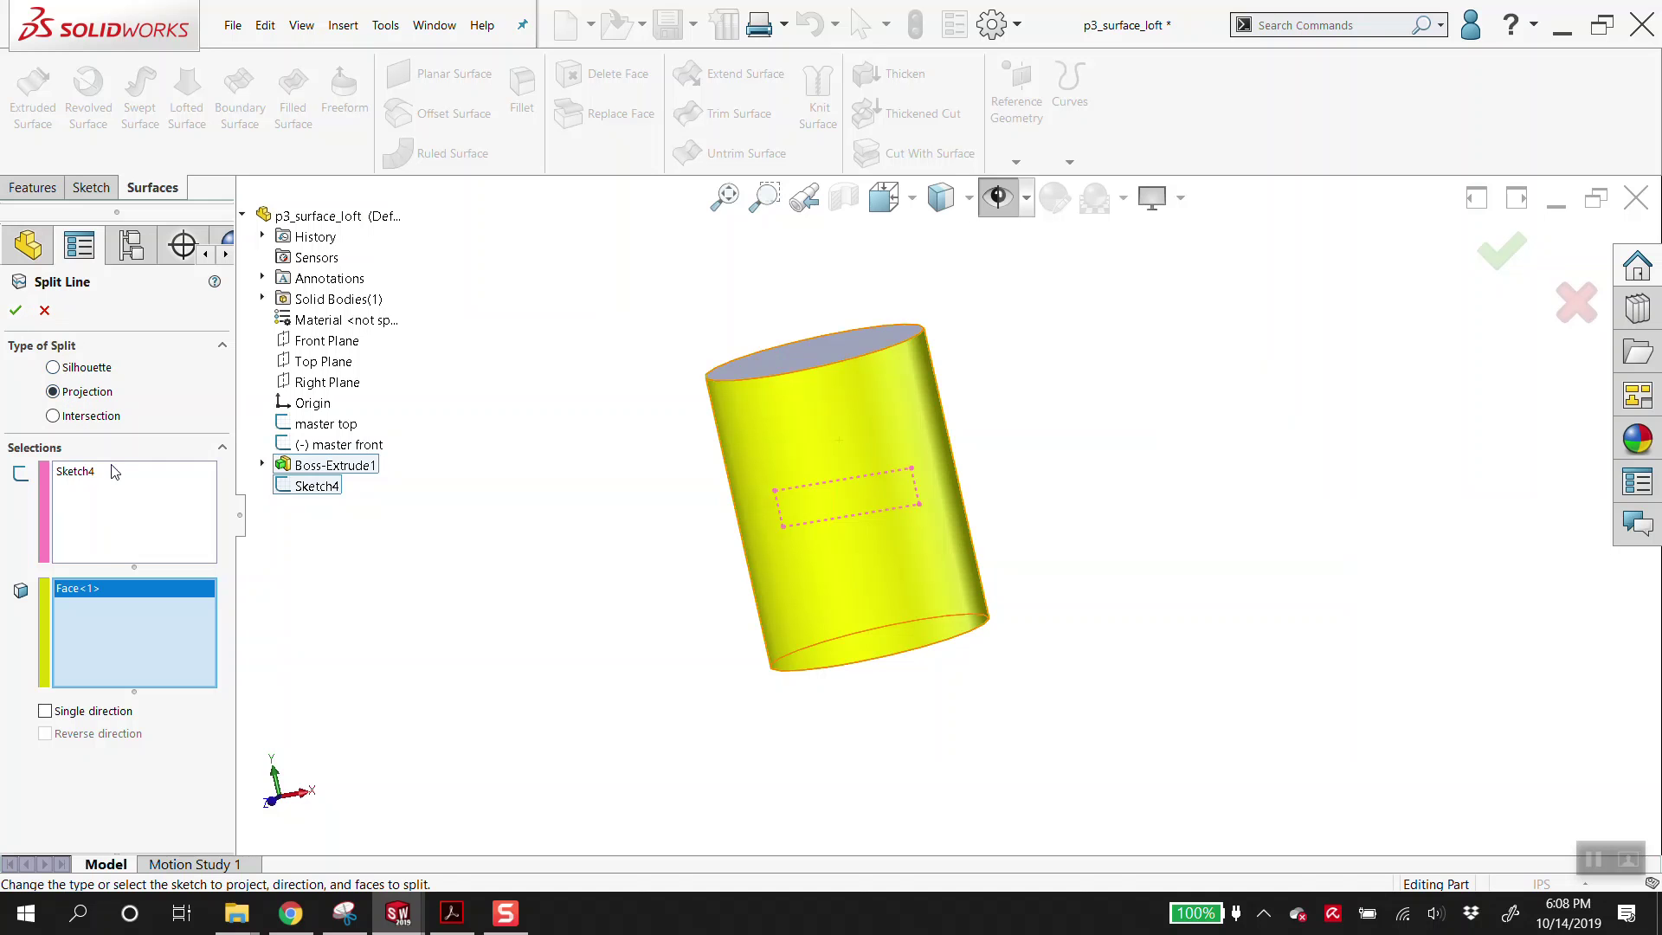
pyautogui.click(79, 478)
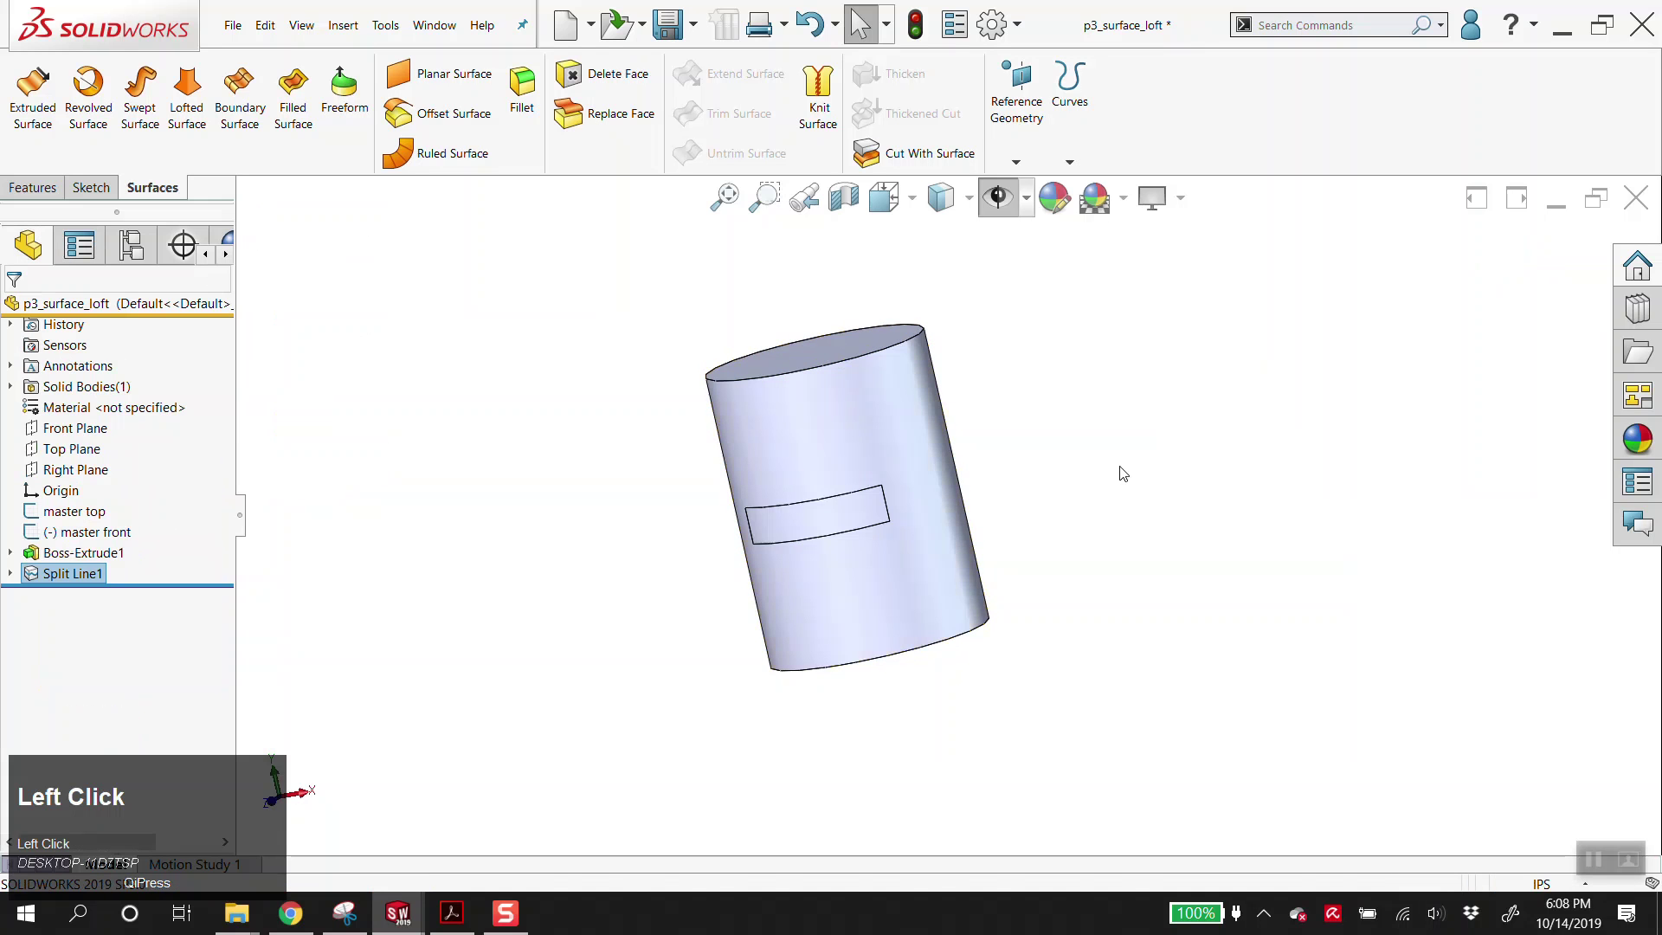
pyautogui.scroll(-3)
pyautogui.moveTo(917, 482); pyautogui.dragTo(1195, 531)
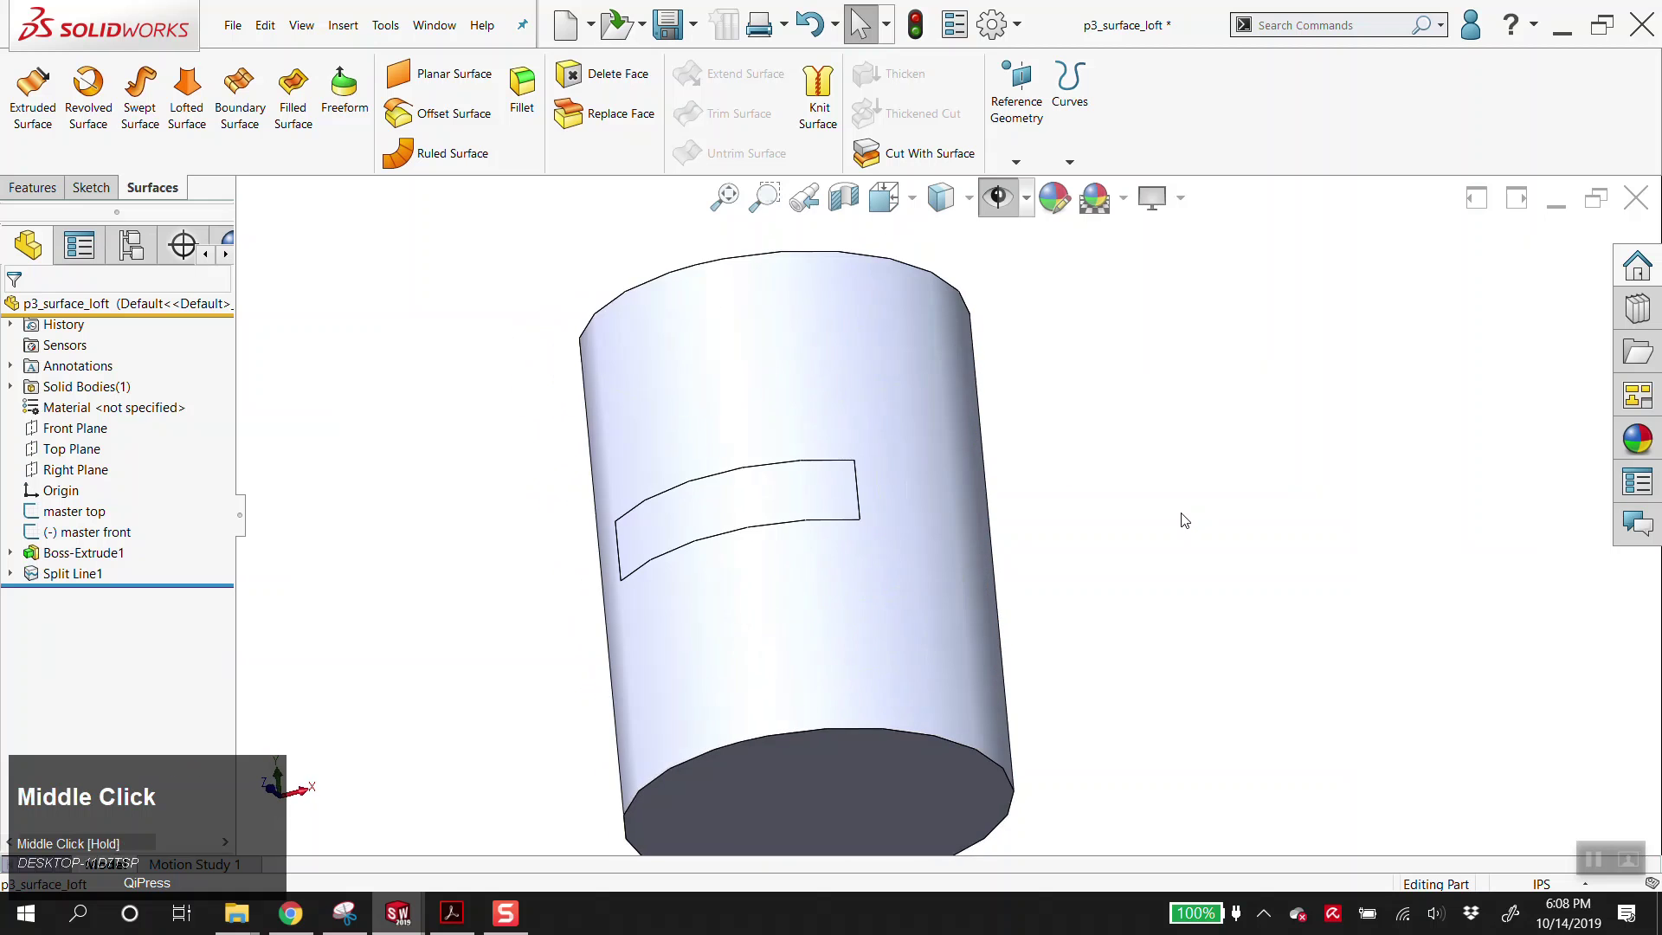
pyautogui.scroll(3)
pyautogui.moveTo(854, 474); pyautogui.dragTo(1045, 601)
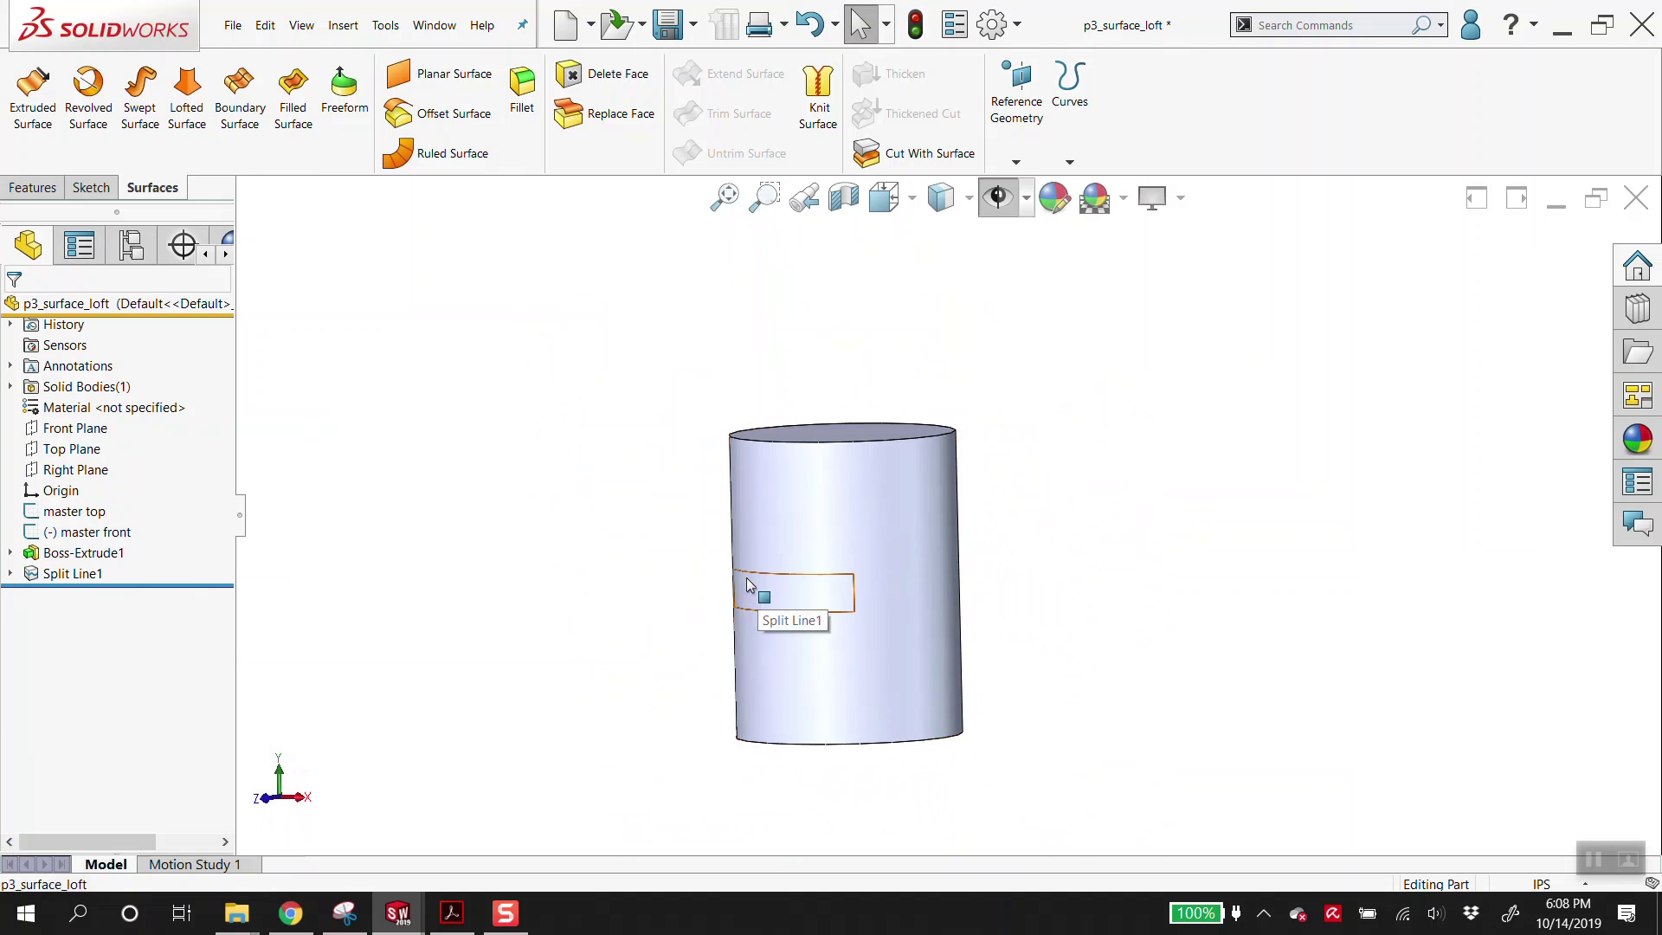
pyautogui.scroll(3)
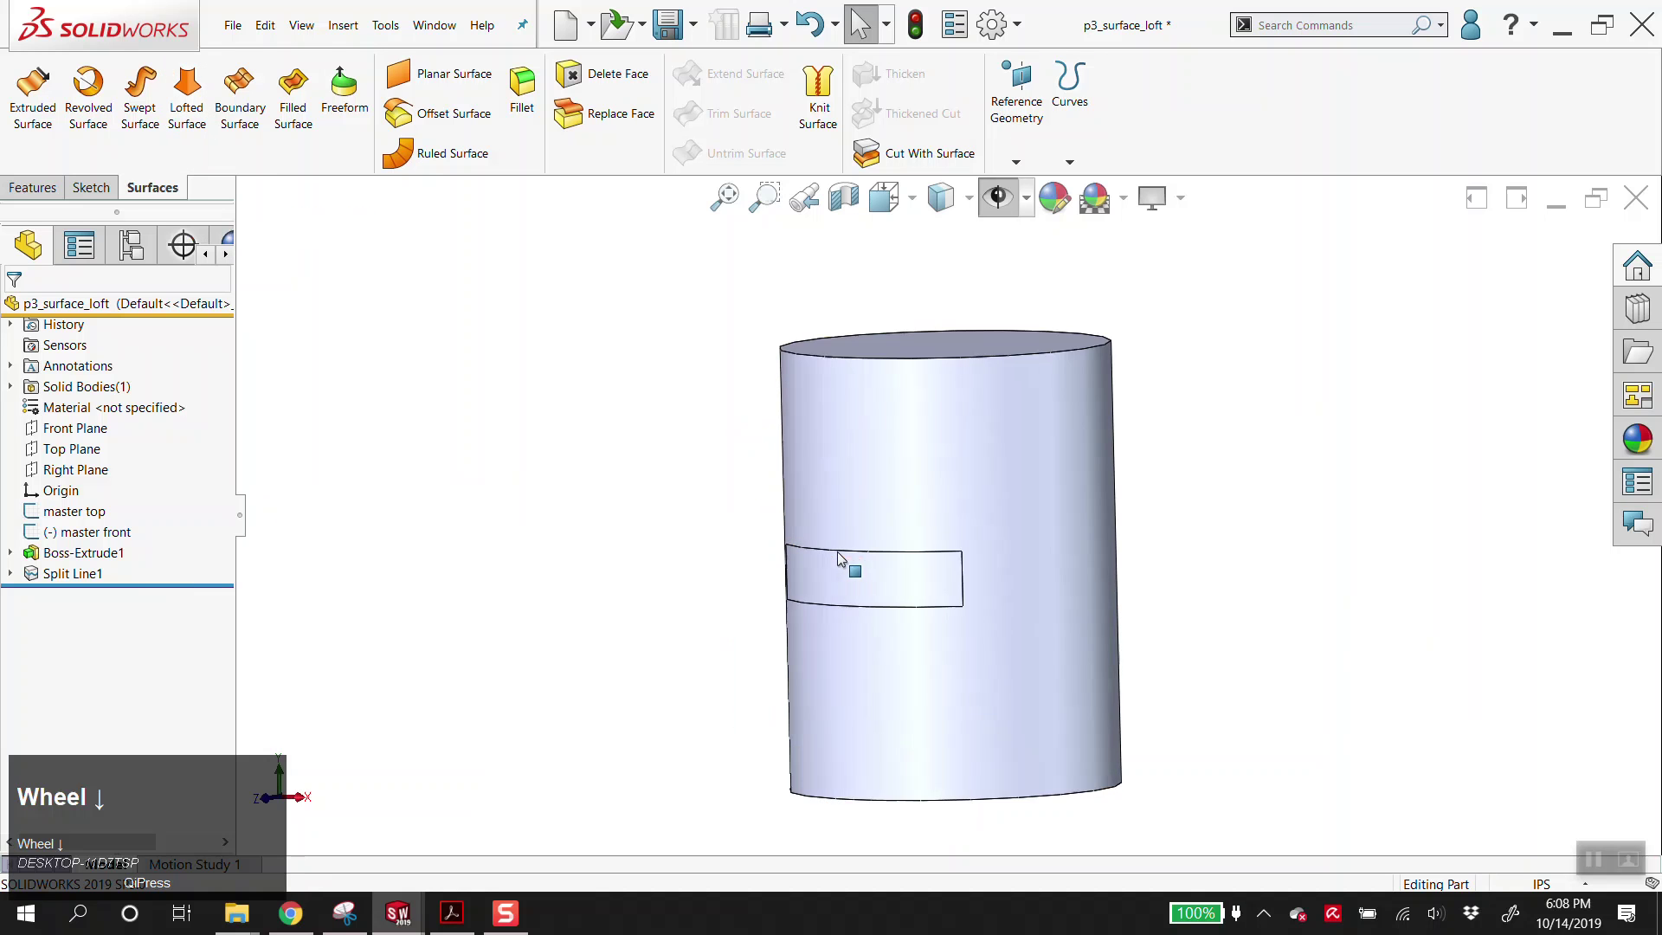
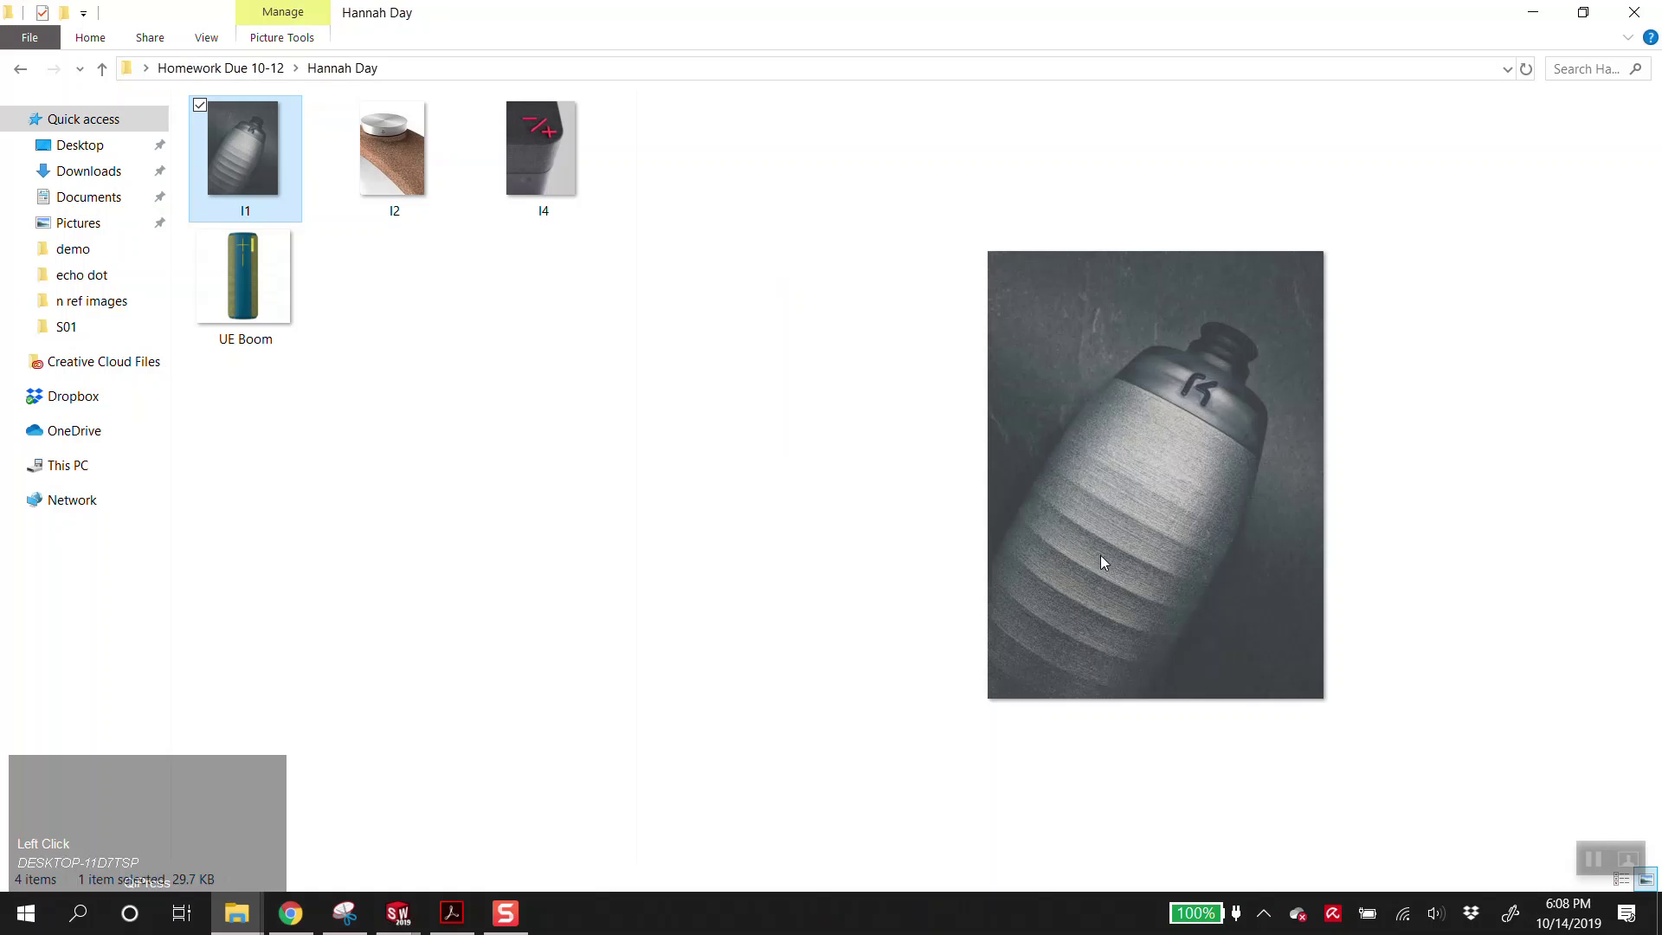
# - Delete the split rectangular face, leaving an open slot in the cylinder wall (DeleteFace1)
pyautogui.click(1528, 16)
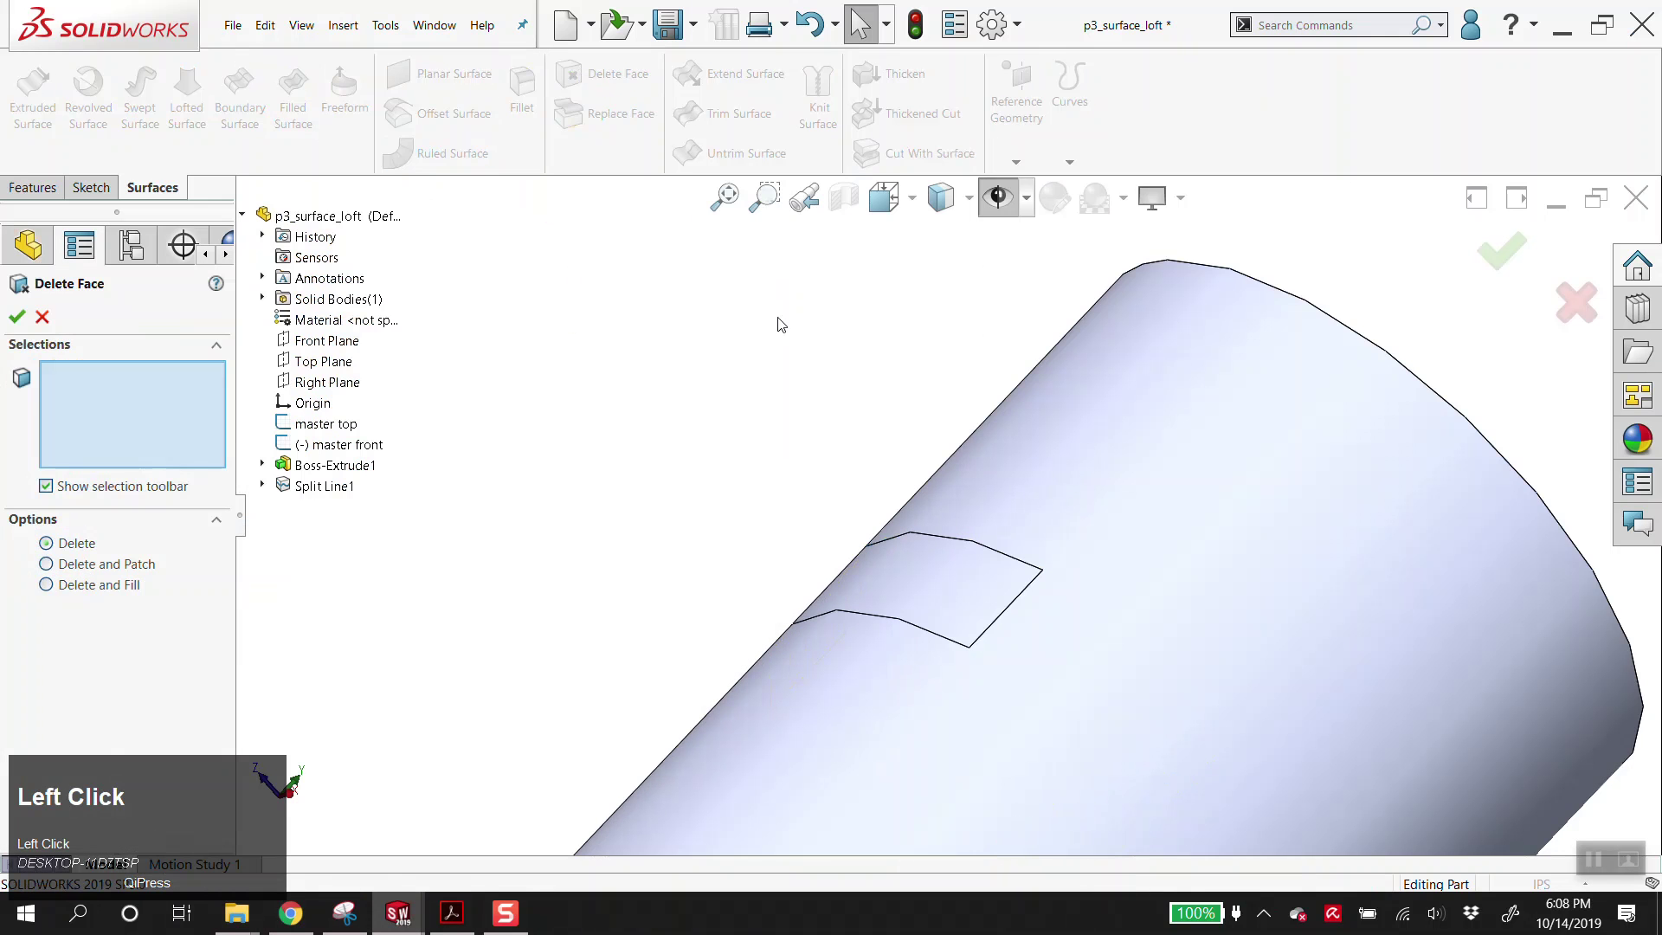
pyautogui.click(941, 604)
pyautogui.scroll(3)
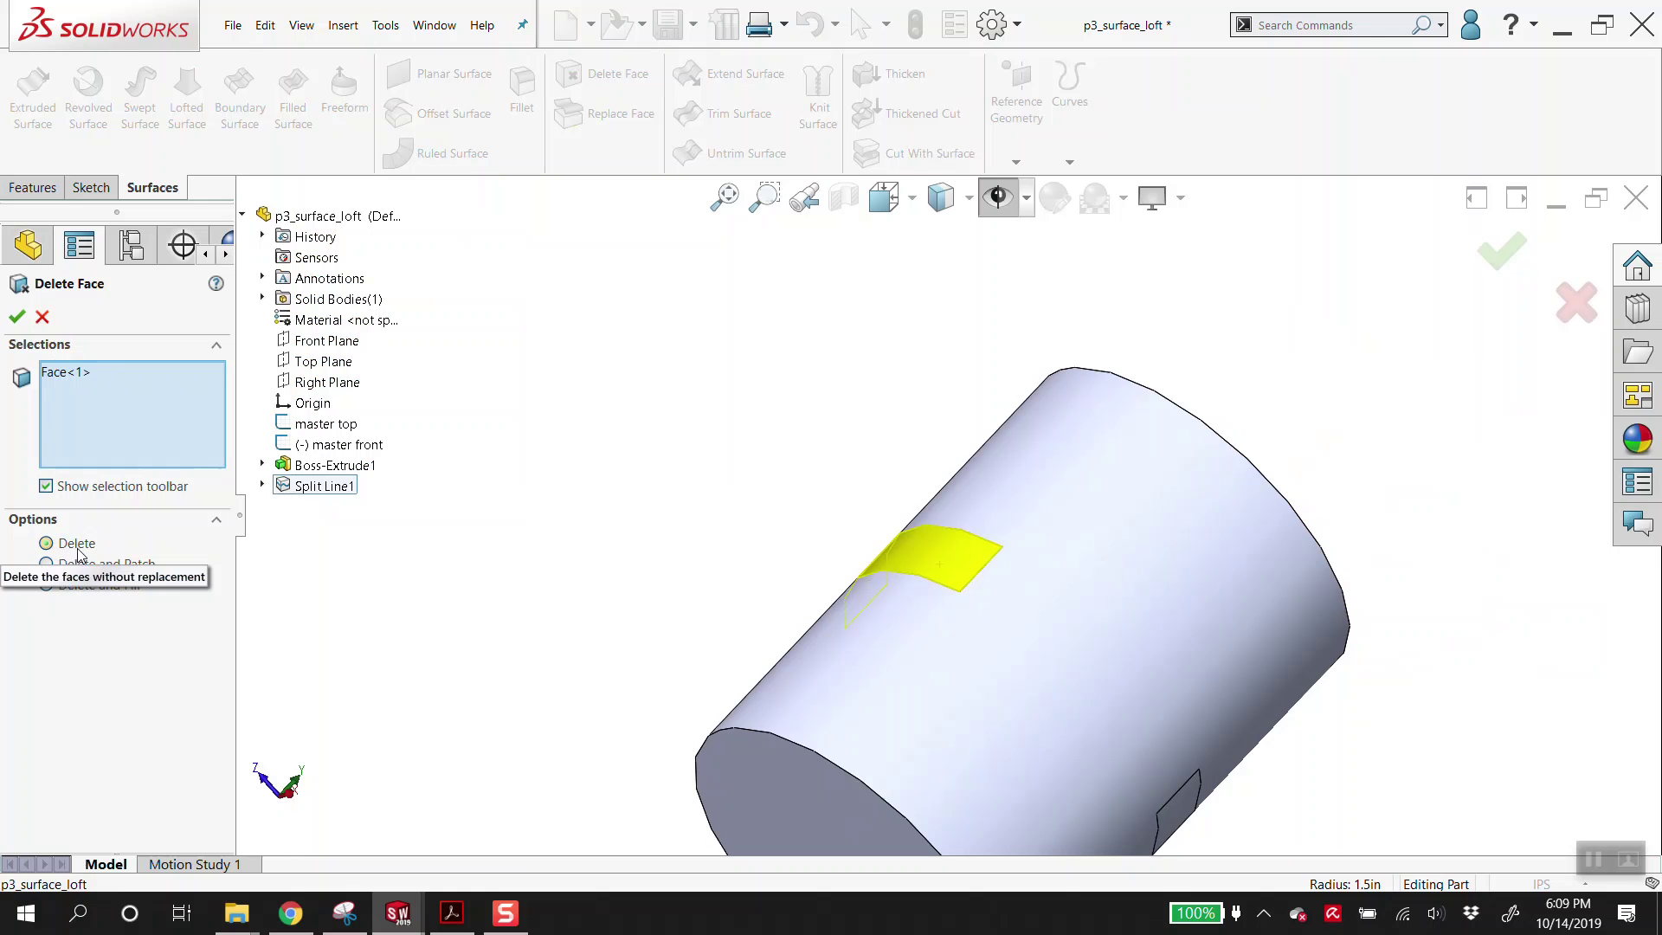
pyautogui.moveTo(604, 535); pyautogui.dragTo(27, 328)
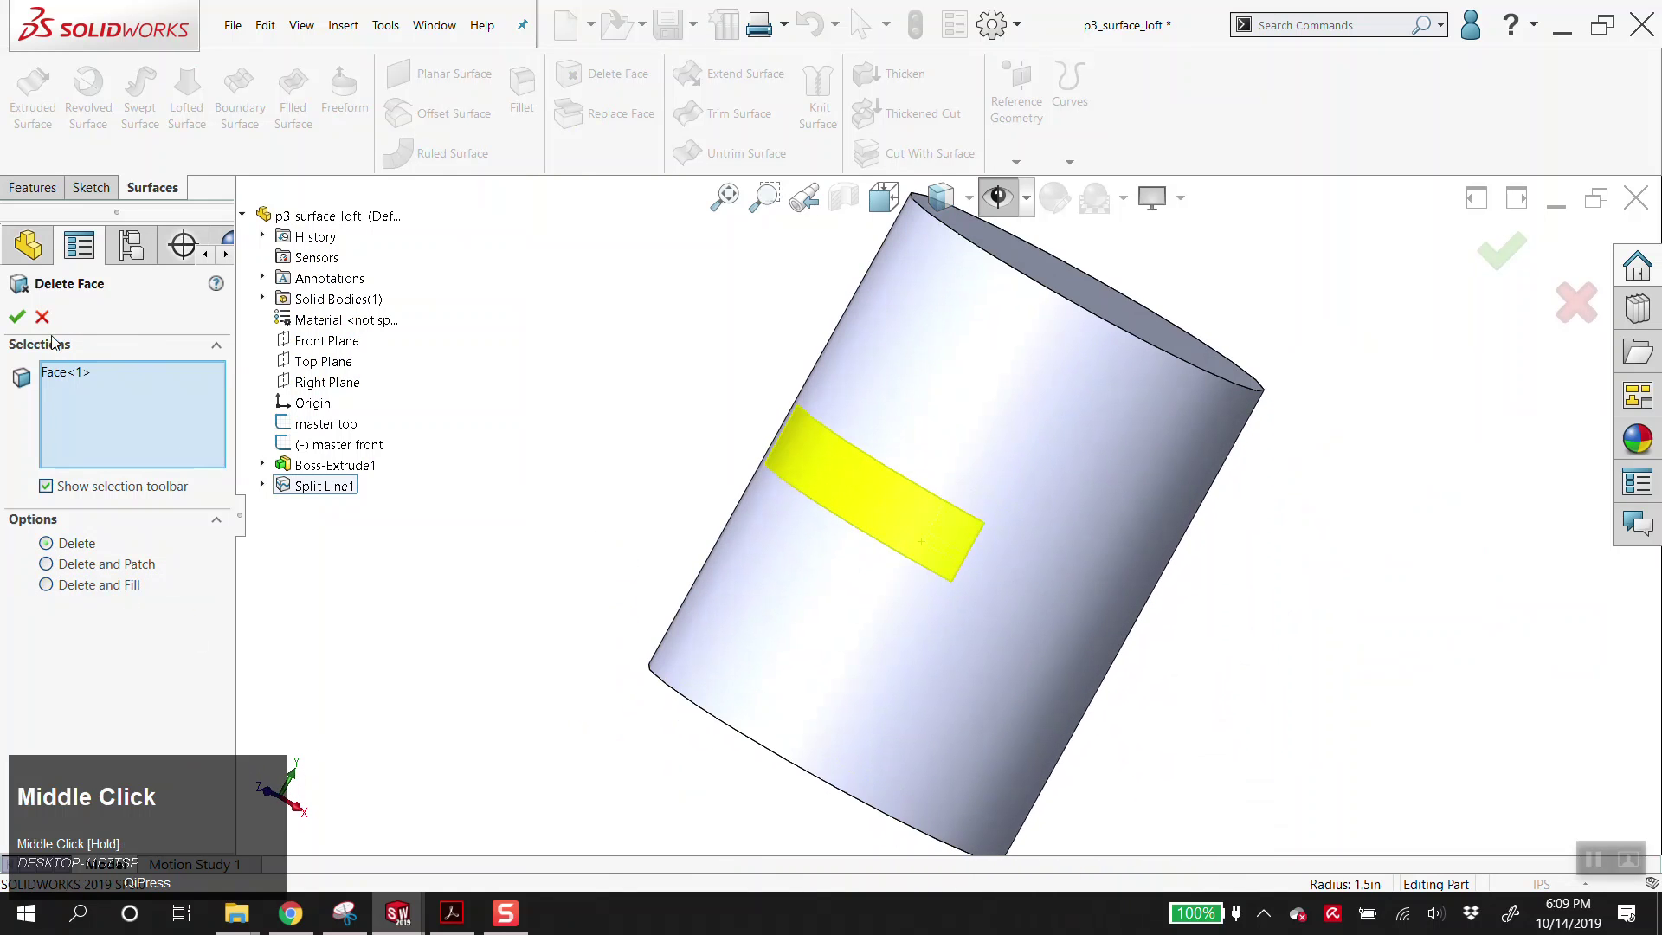
pyautogui.click(27, 328)
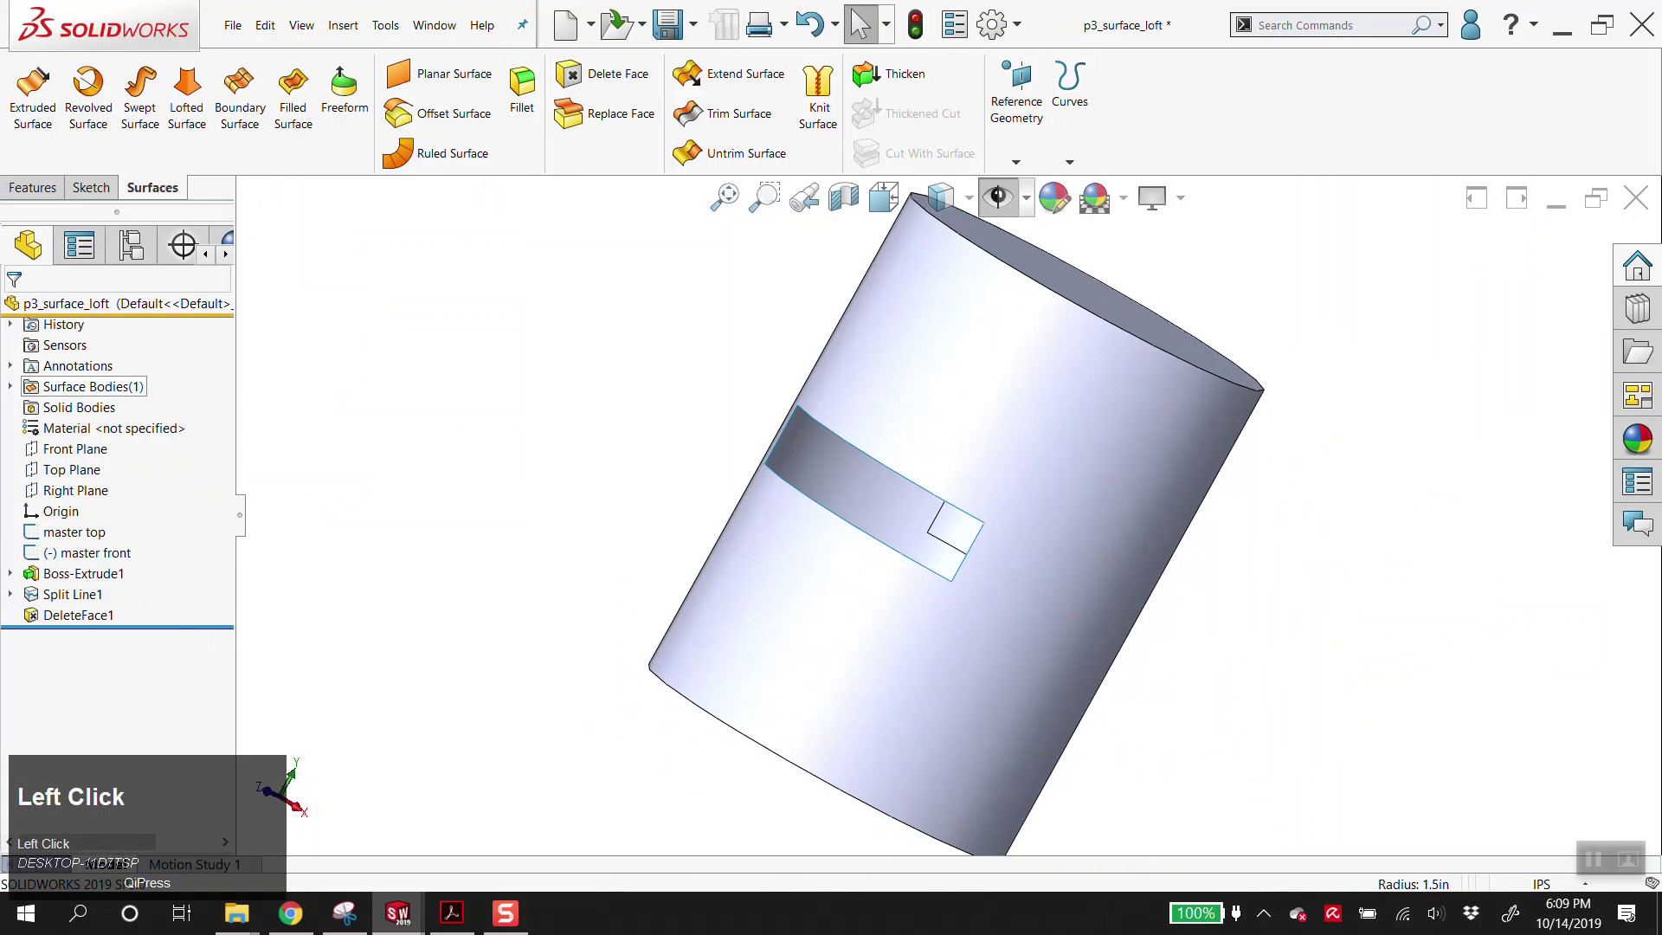
pyautogui.moveTo(81, 617); pyautogui.dragTo(966, 648)
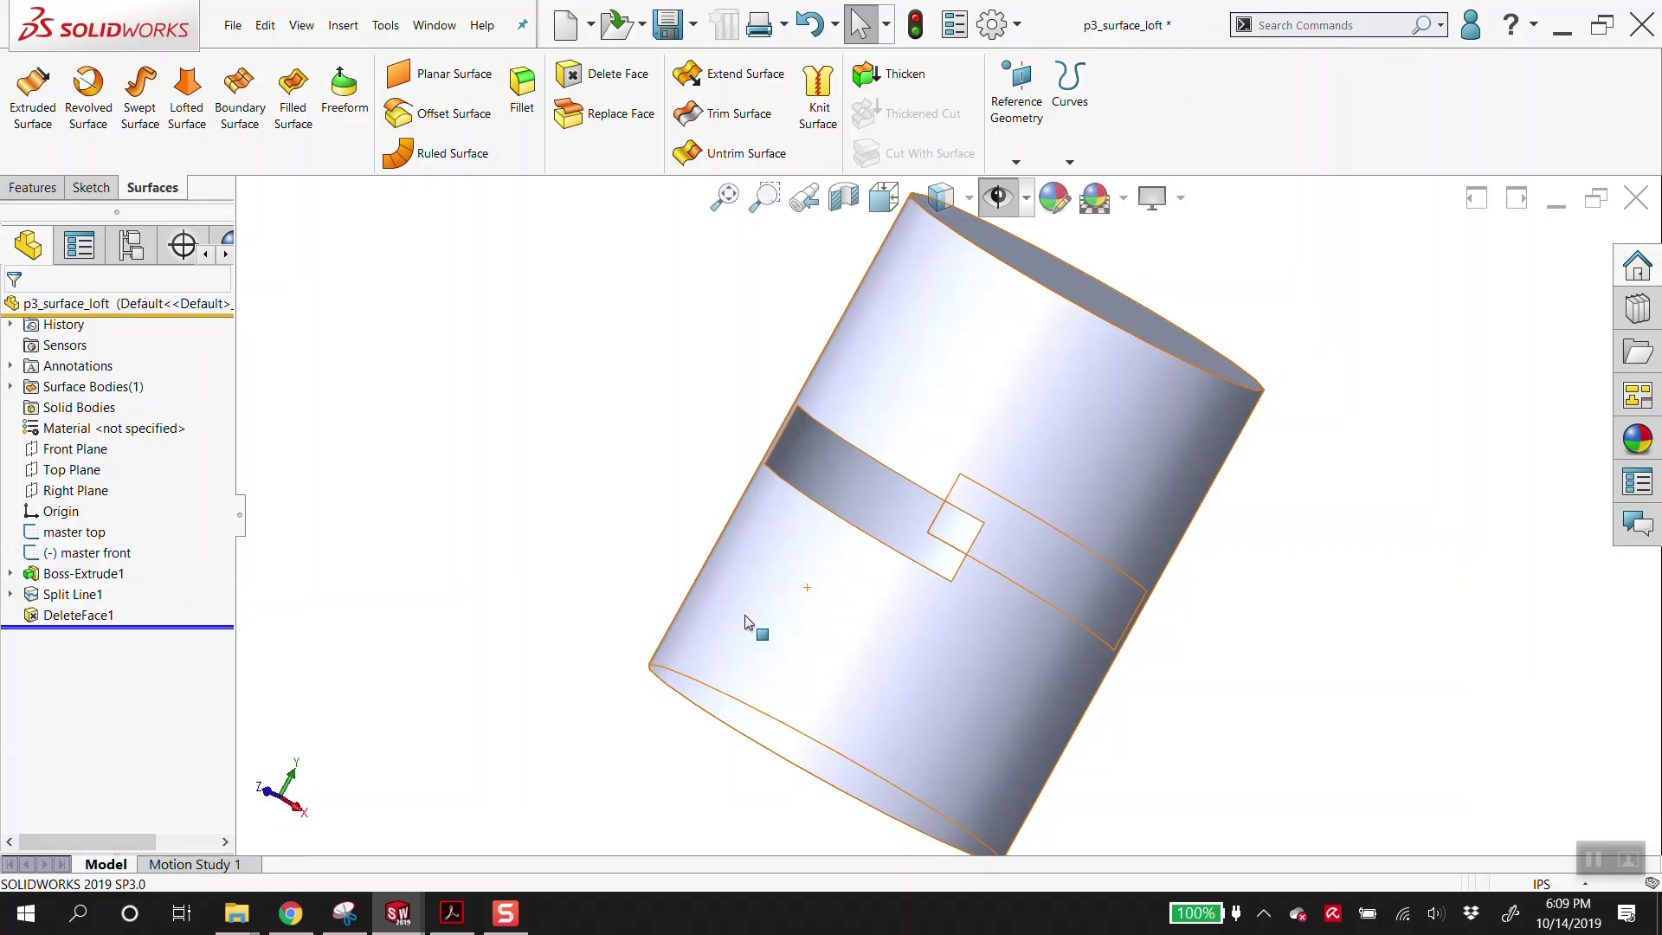
pyautogui.moveTo(766, 528); pyautogui.dragTo(818, 560)
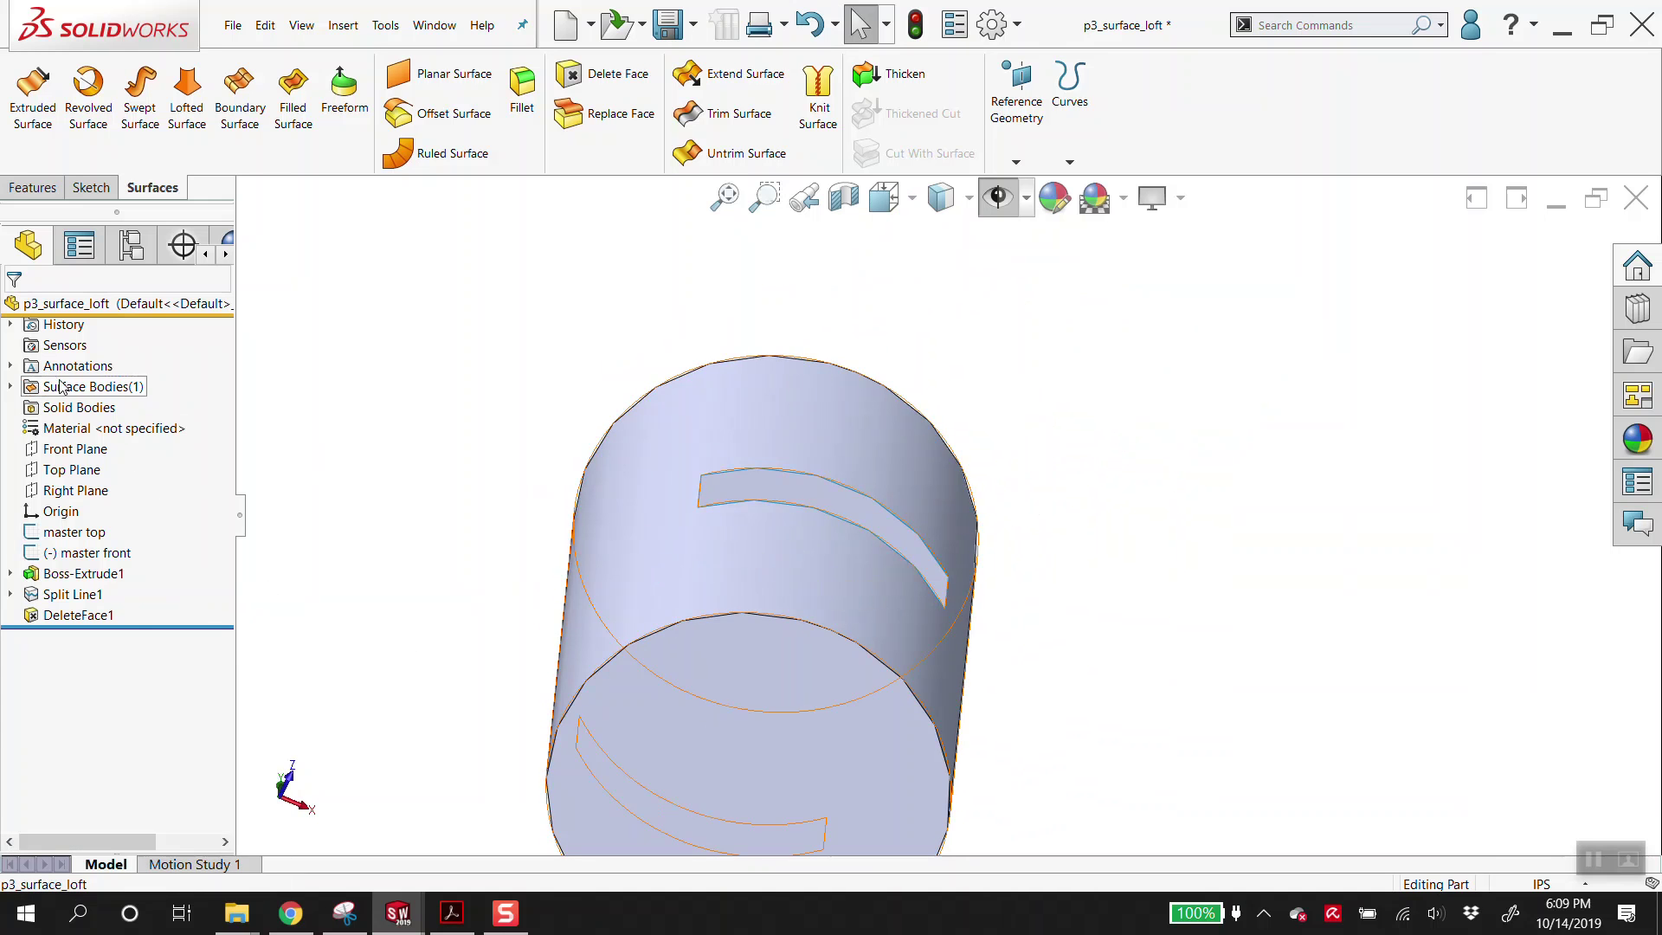
pyautogui.moveTo(297, 769); pyautogui.dragTo(147, 606)
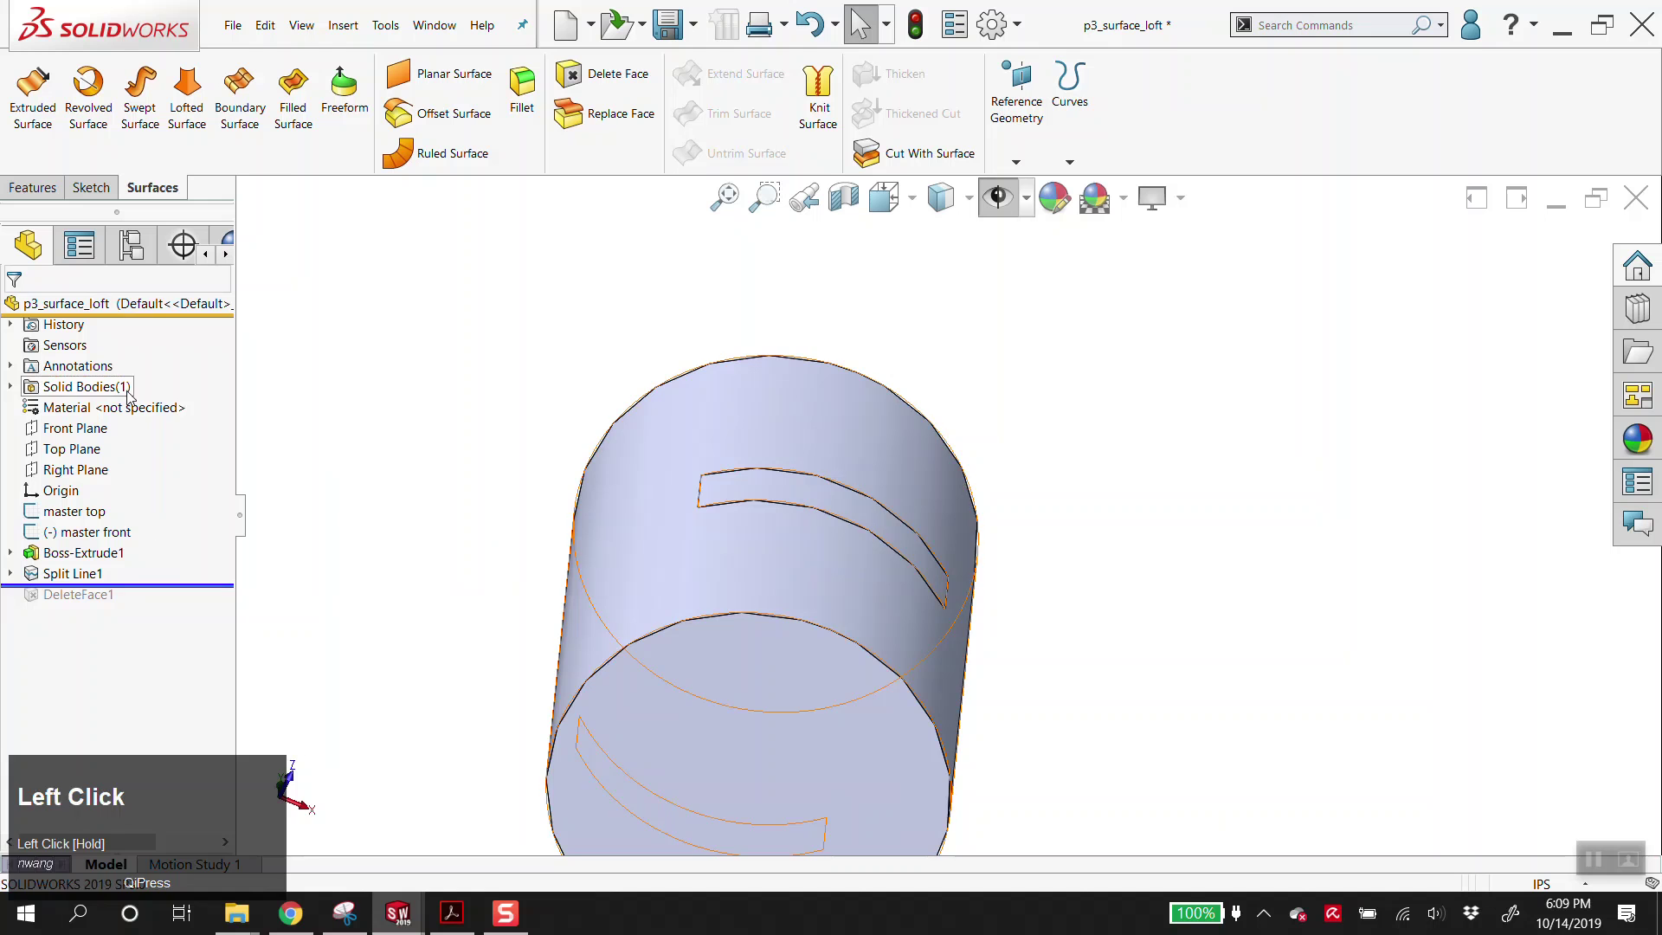
pyautogui.moveTo(297, 769); pyautogui.dragTo(130, 386)
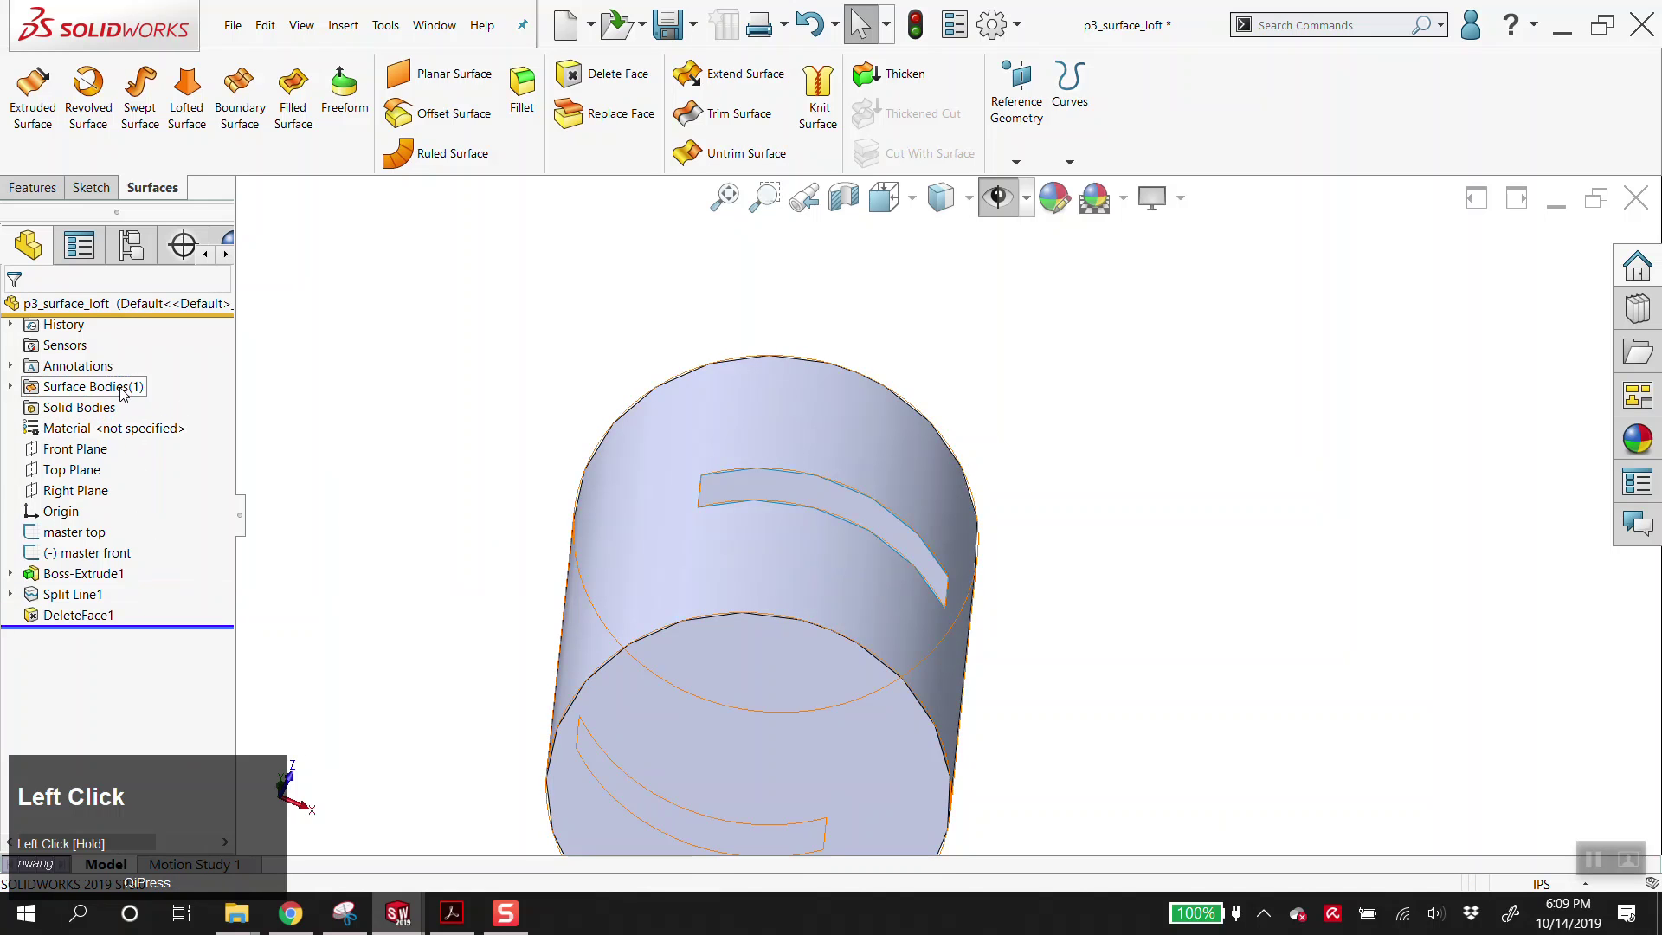
pyautogui.scroll(-3)
pyautogui.moveTo(947, 541); pyautogui.dragTo(904, 584)
pyautogui.scroll(3)
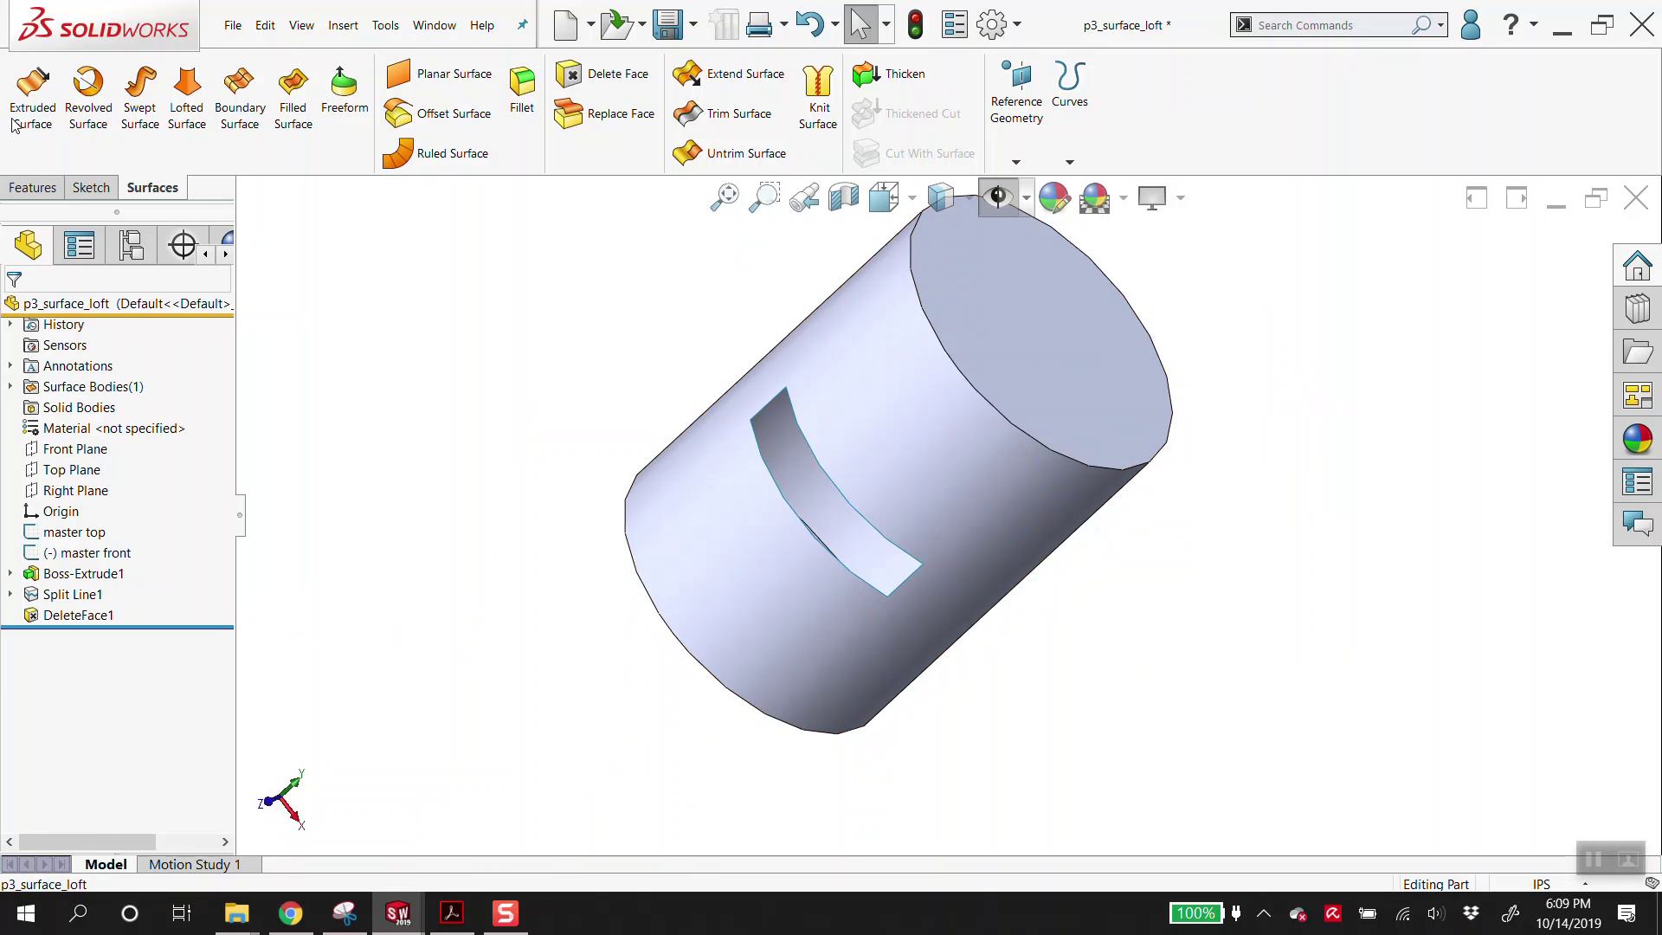
pyautogui.click(34, 187)
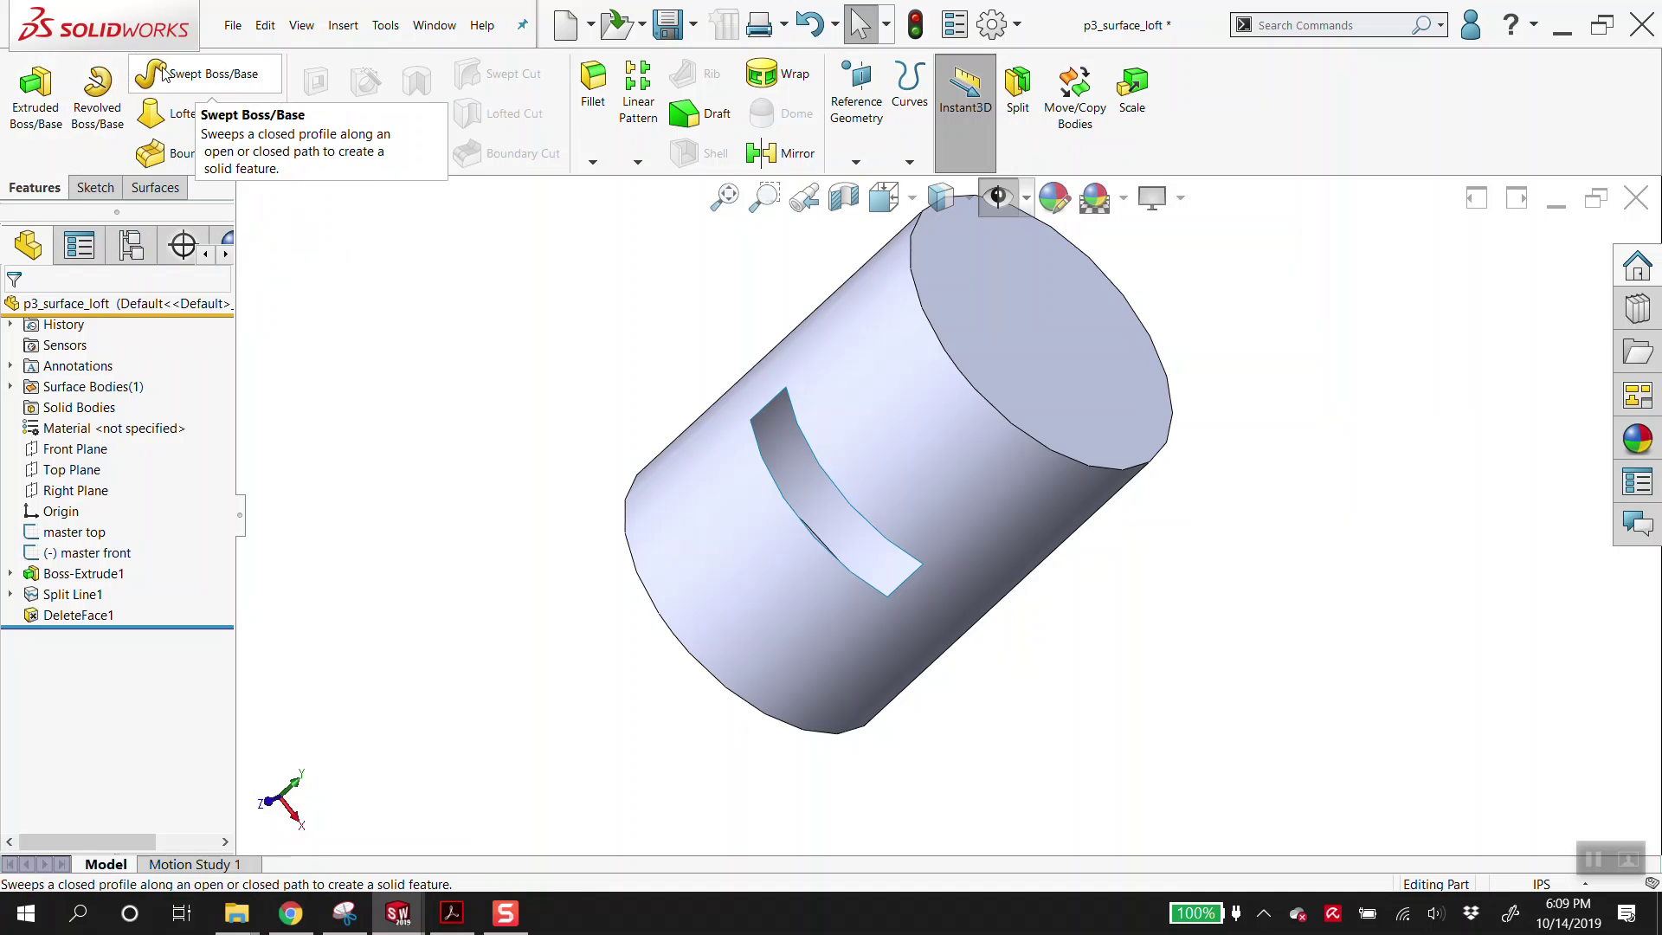
pyautogui.click(156, 191)
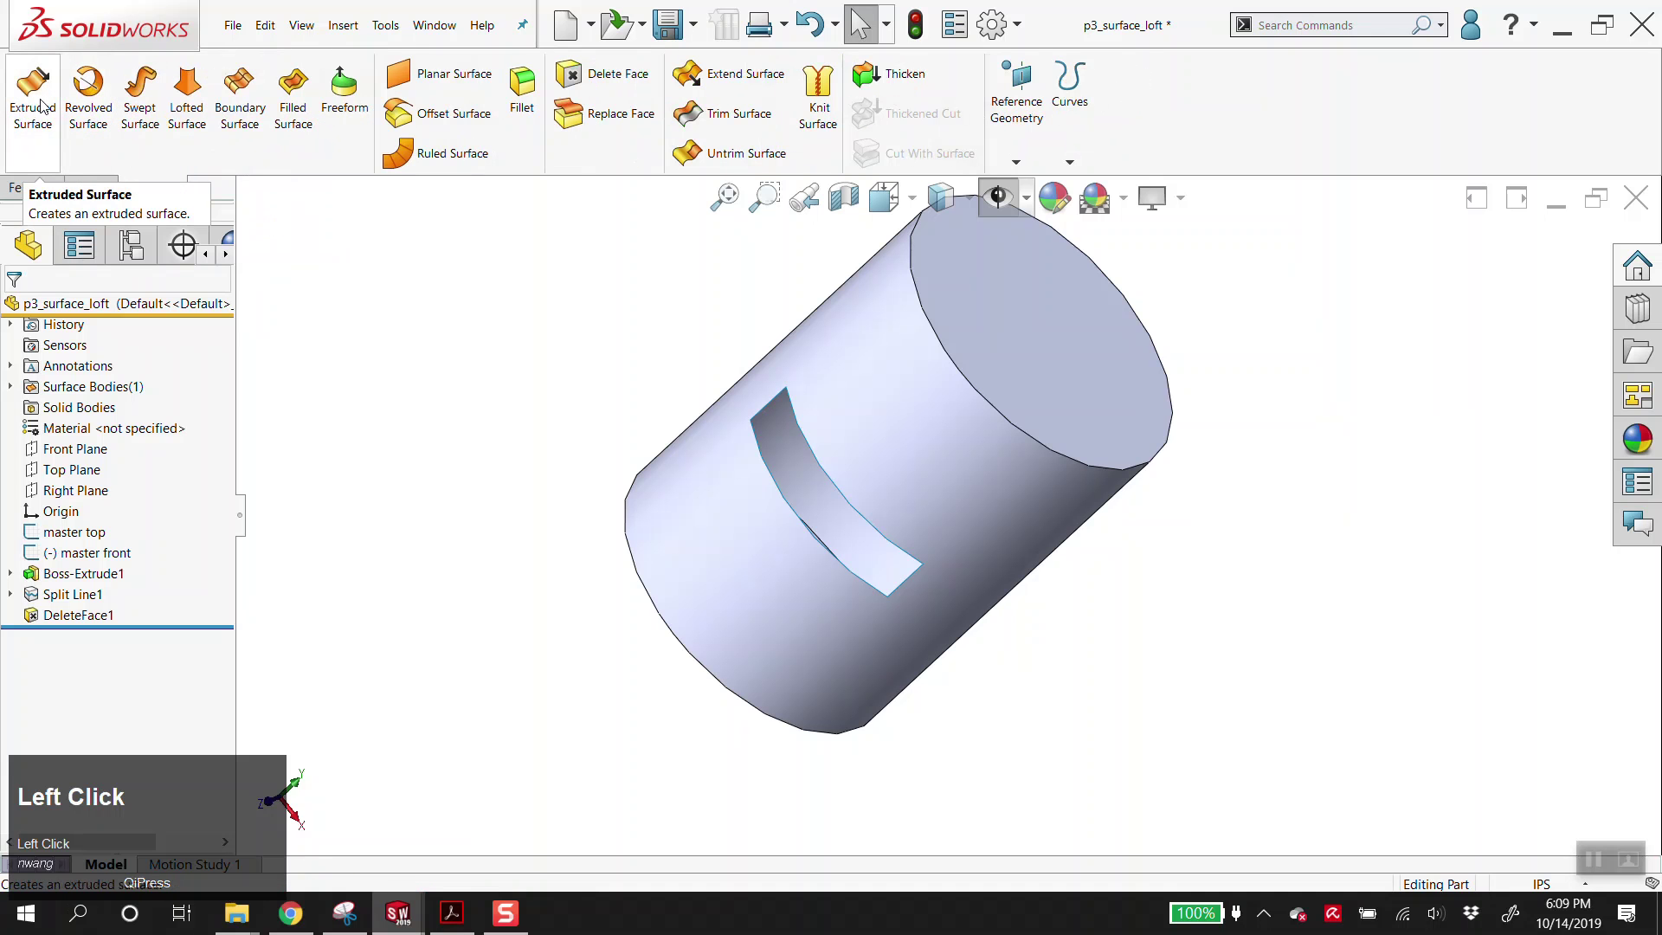
pyautogui.click(361, 536)
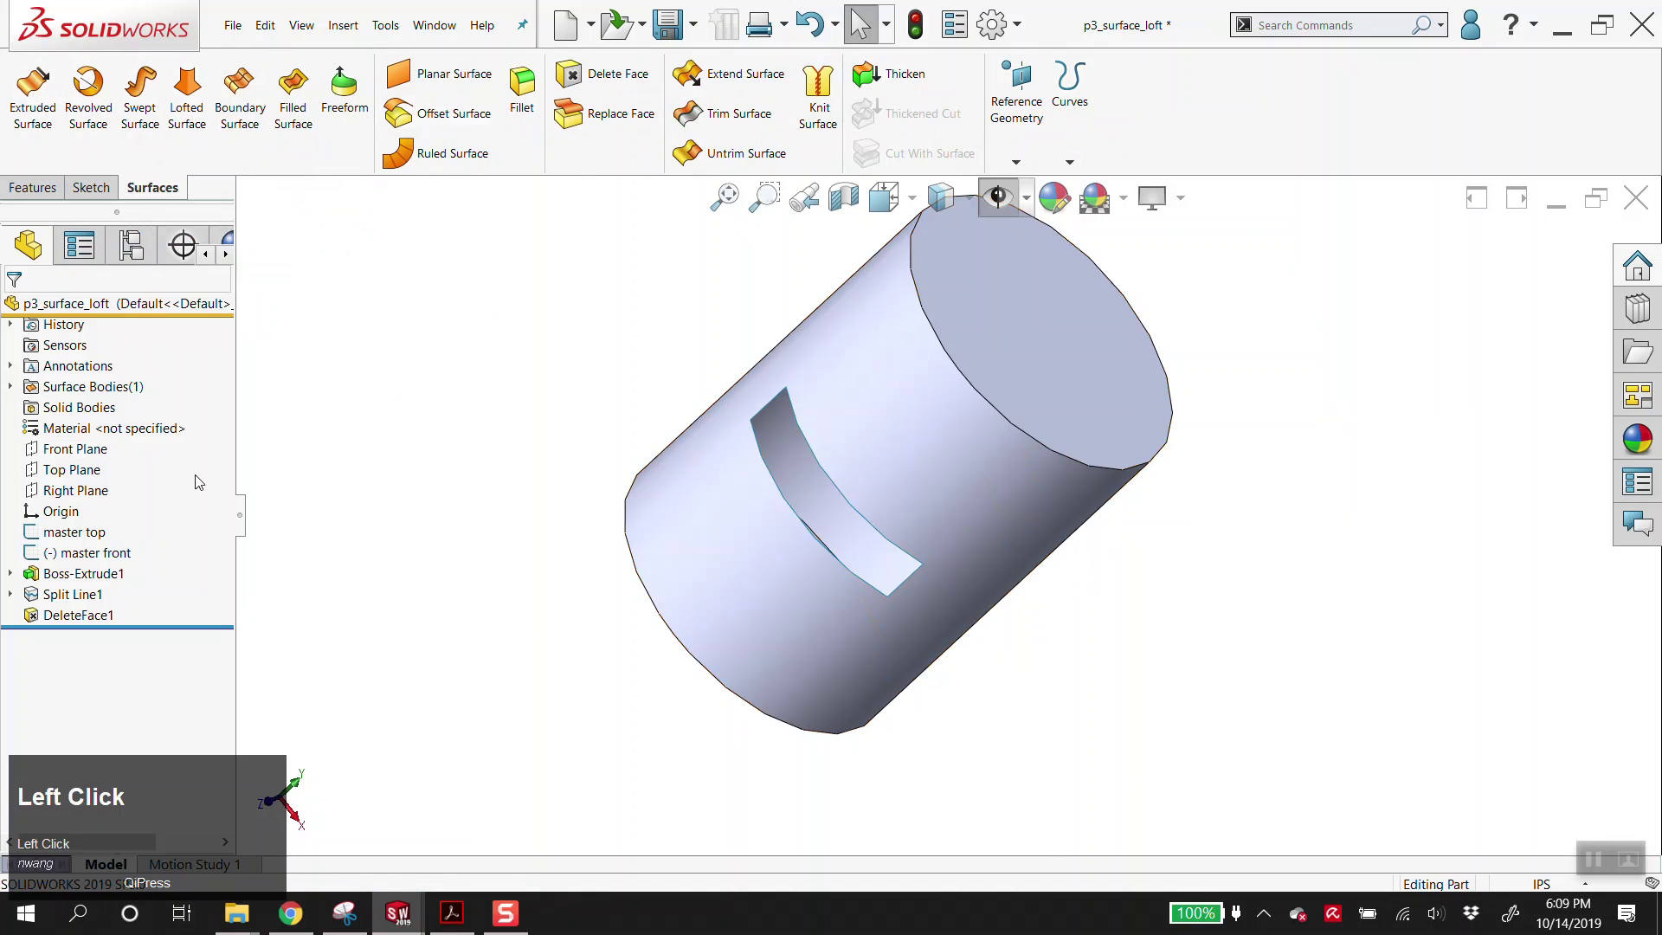
# - Sketch a 3-point arc on the Right Plane spanning the rectangular opening (Sketch5)
pyautogui.click(71, 494)
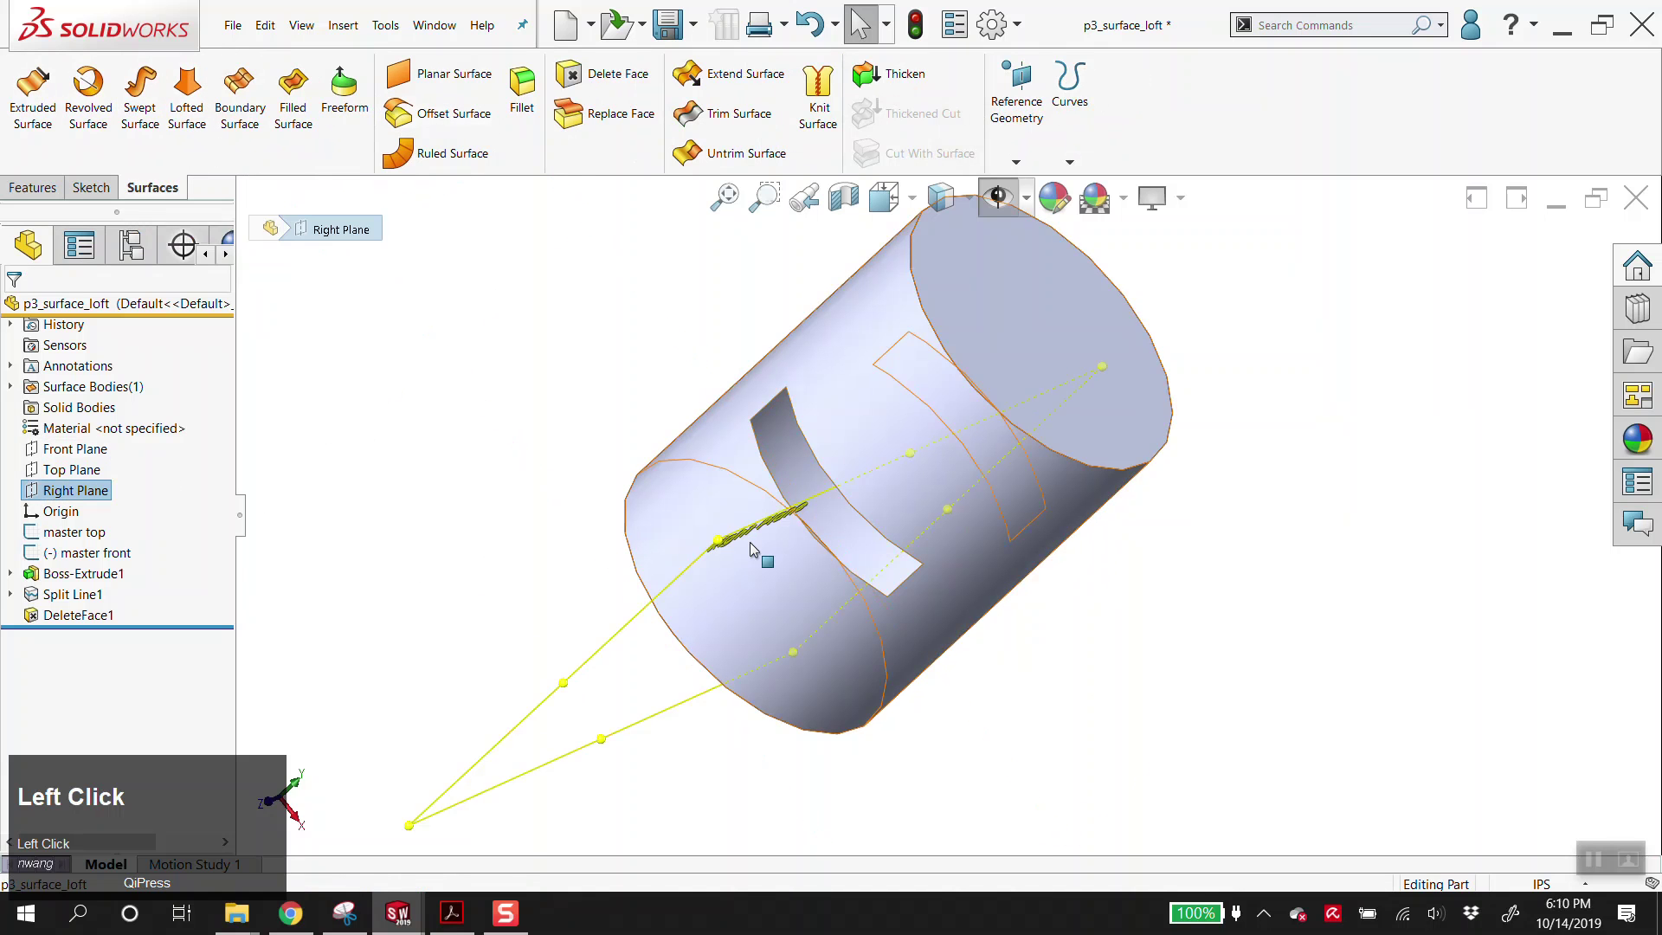
pyautogui.moveTo(298, 810); pyautogui.dragTo(724, 327)
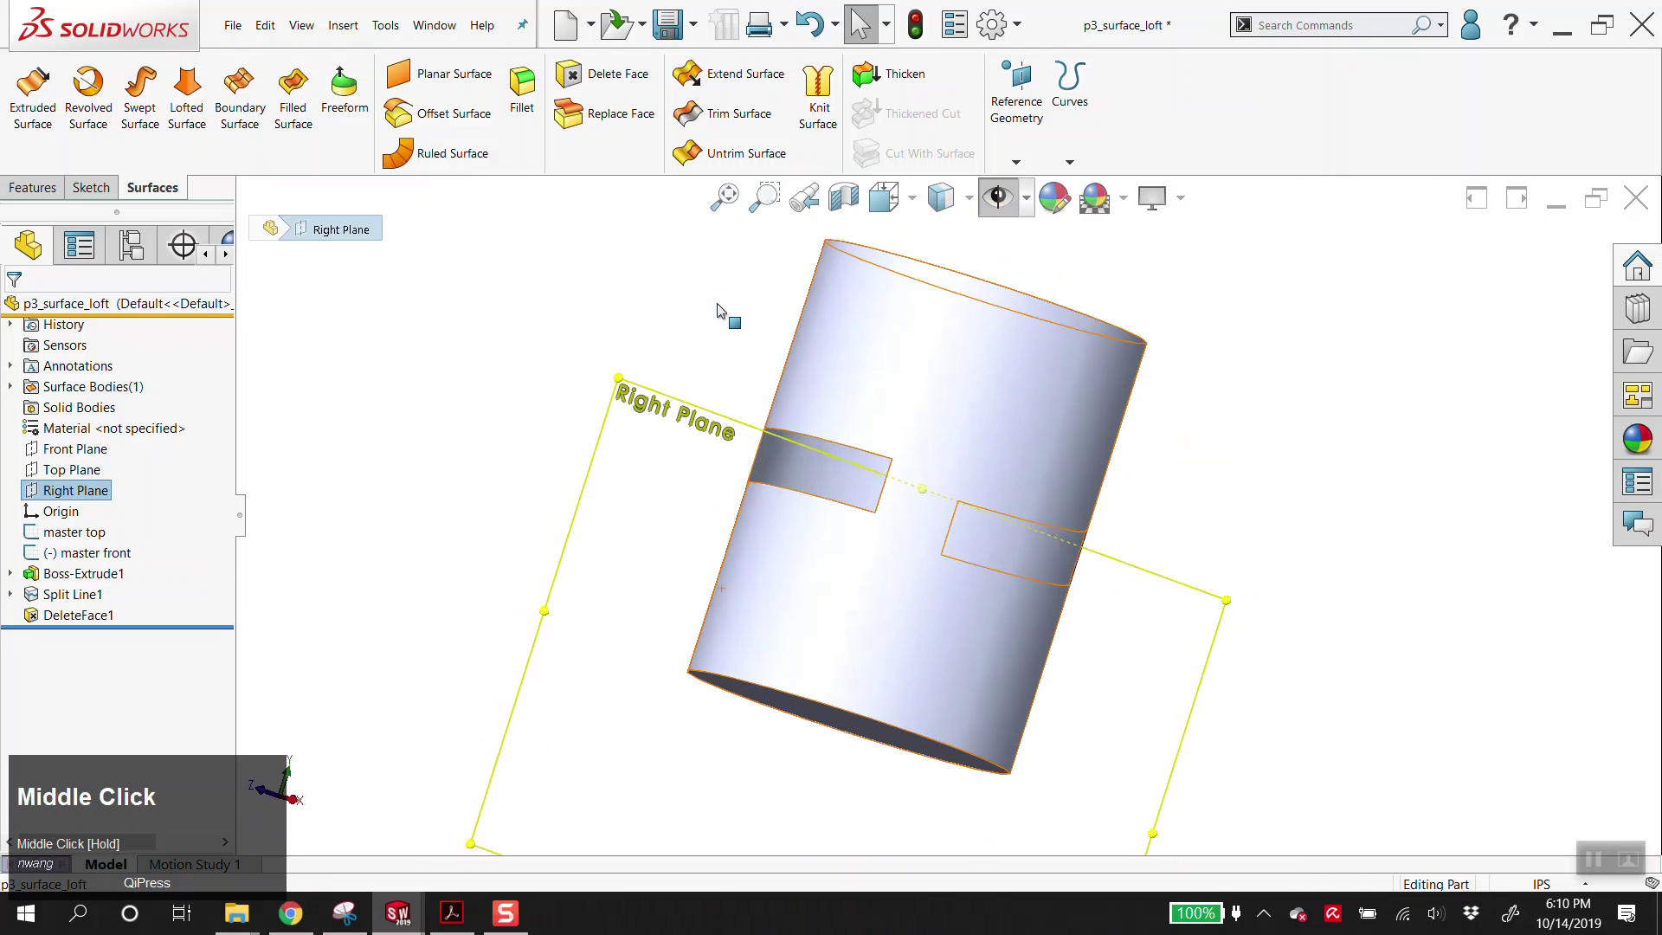
pyautogui.press('alt+s')
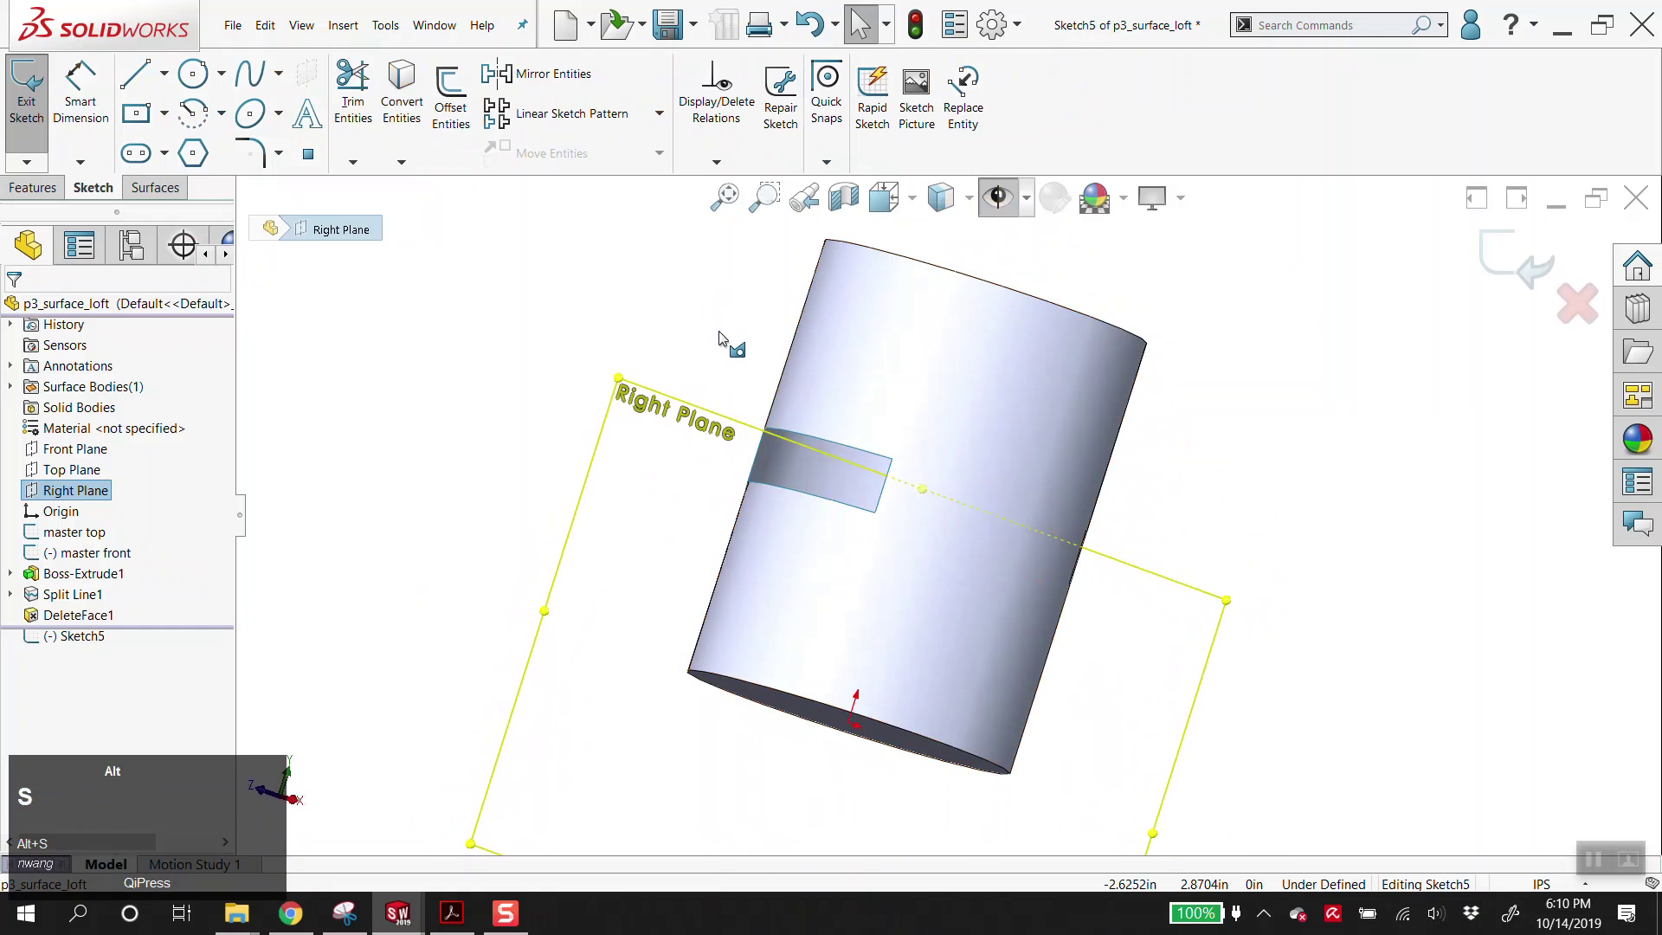
pyautogui.scroll(-3)
pyautogui.press('a')
pyautogui.click(768, 450)
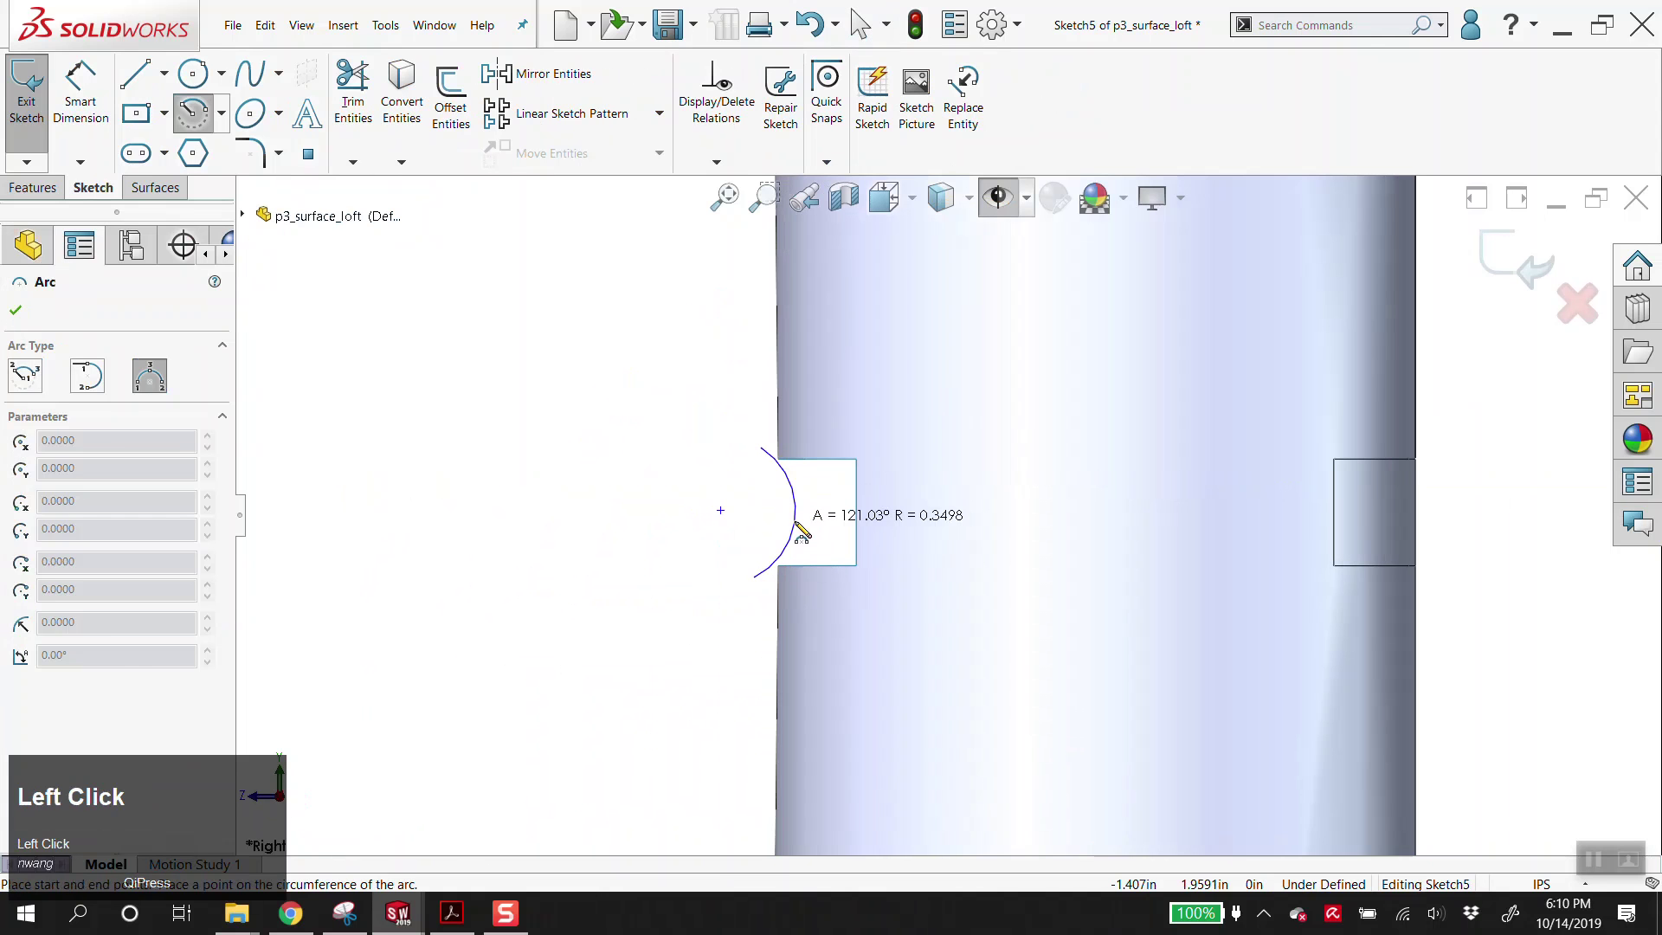
pyautogui.press('Escape')
pyautogui.moveTo(775, 505); pyautogui.dragTo(735, 450)
pyautogui.click(736, 450)
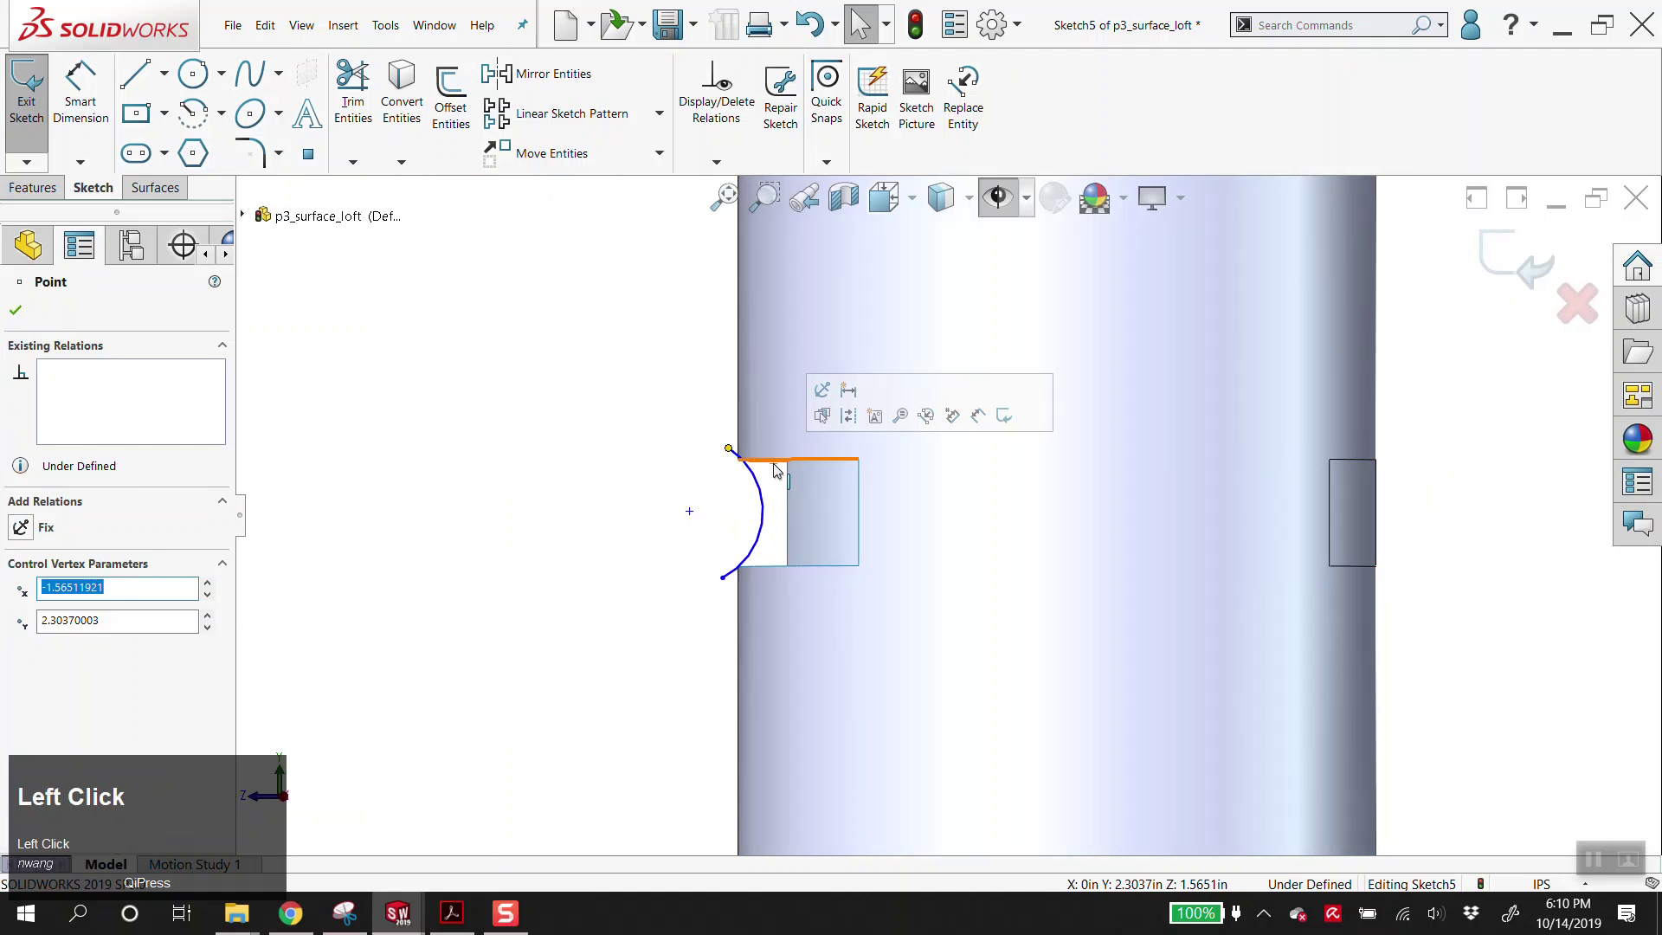
pyautogui.moveTo(787, 537); pyautogui.dragTo(36, 672)
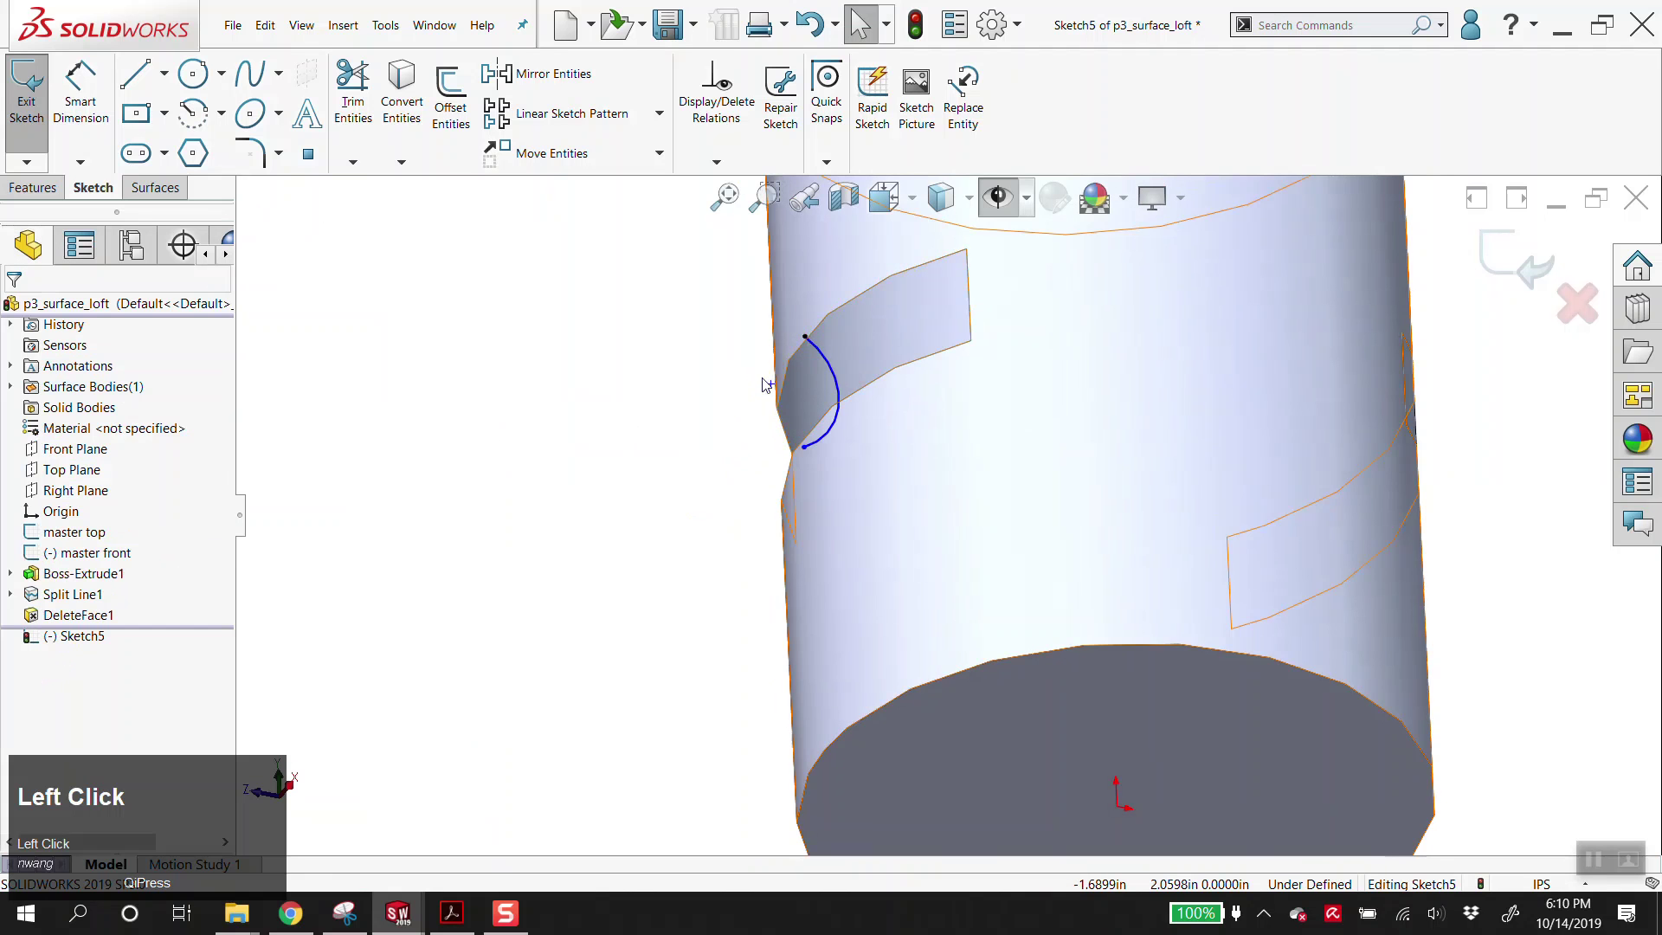
pyautogui.click(811, 451)
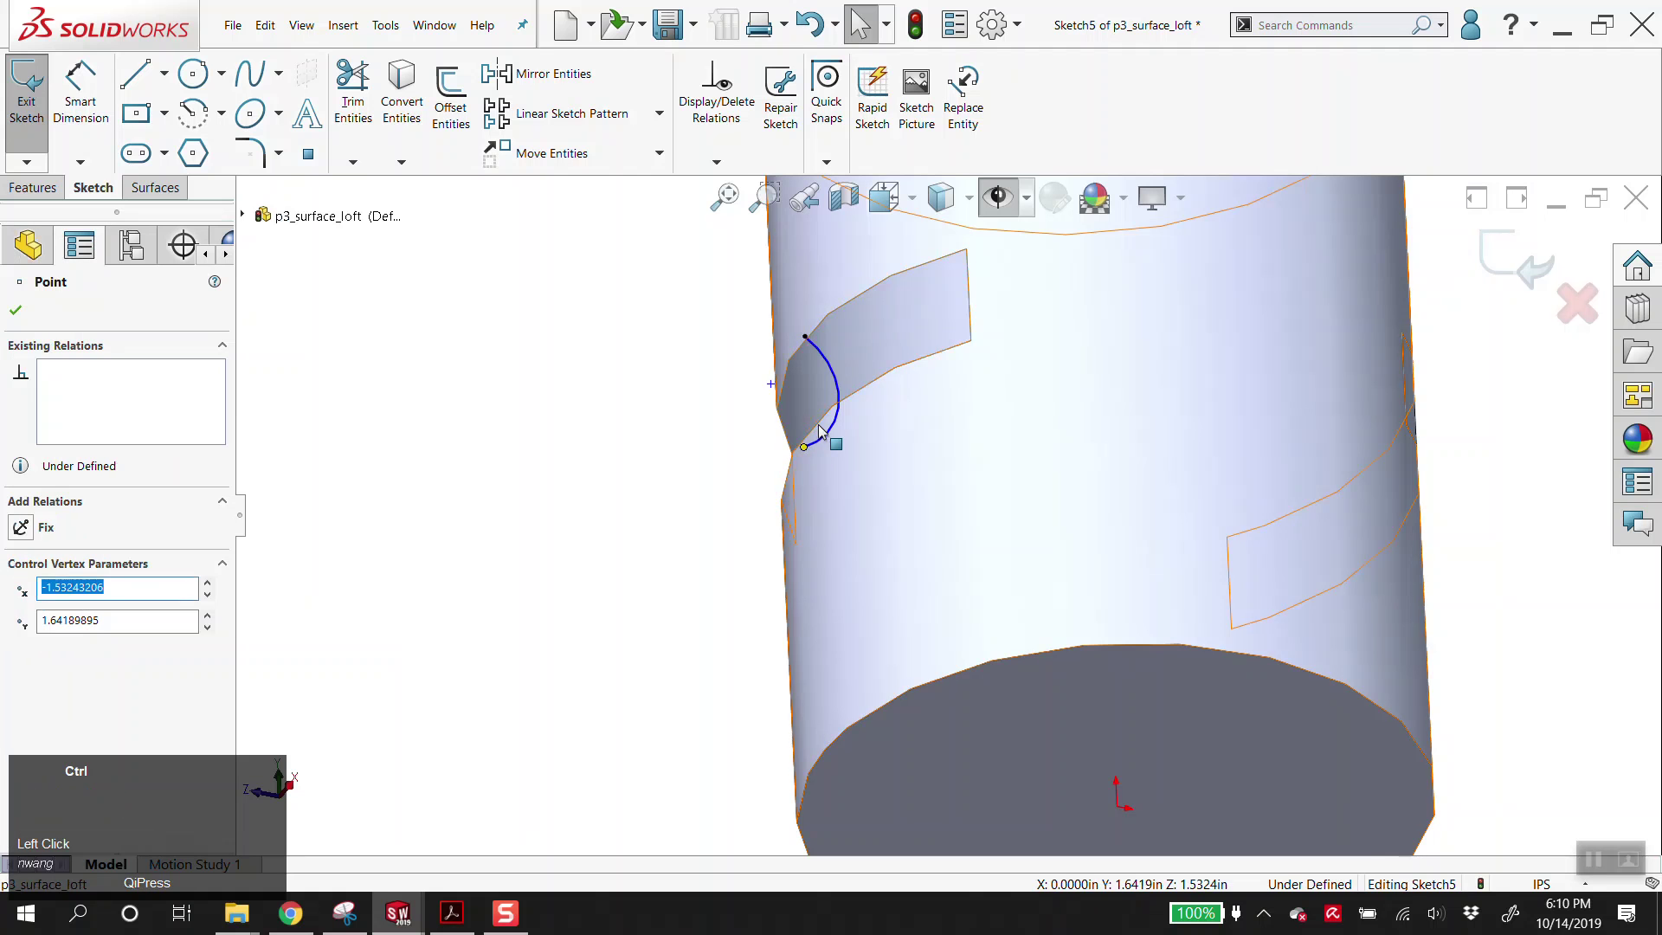
pyautogui.click(901, 374)
# - Pierce the arc endpoint onto the opening edge and exit the sketch
pyautogui.scroll(-3)
pyautogui.moveTo(31, 655); pyautogui.dragTo(647, 613)
pyautogui.moveTo(646, 613); pyautogui.dragTo(674, 500)
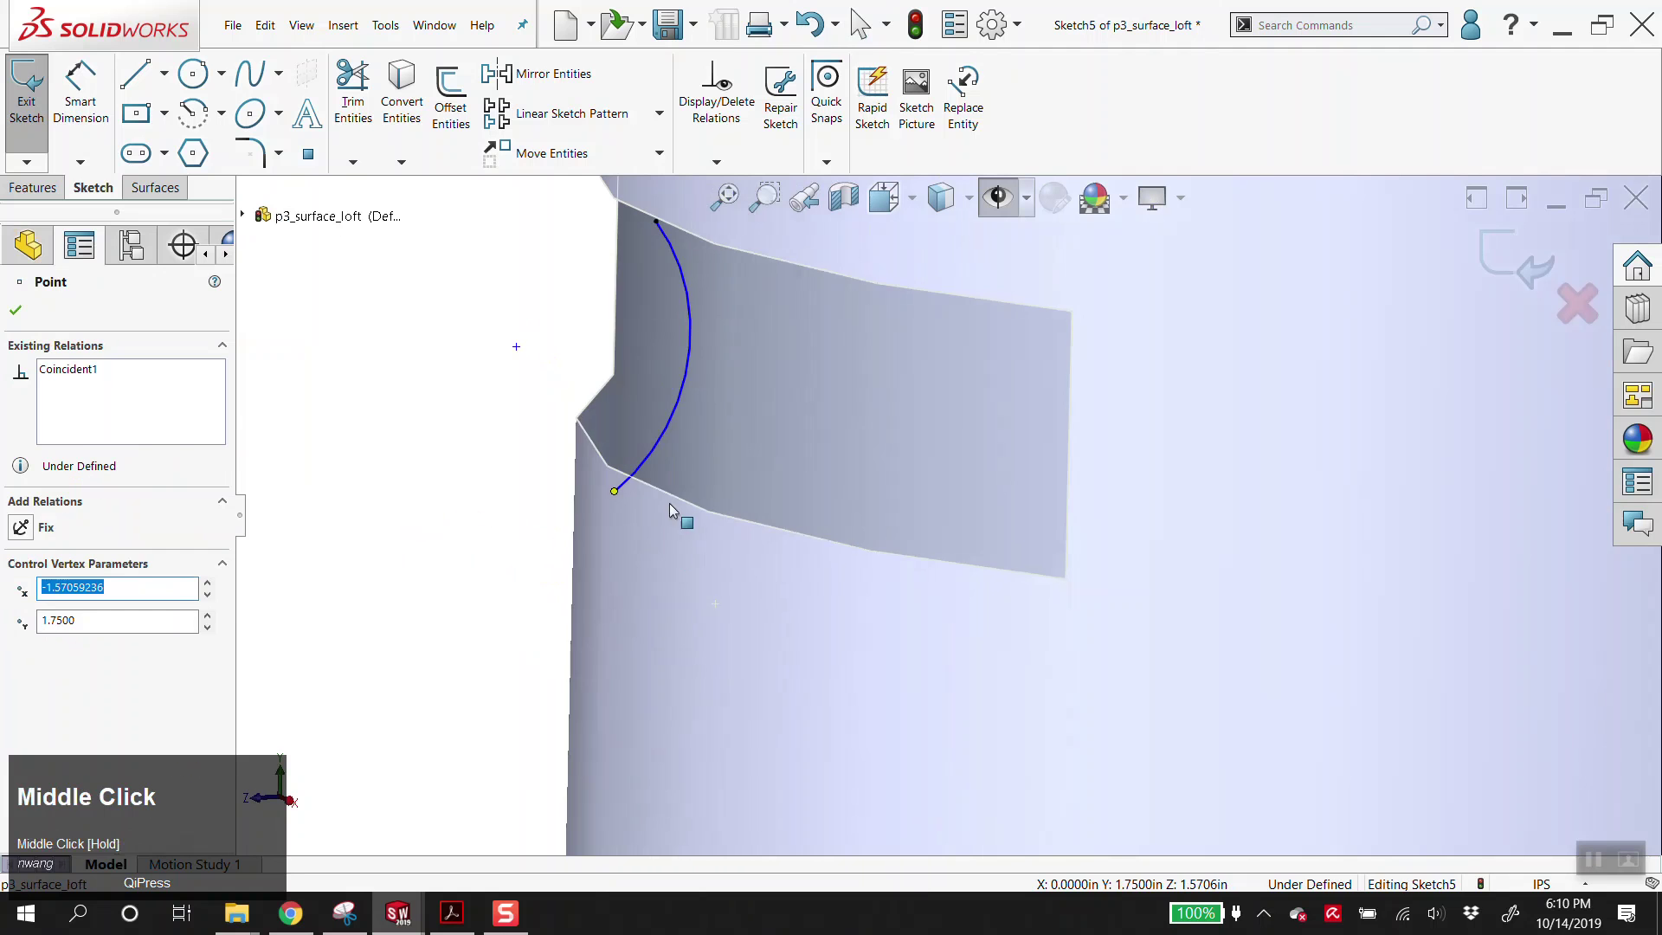
pyautogui.click(673, 500)
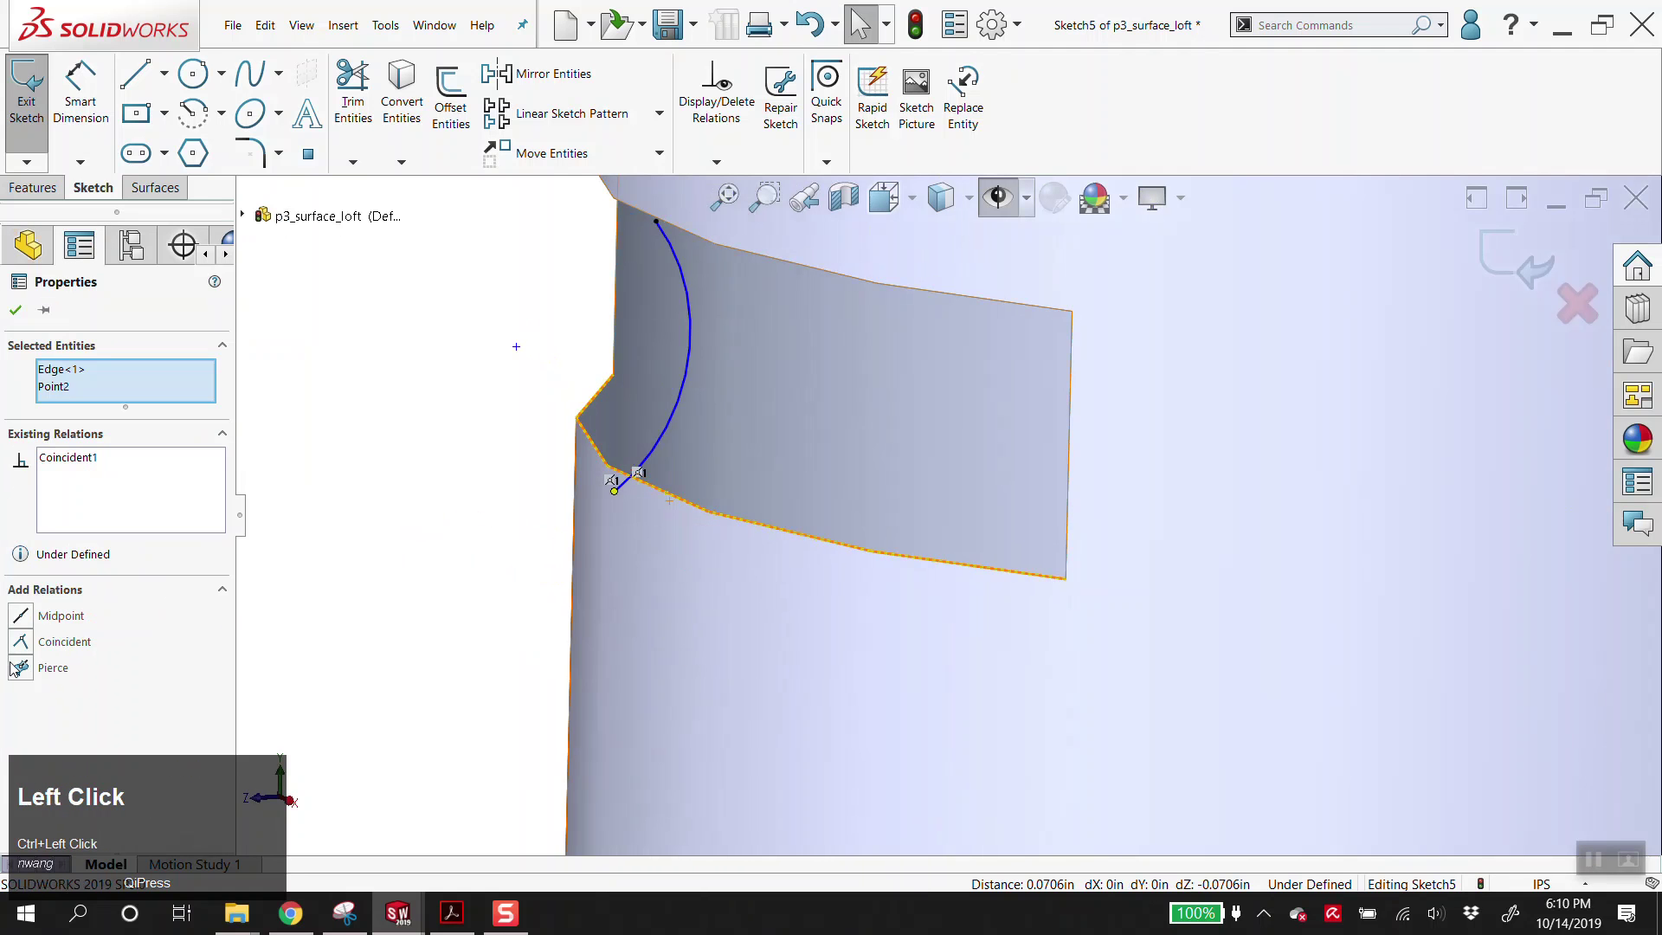
pyautogui.click(21, 671)
pyautogui.scroll(3)
pyautogui.middleClick(713, 524)
pyautogui.scroll(3)
pyautogui.click(407, 391)
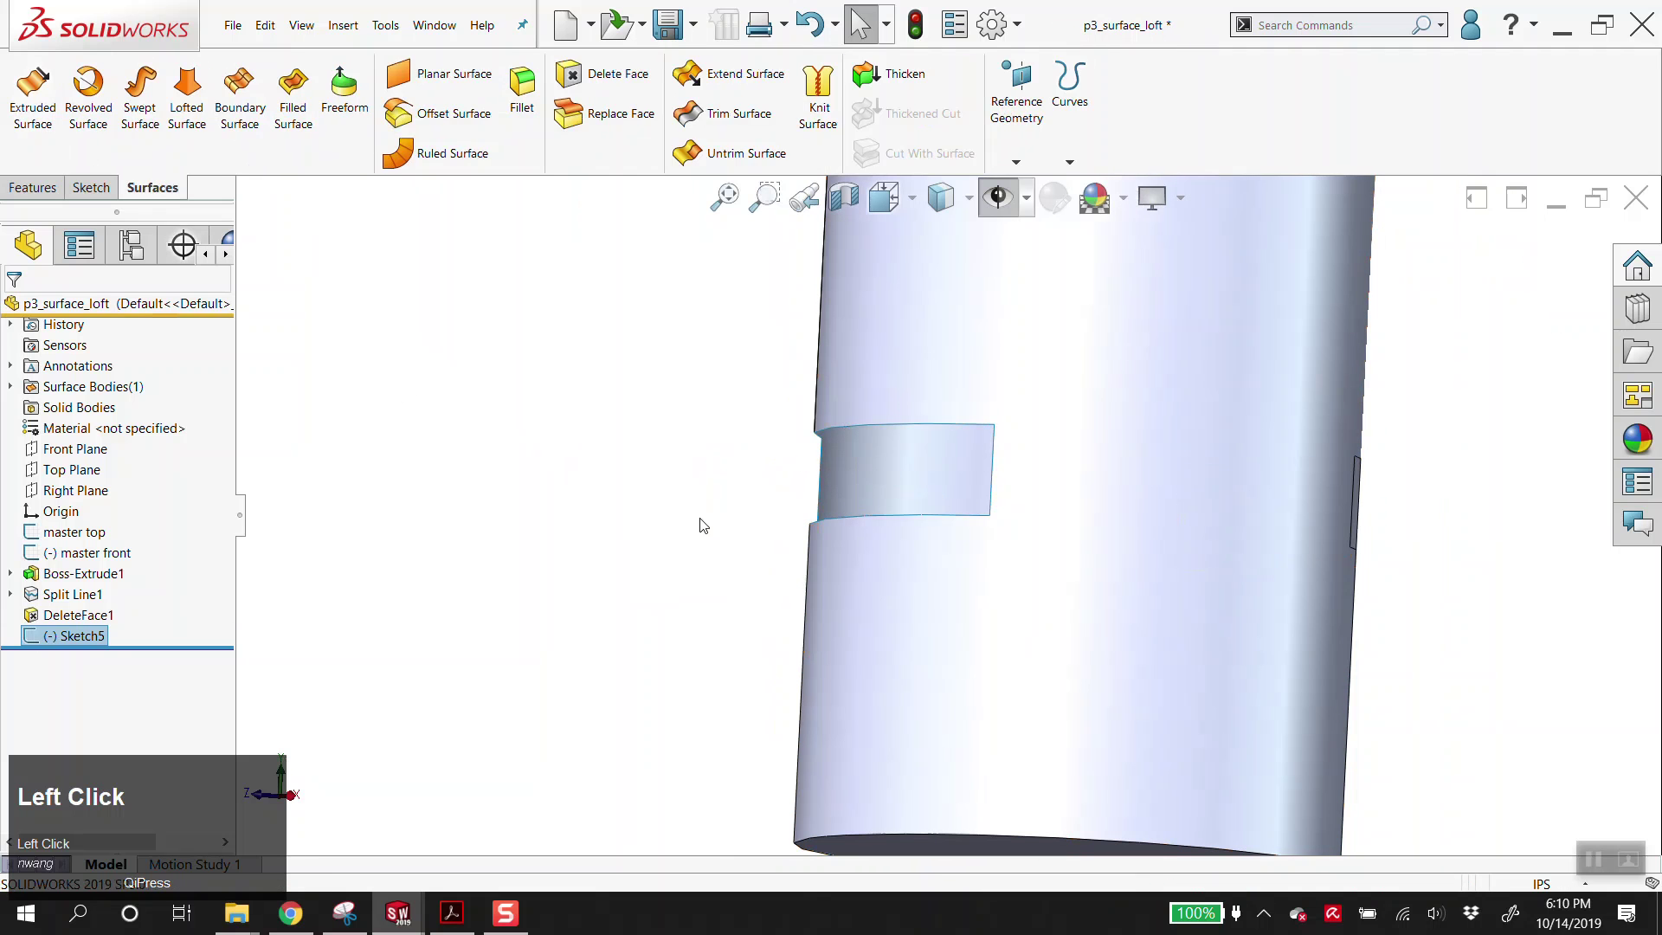
# - Start a Lofted Surface with one opening edge, Sketch5 and the opposite edge as profiles
pyautogui.press('alt+v')
pyautogui.middleClick(794, 556)
pyautogui.click(516, 468)
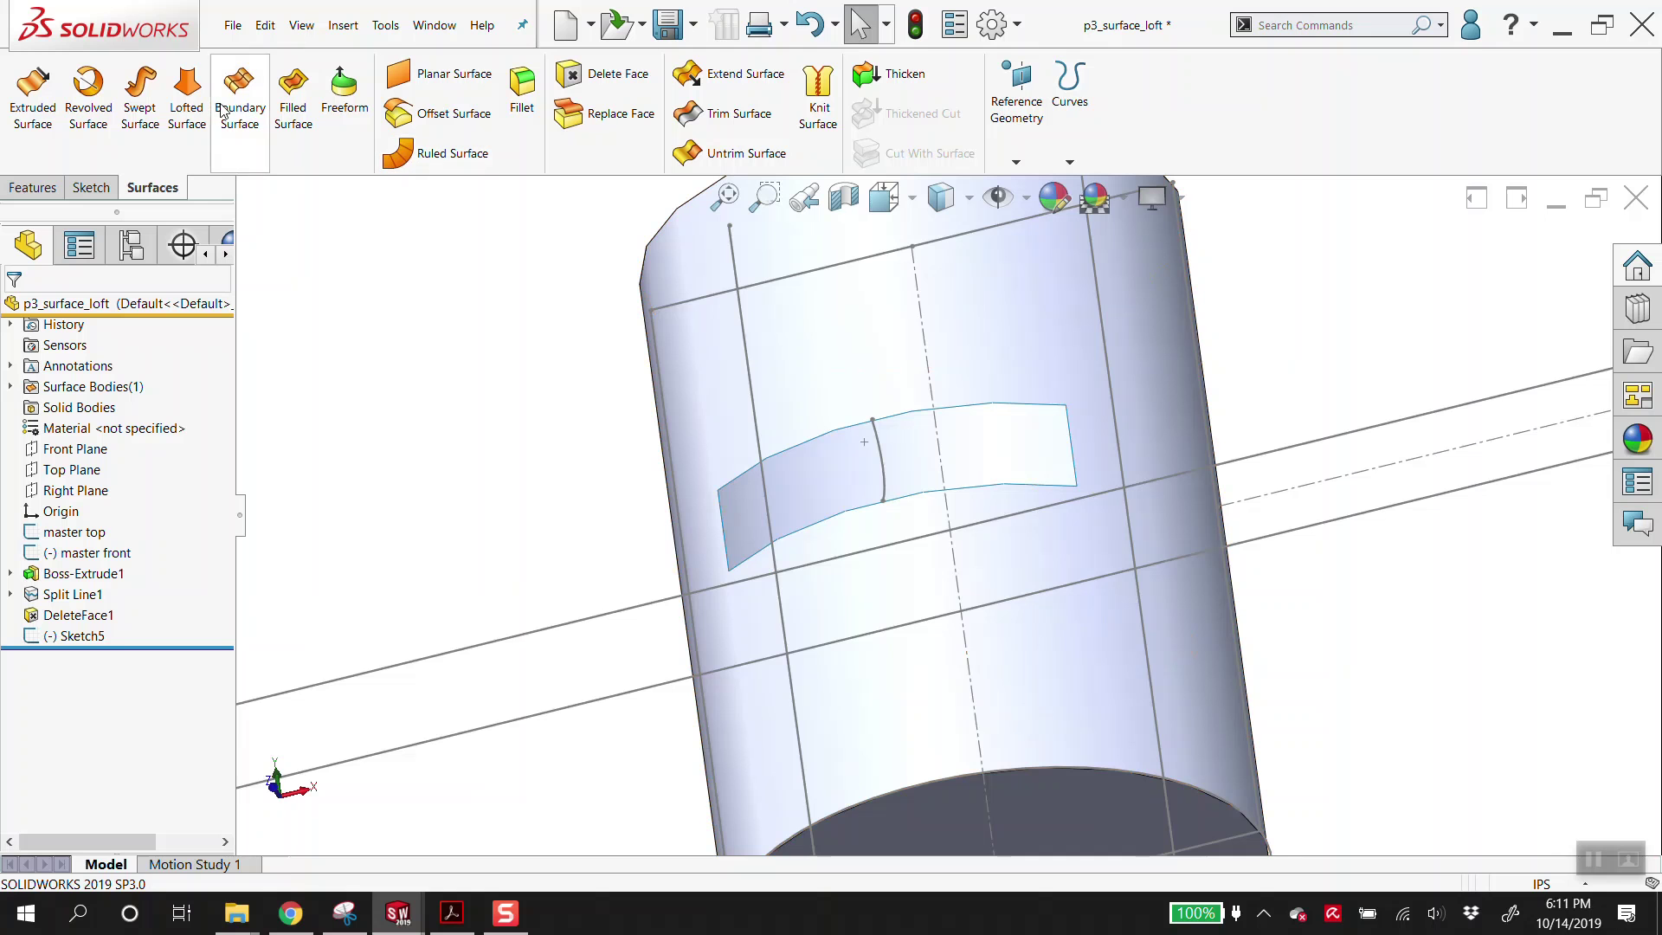
pyautogui.click(198, 97)
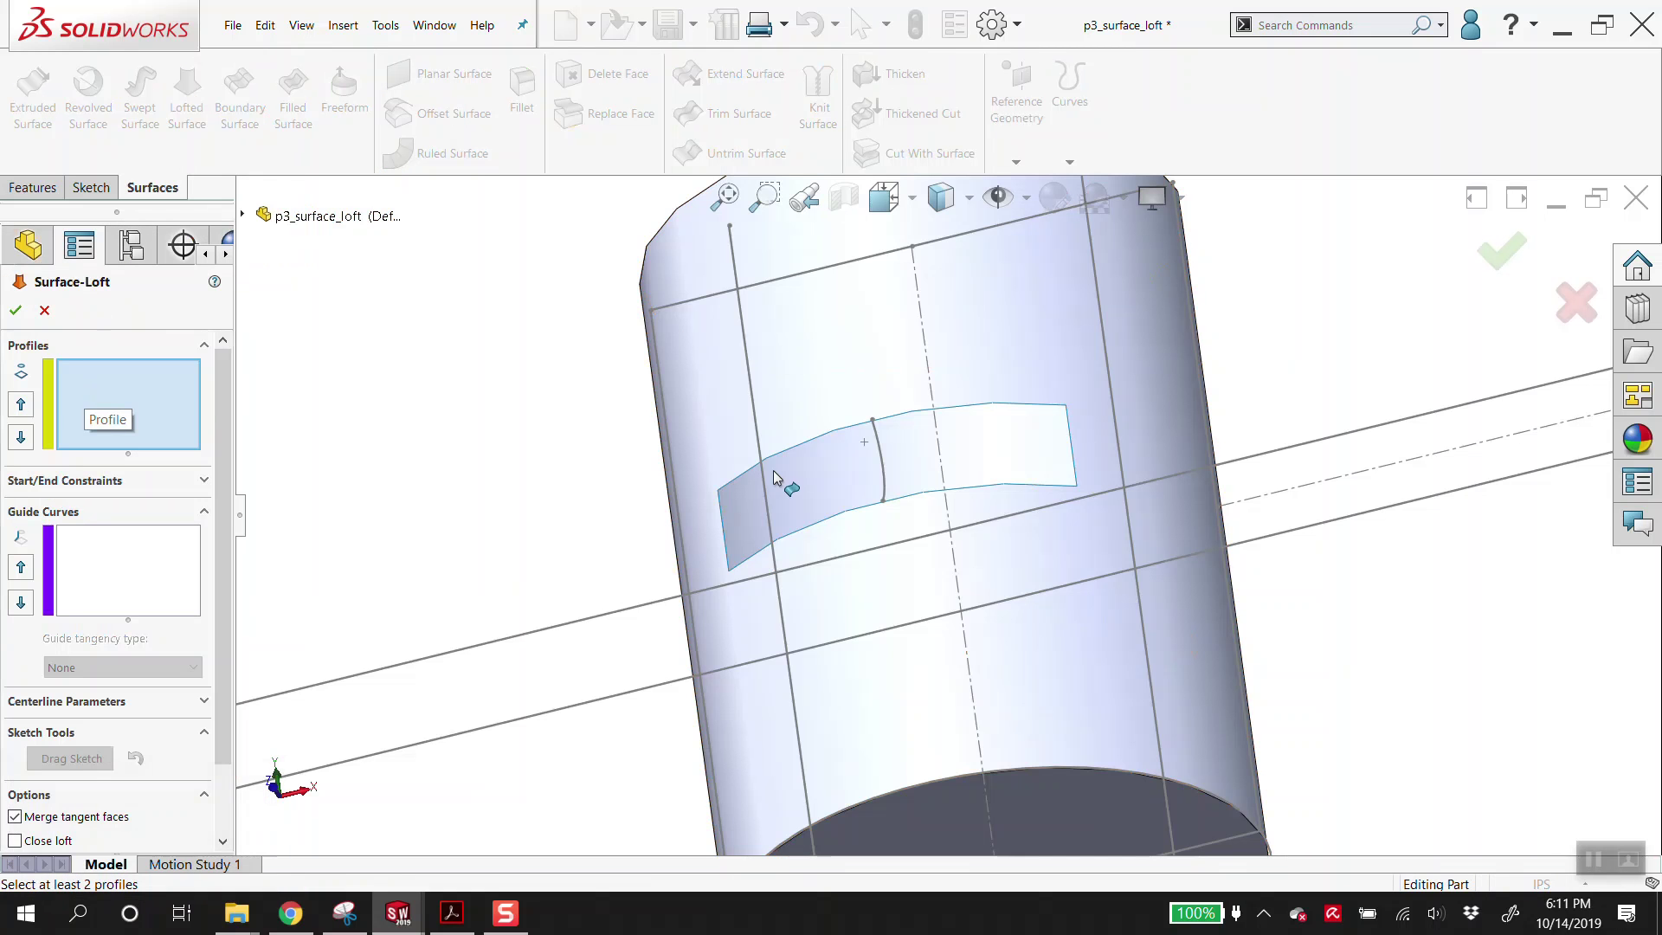
pyautogui.click(1083, 470)
pyautogui.click(888, 462)
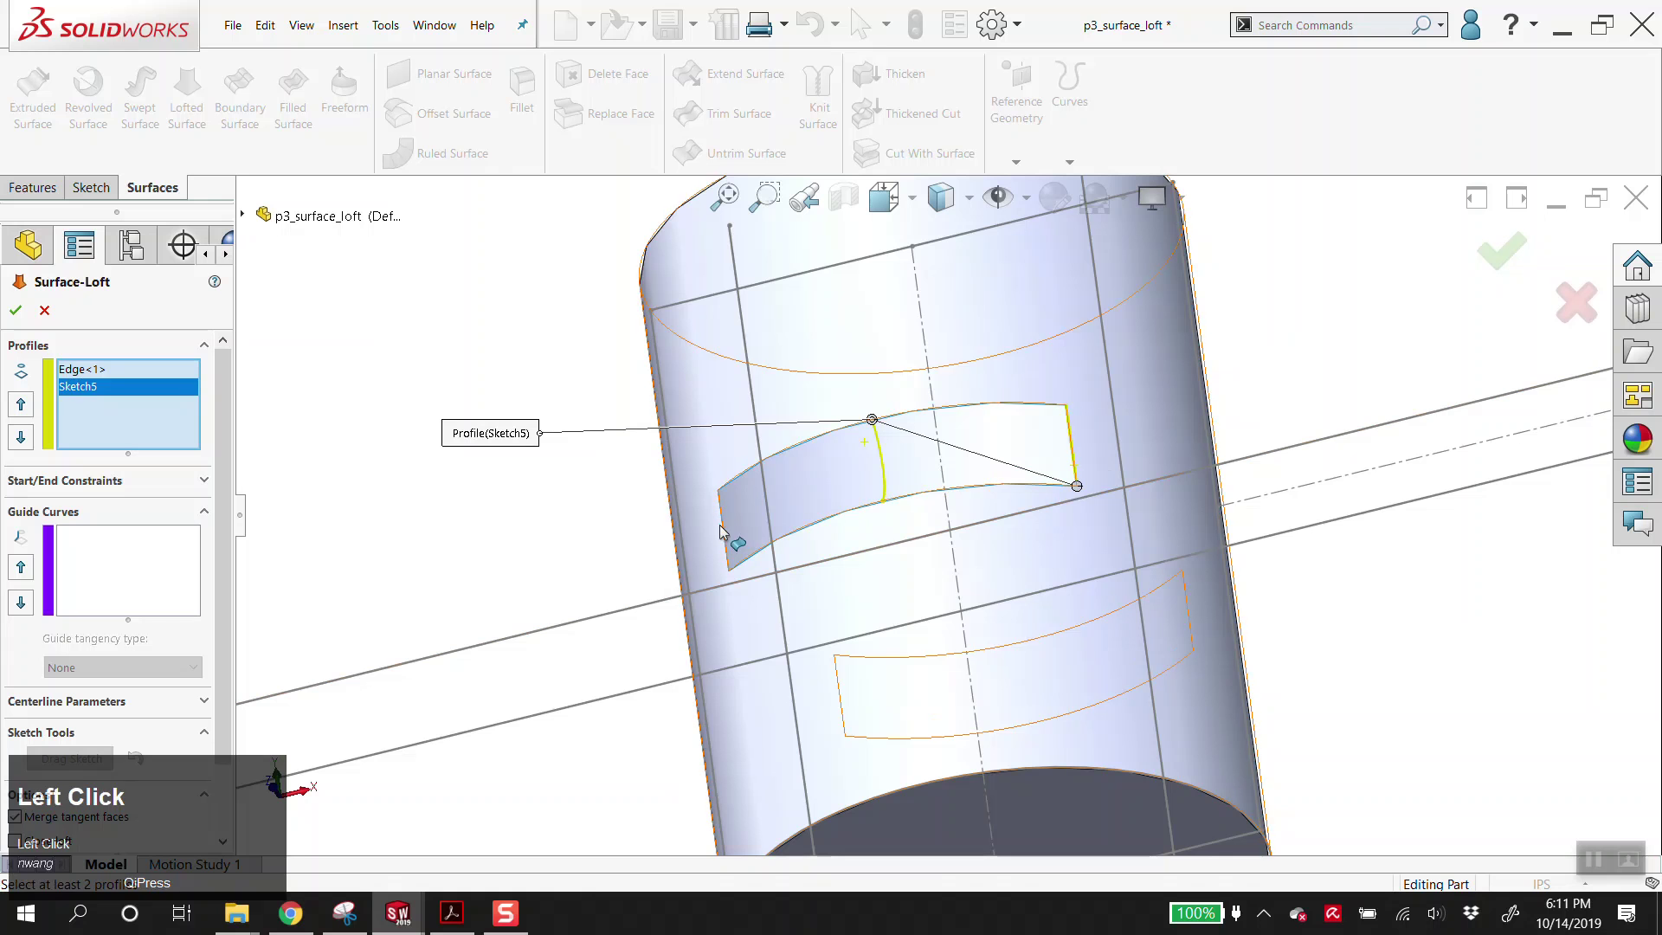
pyautogui.click(729, 529)
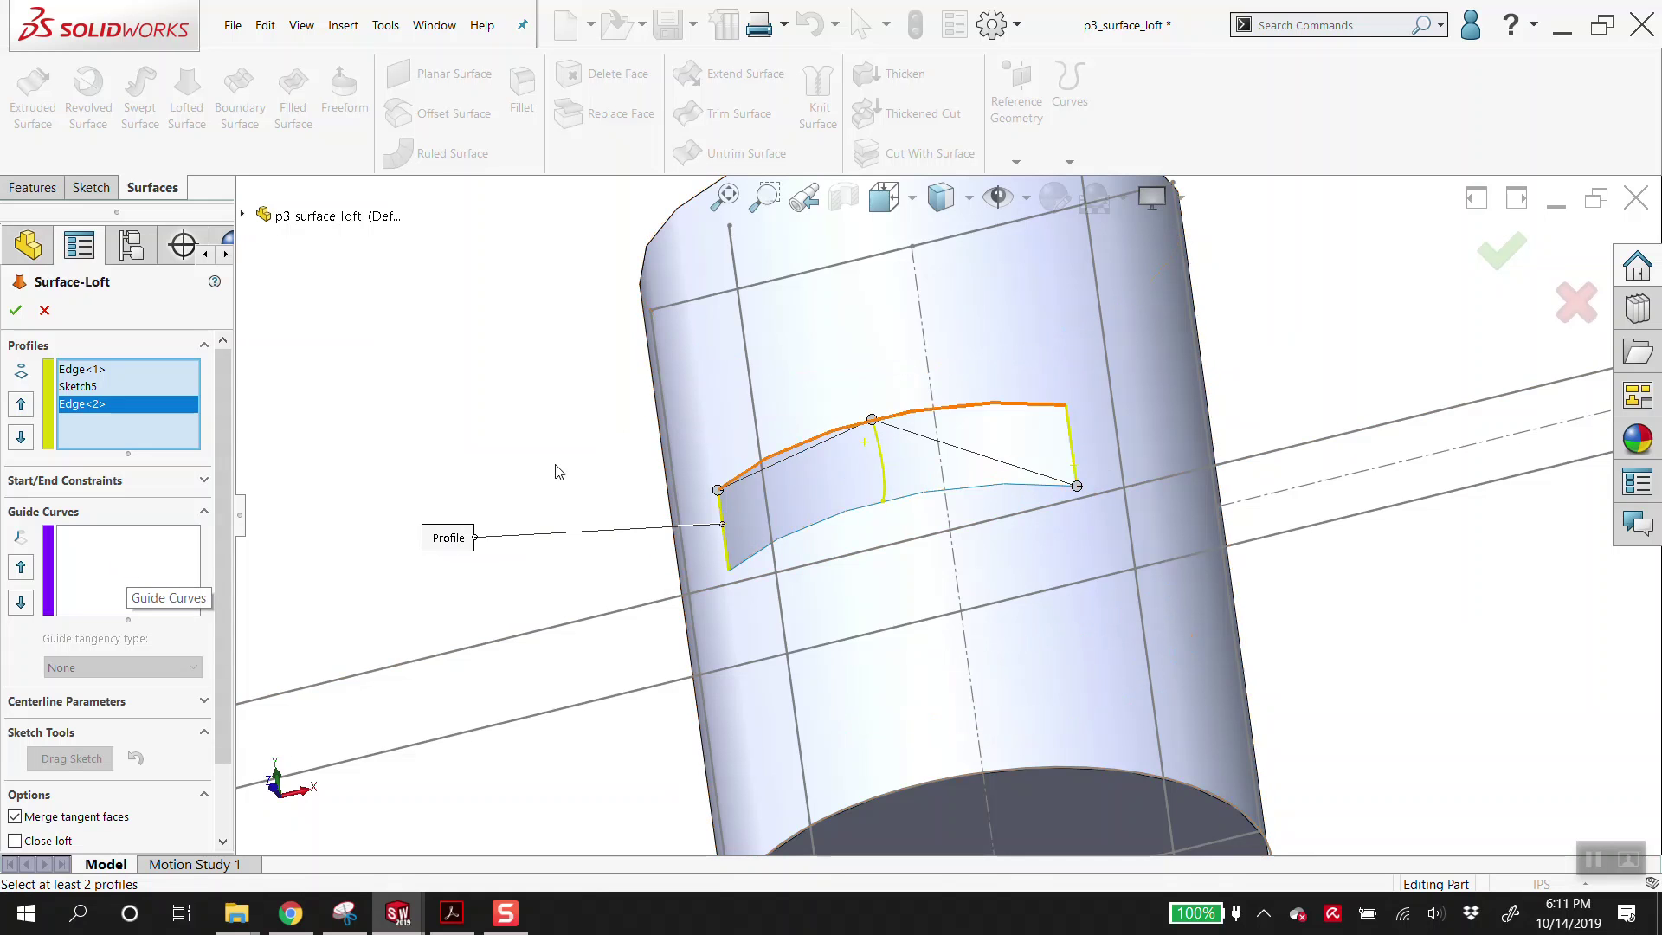
# - Add the two remaining opening edges as guide curves, checking against the reference photo
pyautogui.click(108, 567)
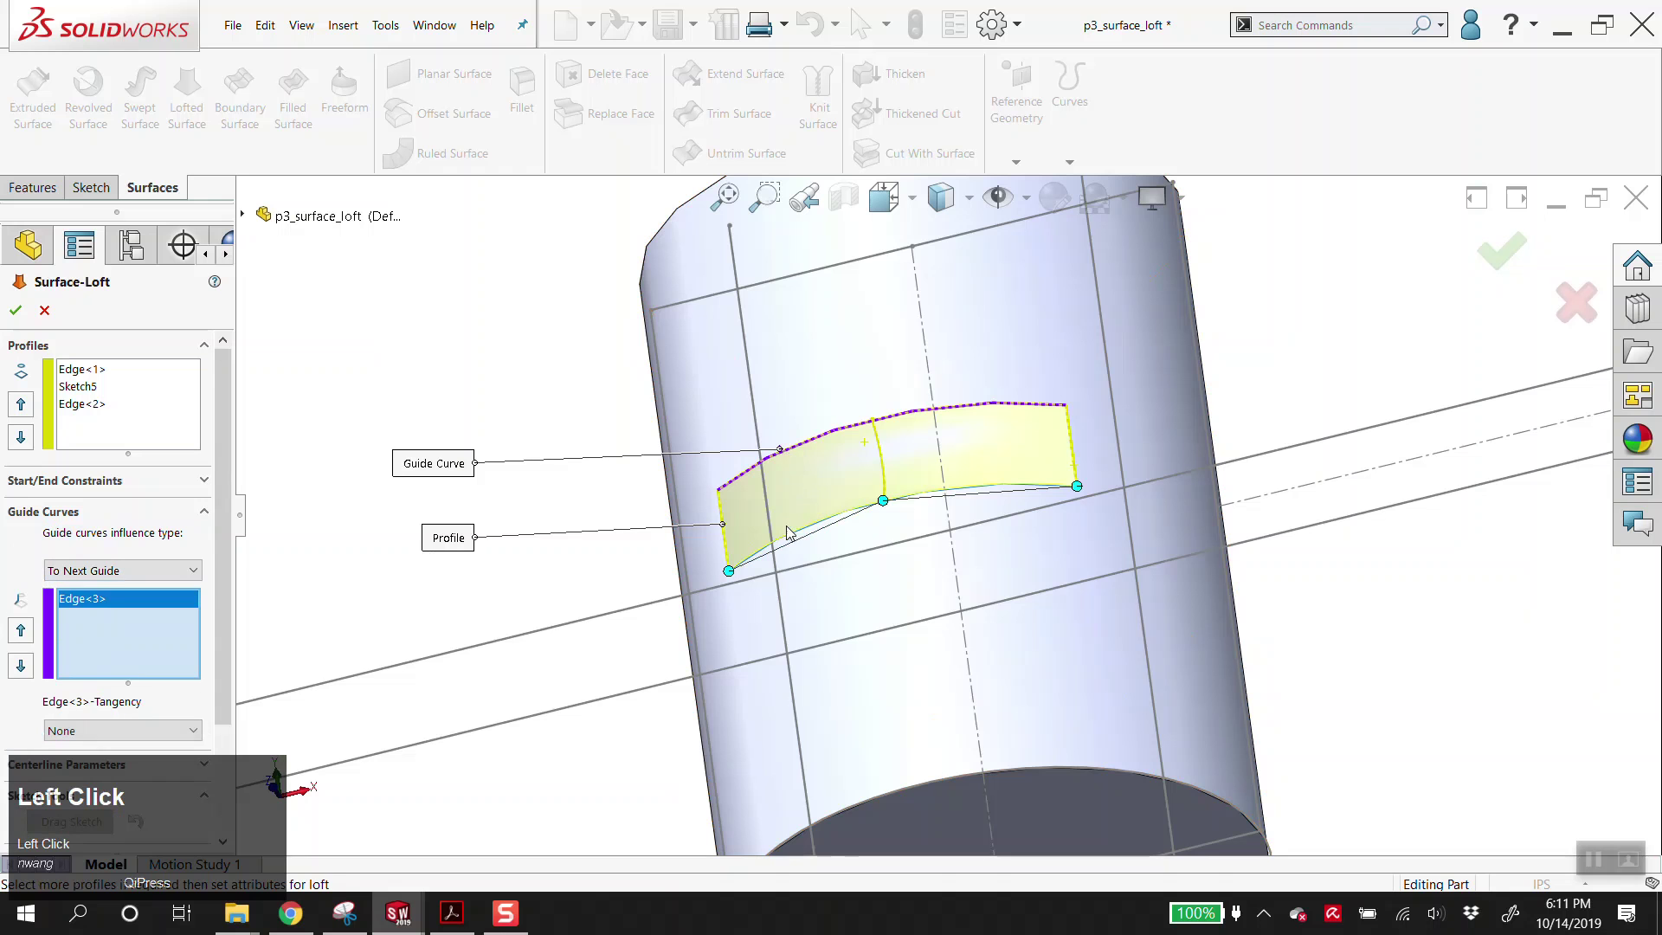
pyautogui.scroll(-3)
pyautogui.moveTo(944, 513); pyautogui.dragTo(249, 911)
pyautogui.click(249, 910)
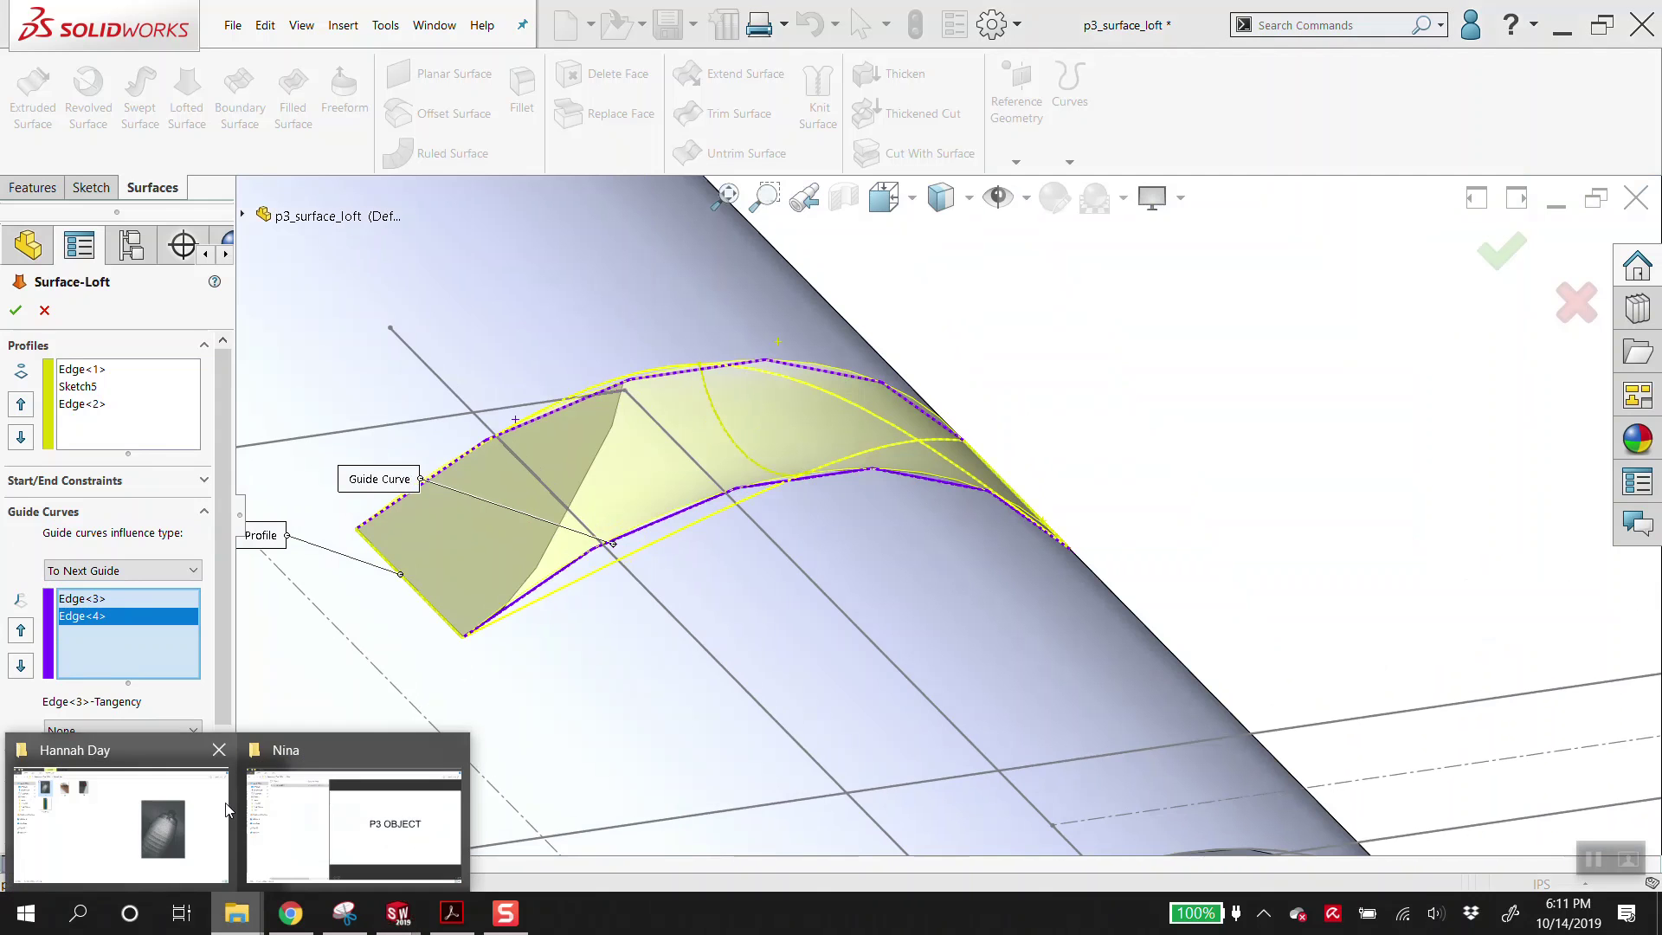
pyautogui.click(192, 826)
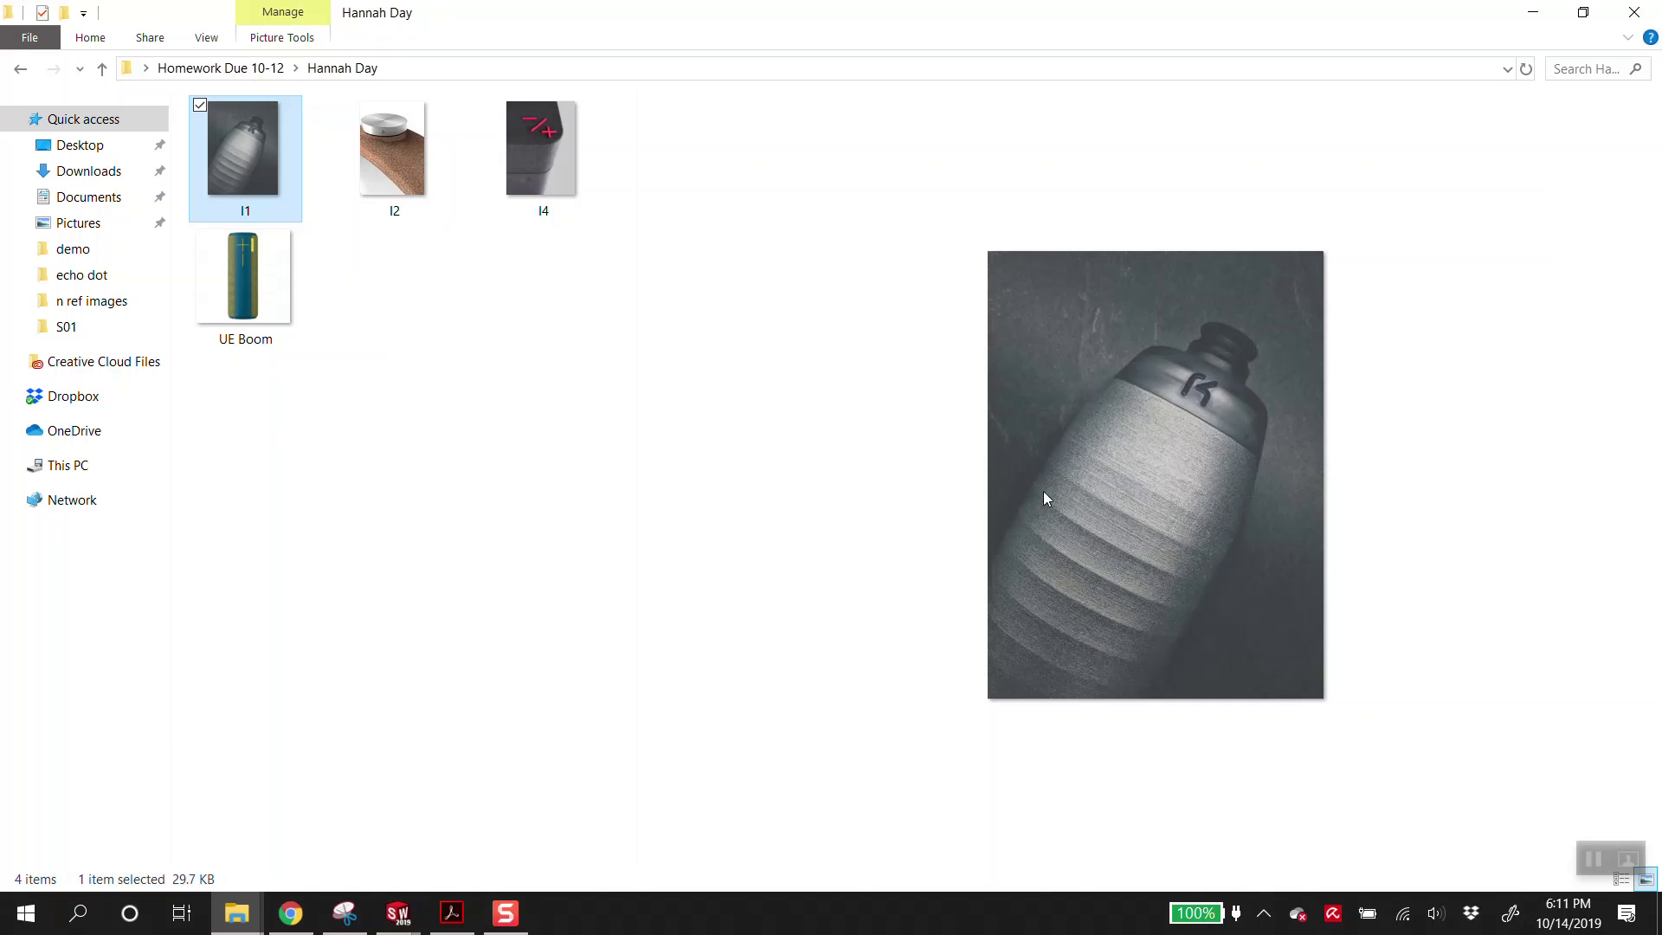
pyautogui.click(1537, 24)
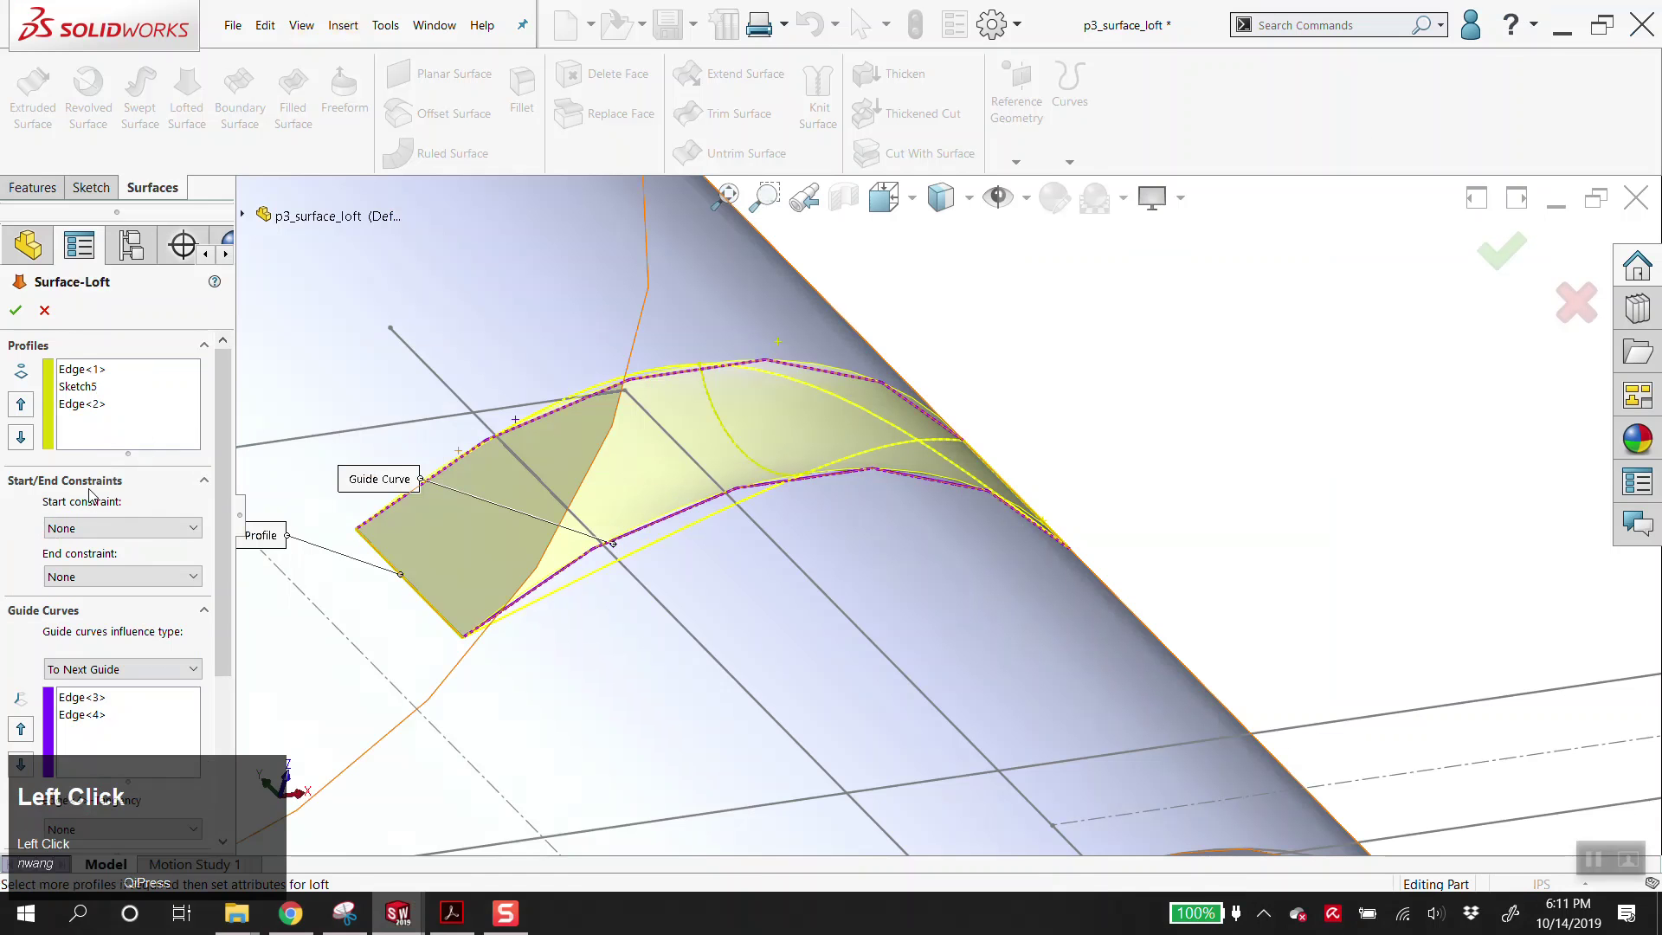
# - Set loft start and end constraints to Tangency To Face and confirm Surface-Loft1
pyautogui.click(102, 537)
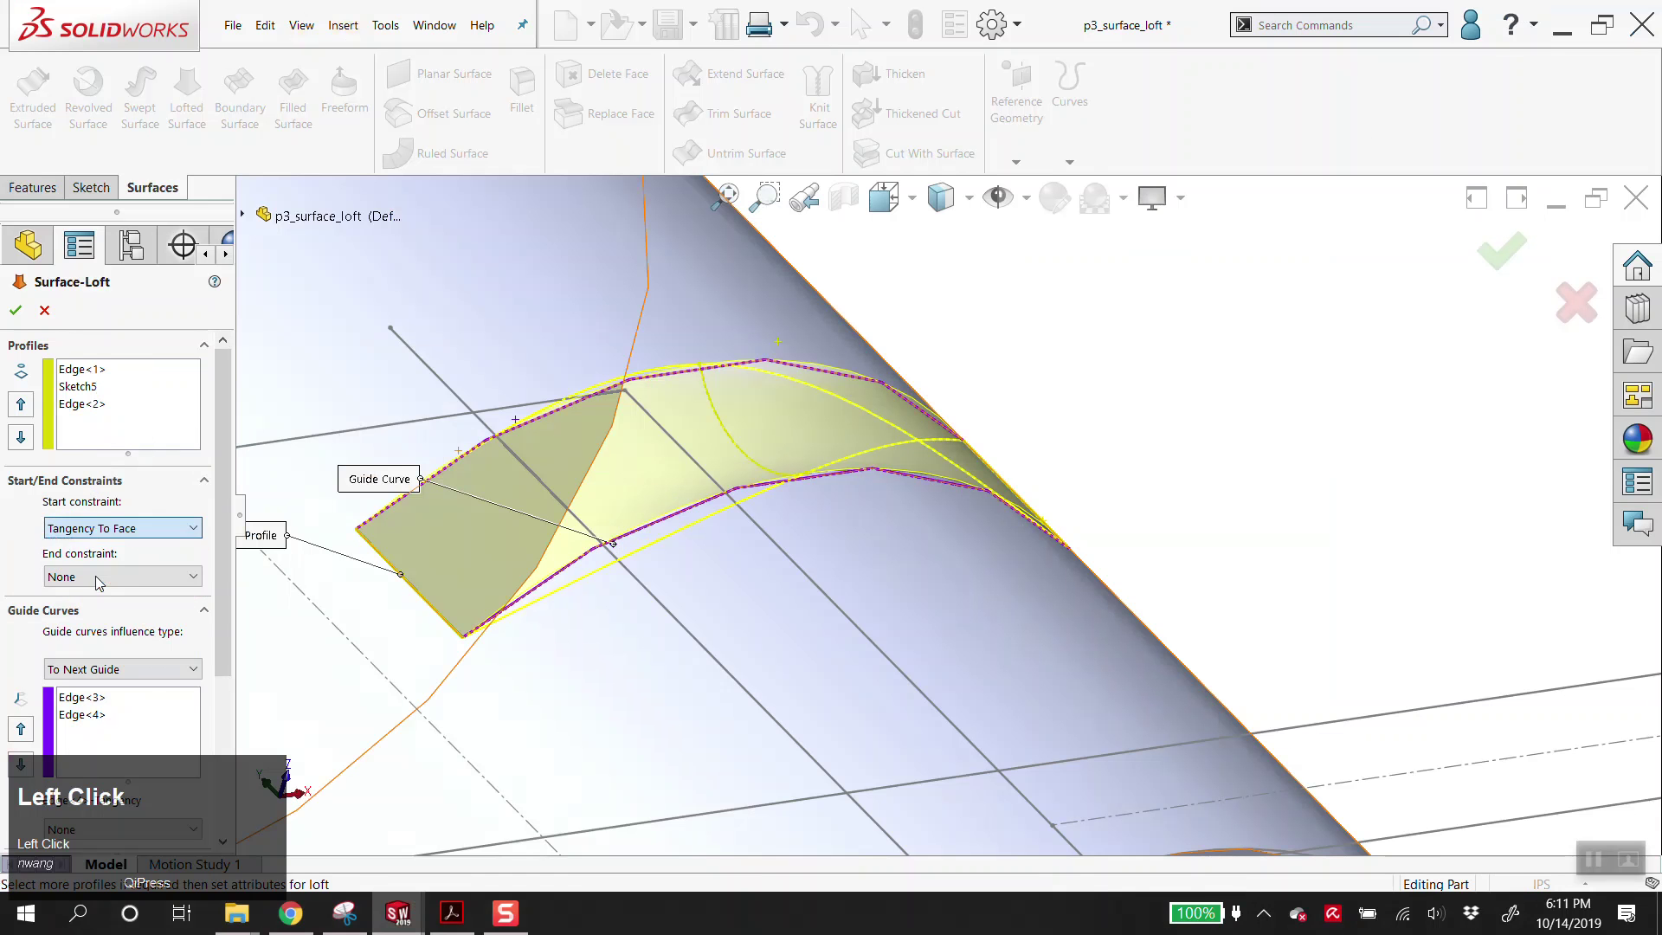
pyautogui.scroll(3)
pyautogui.middleClick(862, 568)
pyautogui.scroll(-3)
pyautogui.click(120, 640)
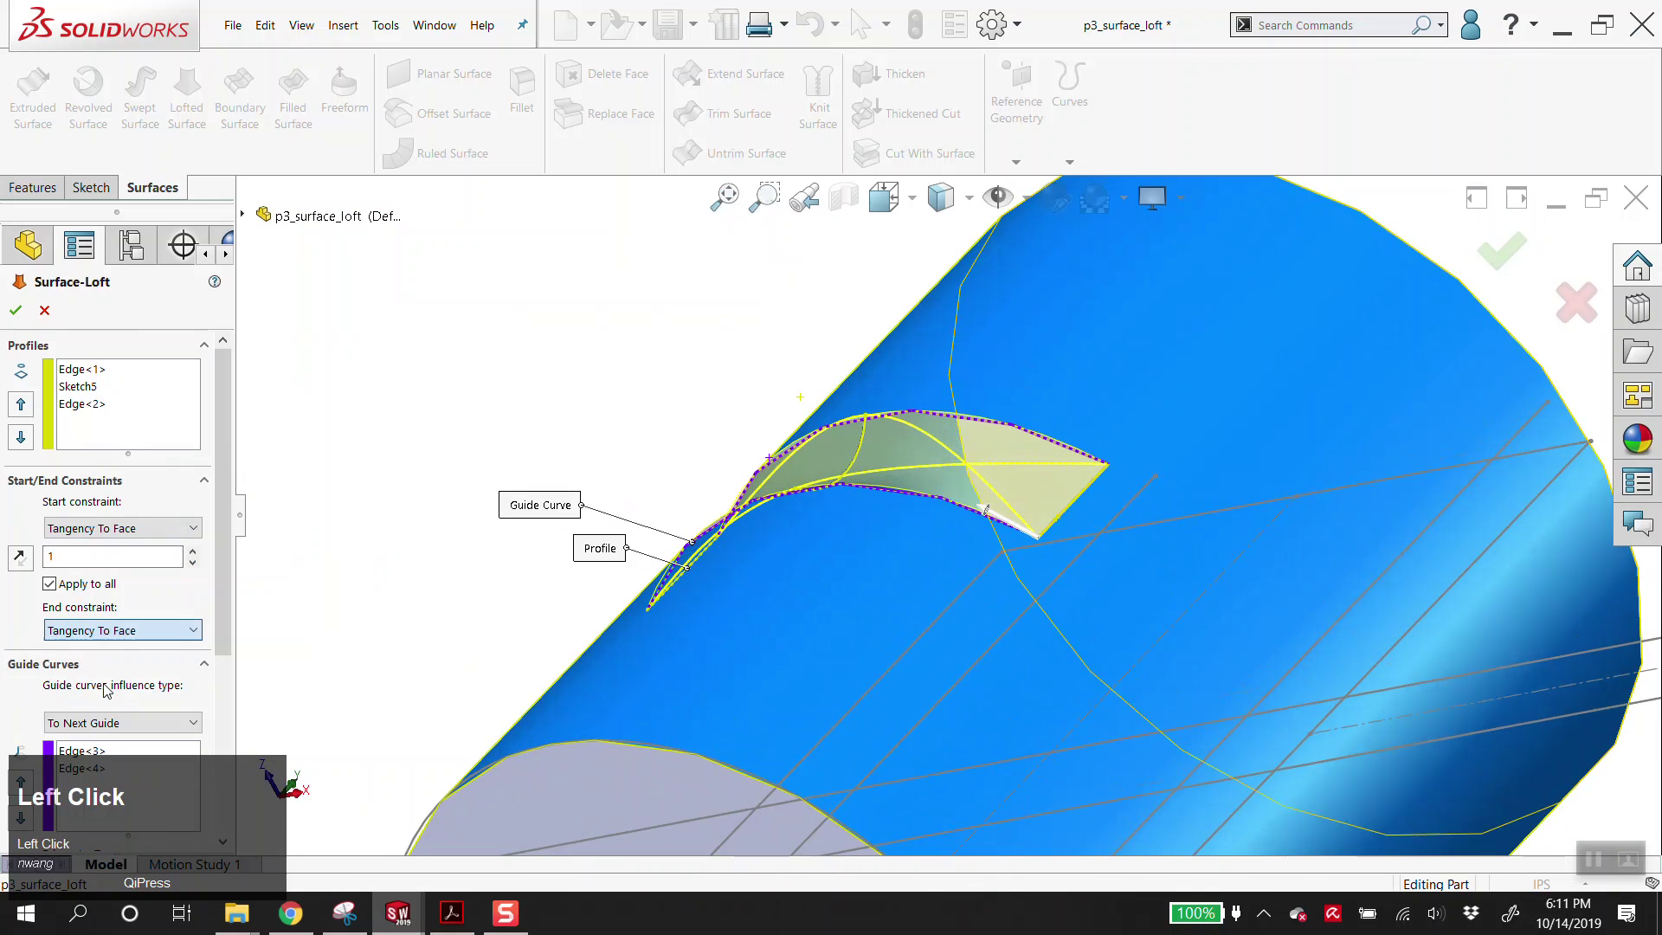
pyautogui.scroll(3)
pyautogui.moveTo(636, 598); pyautogui.dragTo(30, 318)
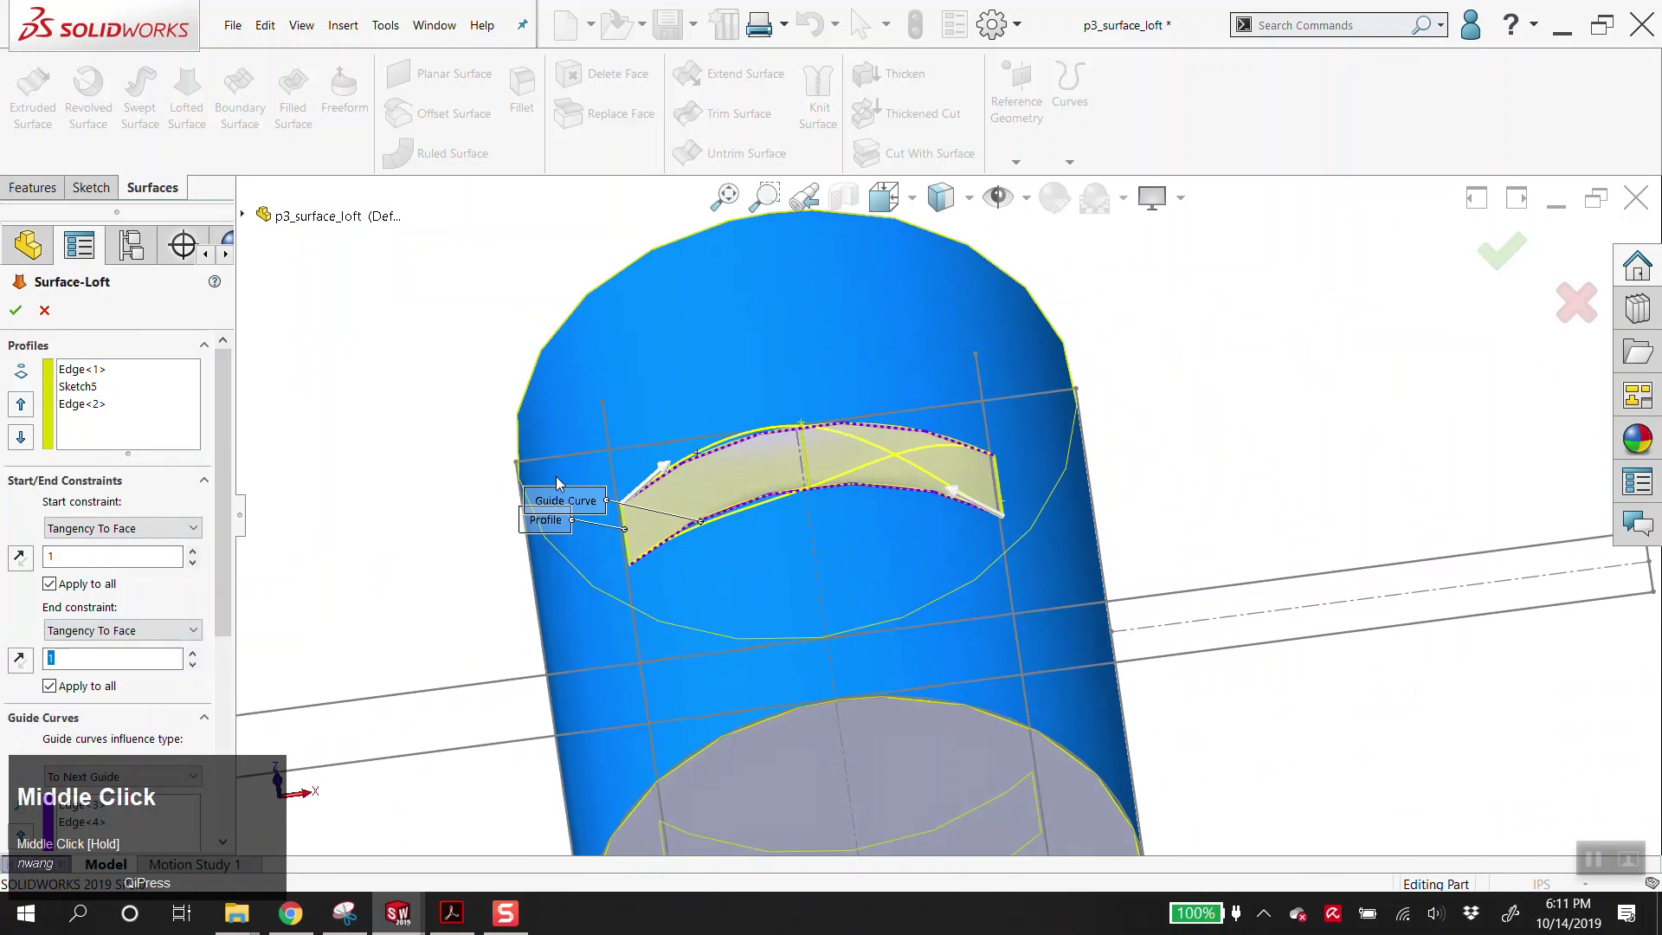
pyautogui.click(30, 319)
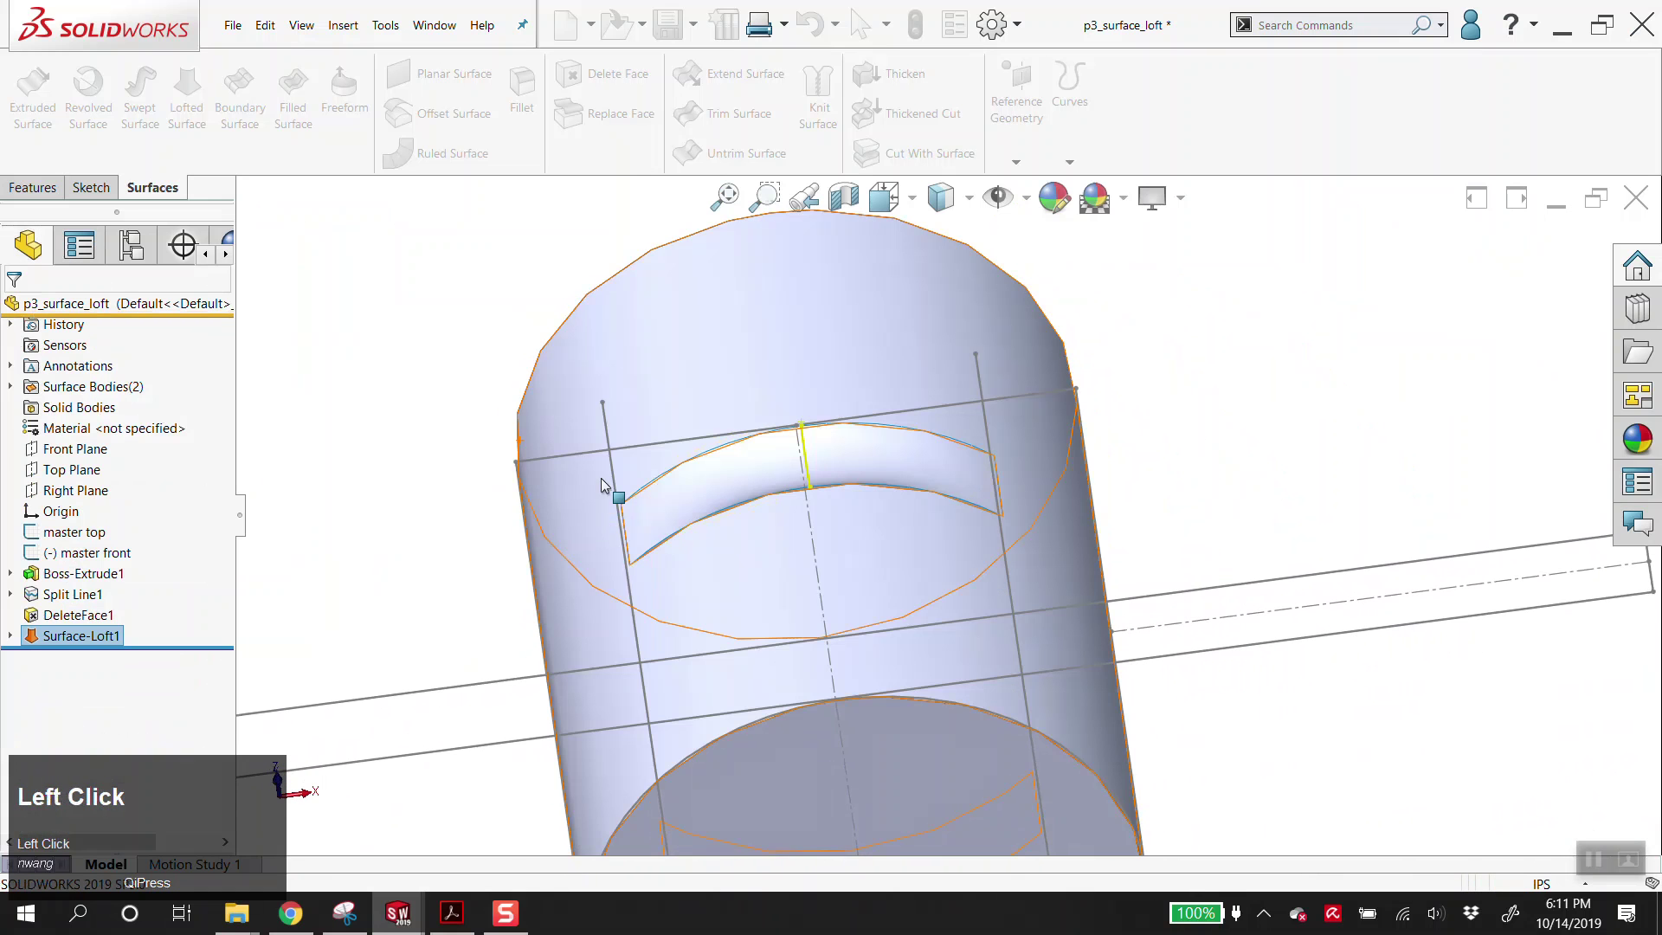
pyautogui.press('alt+v')
pyautogui.click(1216, 529)
pyautogui.moveTo(1208, 529); pyautogui.dragTo(1110, 521)
pyautogui.scroll(-3)
pyautogui.moveTo(958, 502); pyautogui.dragTo(863, 21)
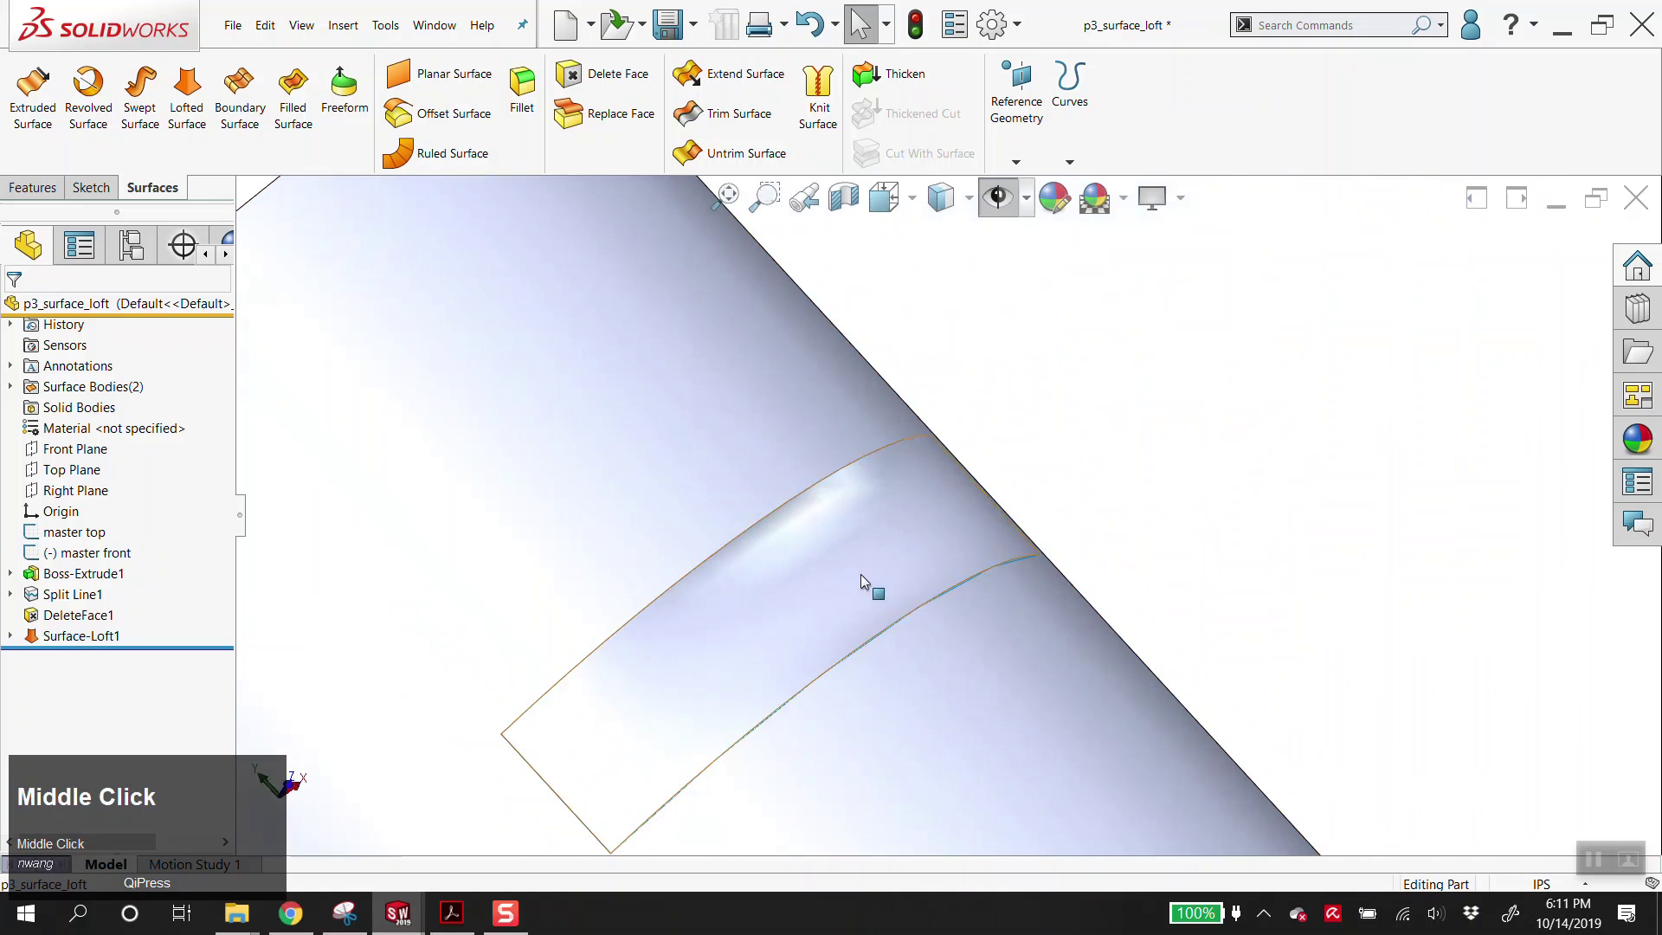
pyautogui.scroll(-3)
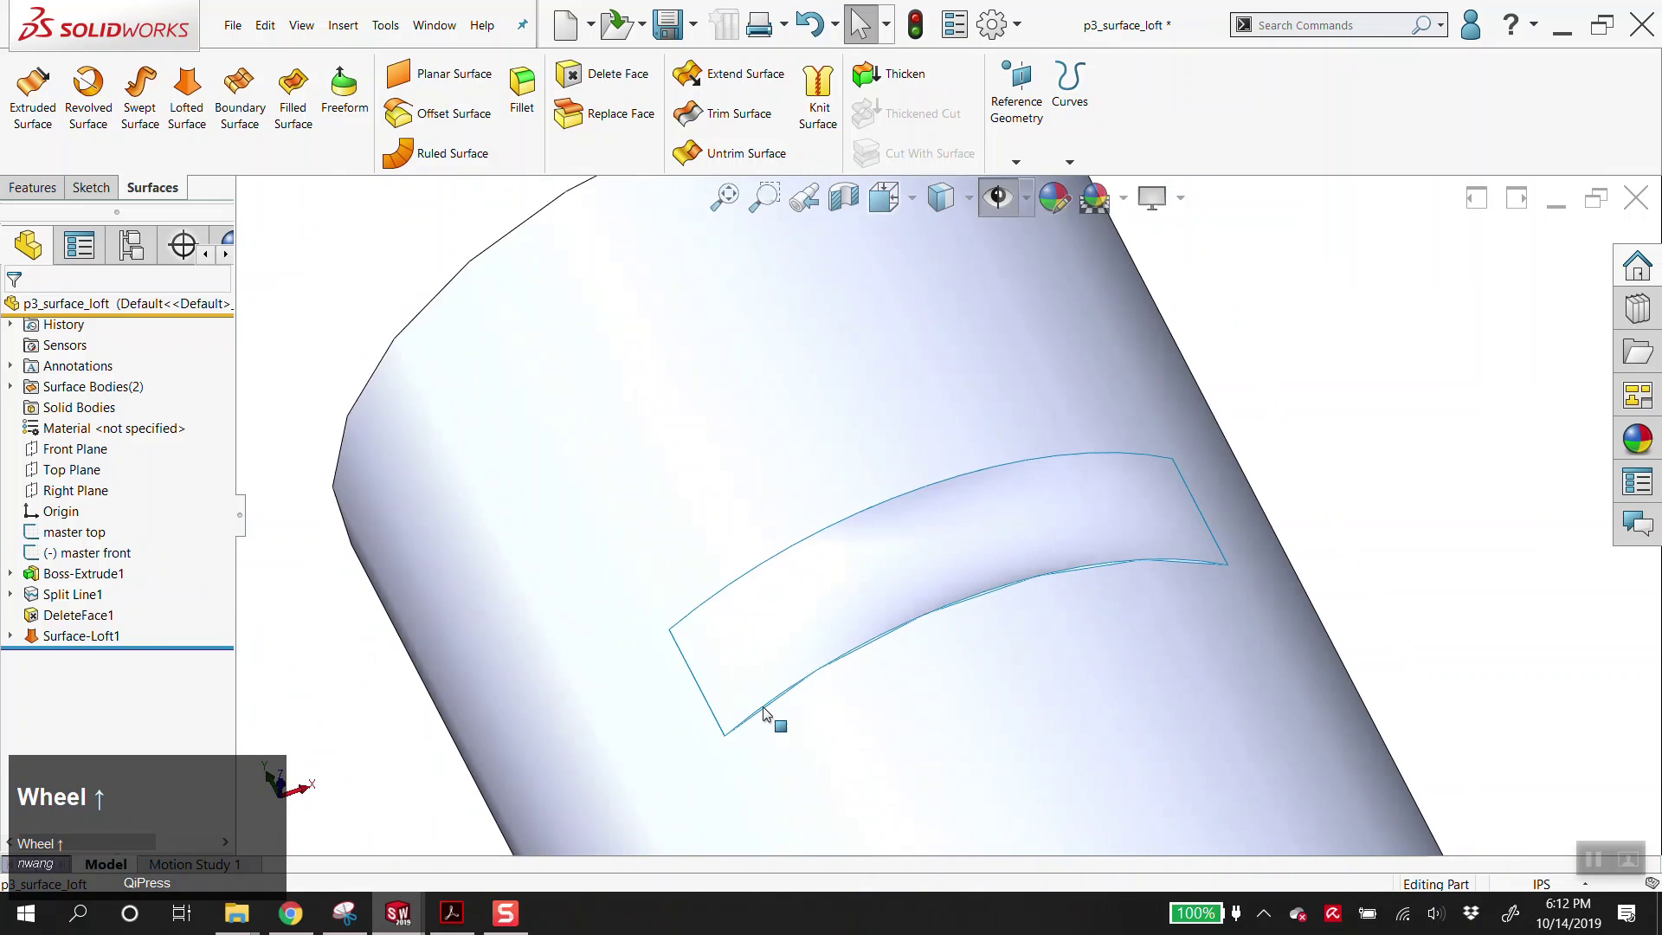
pyautogui.moveTo(942, 596); pyautogui.dragTo(15, 398)
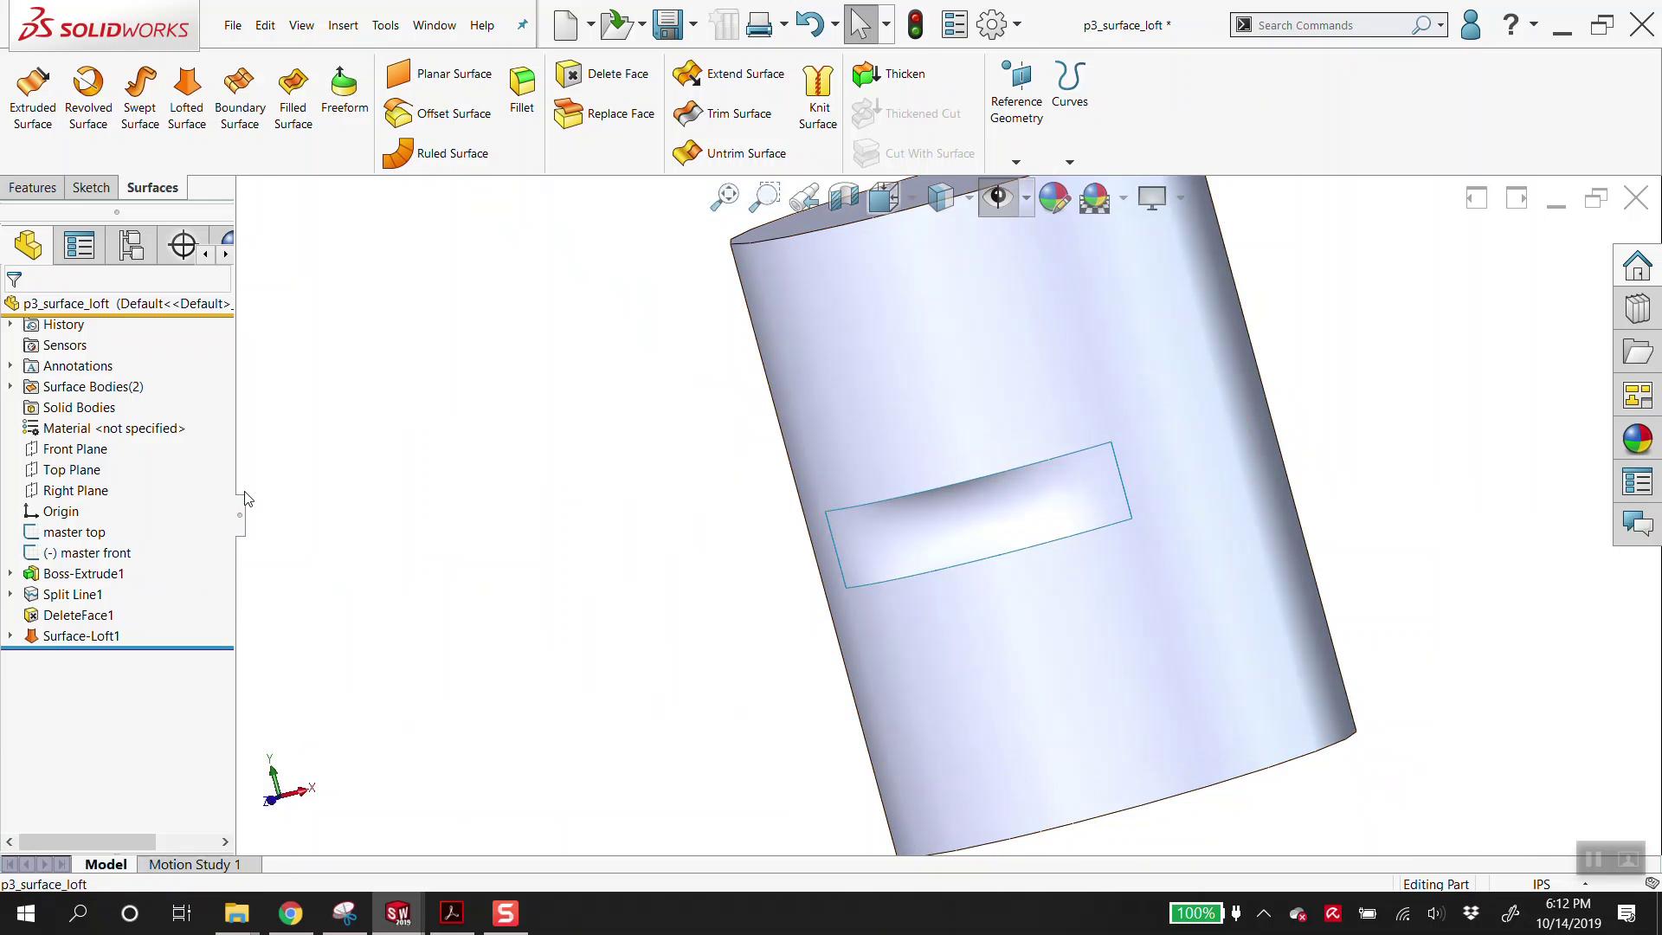
pyautogui.click(15, 397)
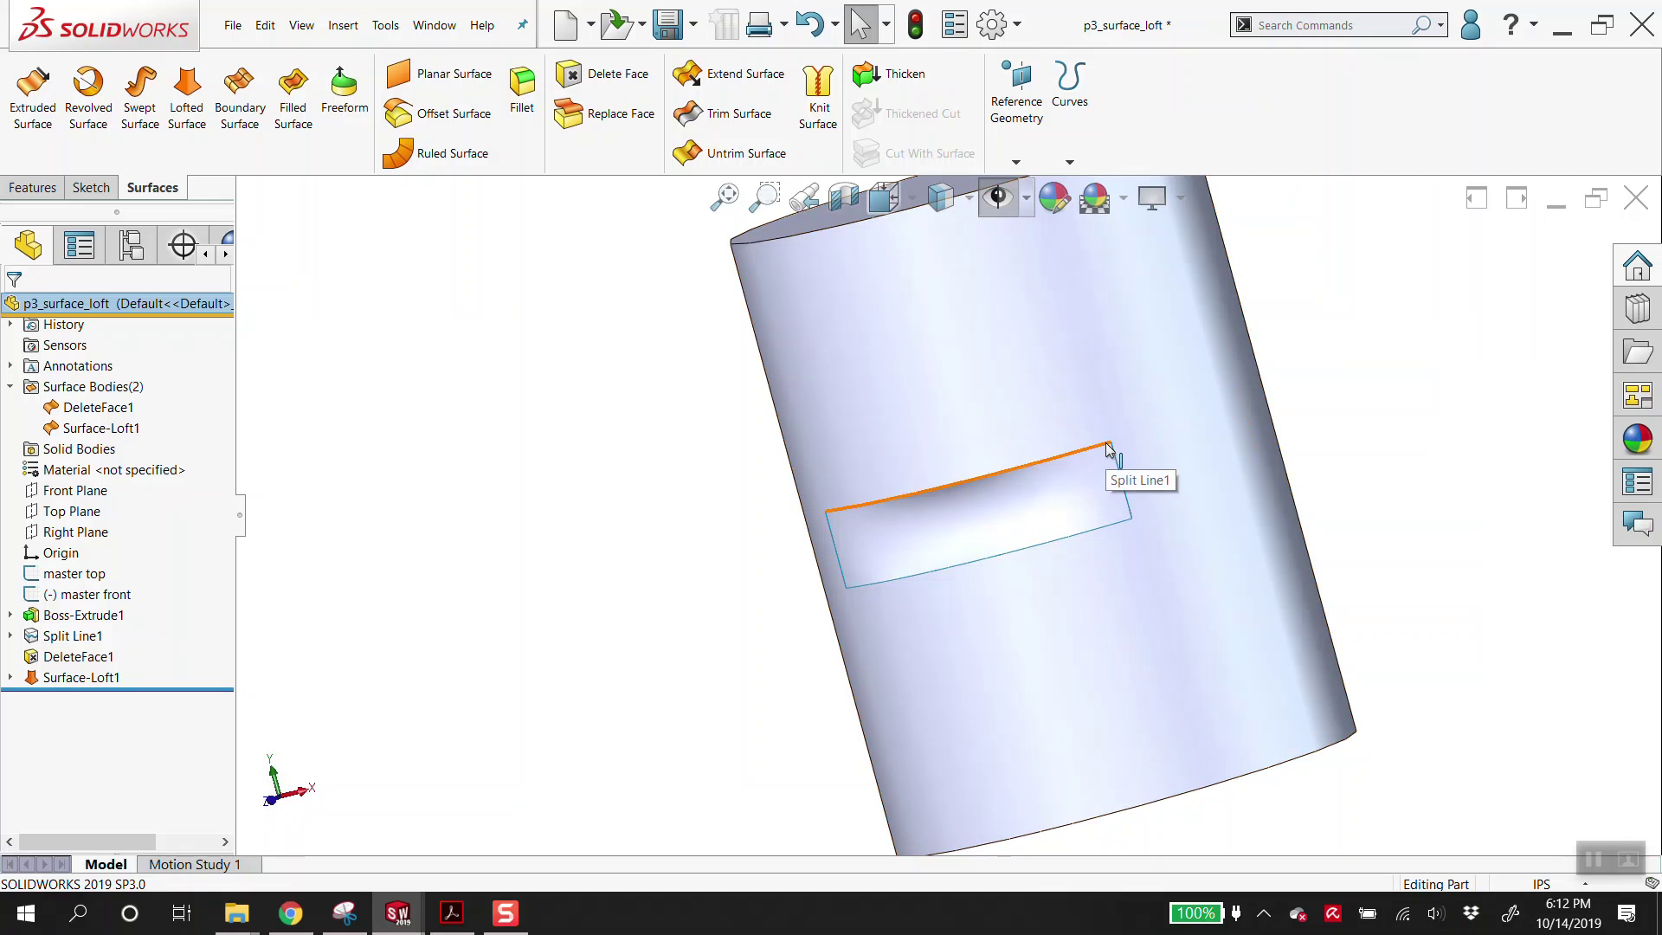
# - Knit the loft patch and cylinder into one solid body (Surface-Knit1) and inspect the dip
pyautogui.scroll(3)
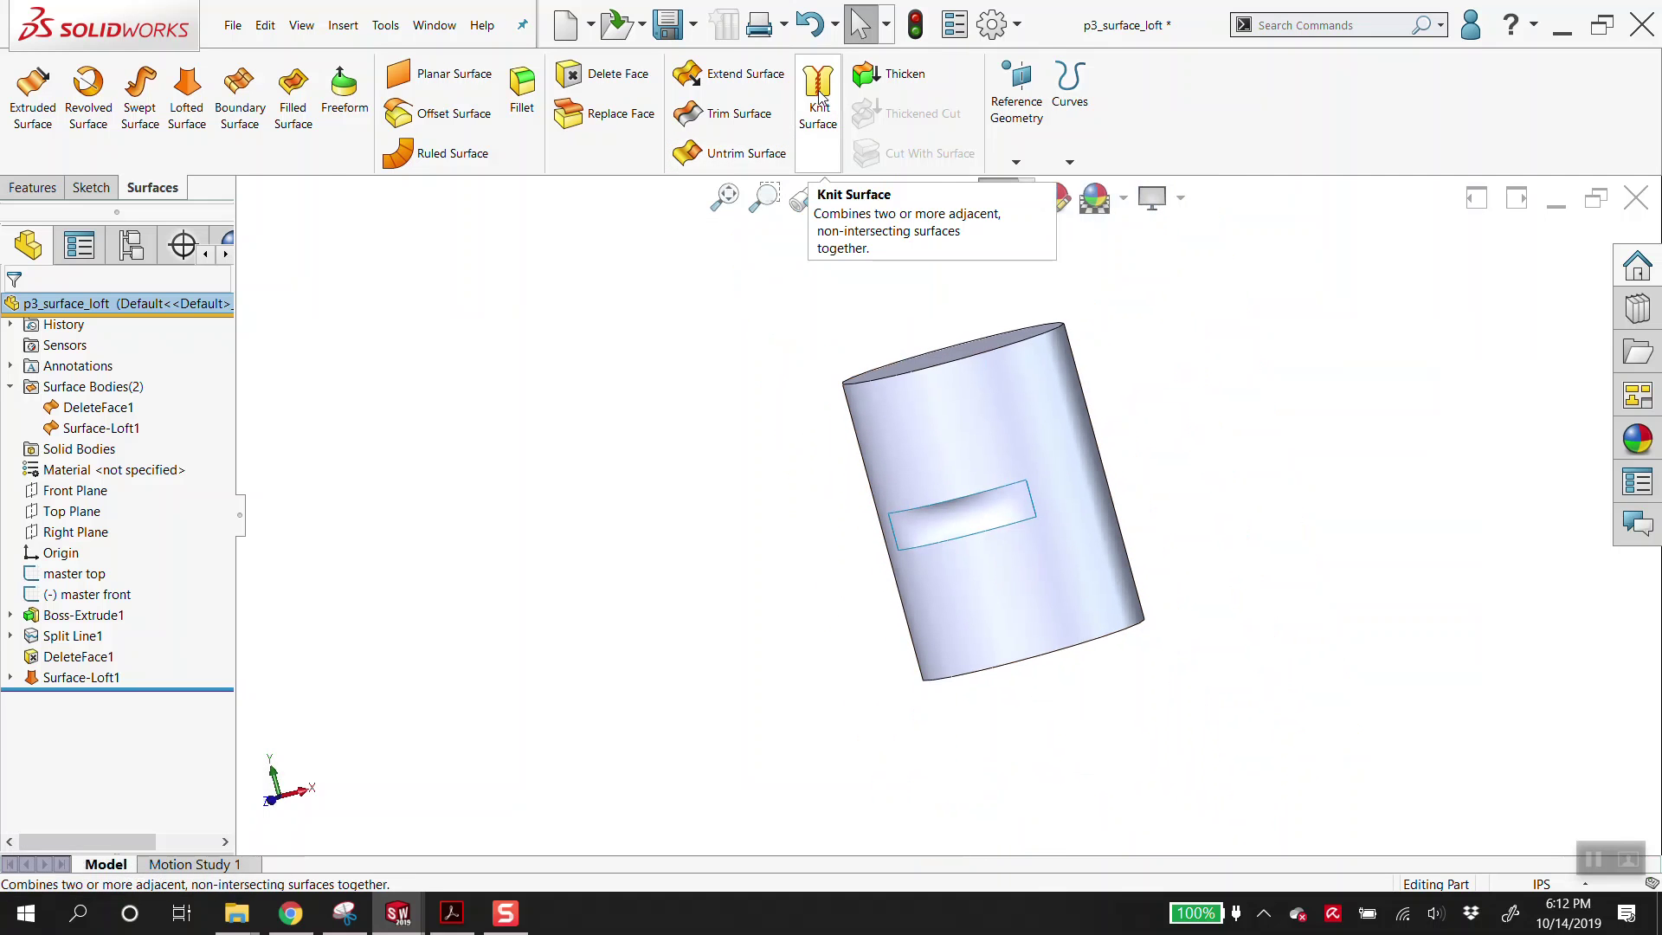
pyautogui.click(830, 105)
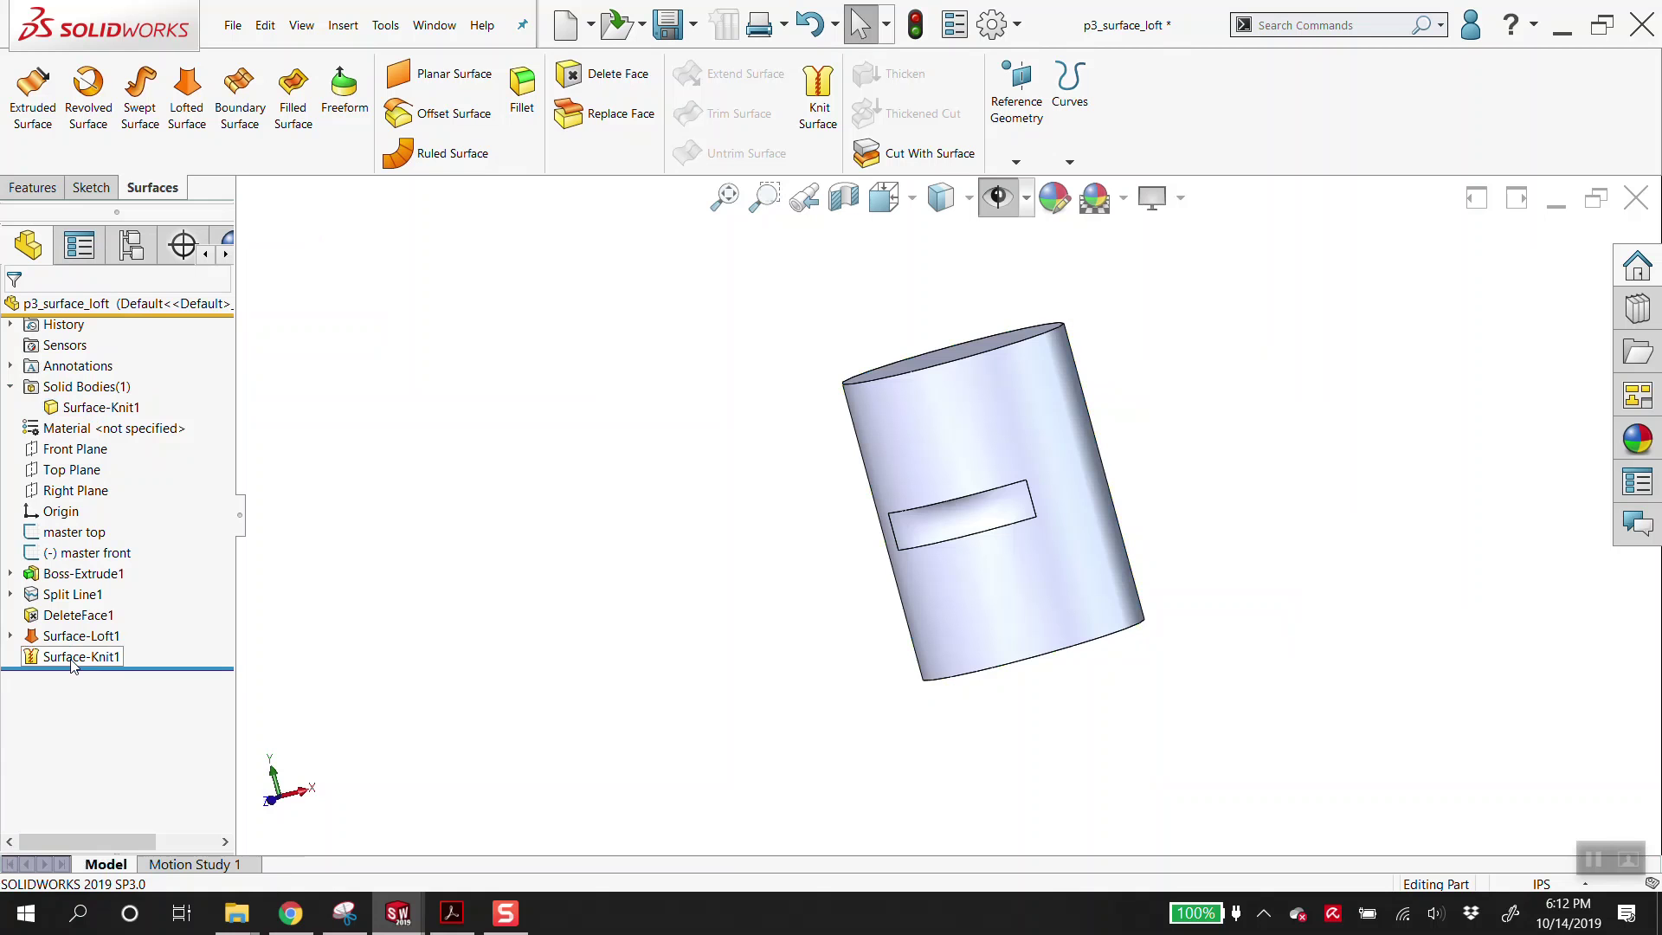
pyautogui.scroll(-3)
pyautogui.moveTo(1098, 571); pyautogui.dragTo(1175, 504)
pyautogui.press('alt+v')
pyautogui.click(951, 200)
pyautogui.moveTo(1116, 800); pyautogui.dragTo(1126, 872)
pyautogui.scroll(-3)
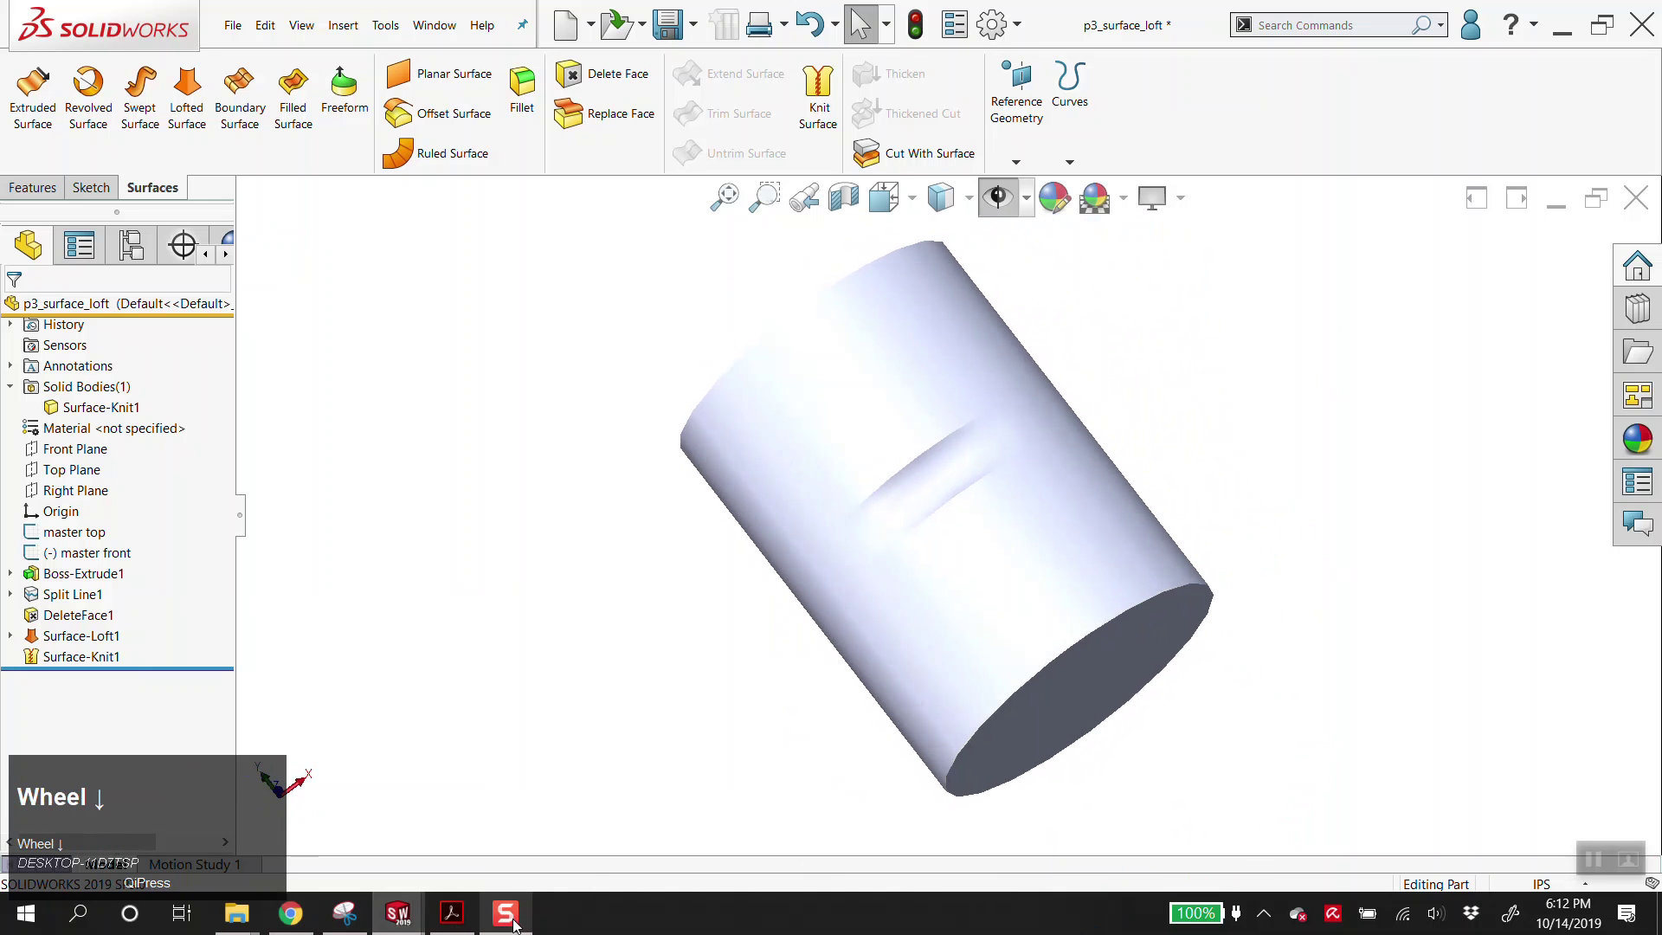
# - Take SOLIDWORKS out of full screen to sit beside the bottle reference photo
pyautogui.click(268, 918)
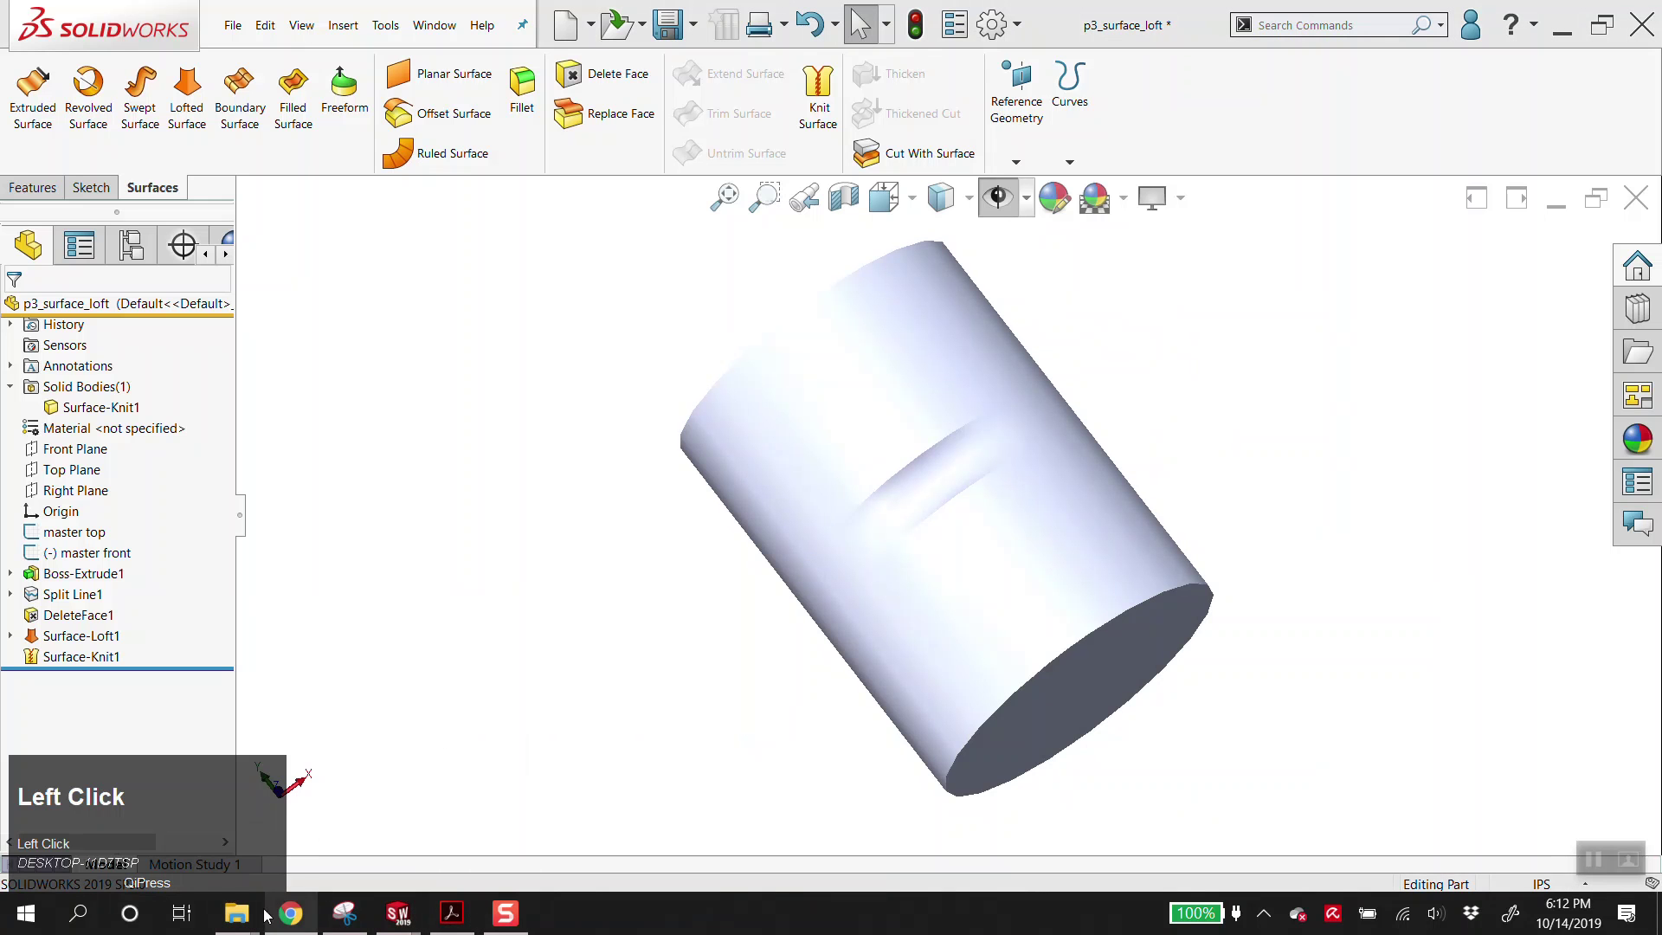
pyautogui.click(177, 825)
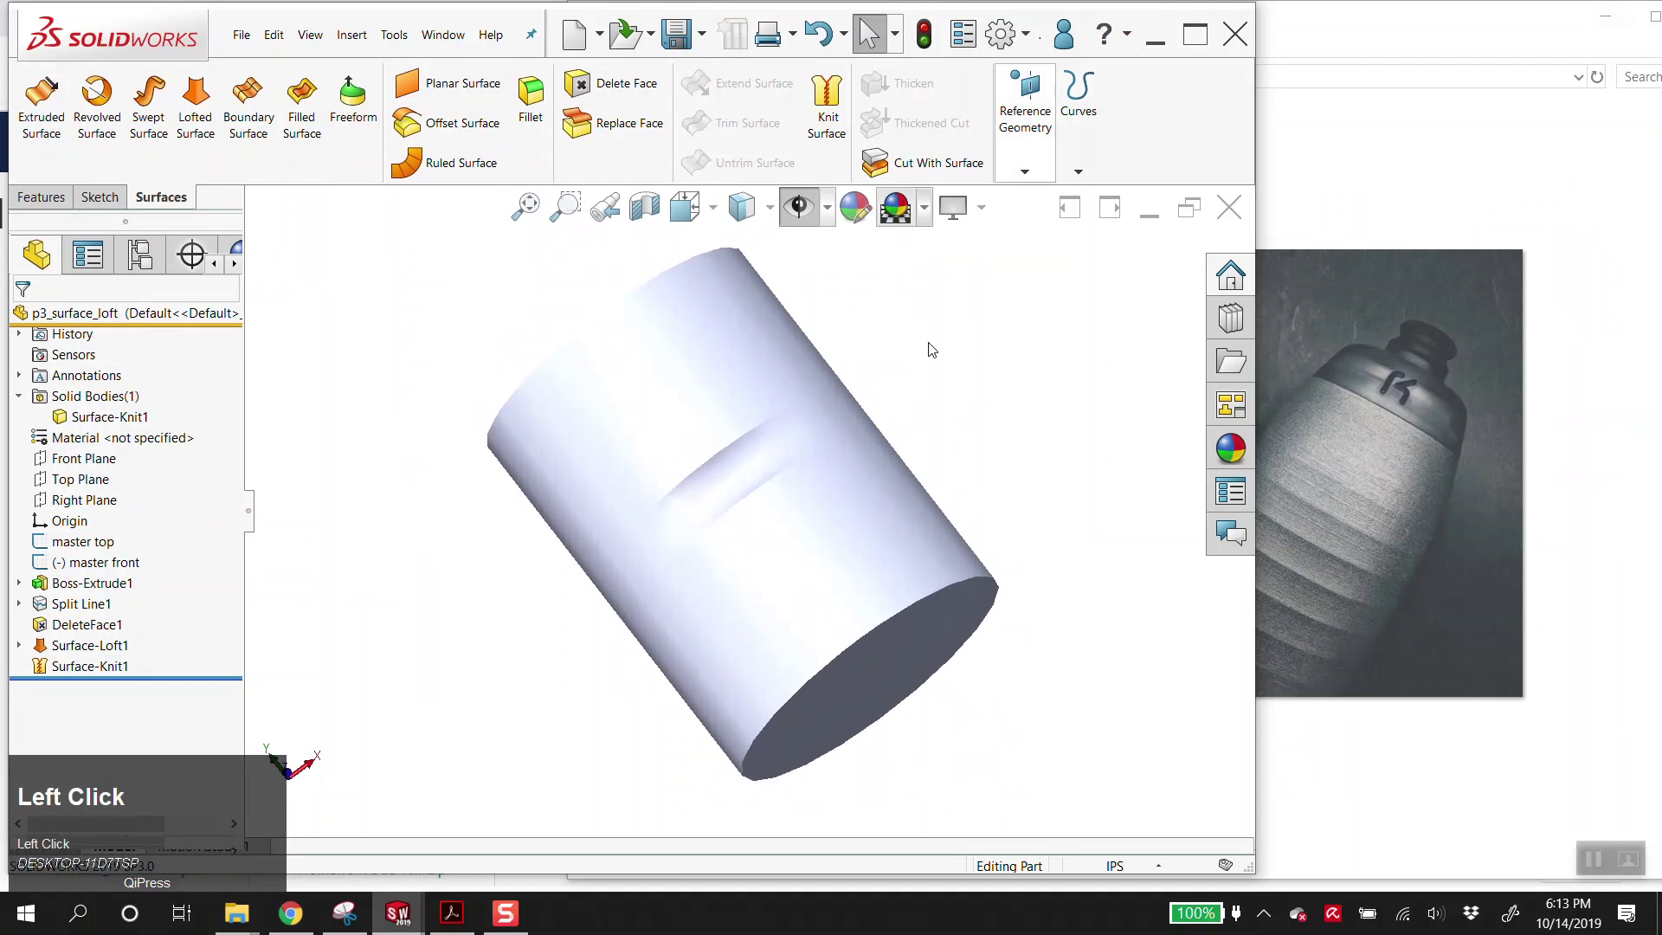
# - Narrow the window, then sketch two corner rectangles on the Front Plane above and below the slot band
pyautogui.moveTo(864, 37); pyautogui.dragTo(80, 466)
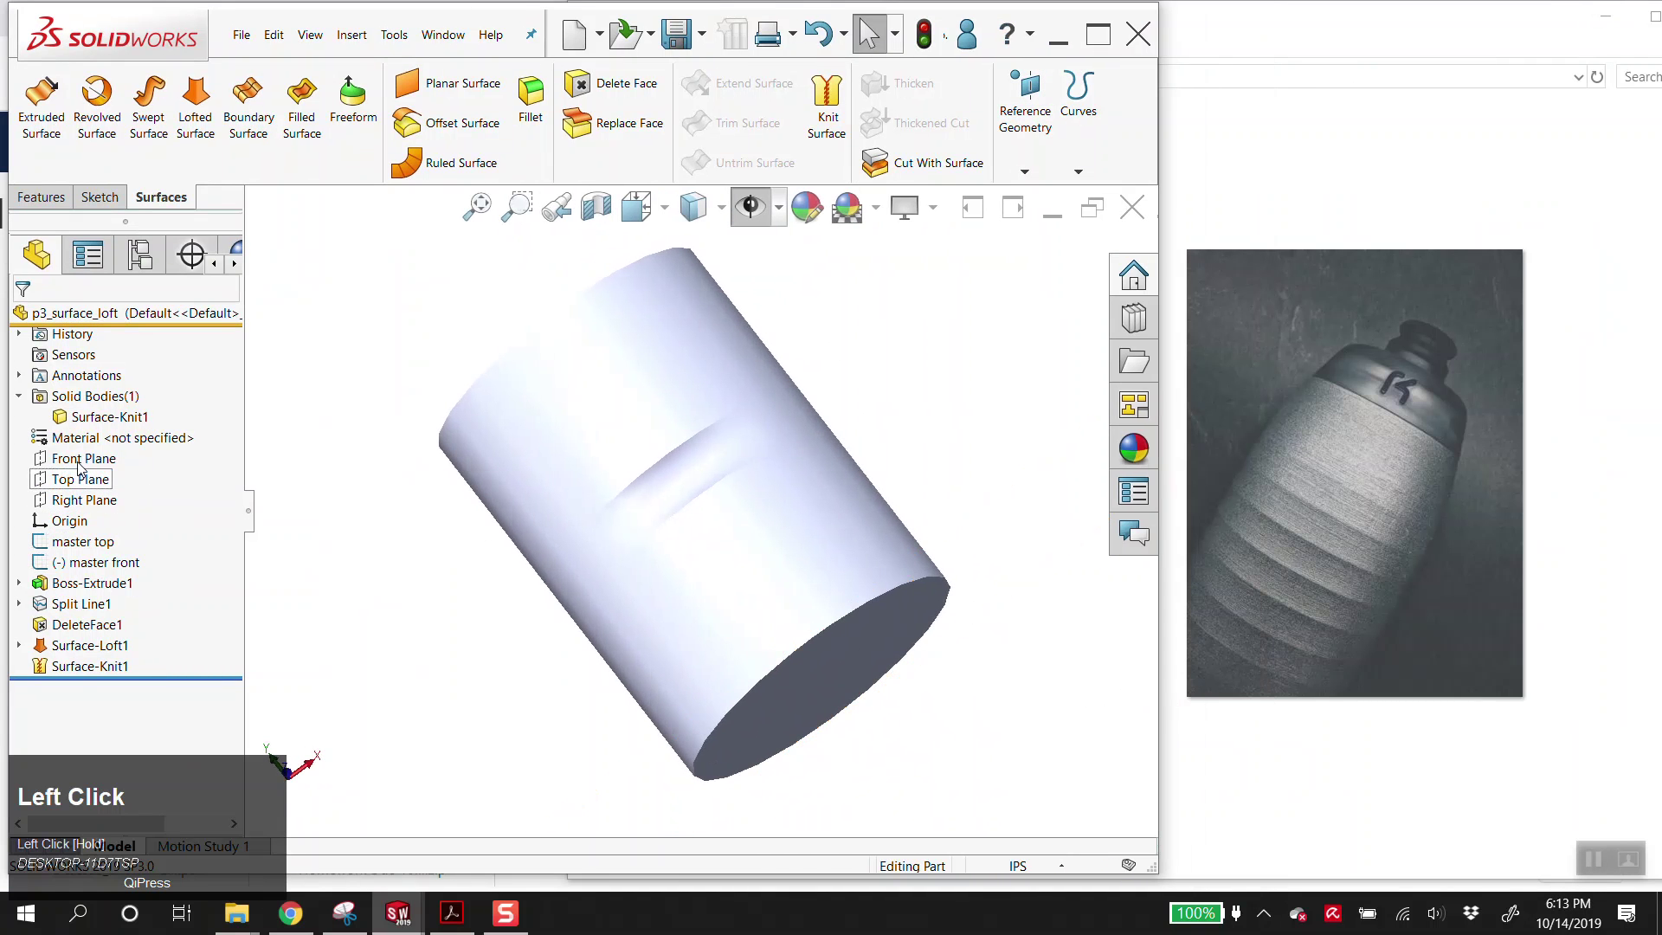
pyautogui.press('alt+s')
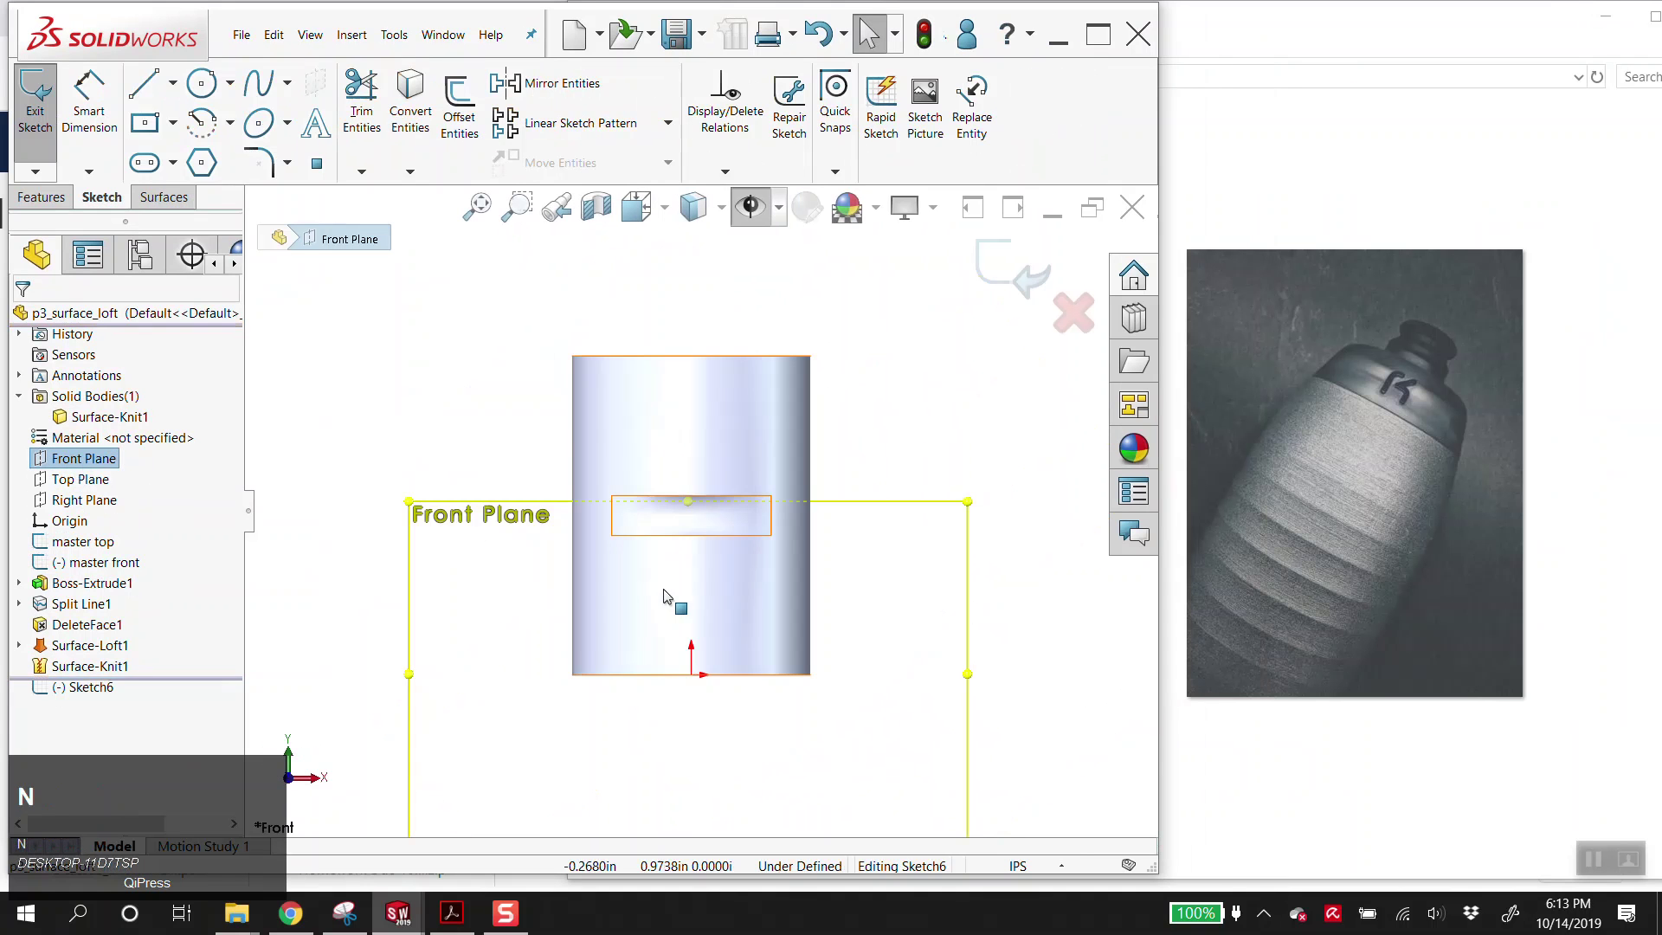
pyautogui.click(498, 310)
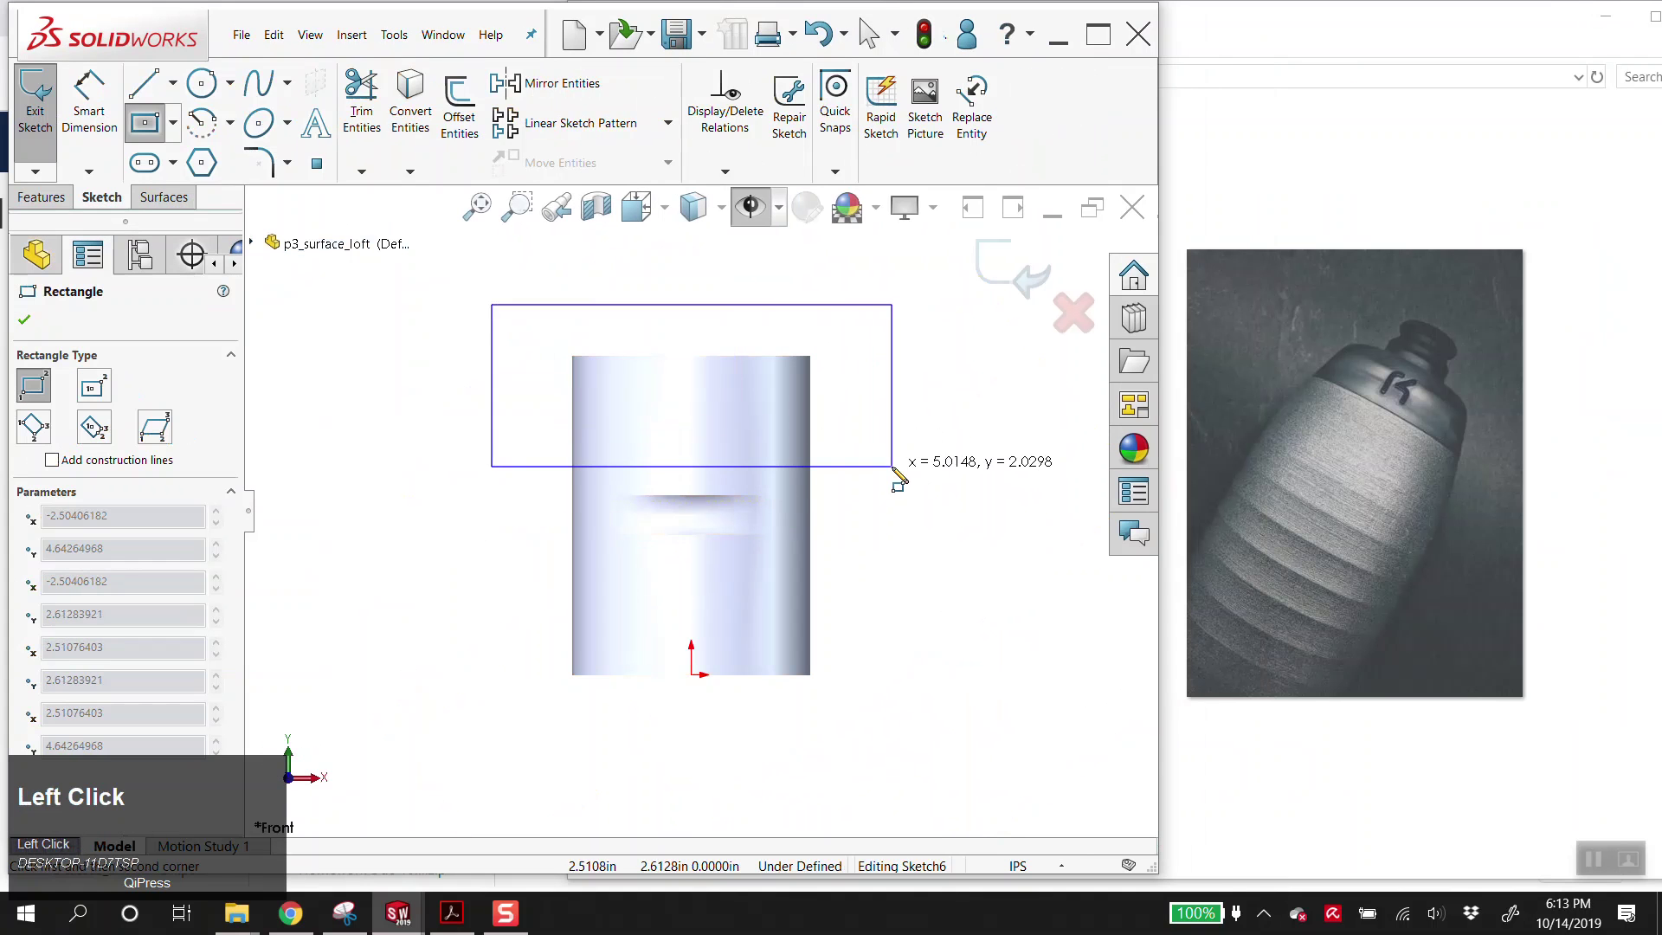
pyautogui.press('Escape')
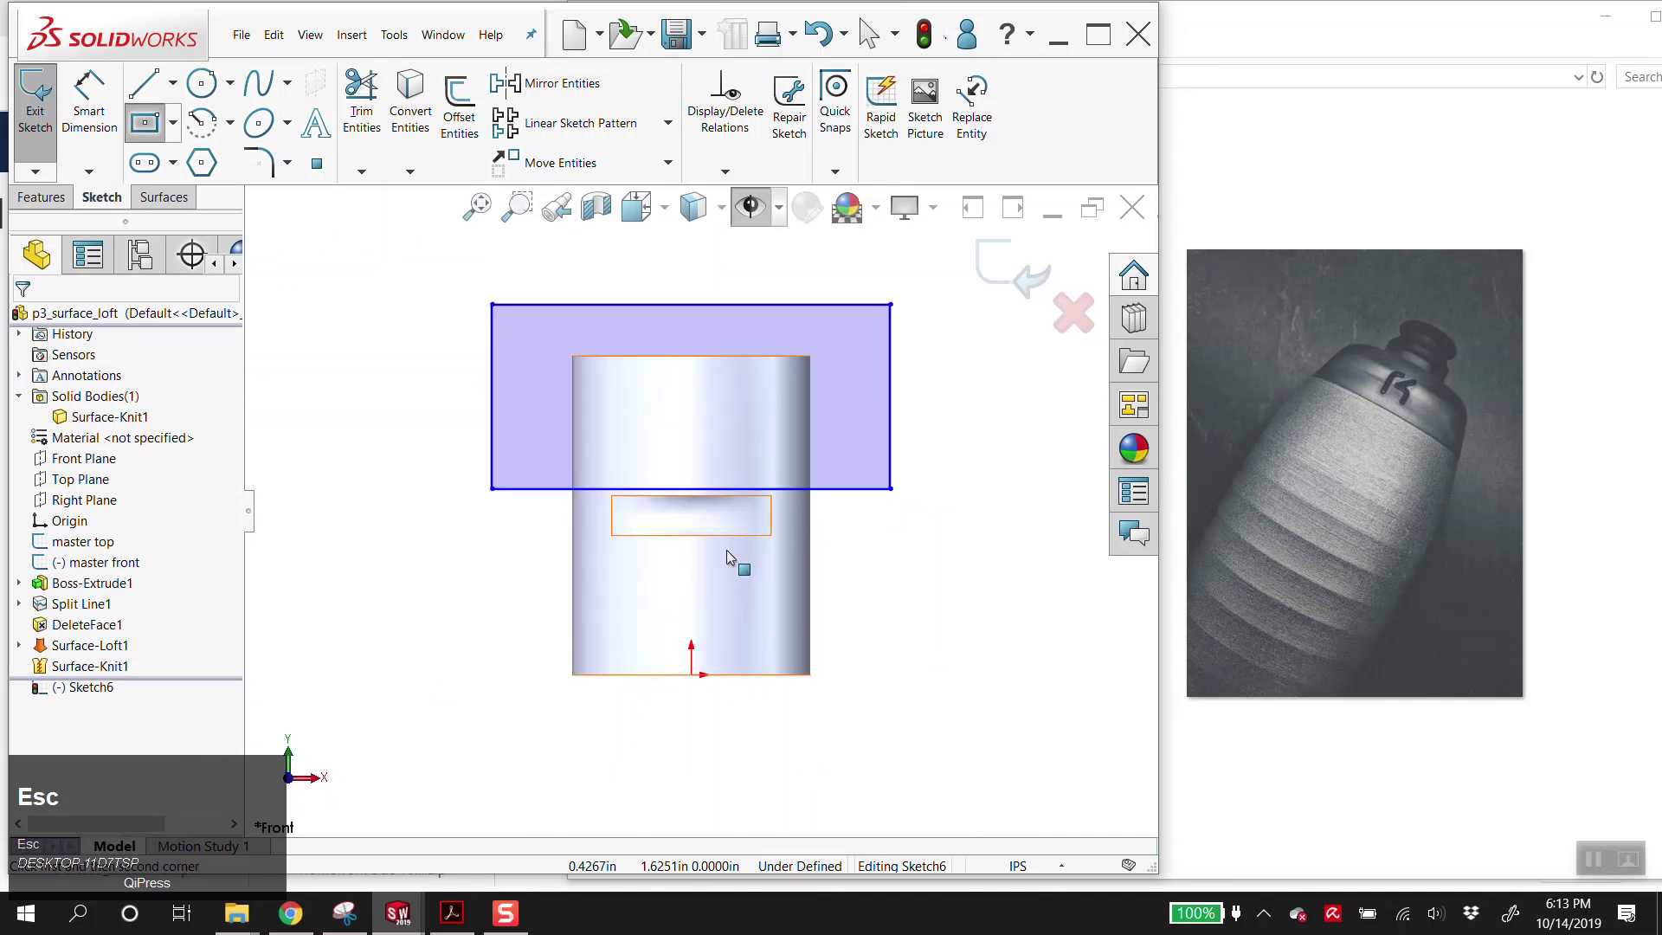
pyautogui.click(491, 561)
pyautogui.press('Escape')
# - Make the rectangles' inner edges coincident with the patch ends and begin an Extruded Cut
pyautogui.click(713, 229)
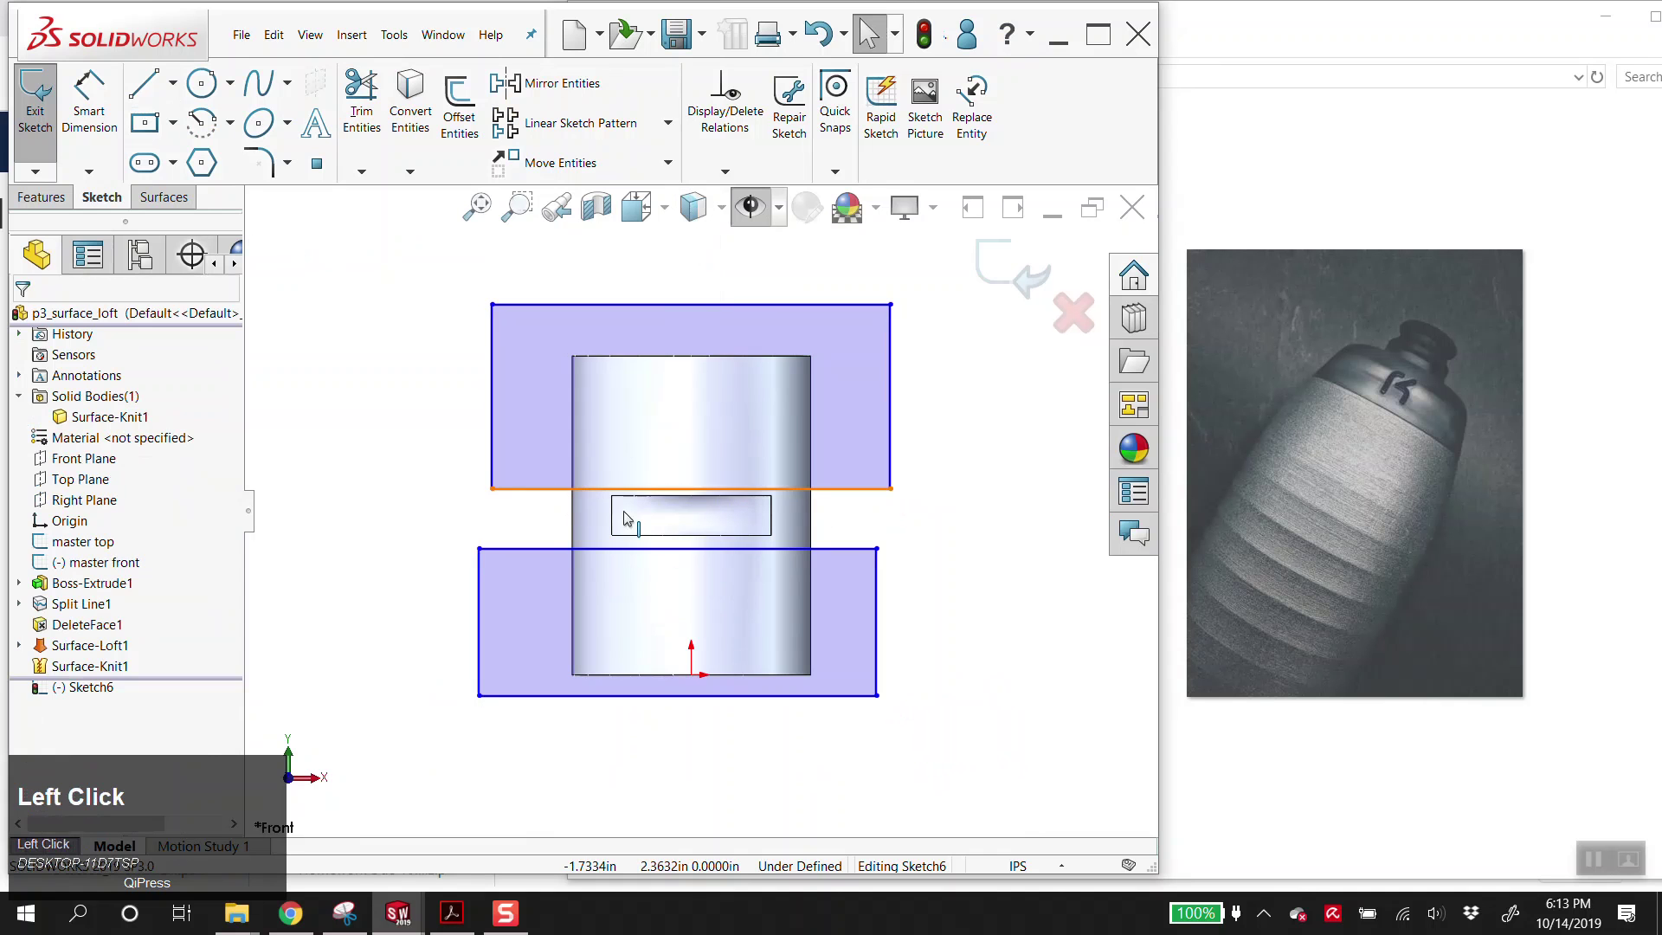
pyautogui.click(619, 501)
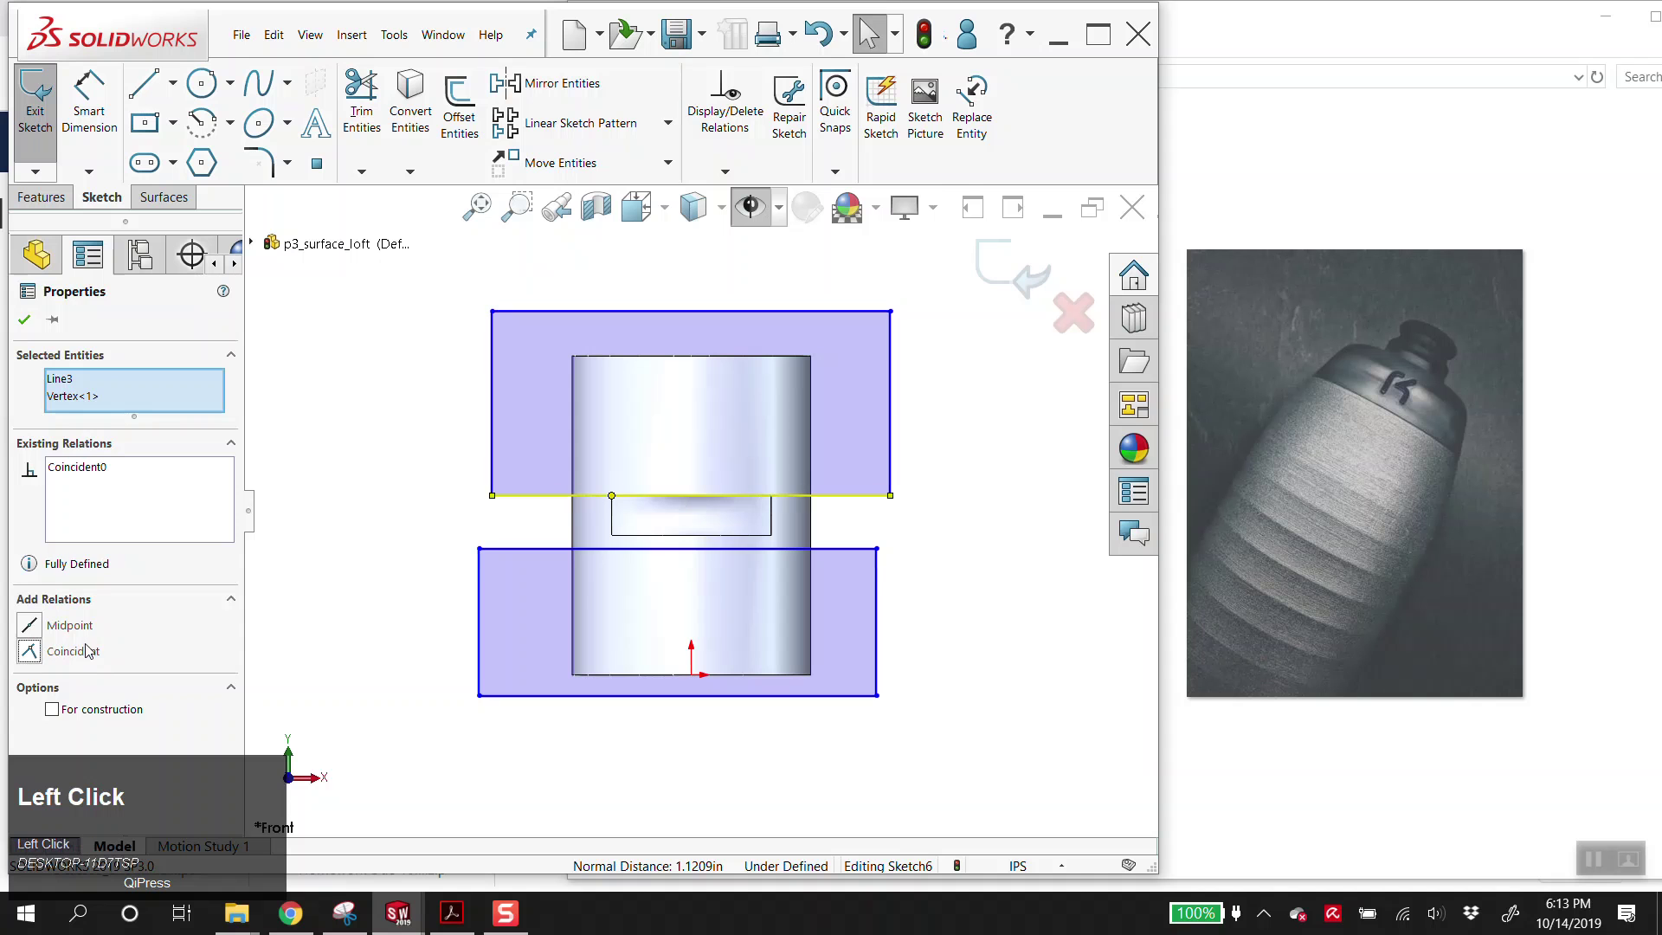
pyautogui.click(618, 540)
pyautogui.click(32, 661)
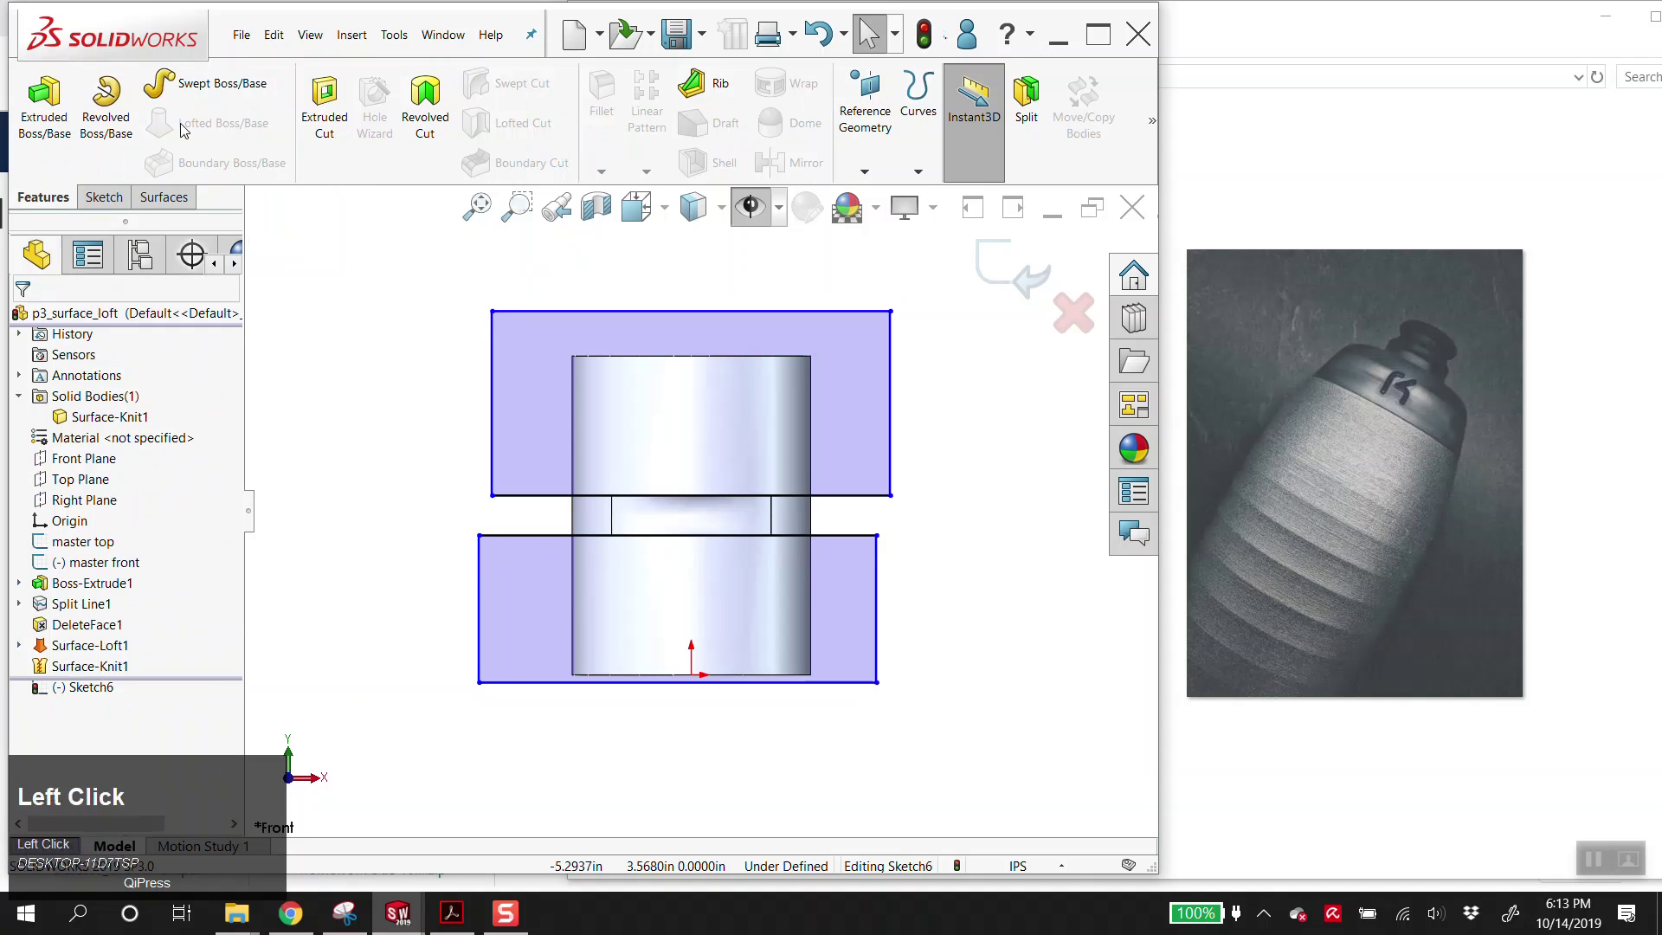
# - Extend Cut-Extrude1's end condition so the cylinder is reduced to one thin disc body
pyautogui.moveTo(772, 562); pyautogui.dragTo(637, 531)
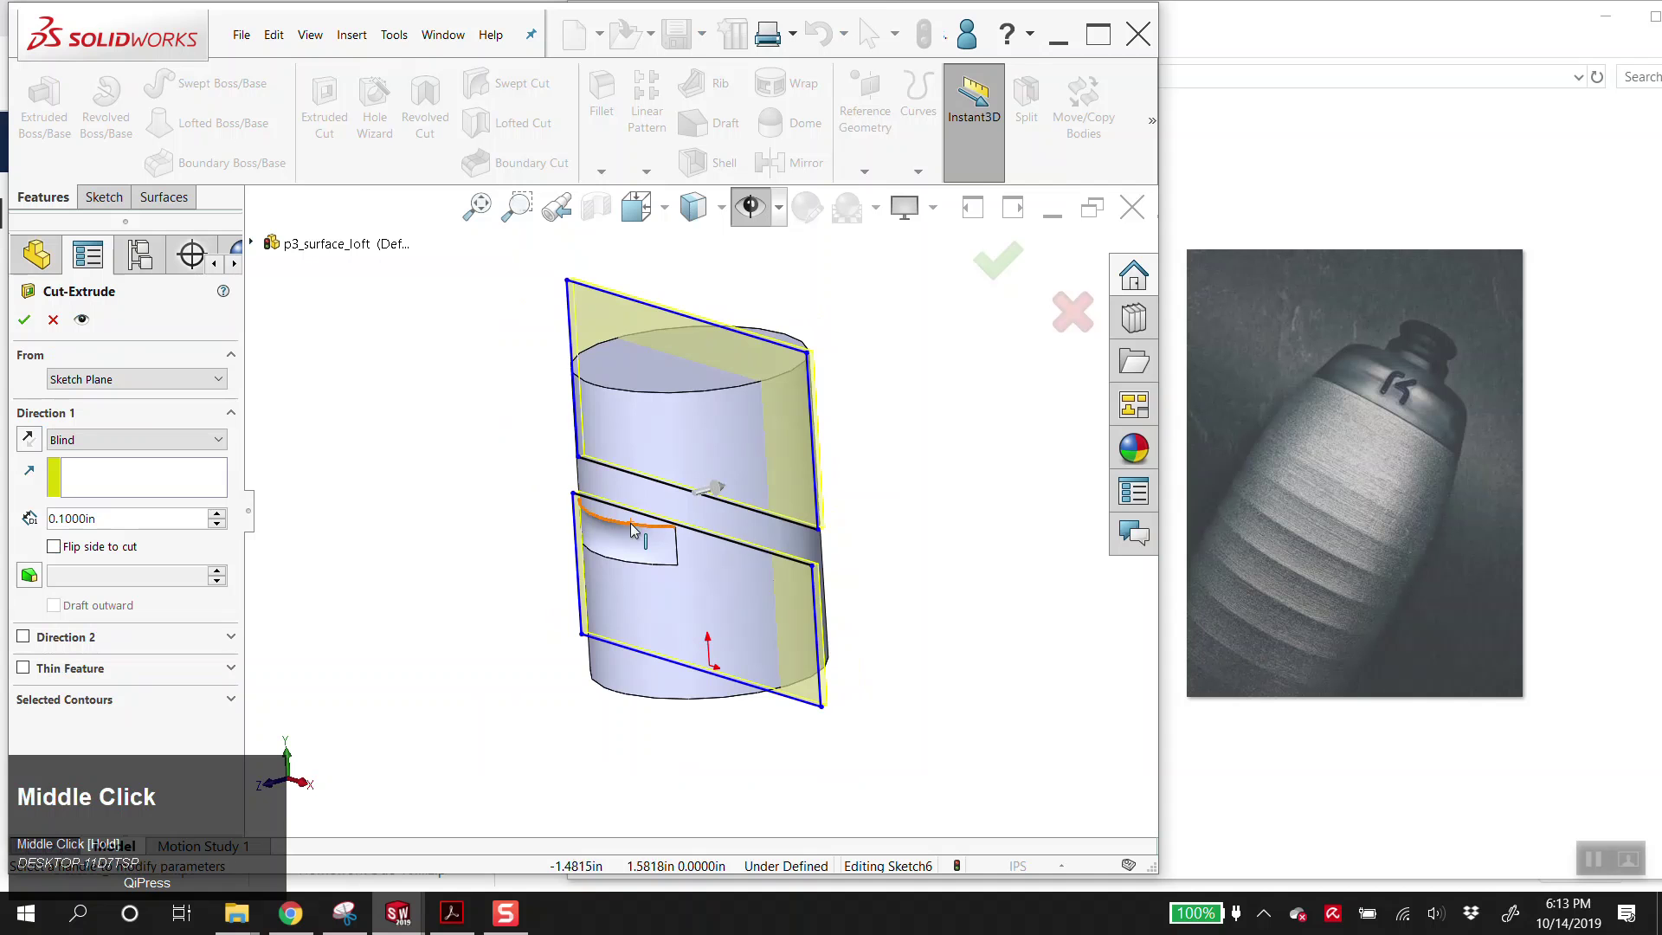
pyautogui.scroll(-3)
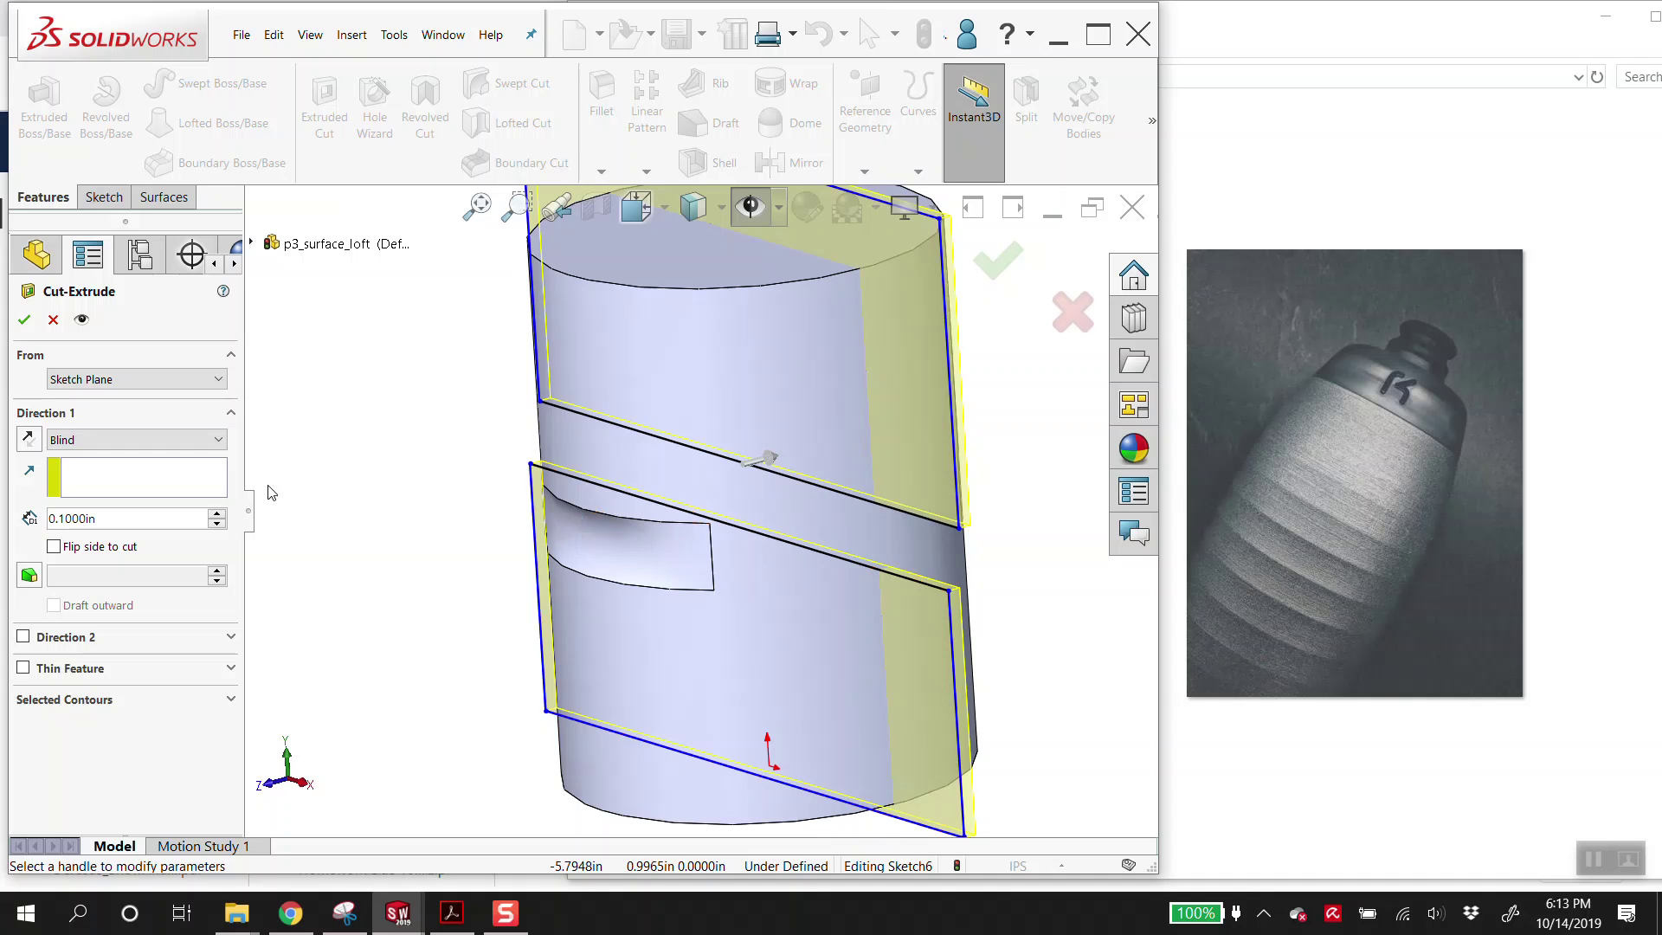
pyautogui.click(149, 452)
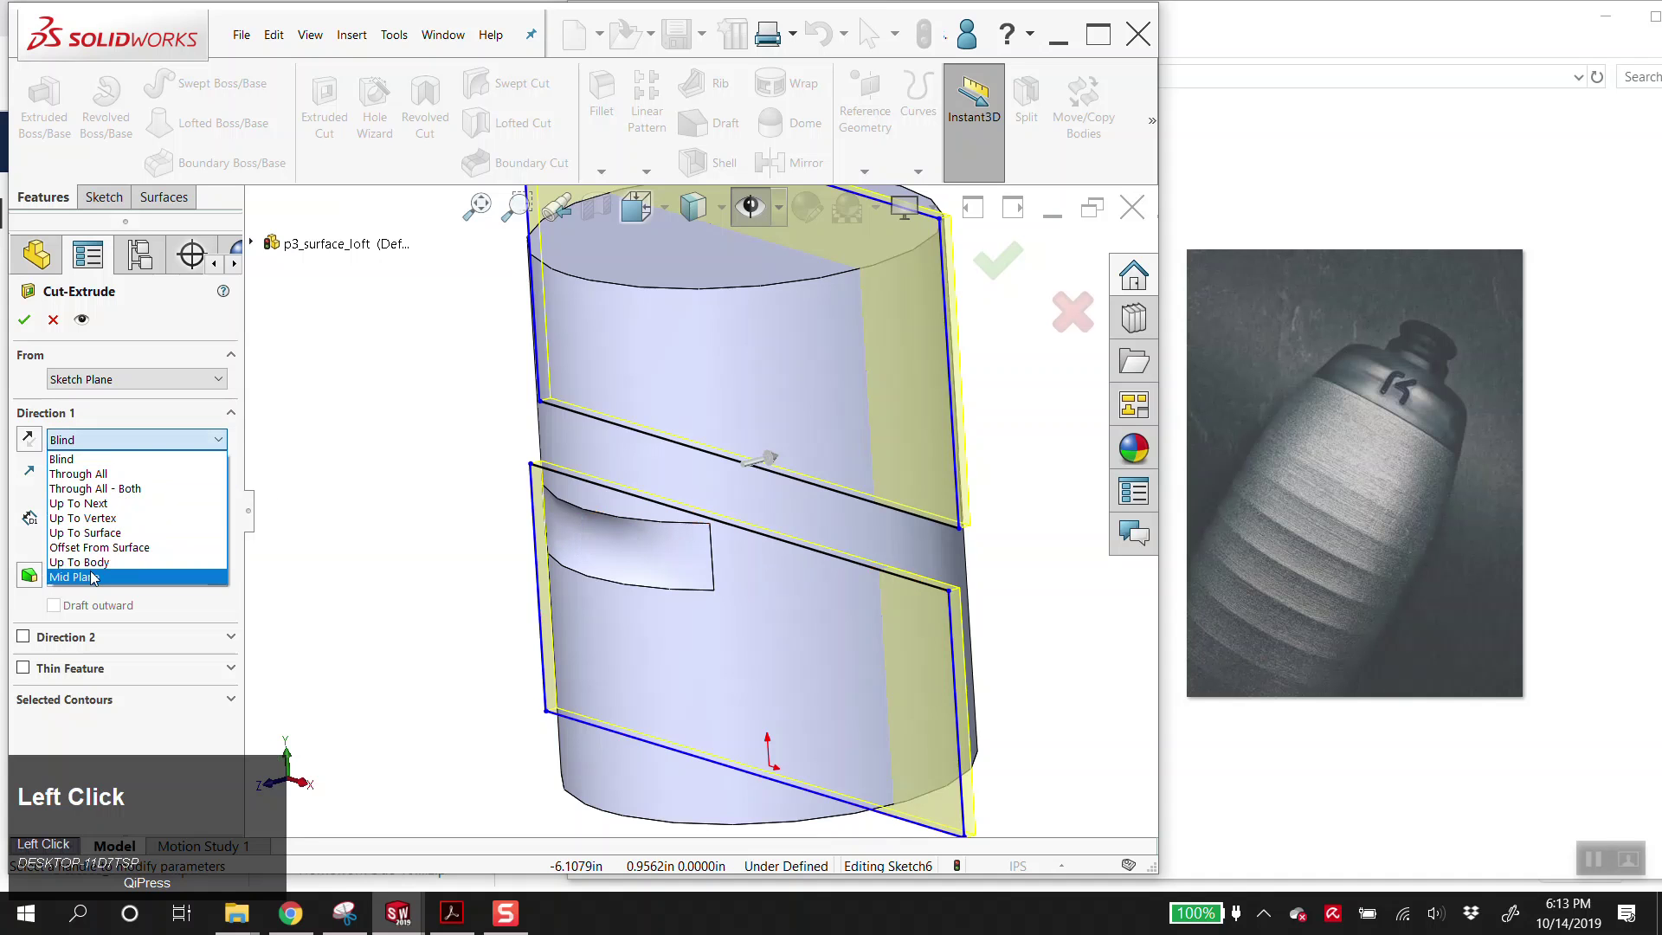
pyautogui.click(119, 494)
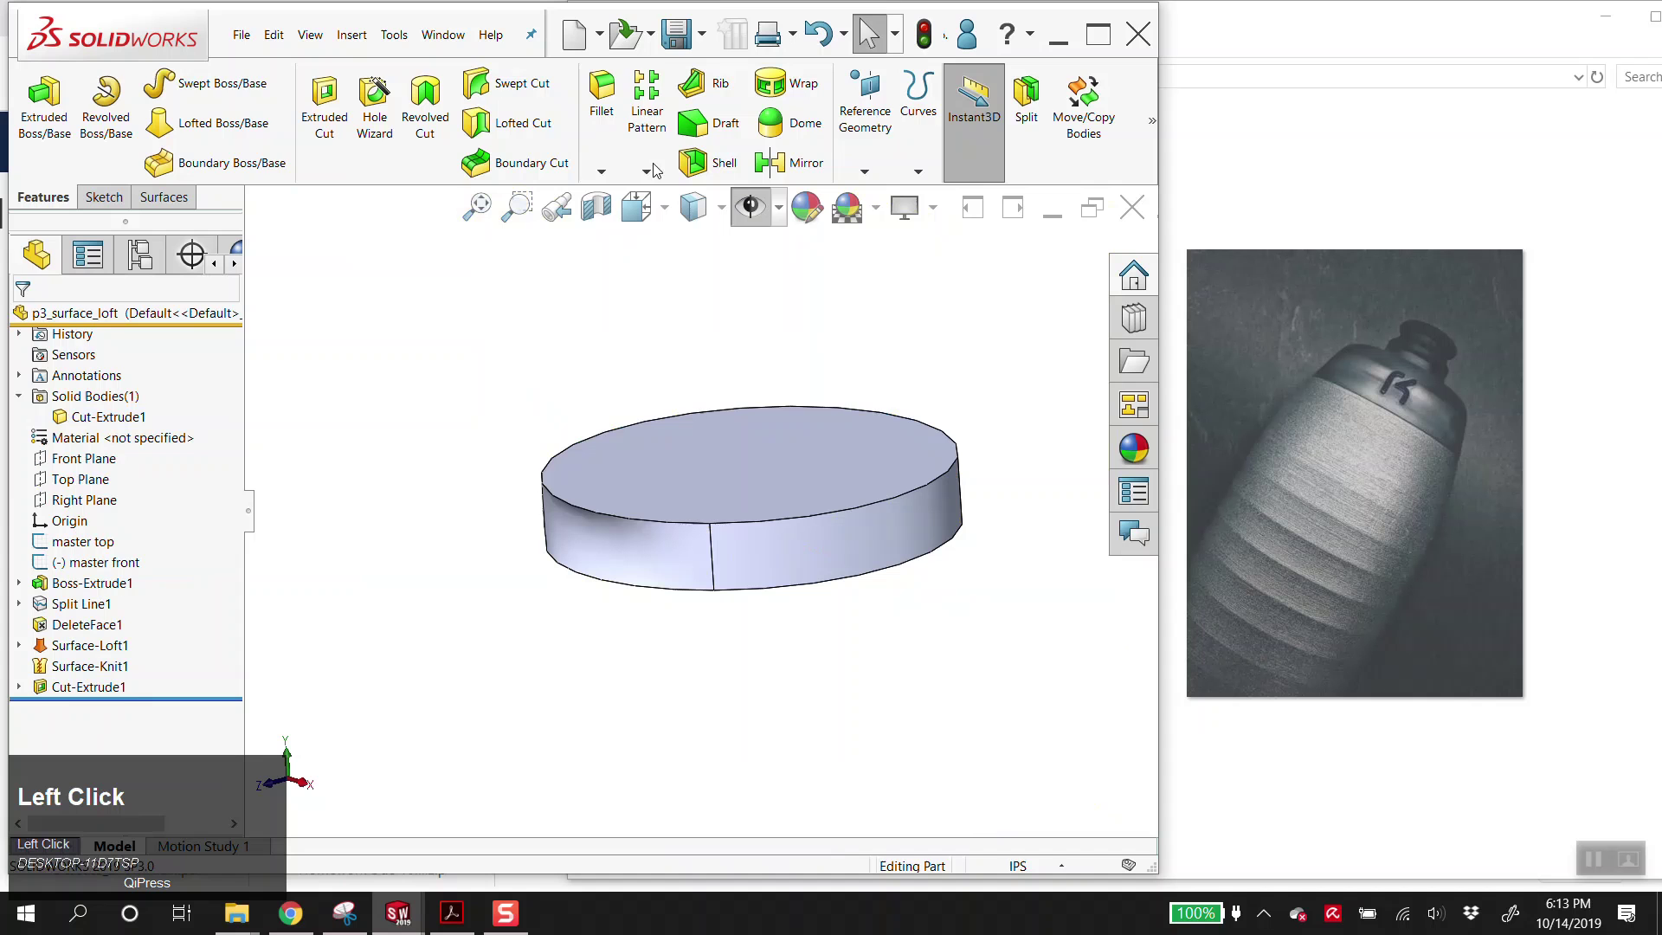
# - Pattern the disc body ten times along Line12@master front at 0.1 in spacing
pyautogui.scroll(-3)
pyautogui.click(27, 589)
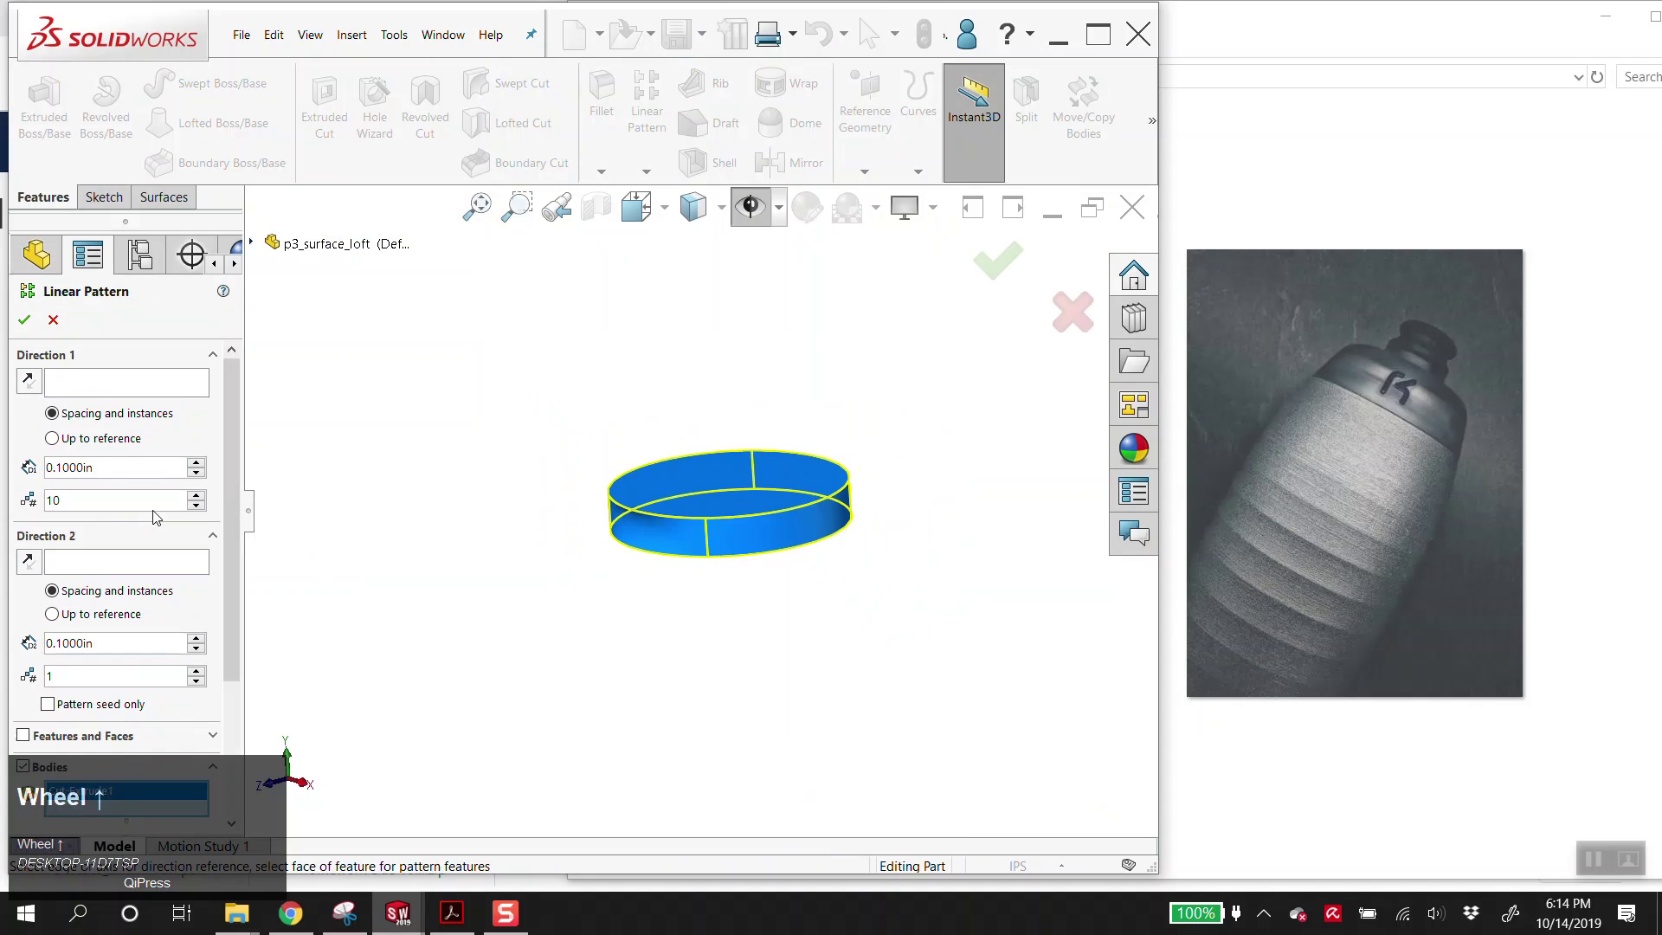
pyautogui.press('alt+v')
pyautogui.click(141, 389)
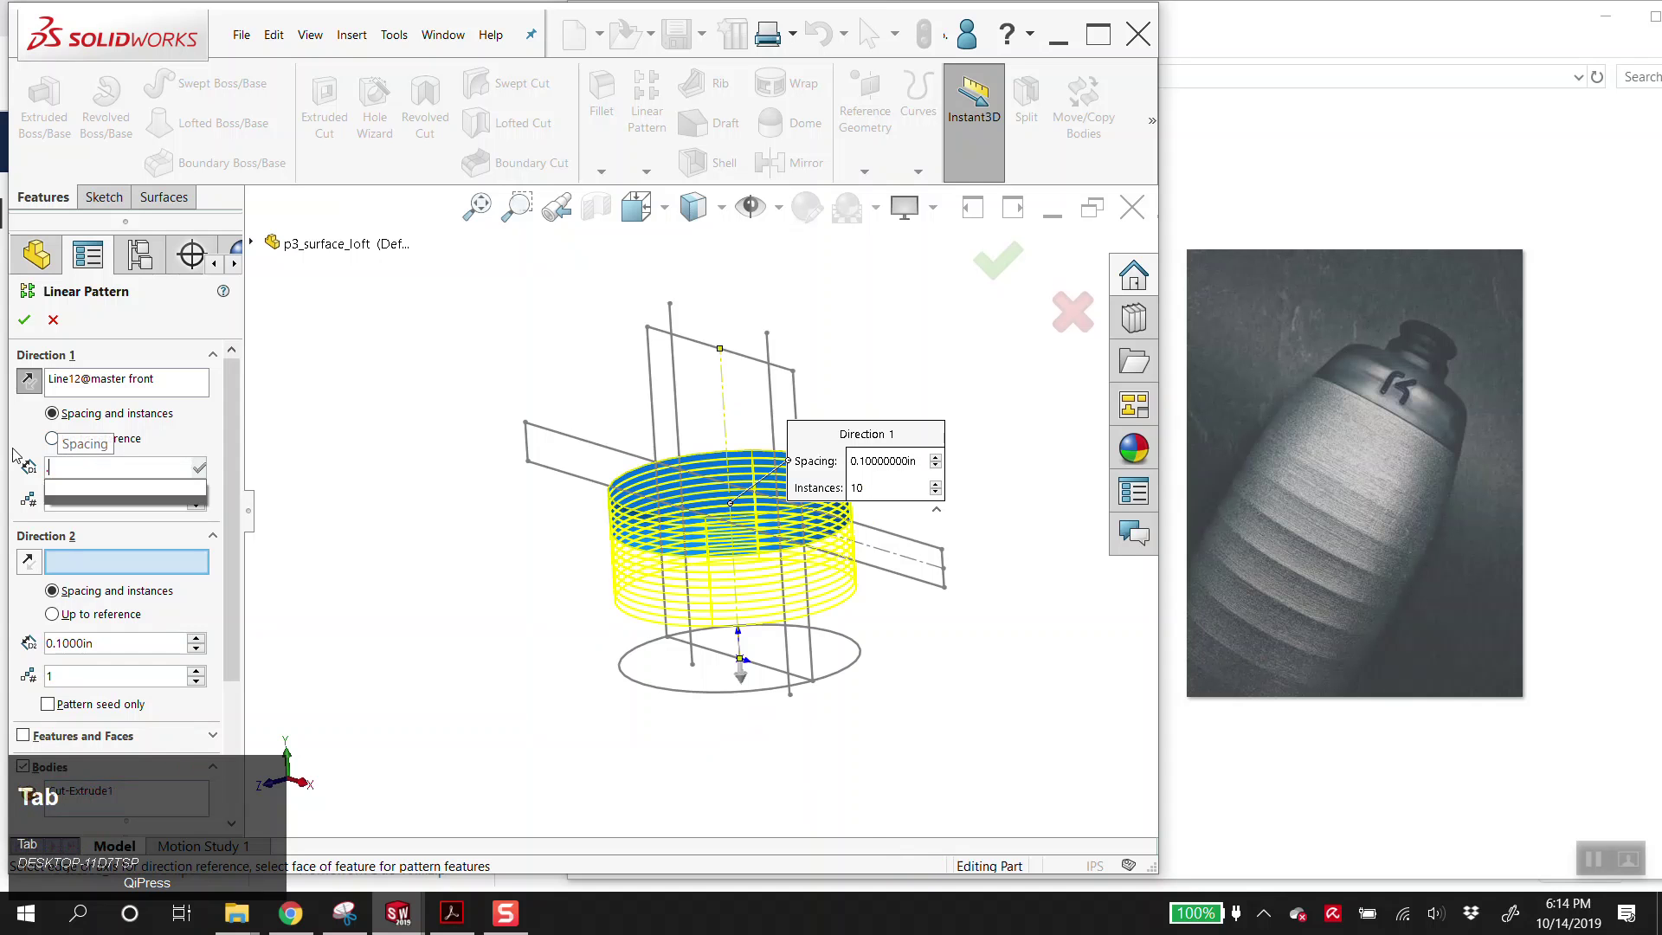
pyautogui.click(28, 325)
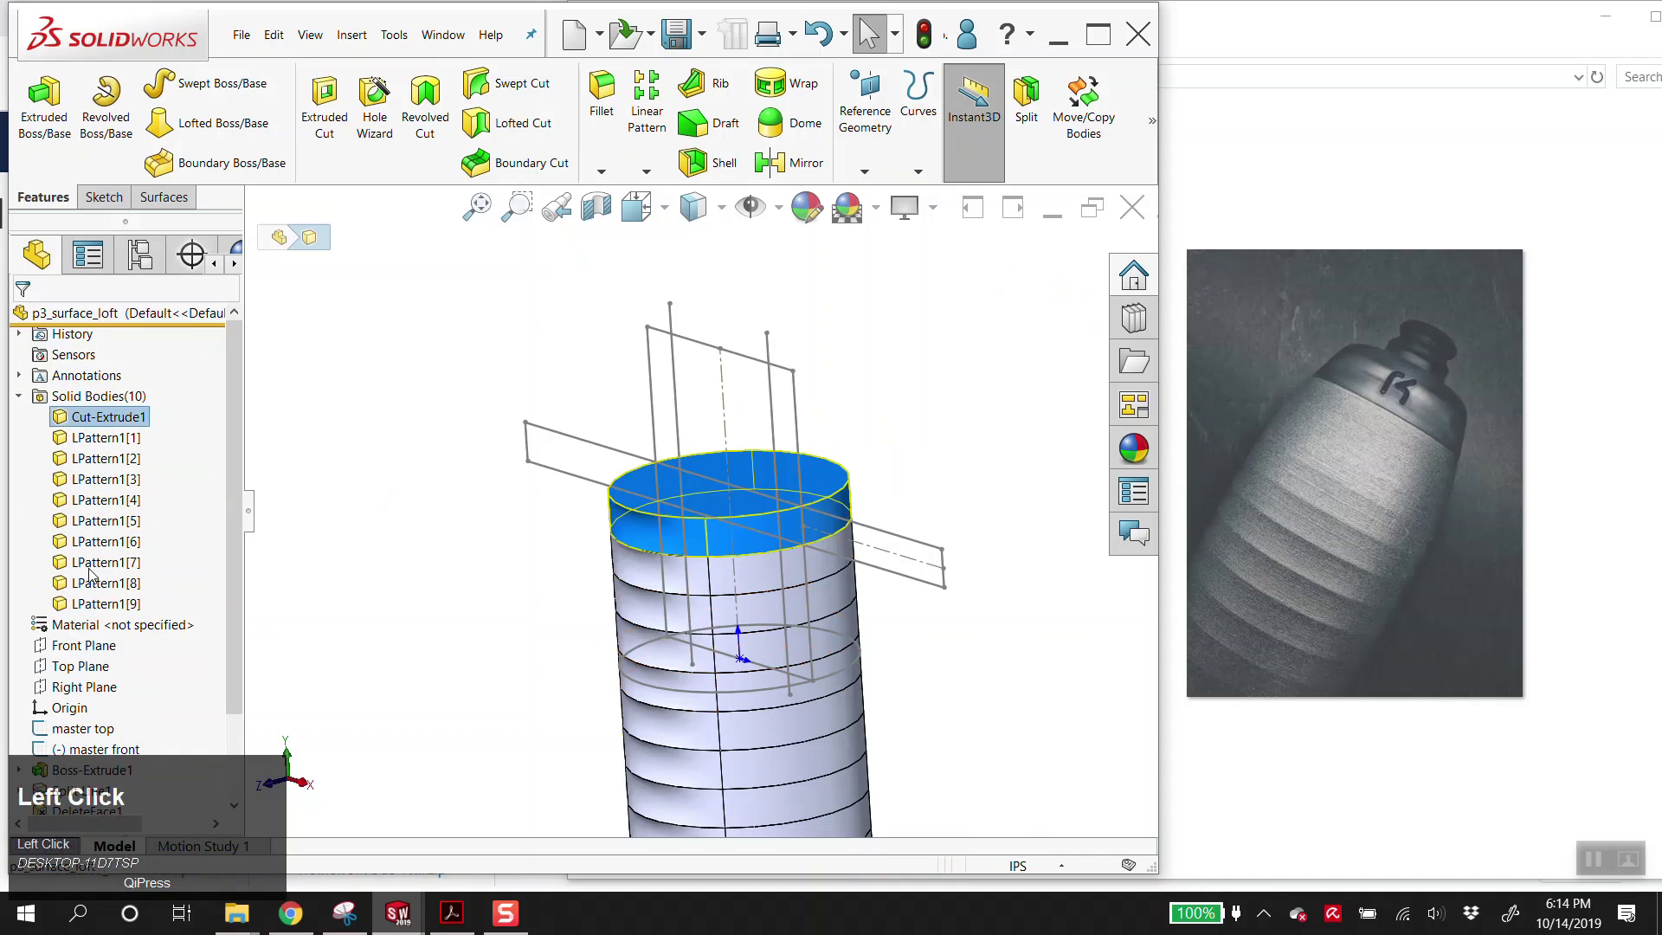
pyautogui.rightClick(94, 604)
# - Combine with Subtract, removing the LPattern1 discs from Cut-Extrude1 to leave ring grooves
pyautogui.click(129, 725)
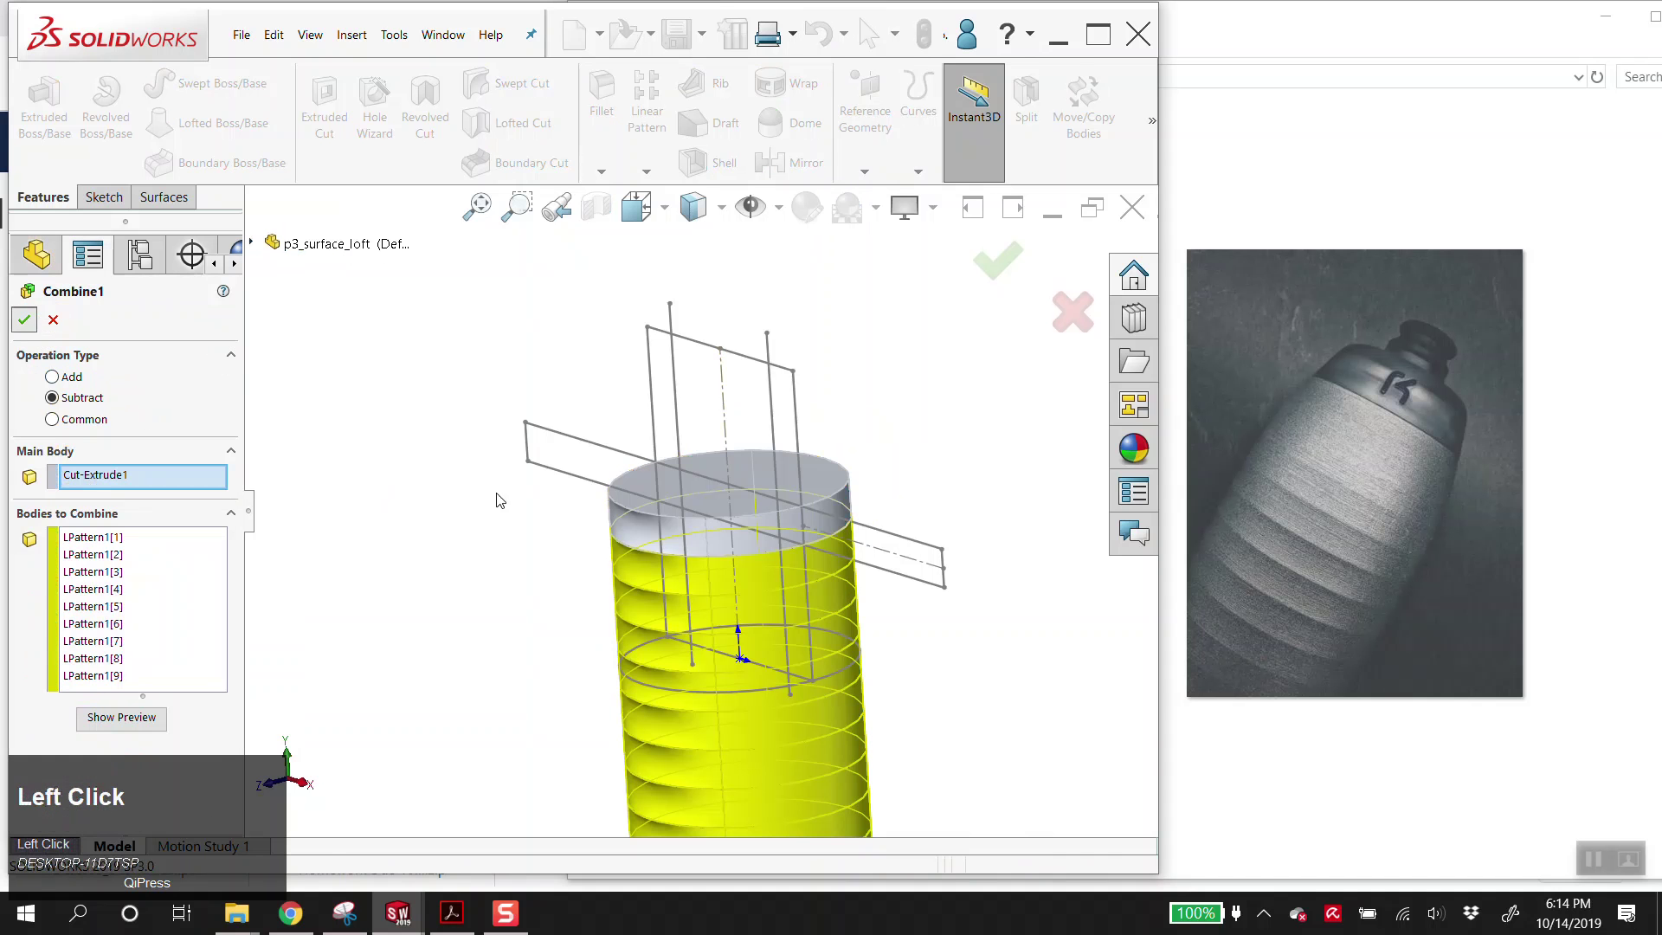
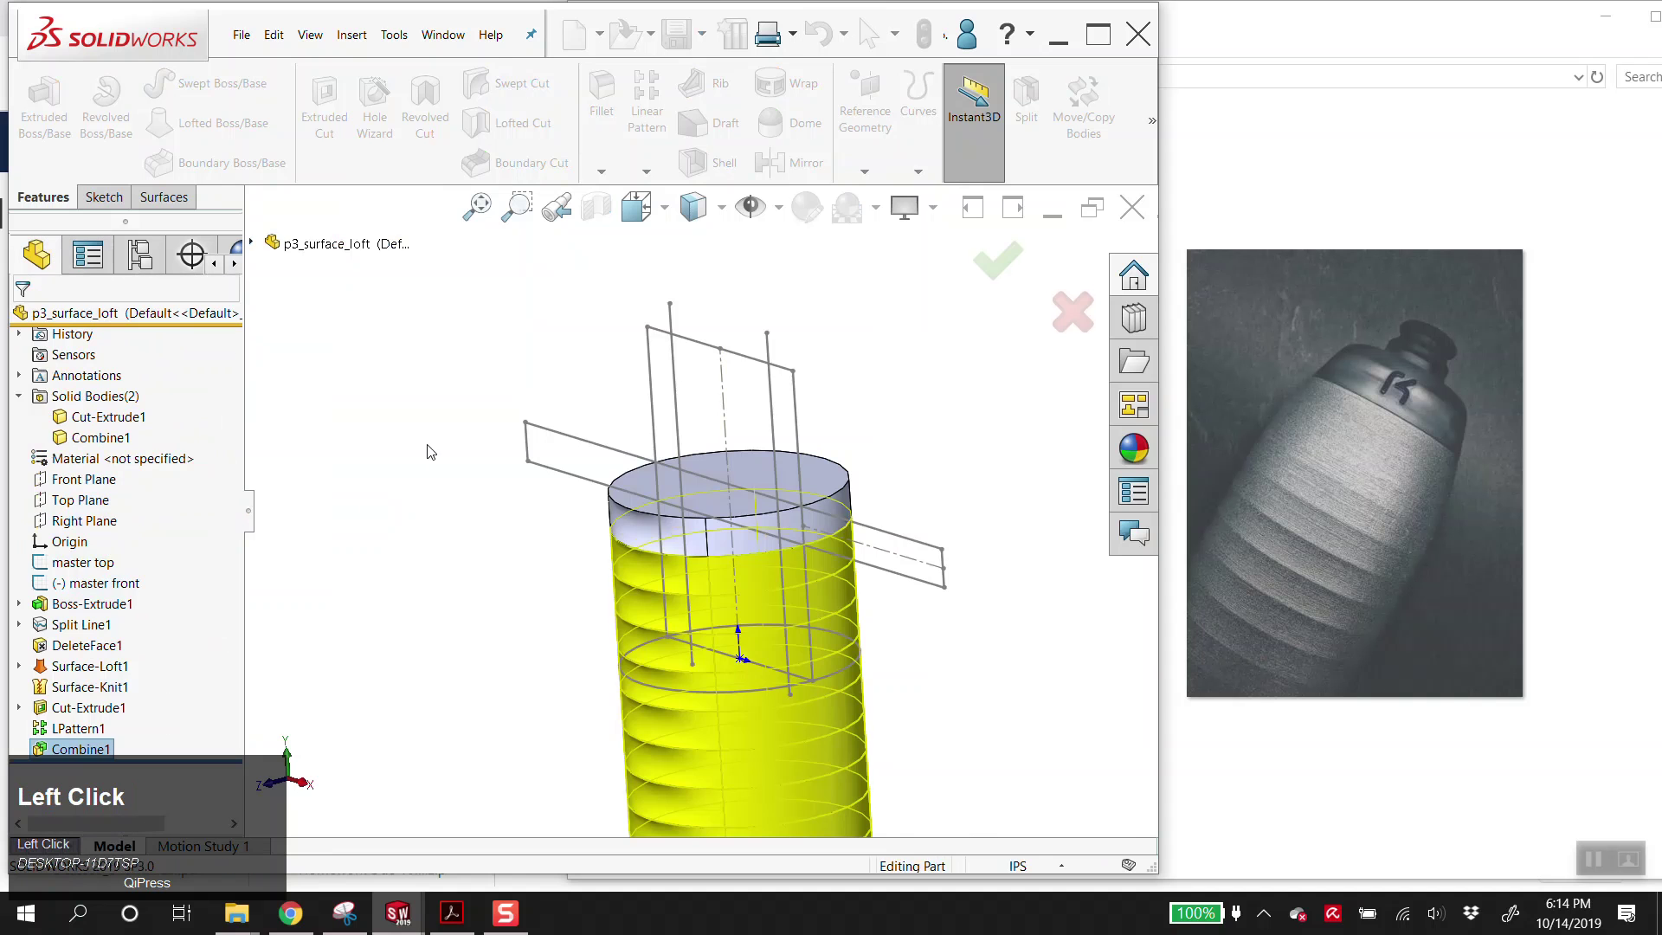
pyautogui.press('alt+v')
pyautogui.scroll(3)
pyautogui.middleClick(813, 541)
pyautogui.scroll(-3)
# - Change the display style and orbit the grooved cylinder to inspect it
pyautogui.click(723, 211)
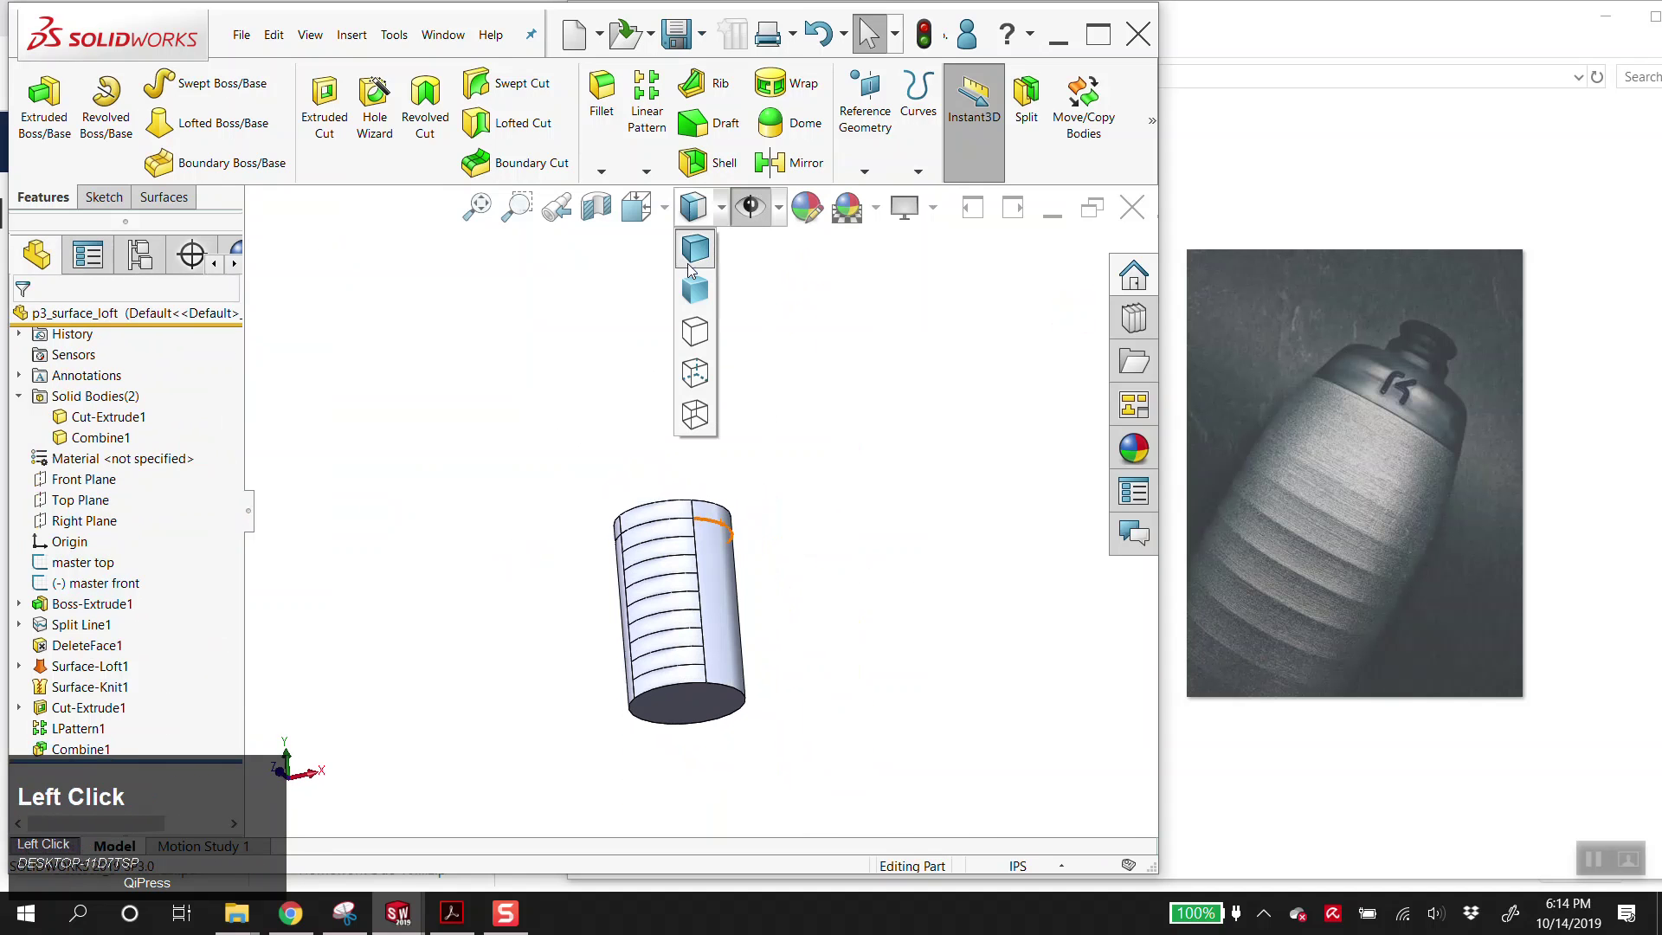
pyautogui.scroll(-3)
pyautogui.moveTo(722, 640); pyautogui.dragTo(1601, 868)
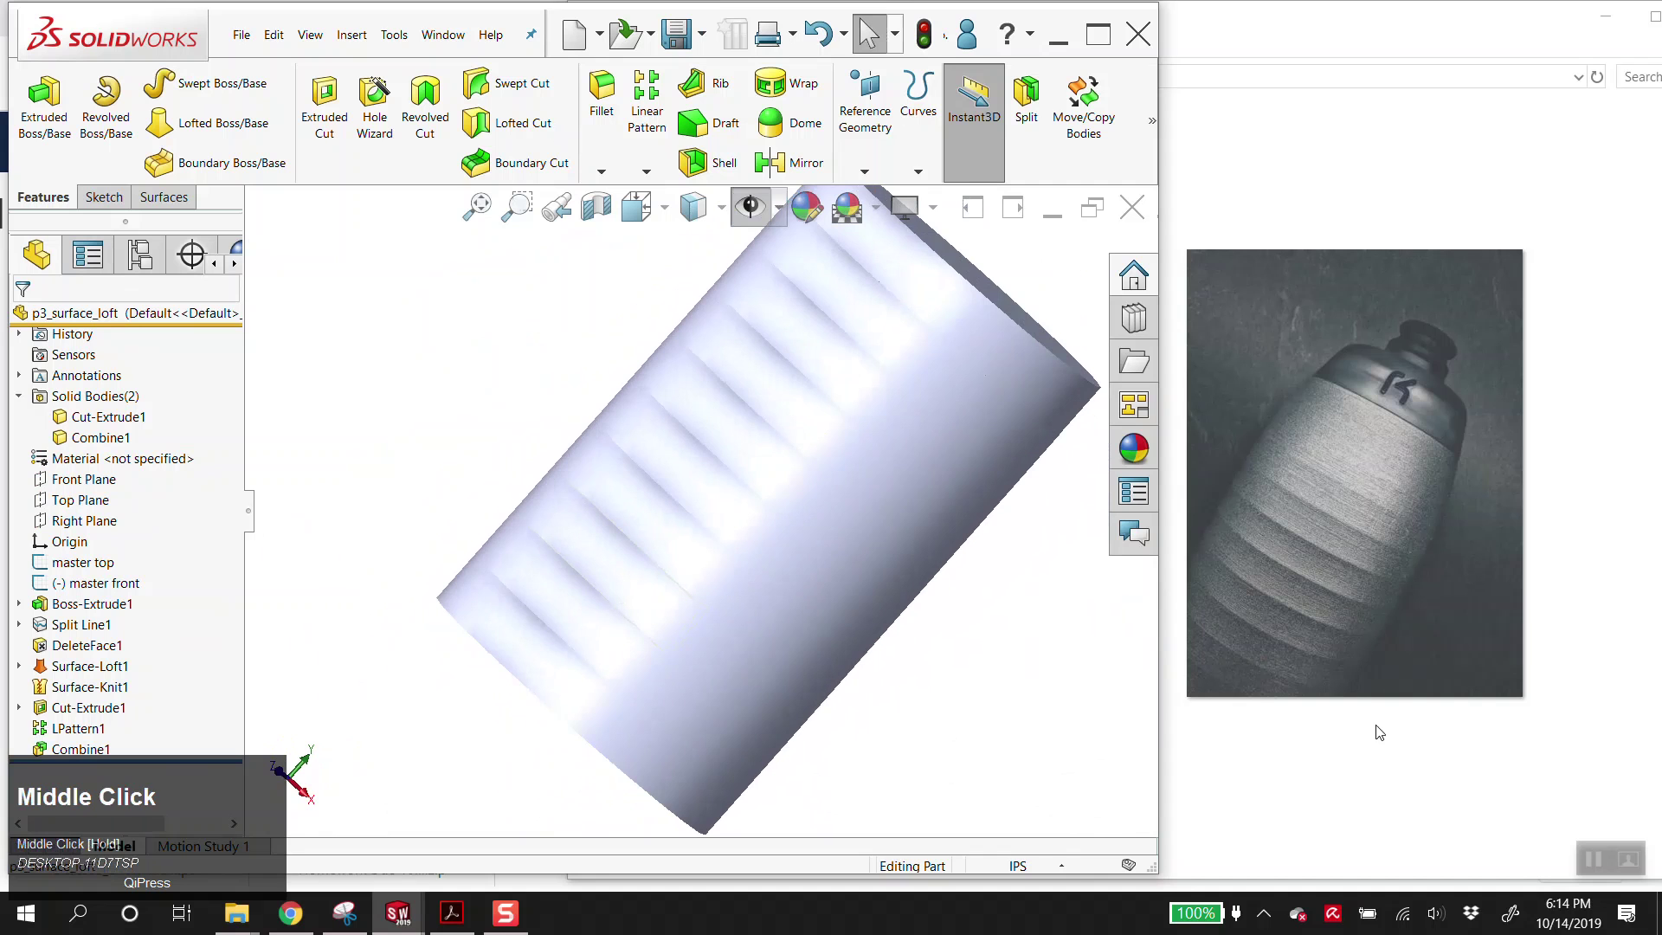
pyautogui.click(1601, 868)
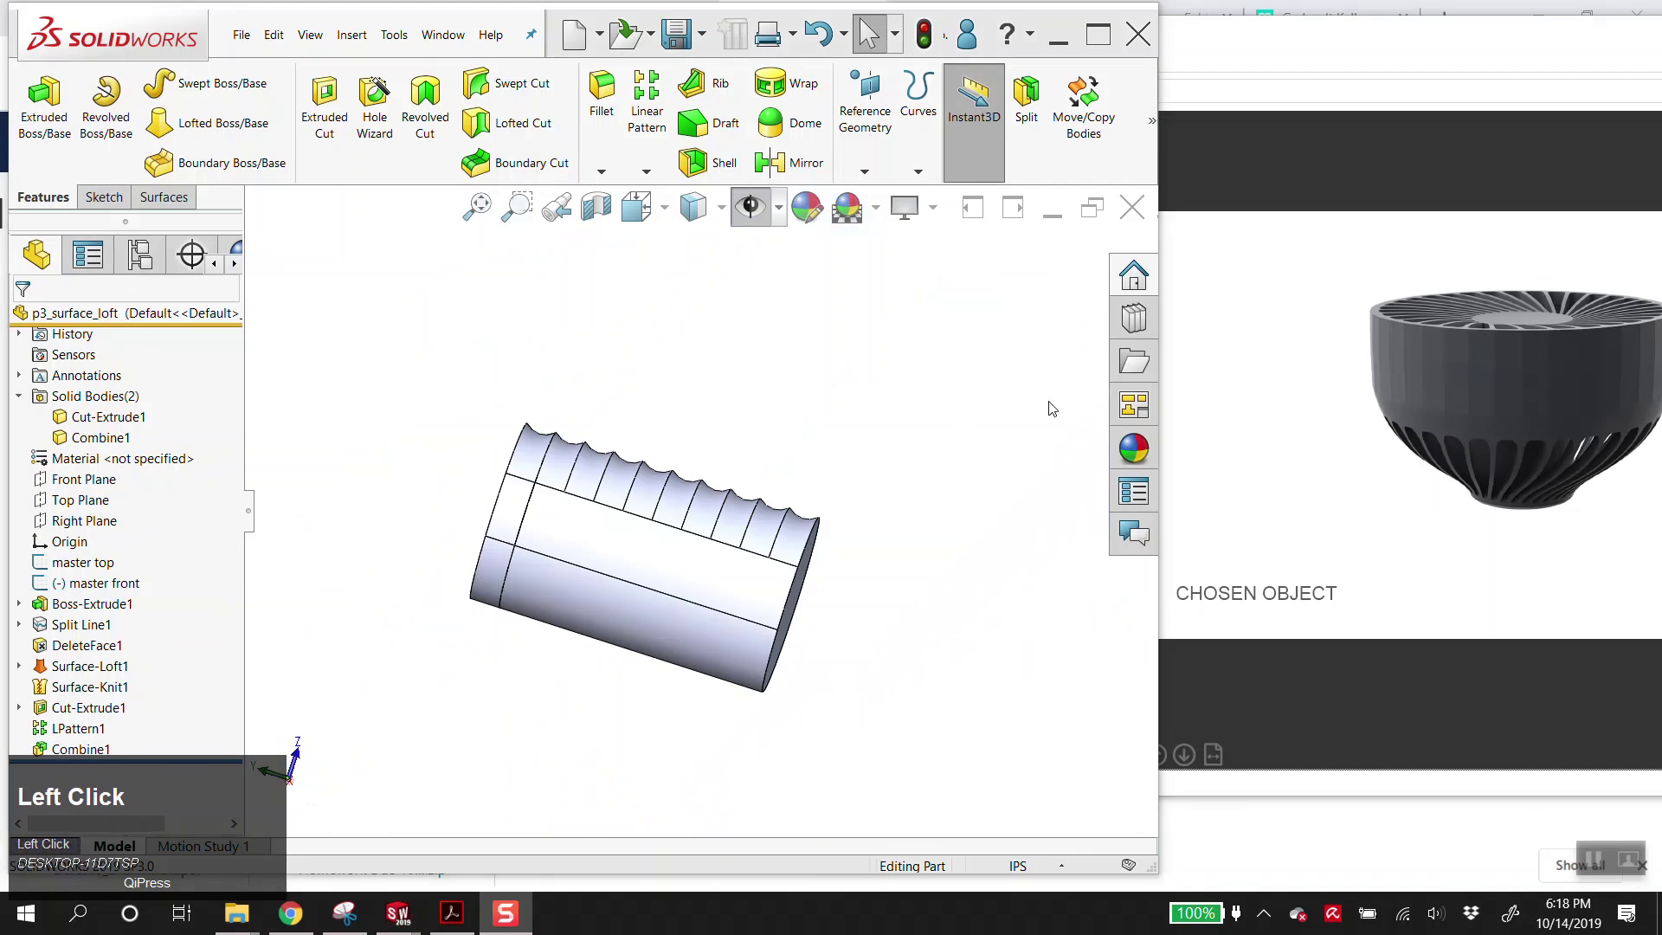
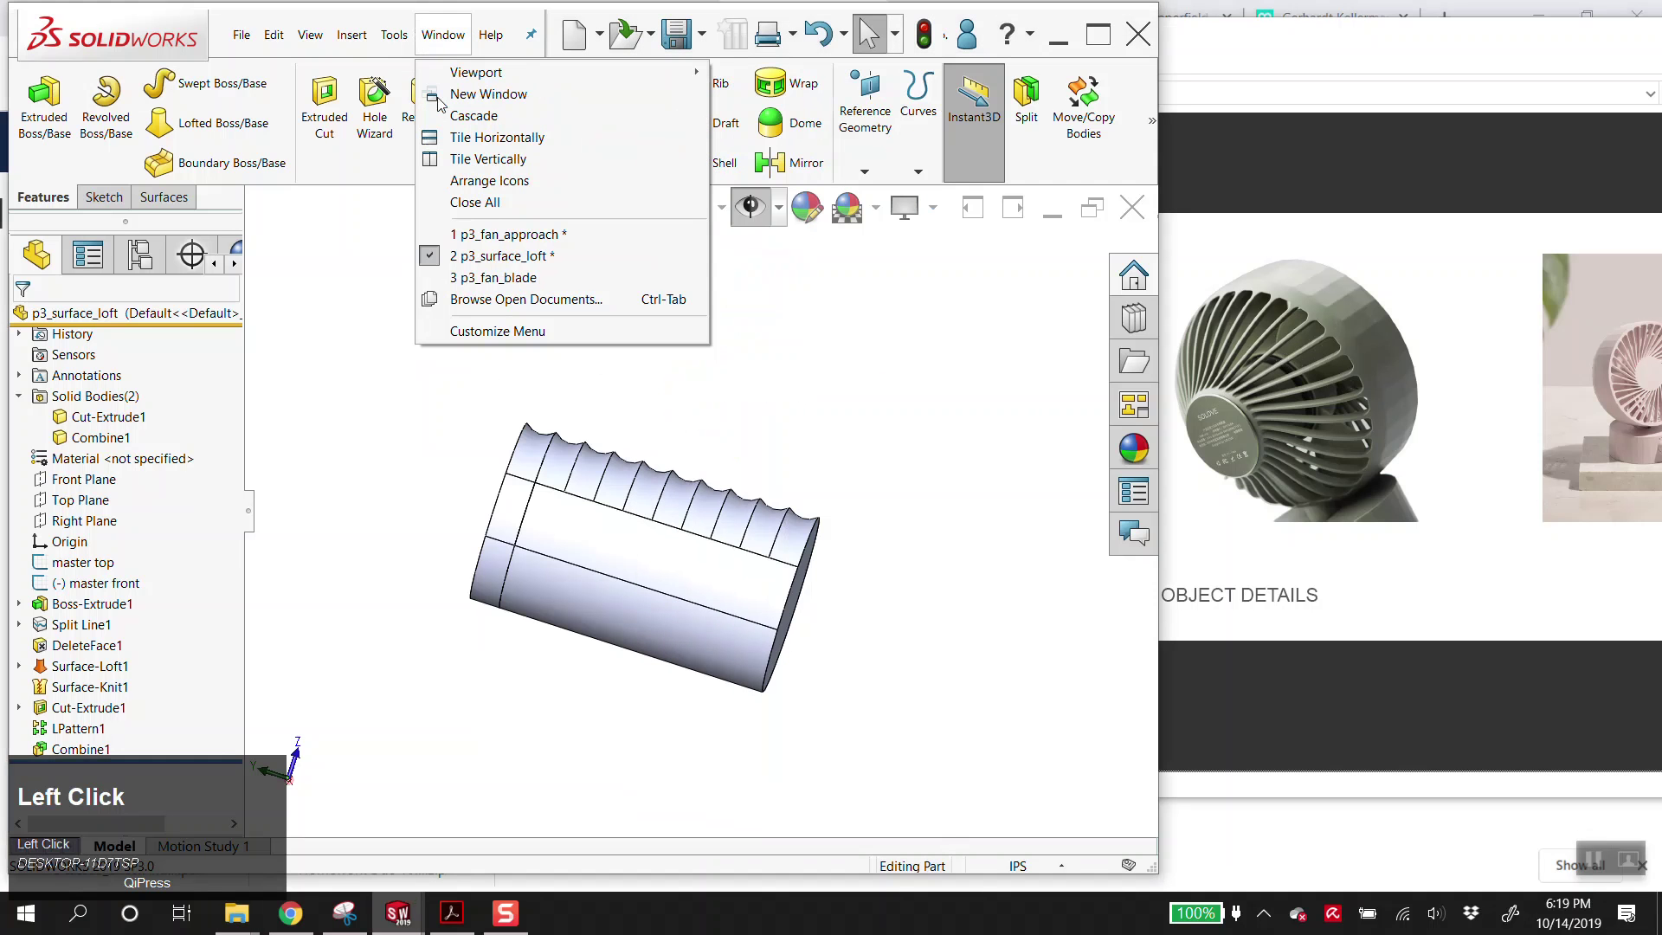
# - Switch to the p3_fan_blade part and review Surface-Extrude1 and the top master sketch
pyautogui.click(525, 273)
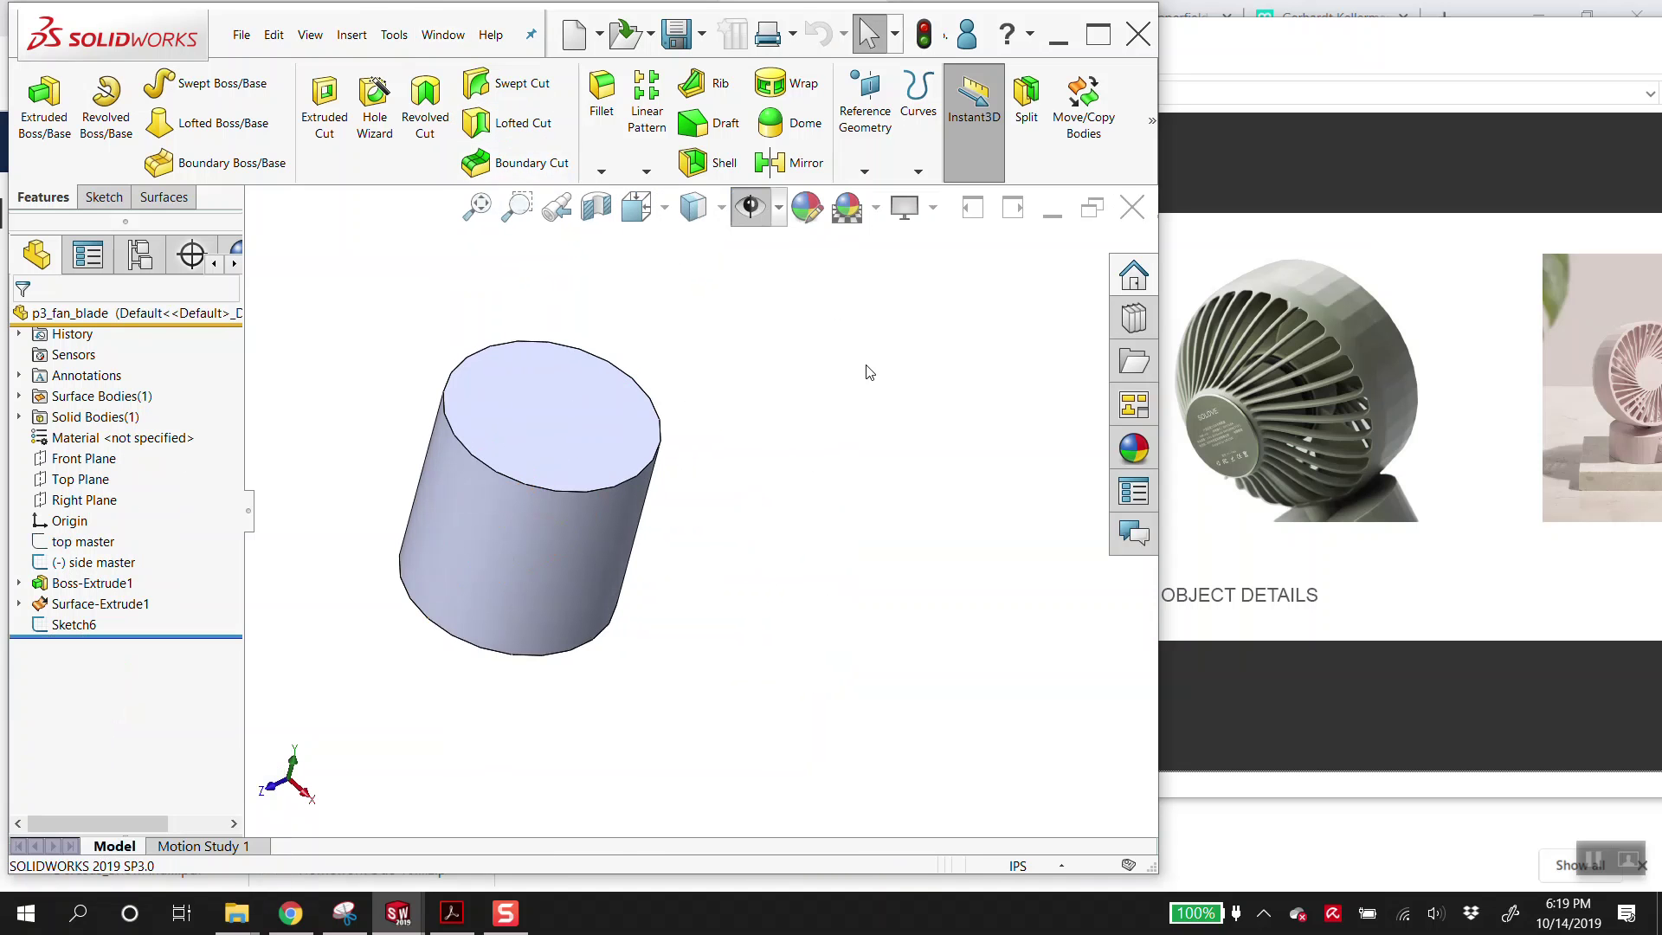
pyautogui.click(60, 610)
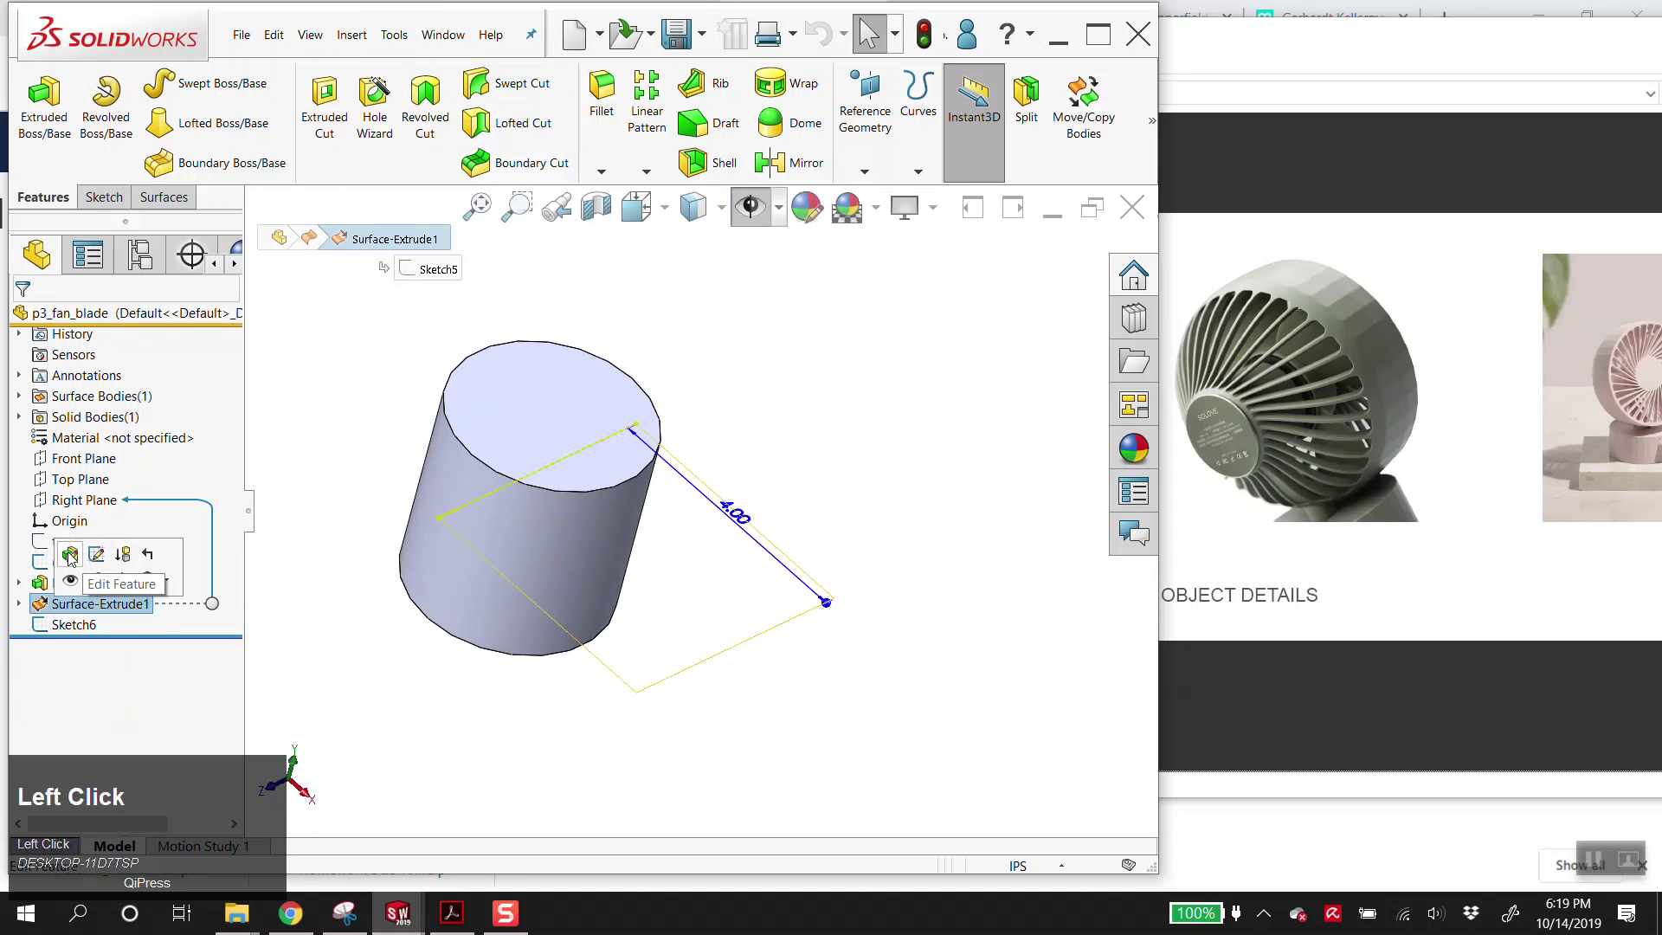
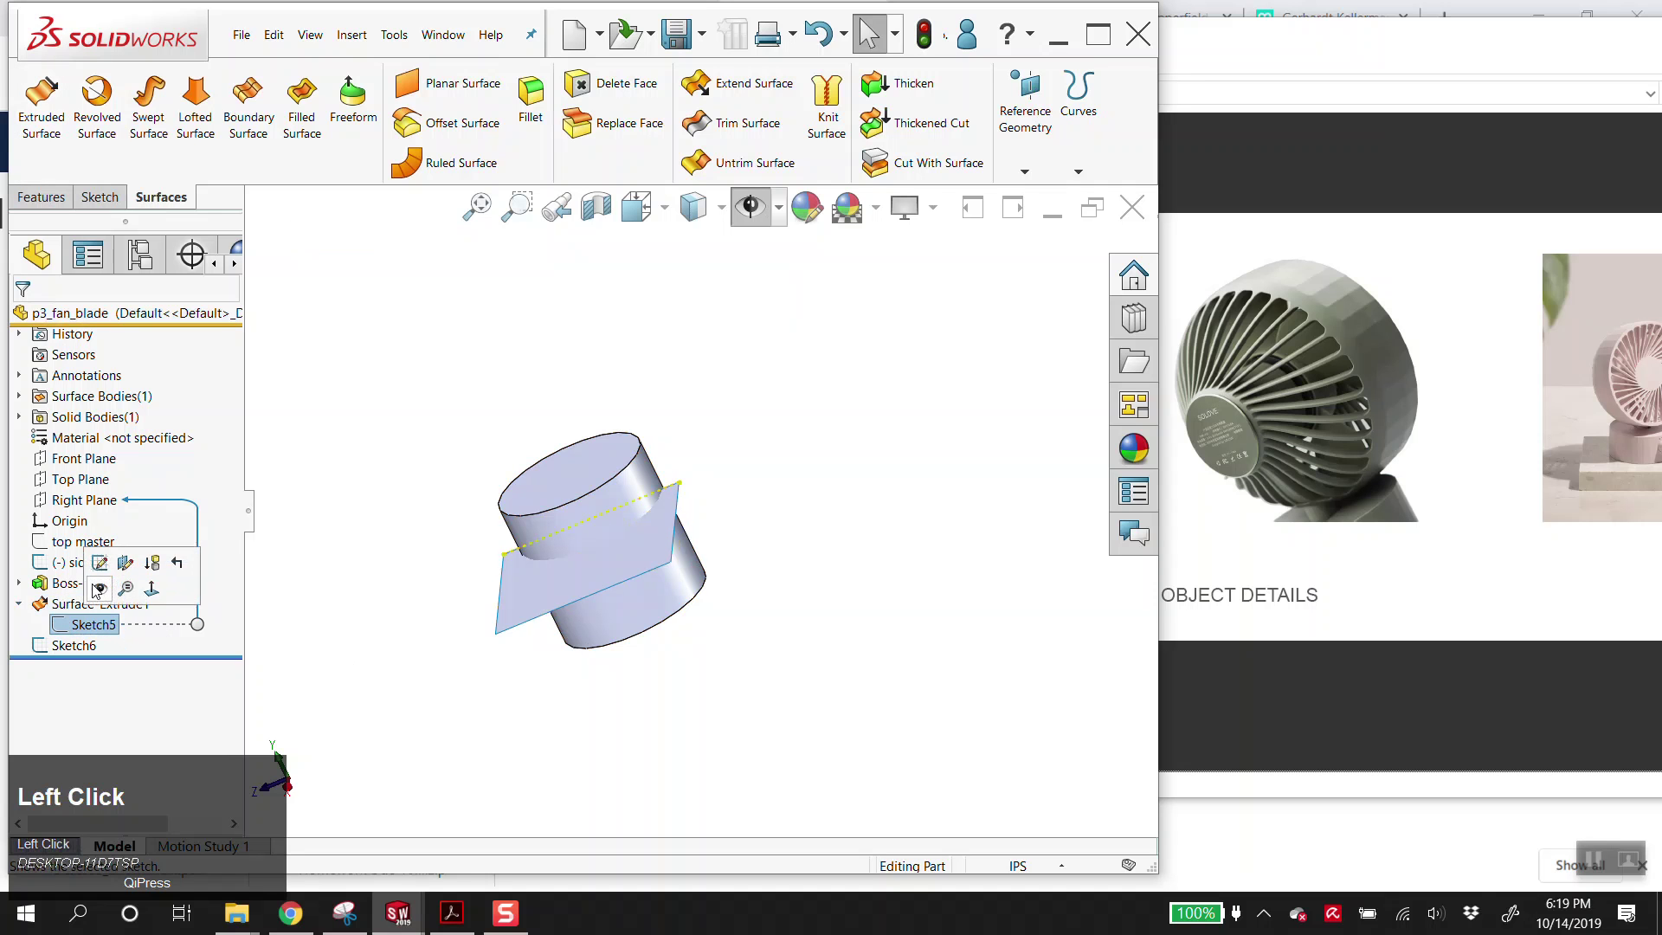
pyautogui.click(66, 544)
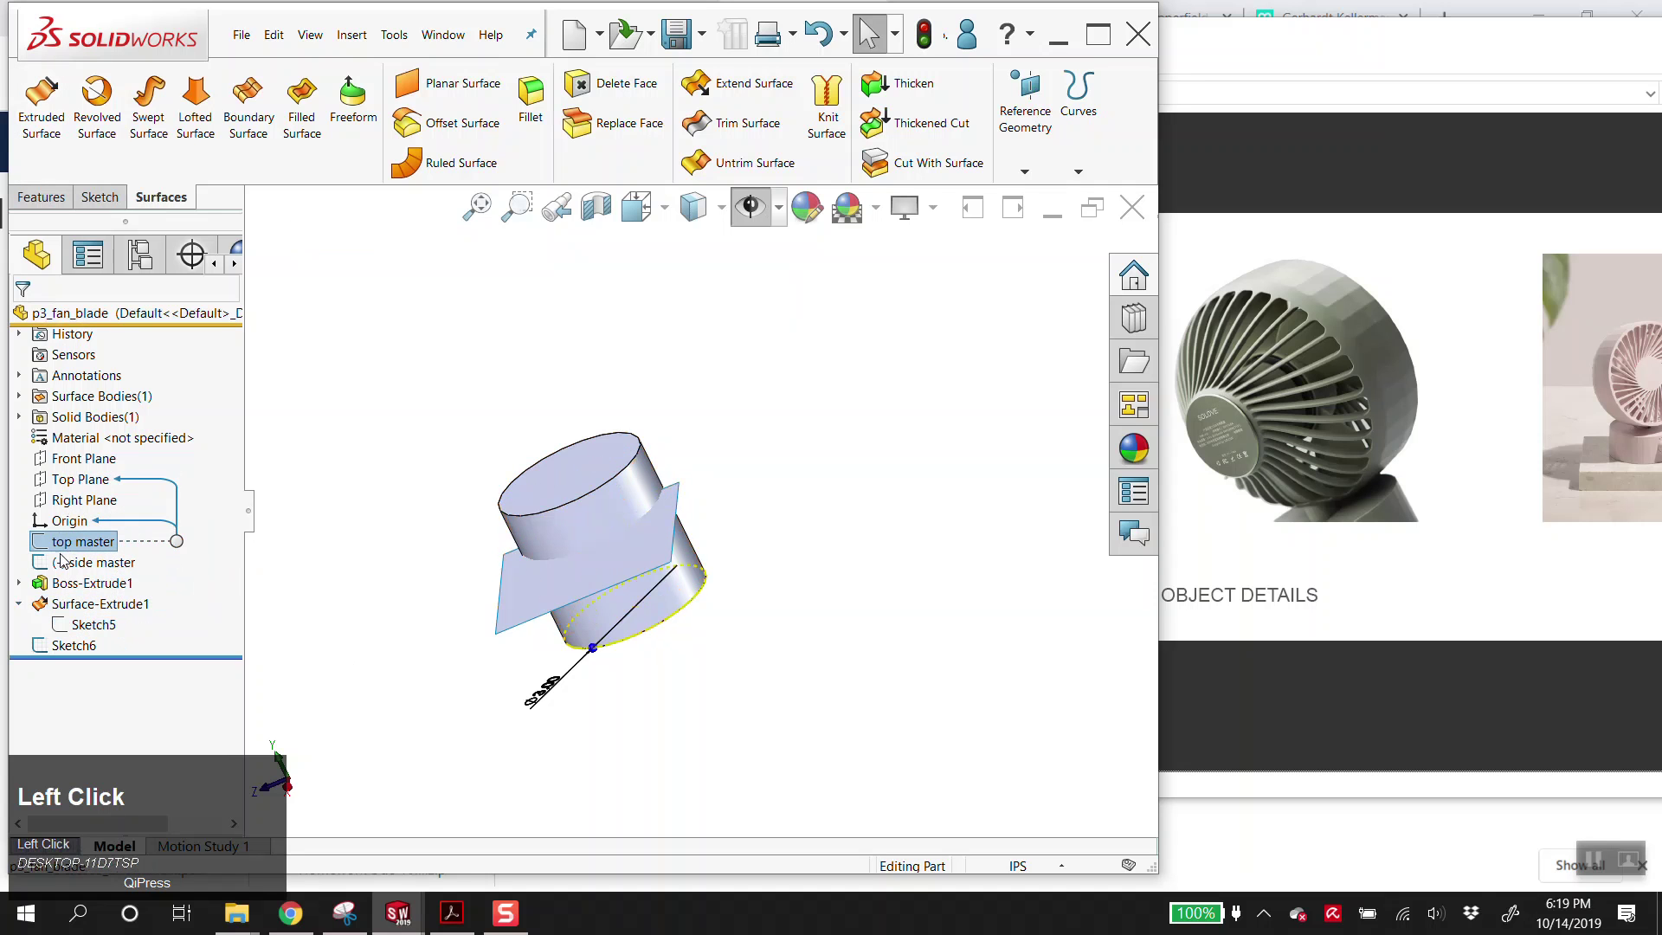
pyautogui.scroll(-3)
pyautogui.moveTo(579, 567); pyautogui.dragTo(90, 608)
pyautogui.click(90, 607)
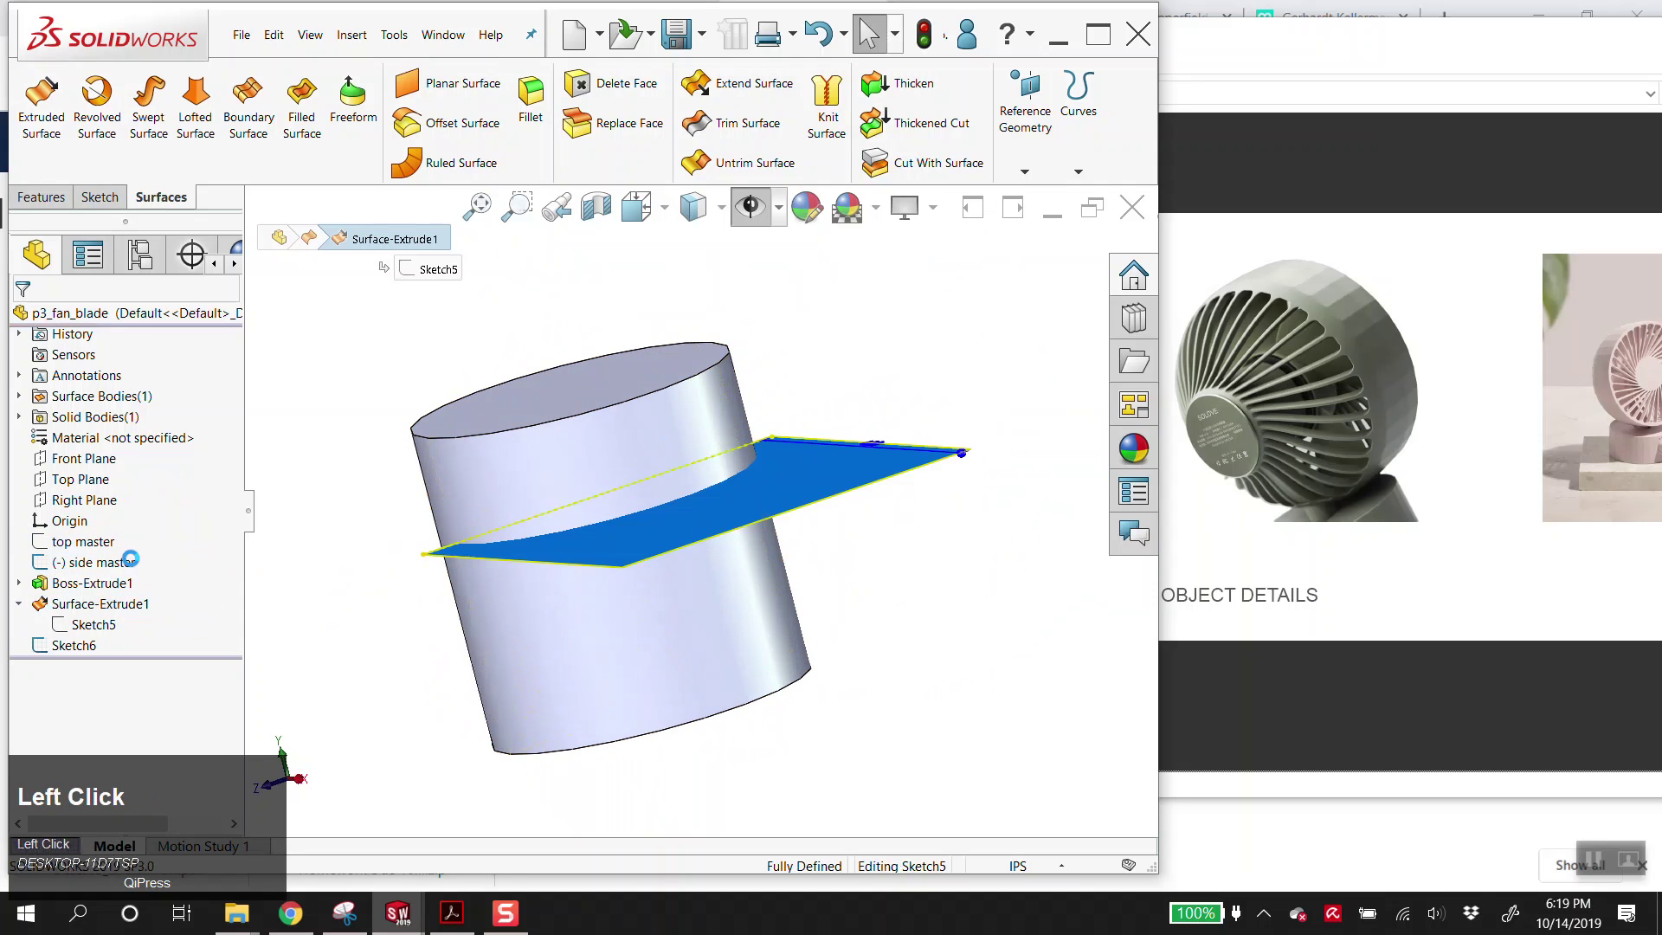
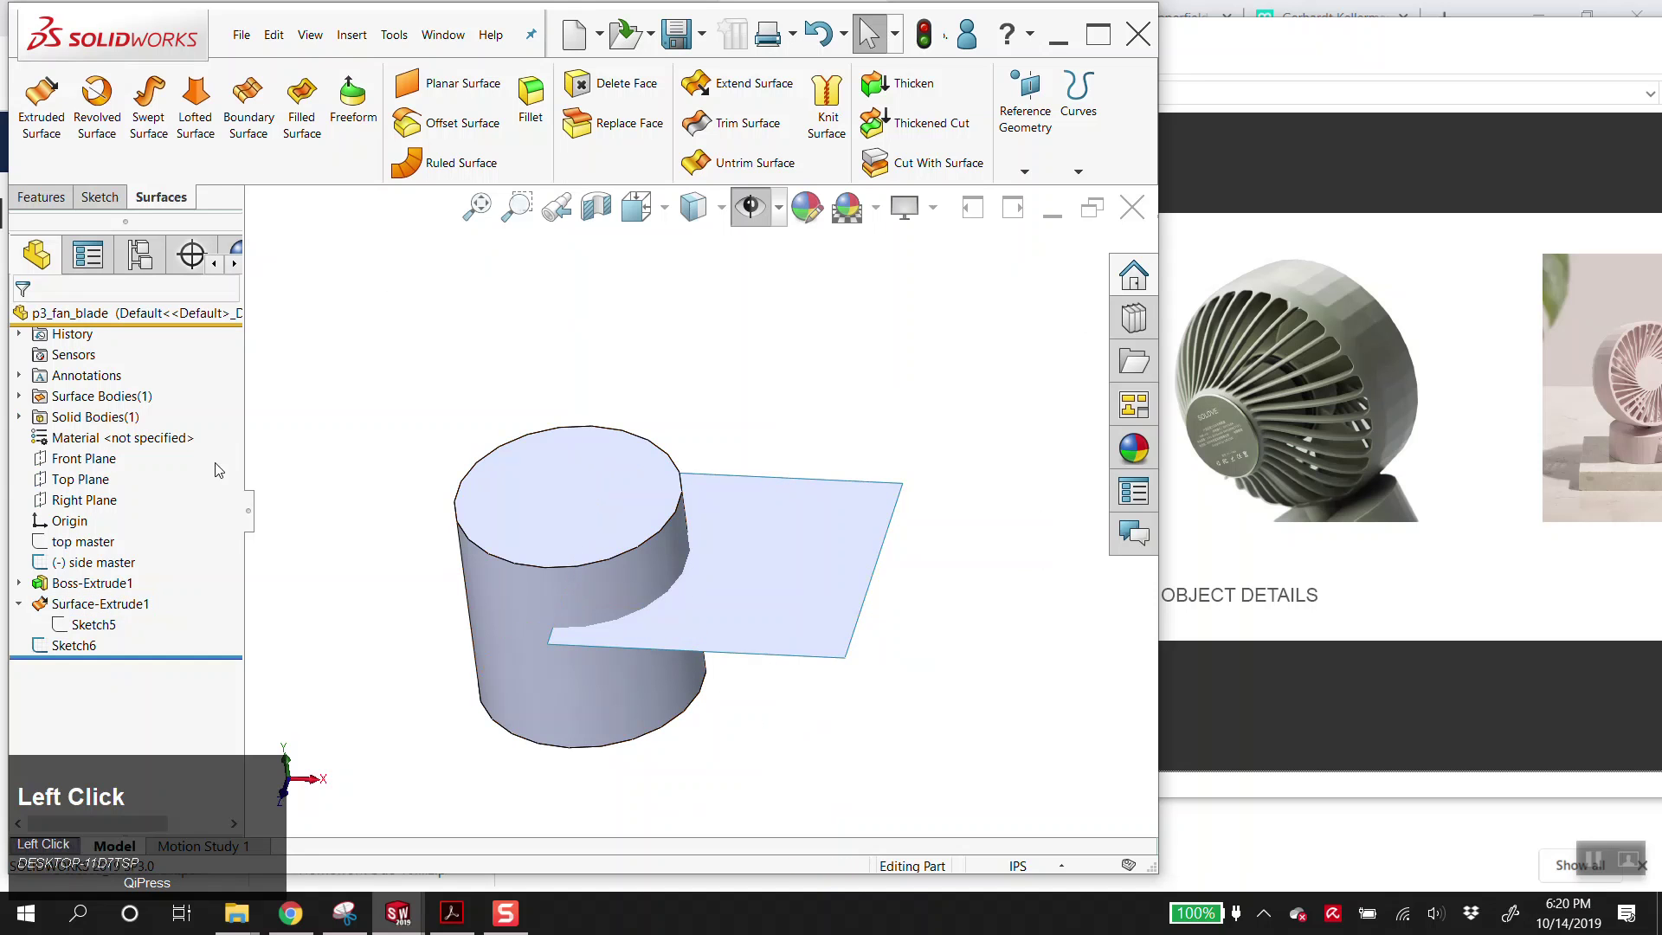
# - Sketch a diagonal line on the side plane from the lower rim to the upper rim
pyautogui.click(49, 643)
pyautogui.moveTo(568, 657); pyautogui.dragTo(510, 650)
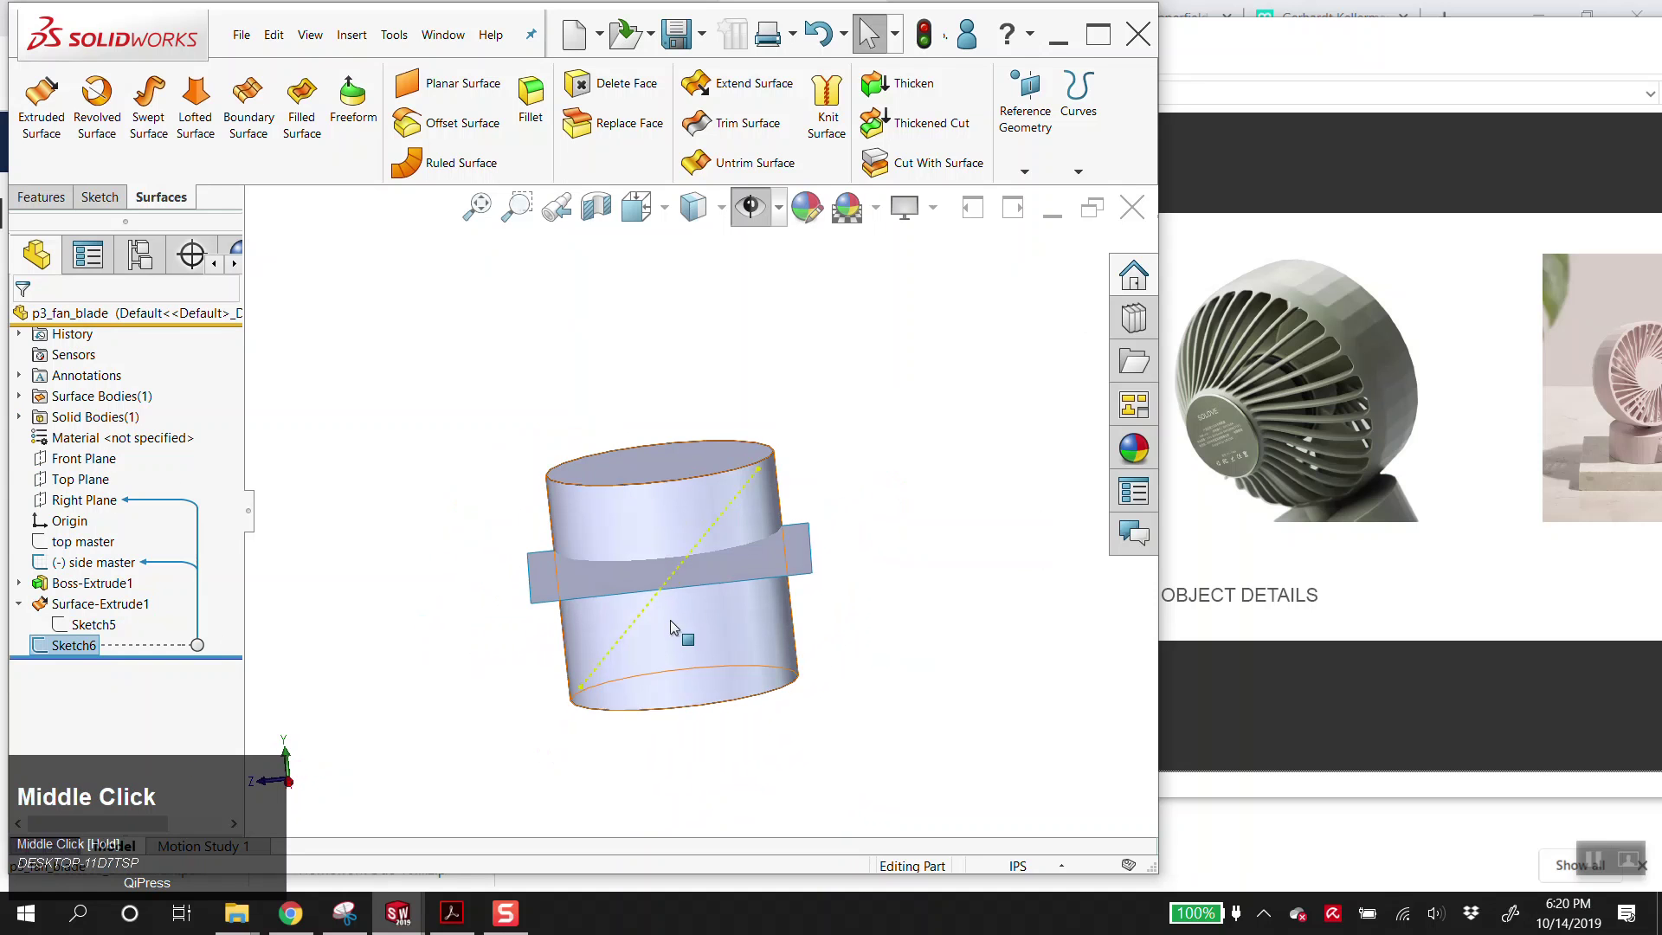
pyautogui.click(399, 576)
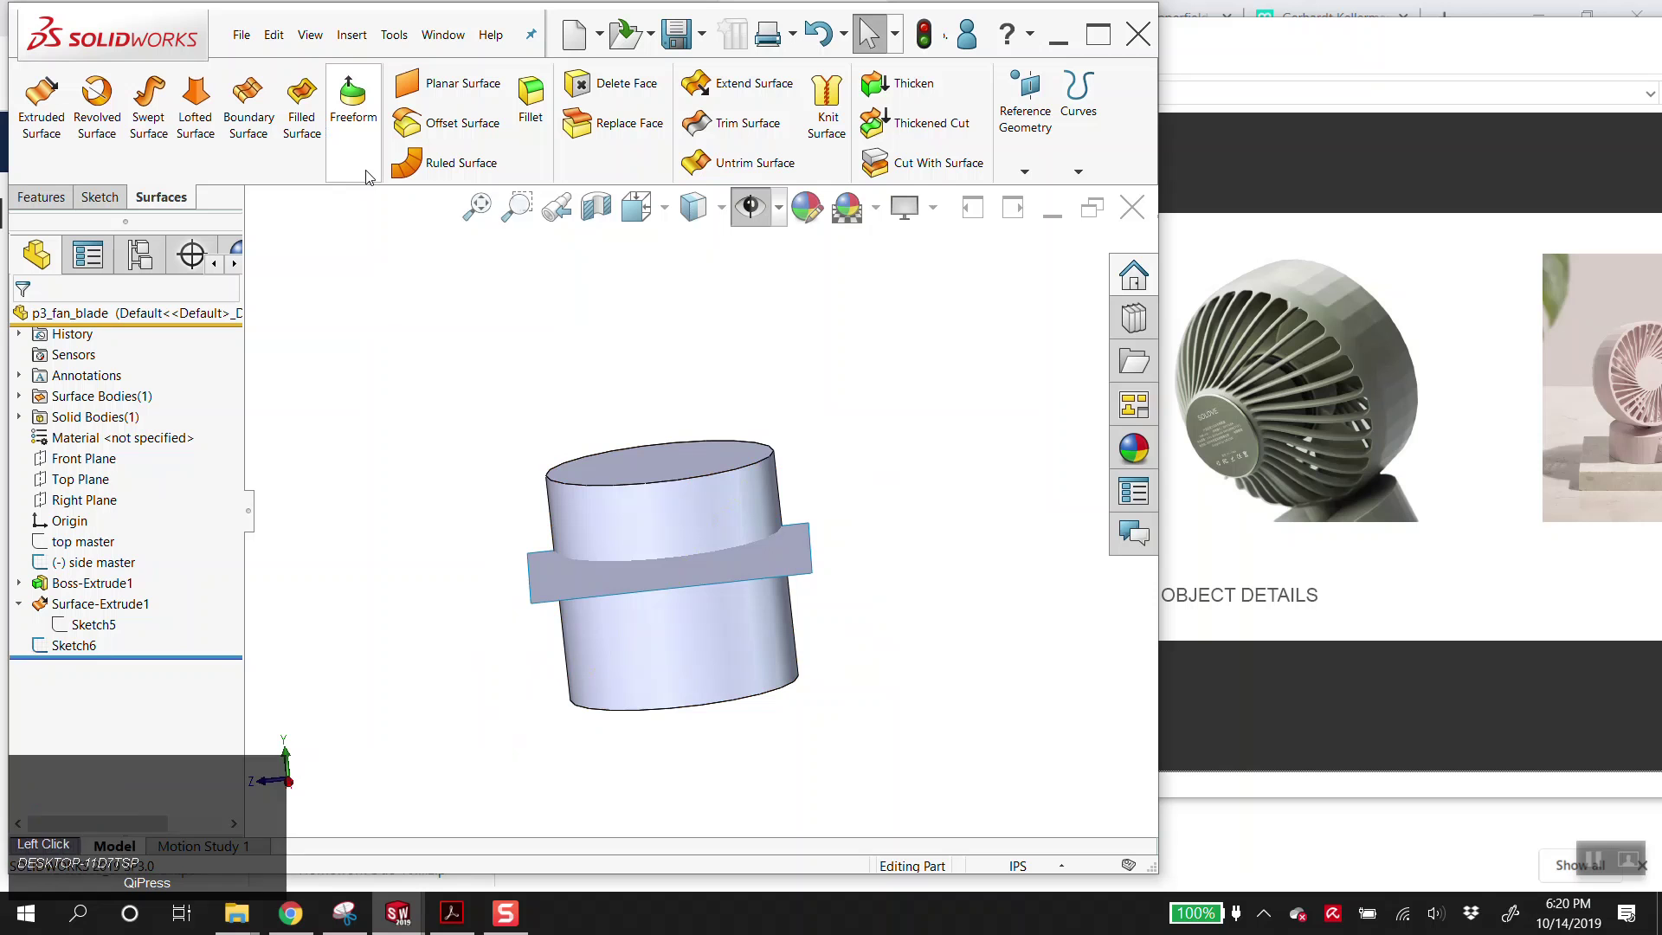
# - Start a Lofted Surface and select the diagonal Sketch6 as the first profile
pyautogui.click(209, 117)
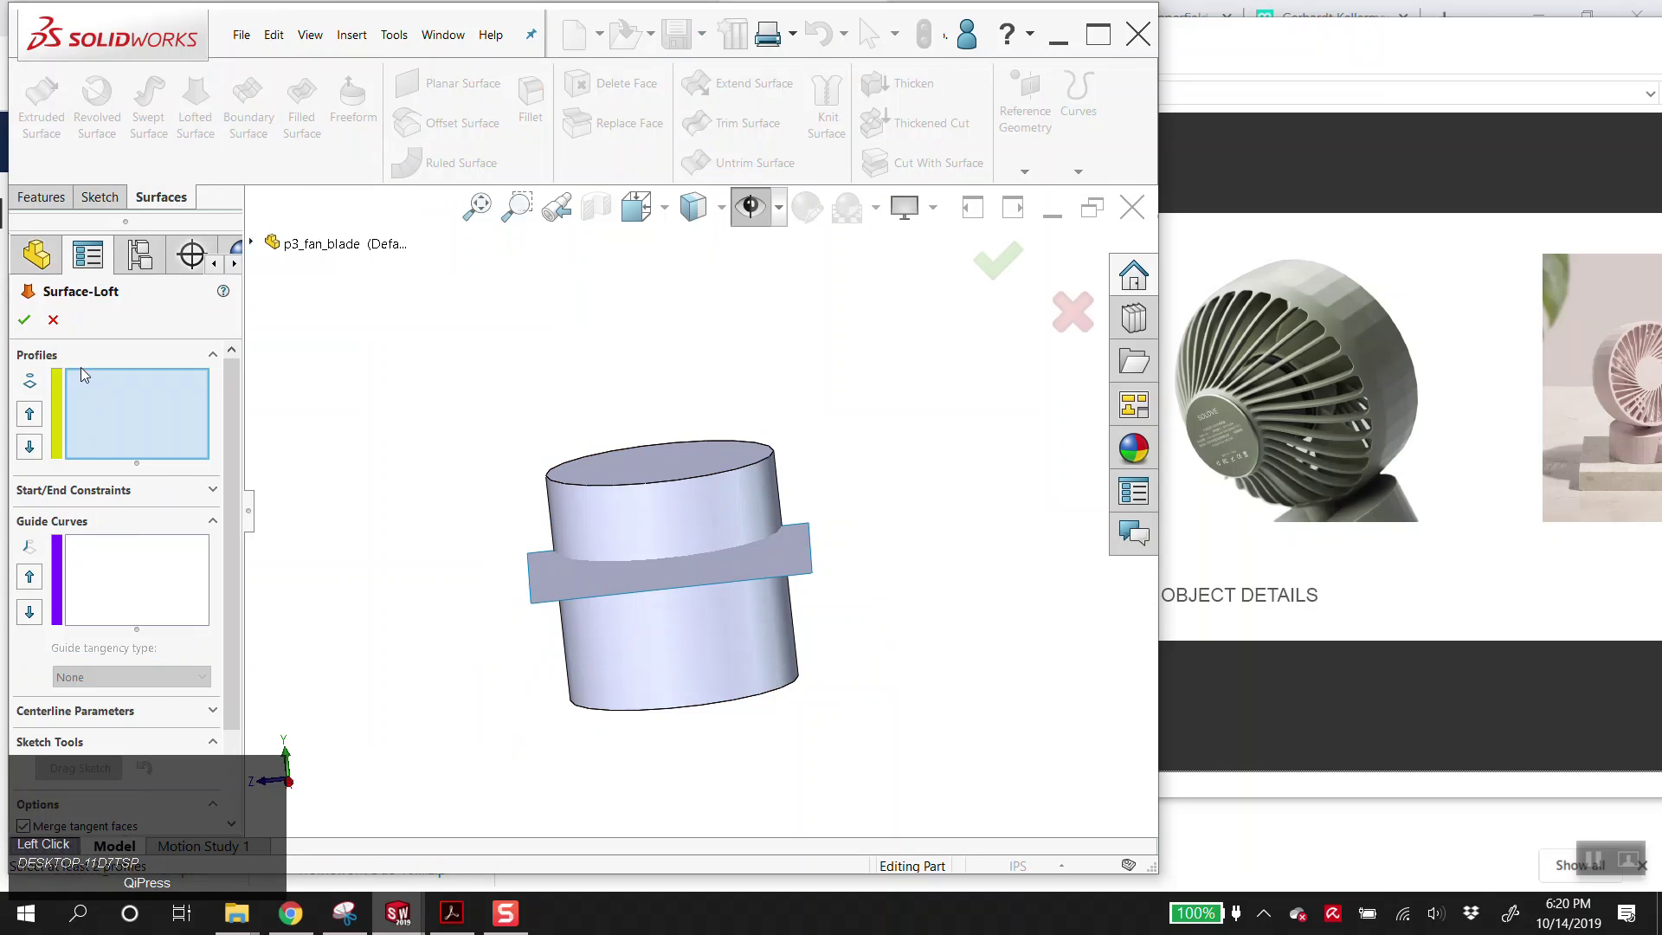
pyautogui.press('alt+v')
pyautogui.moveTo(648, 634); pyautogui.dragTo(317, 298)
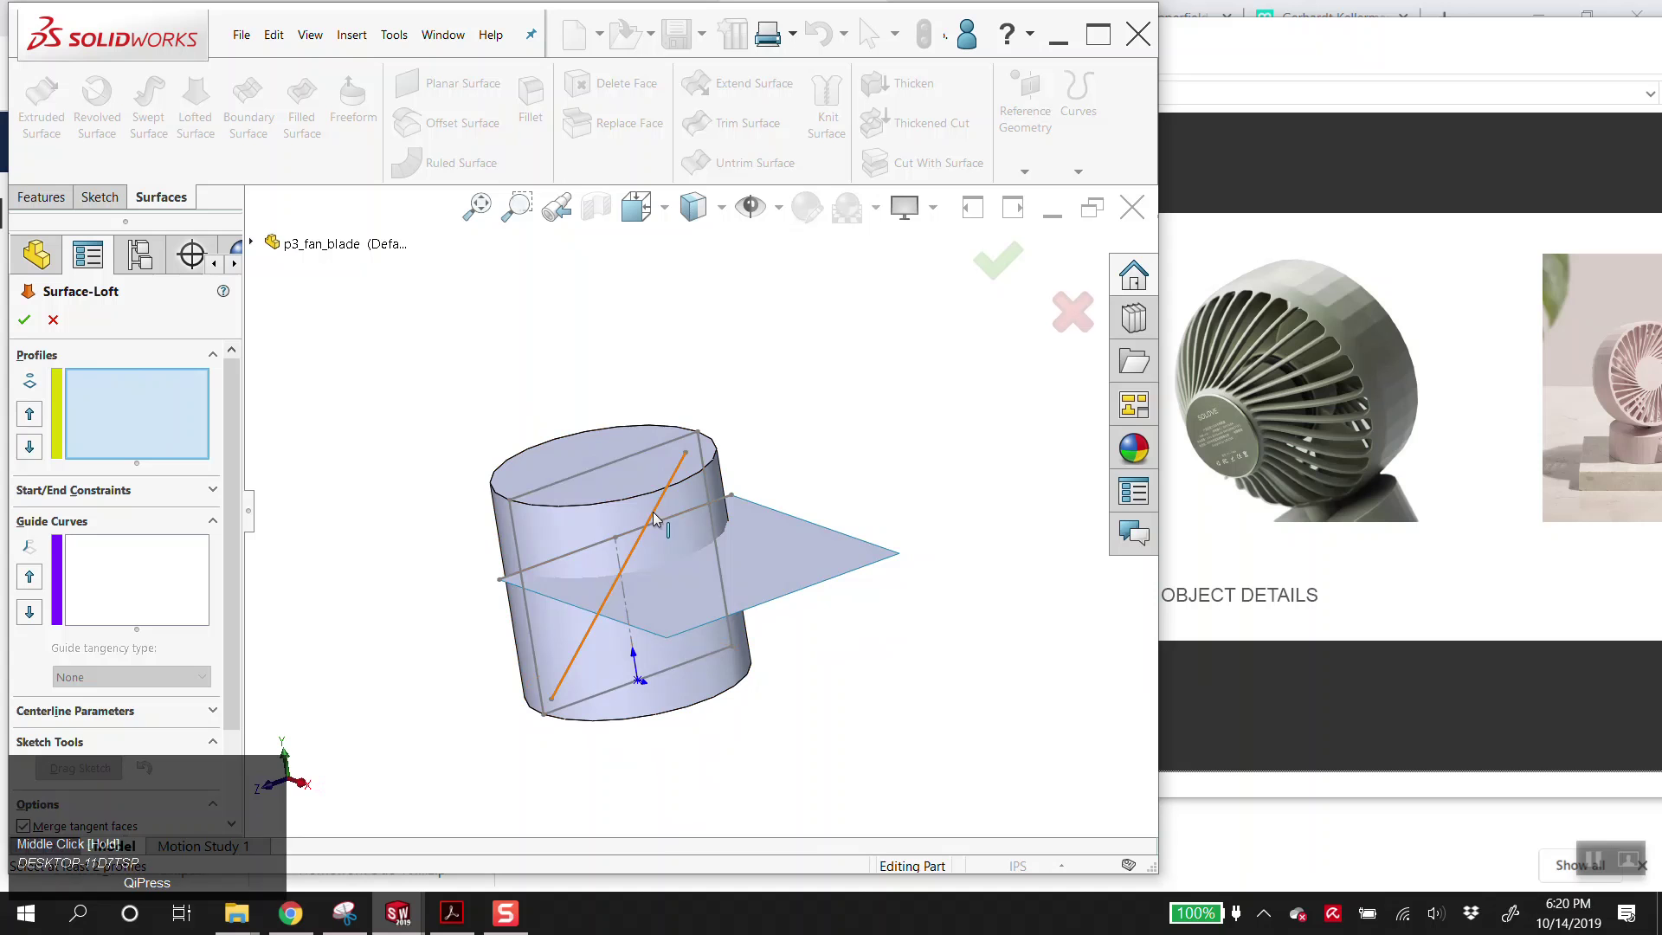
pyautogui.click(258, 247)
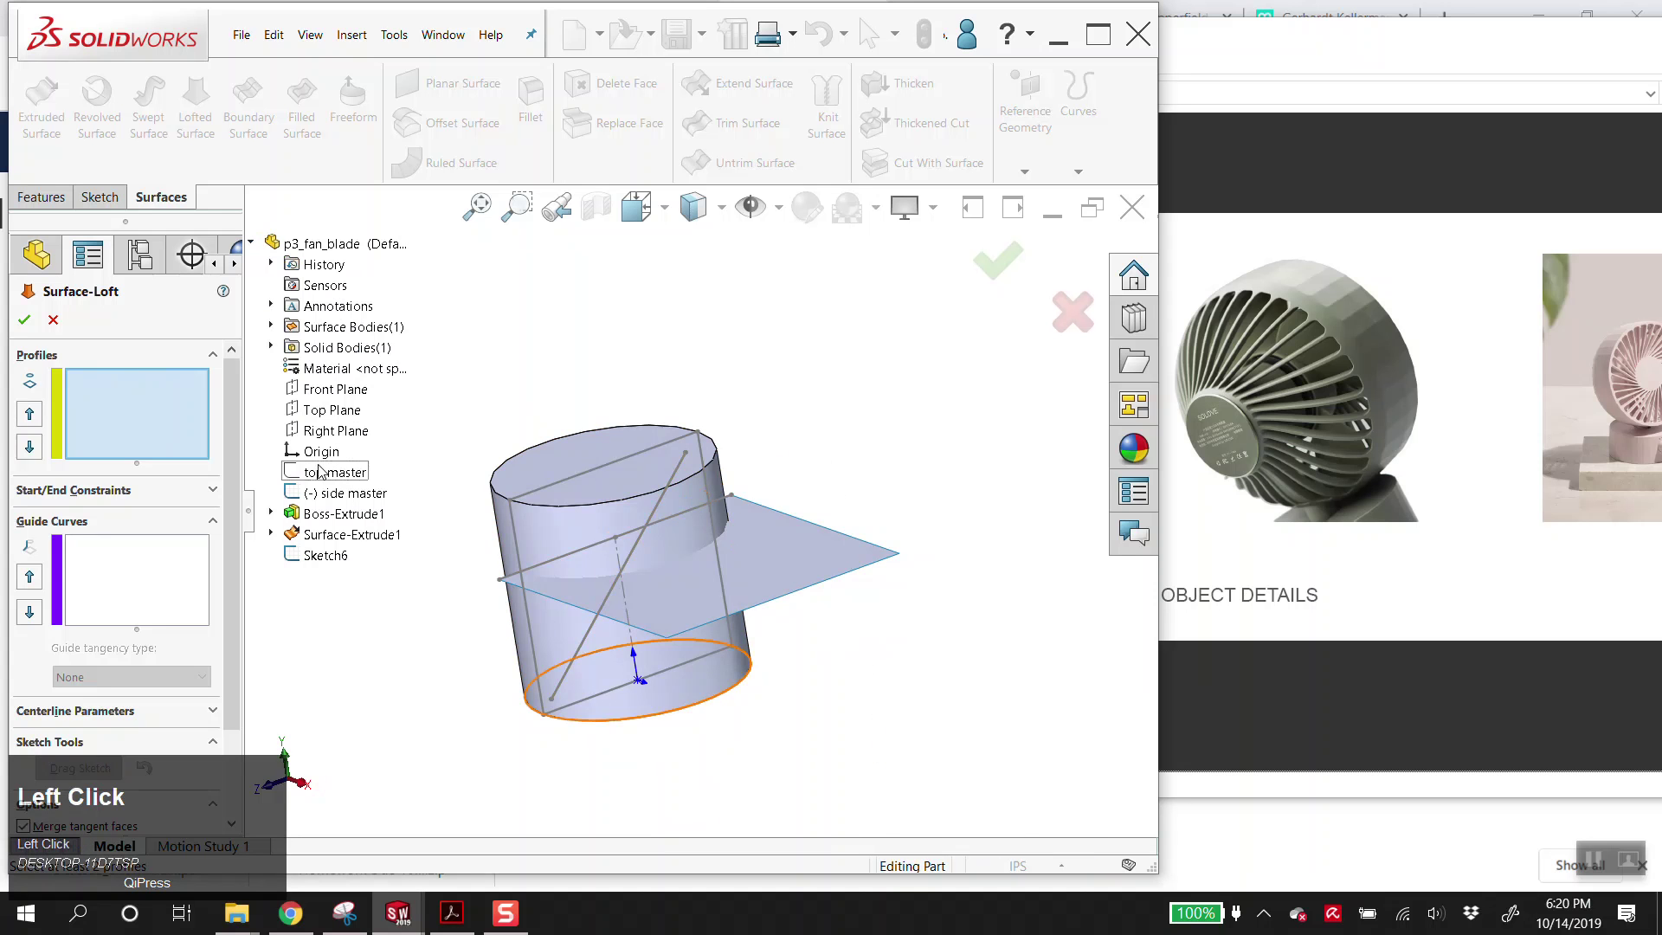
pyautogui.rightClick(327, 493)
pyautogui.click(381, 530)
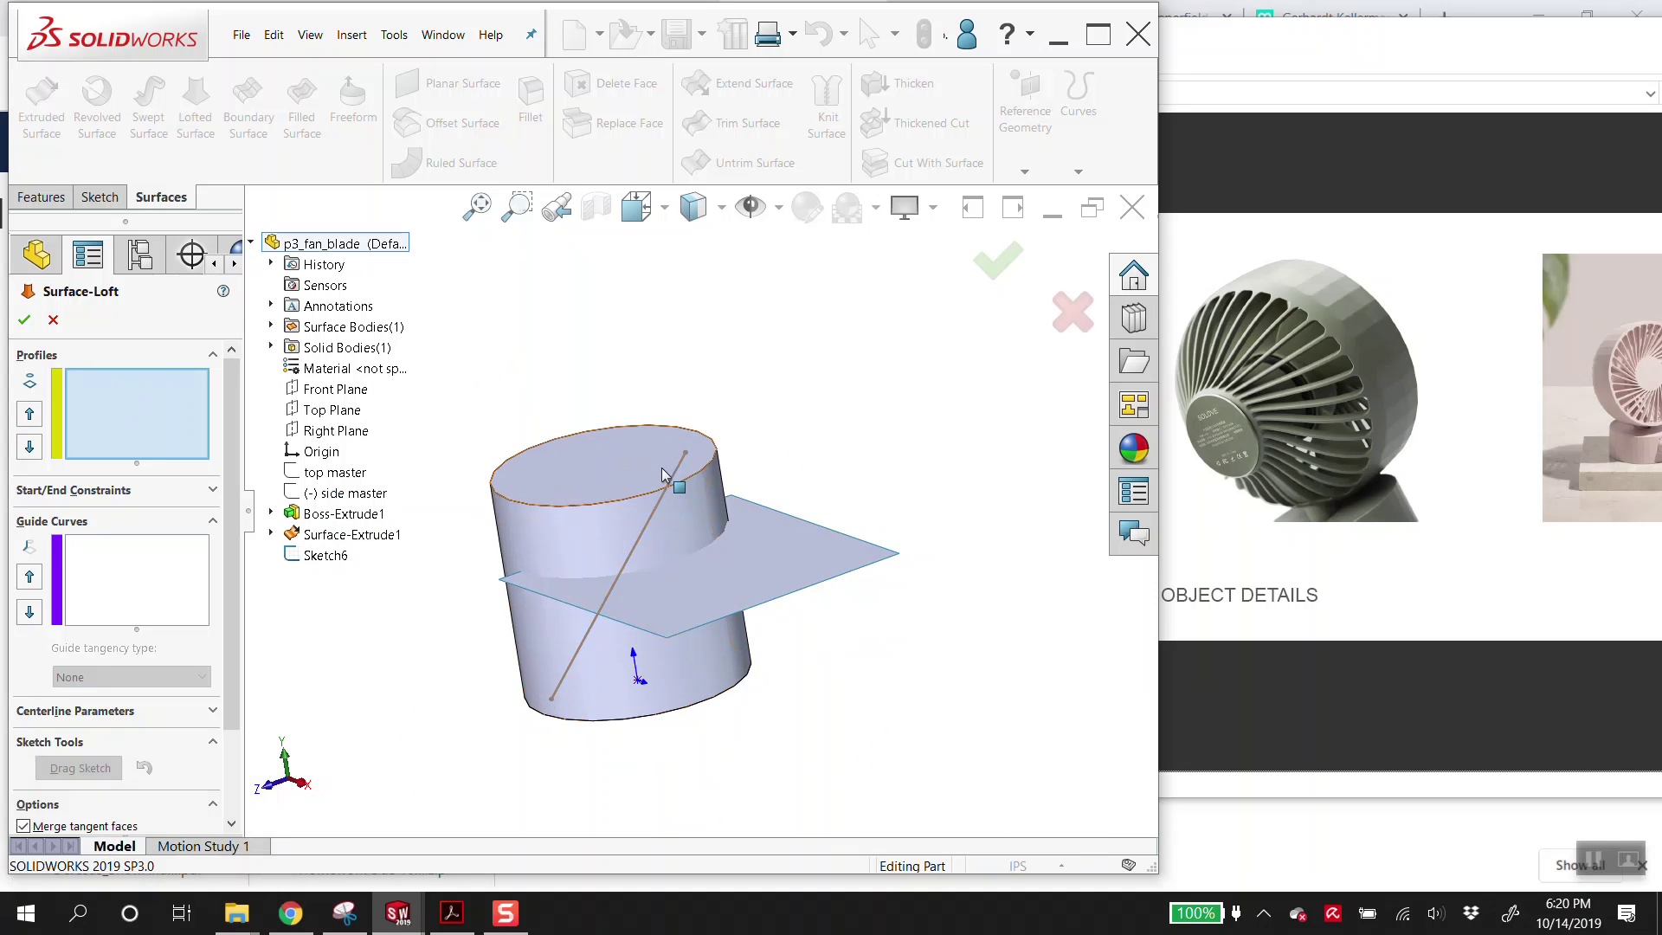
# - Add the flat surface's edge as second profile, adjust the connectors, and confirm Surface-Loft1
pyautogui.click(650, 535)
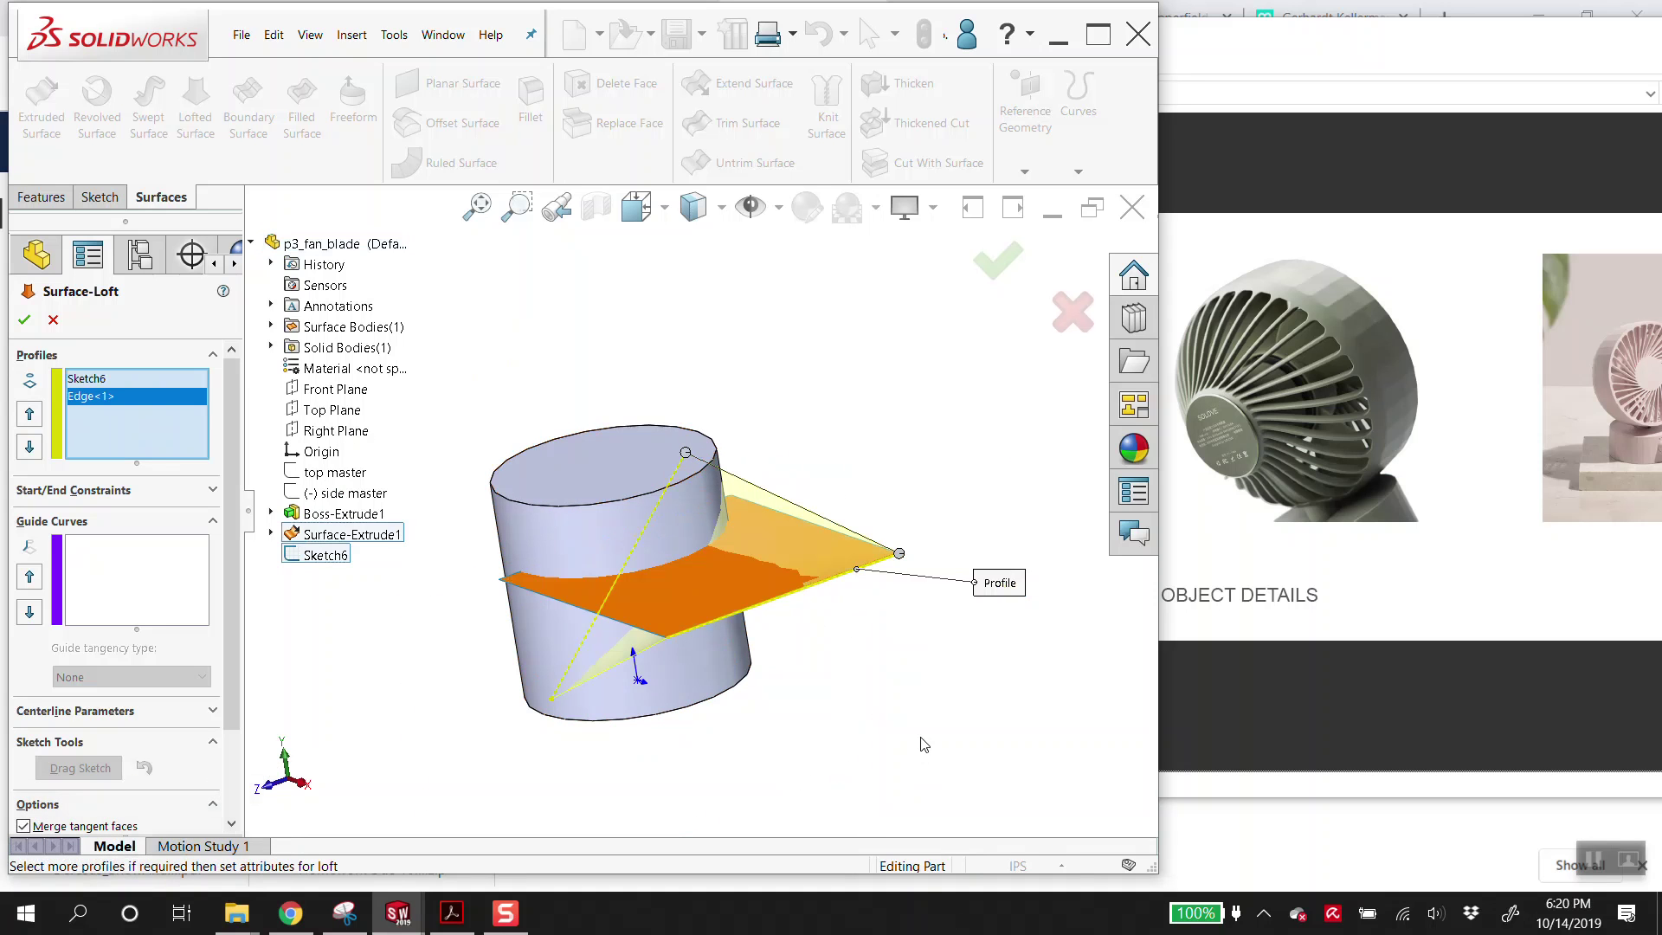
pyautogui.moveTo(907, 558); pyautogui.dragTo(720, 690)
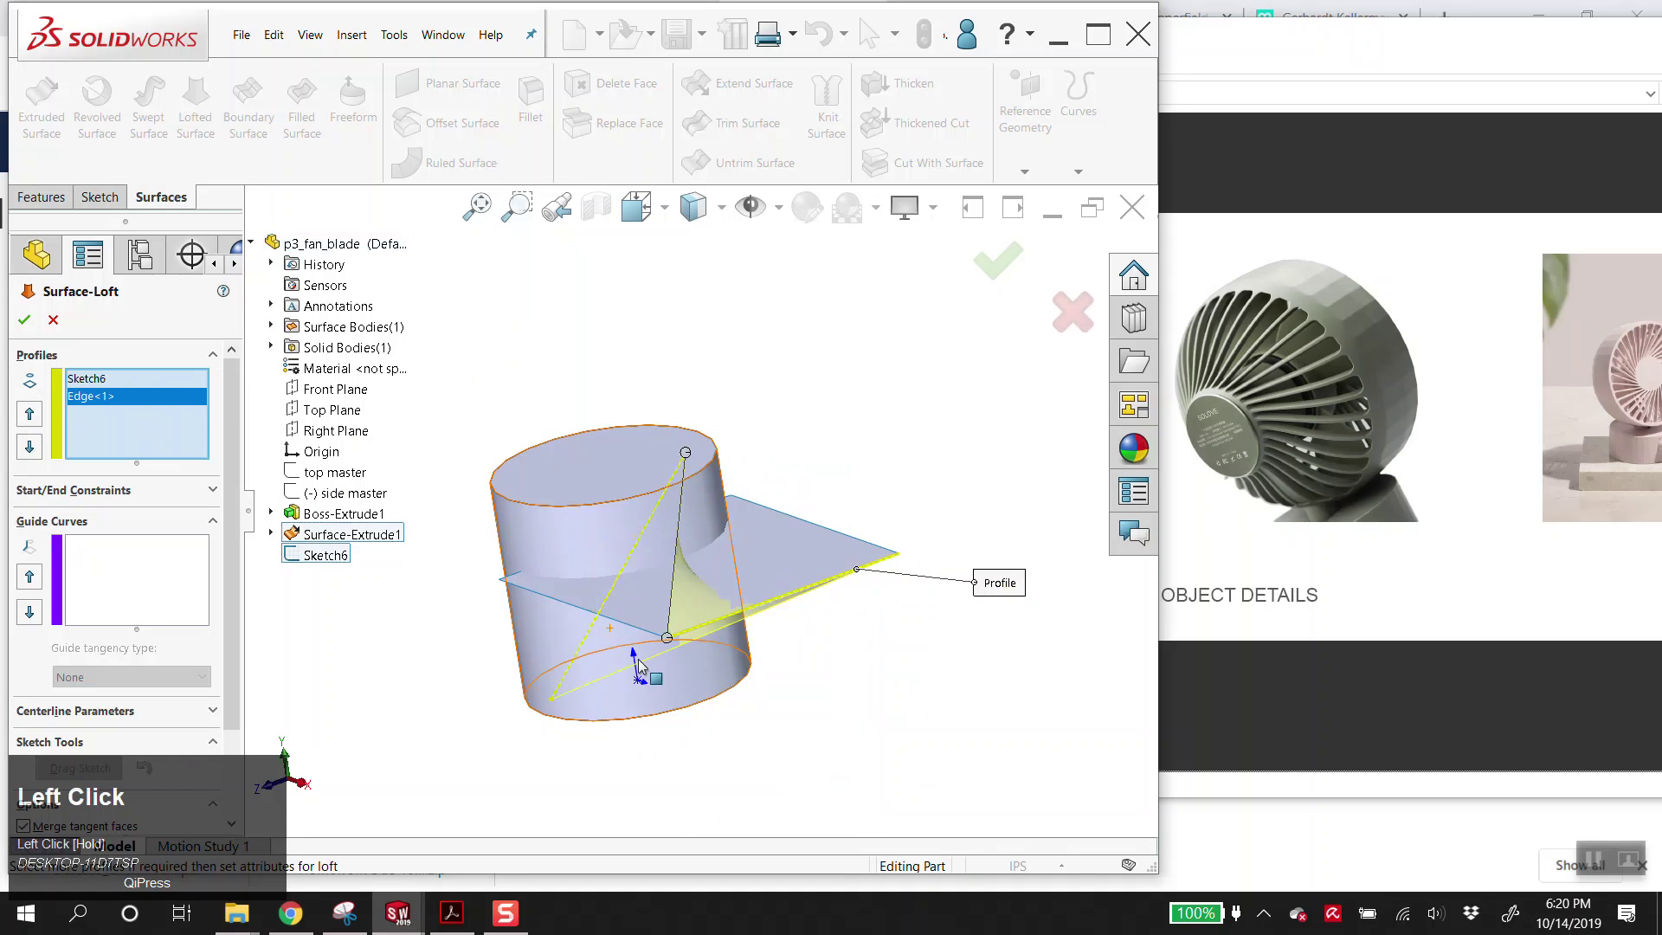
pyautogui.moveTo(720, 690); pyautogui.dragTo(588, 646)
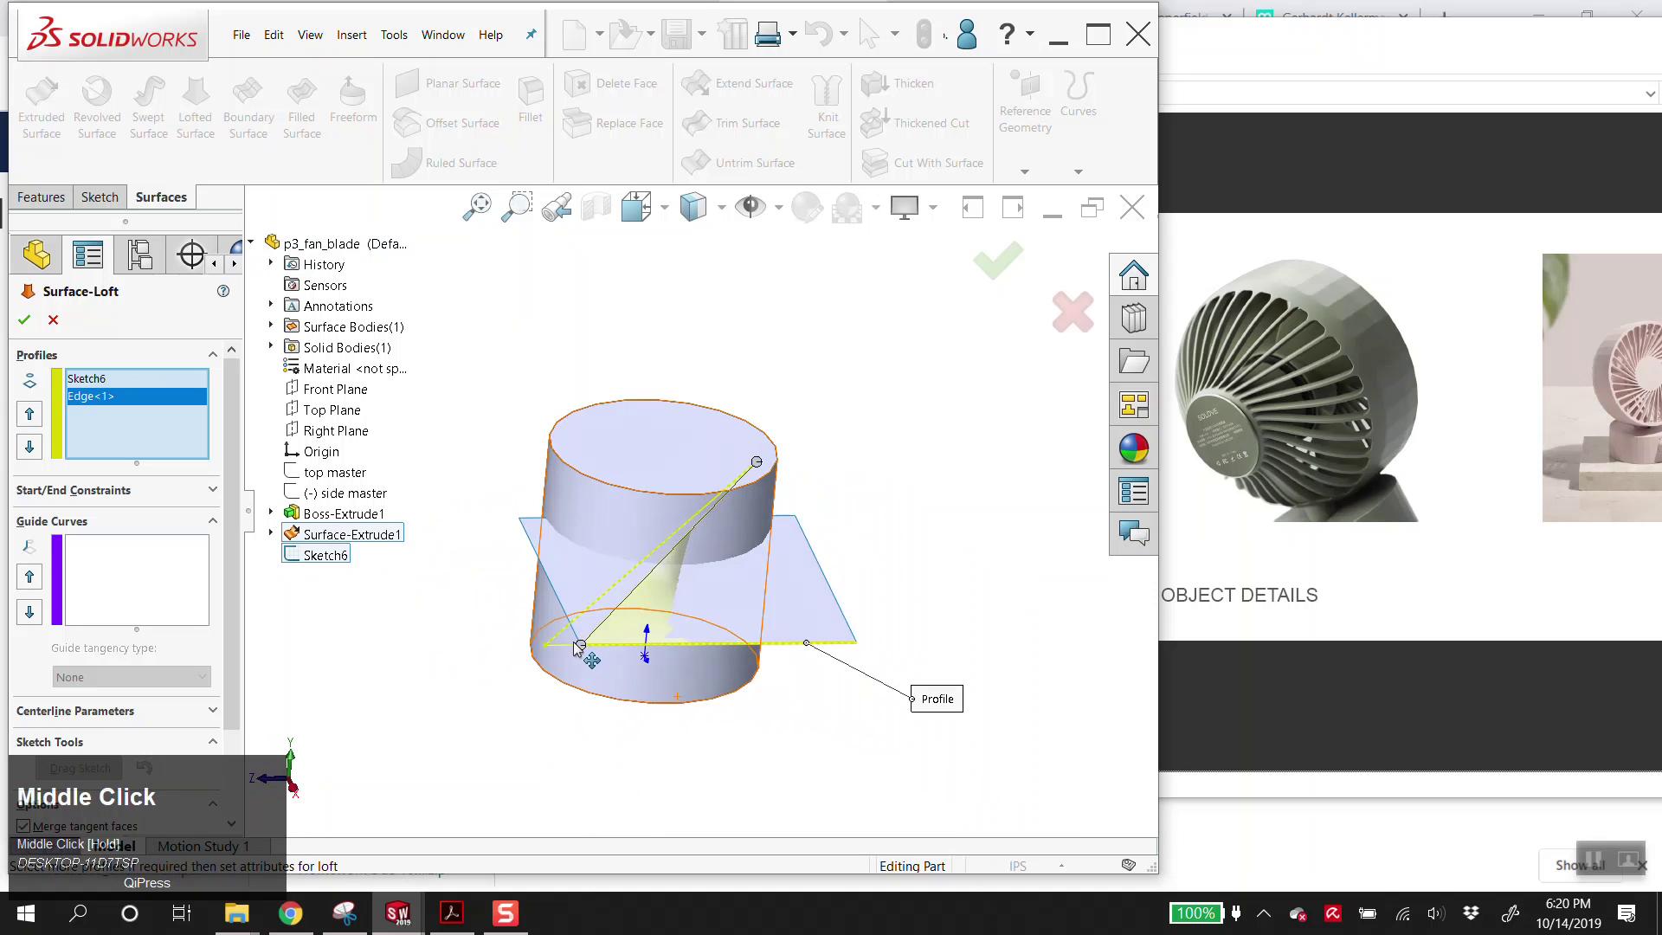
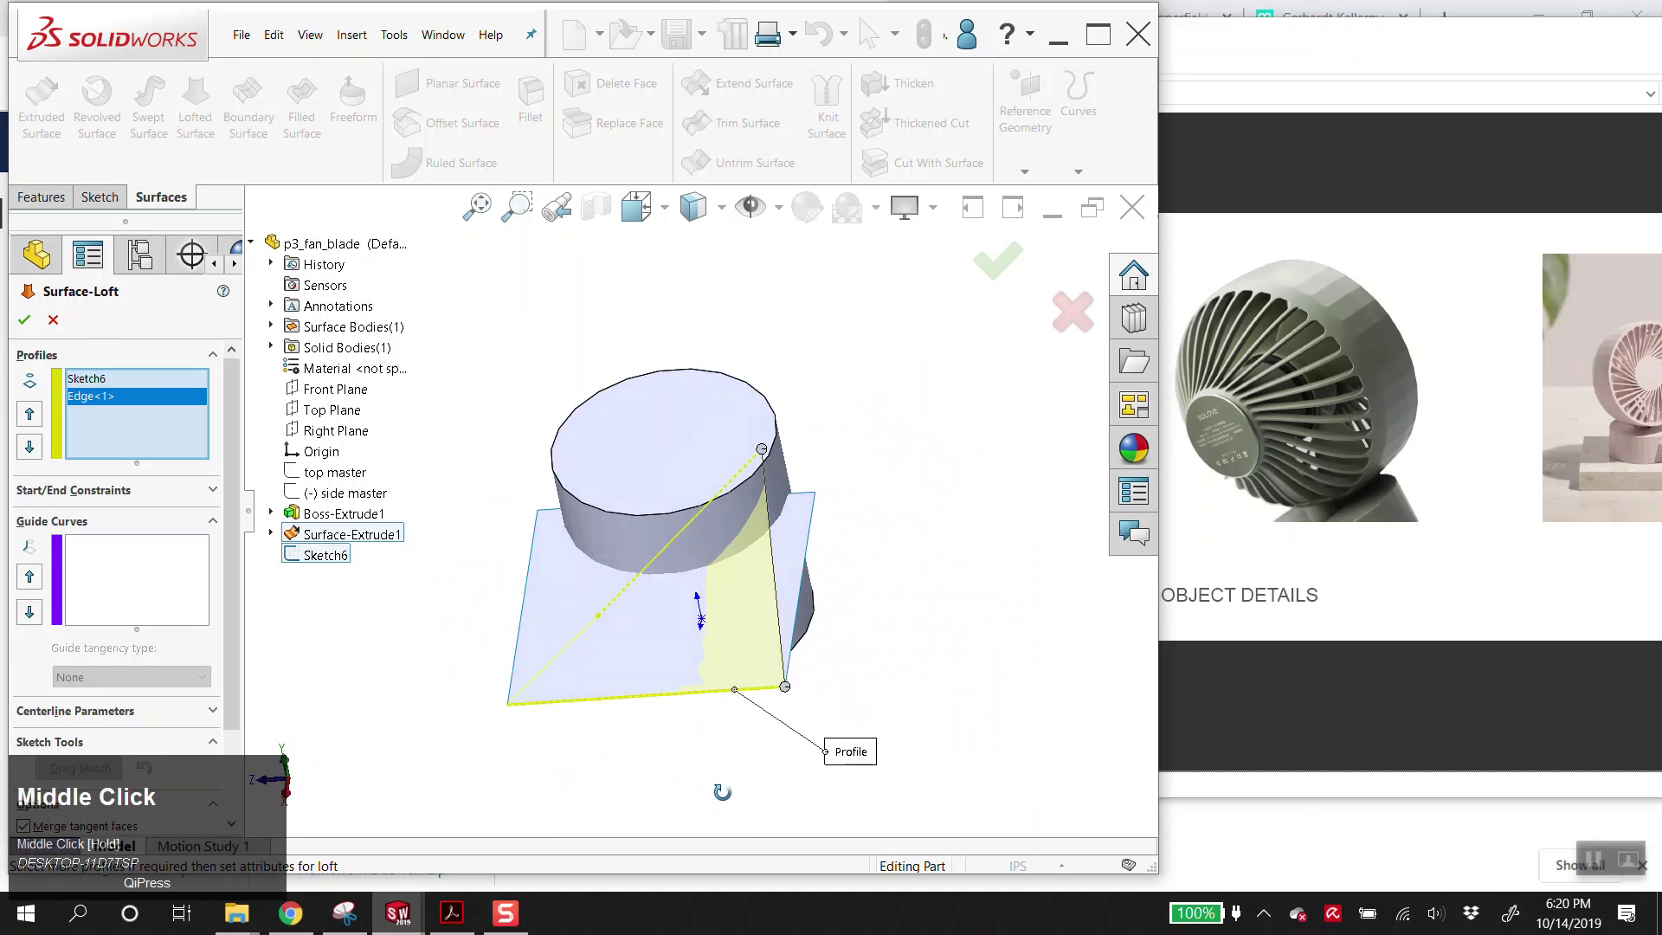
pyautogui.click(36, 319)
# - Hide Surface-Extrude1 and orbit to inspect the twisted lofted blade surface
pyautogui.rightClick(549, 593)
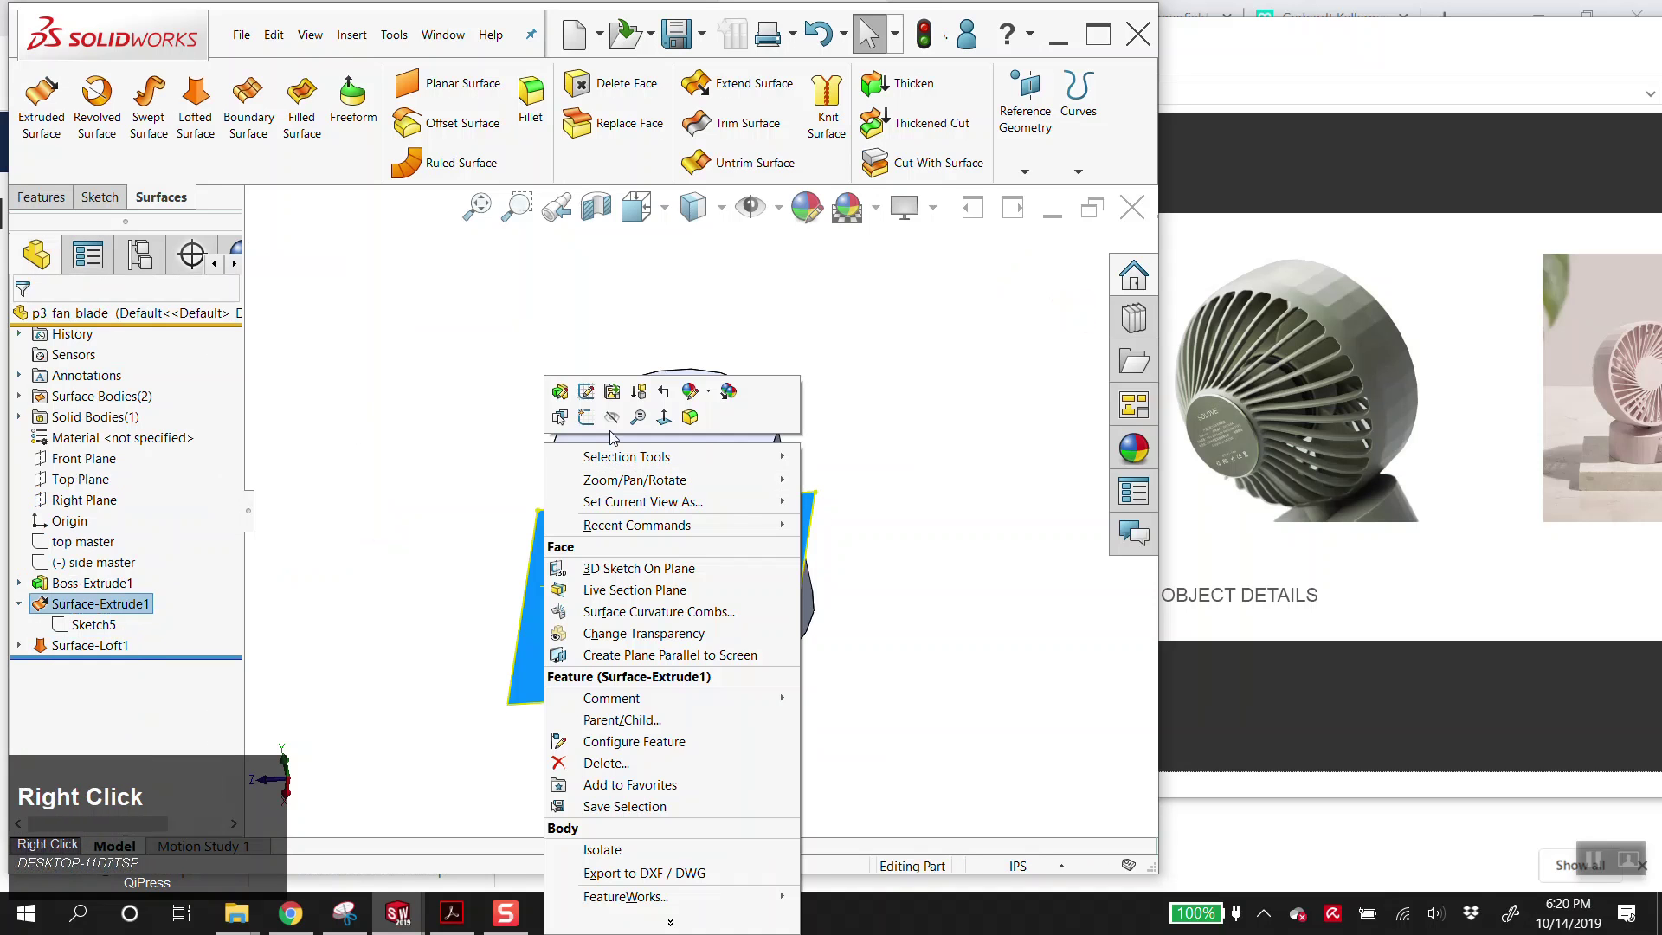
pyautogui.click(626, 424)
pyautogui.middleClick(727, 640)
pyautogui.click(400, 679)
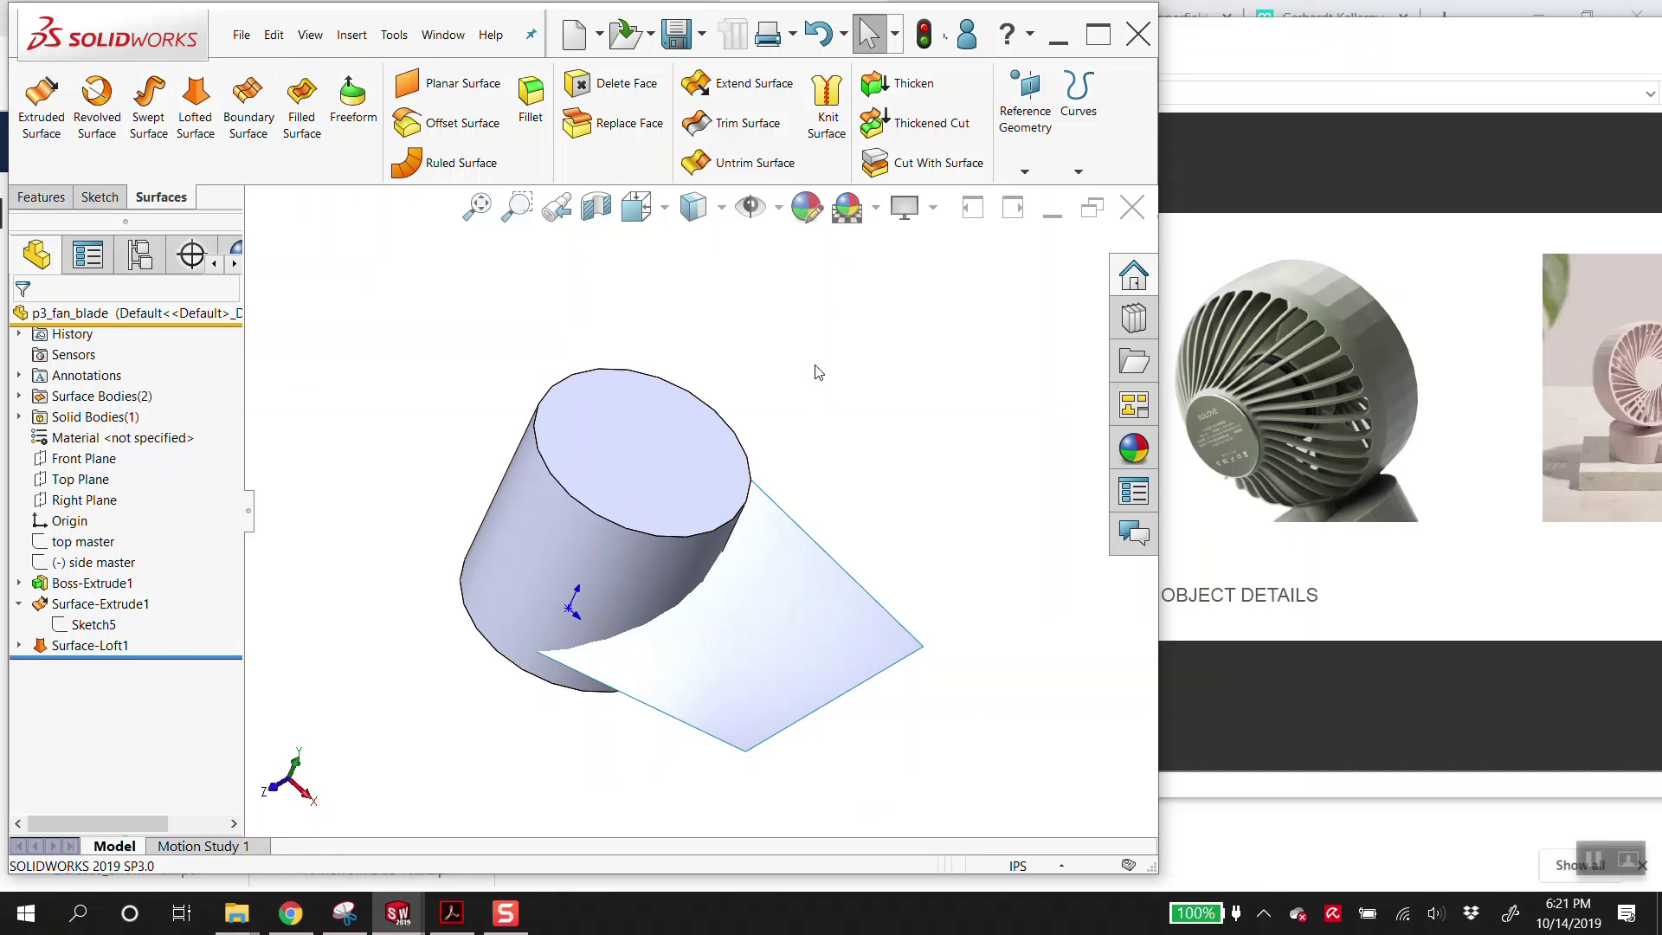
pyautogui.moveTo(775, 687); pyautogui.dragTo(967, 308)
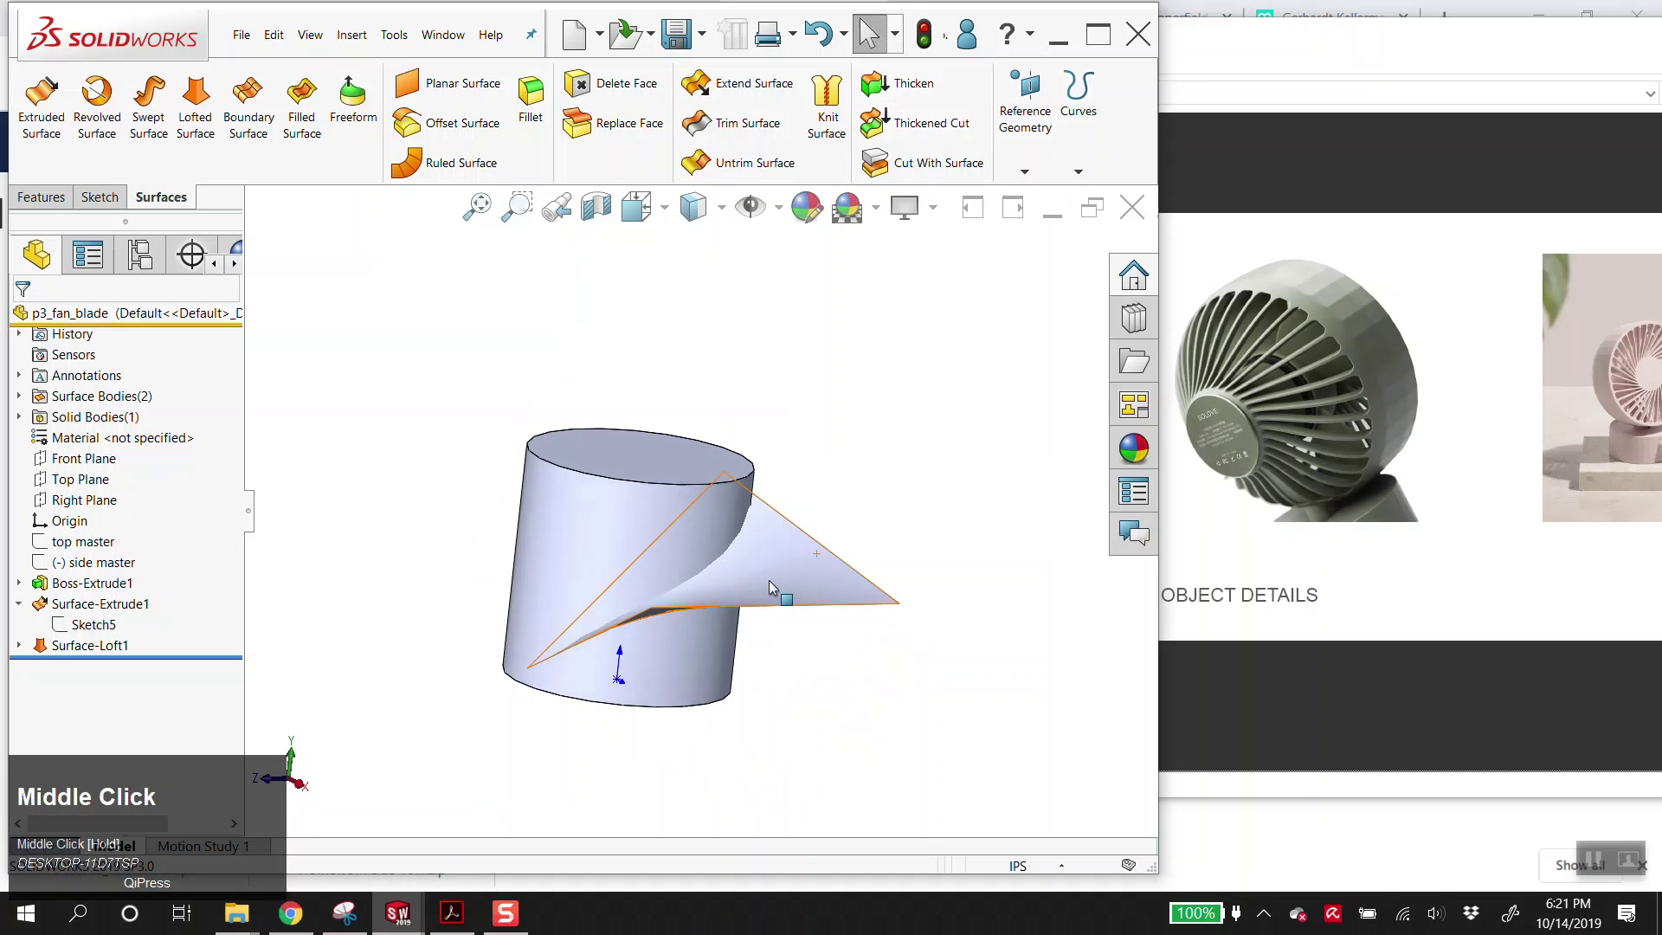
# - Thicken Surface-Loft1 by 0.1 in, flipping the thickness side after inspecting the preview
pyautogui.click(931, 89)
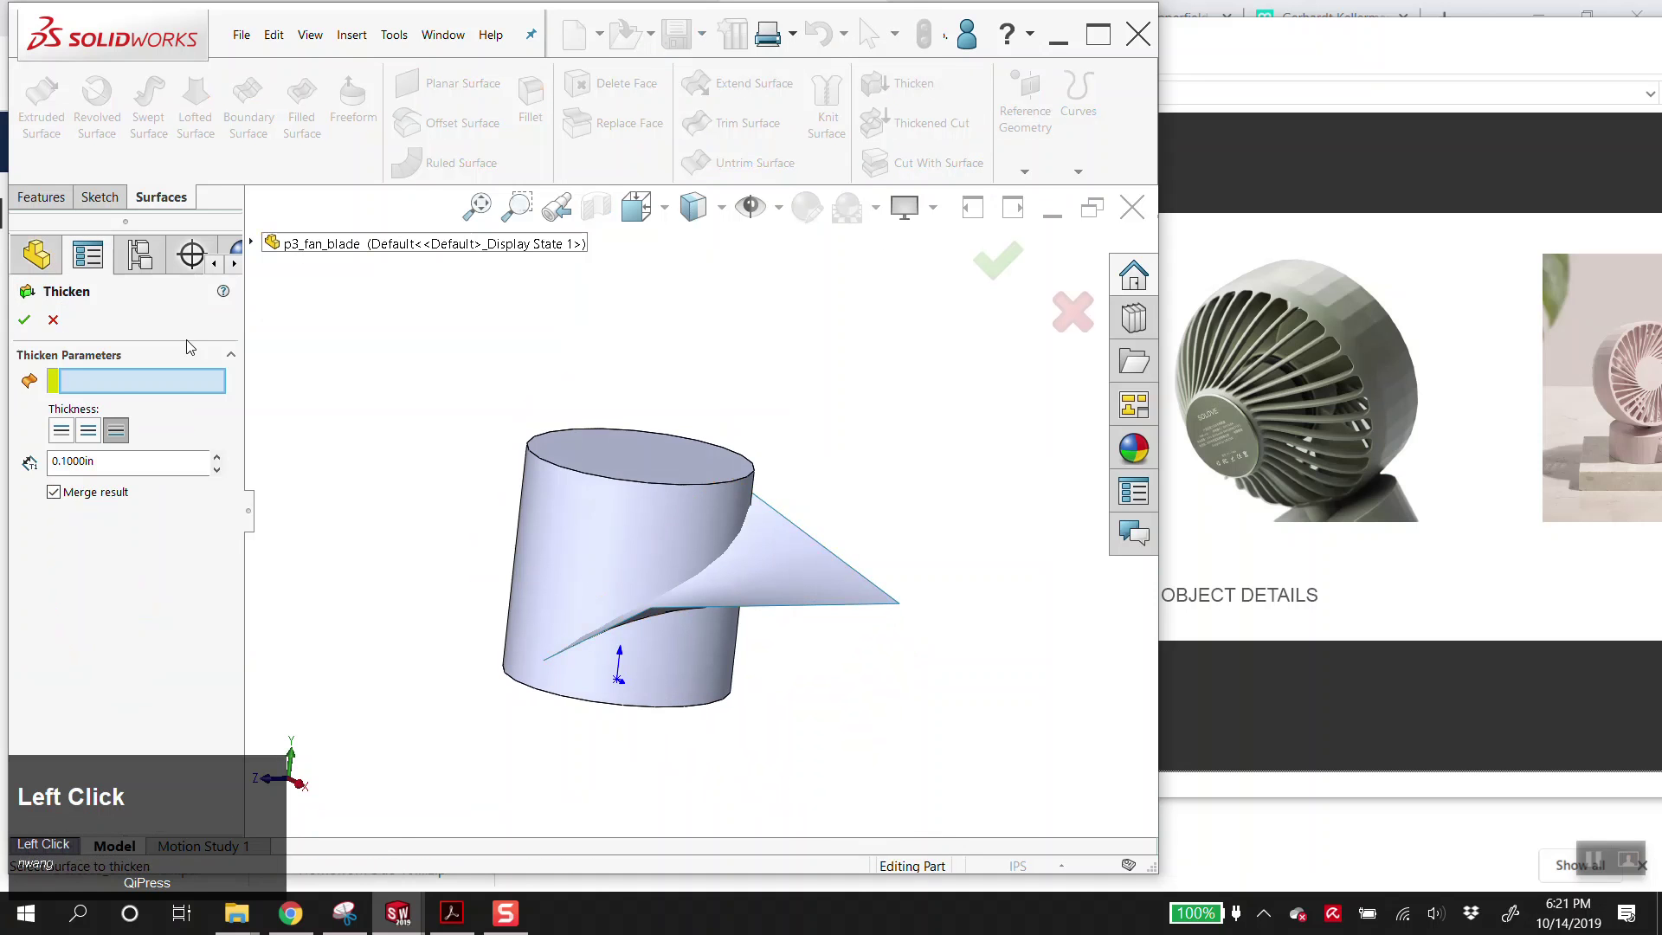
pyautogui.click(808, 592)
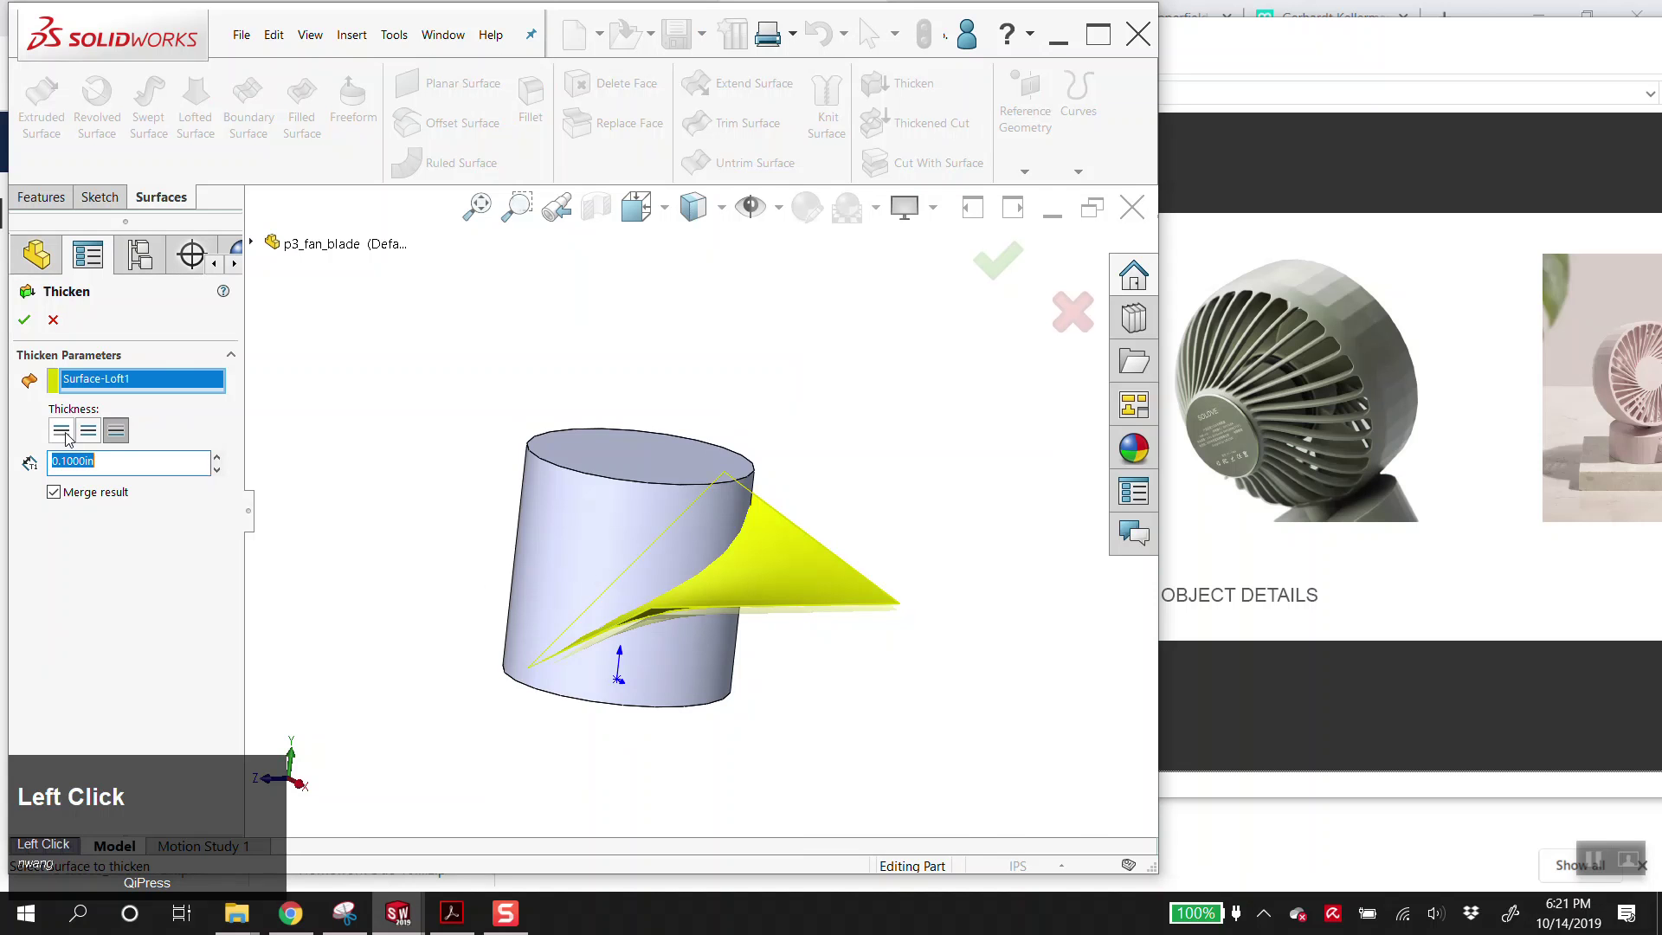
pyautogui.click(90, 439)
pyautogui.scroll(-3)
pyautogui.middleClick(568, 556)
pyautogui.scroll(3)
pyautogui.moveTo(556, 585); pyautogui.dragTo(118, 433)
pyautogui.click(118, 434)
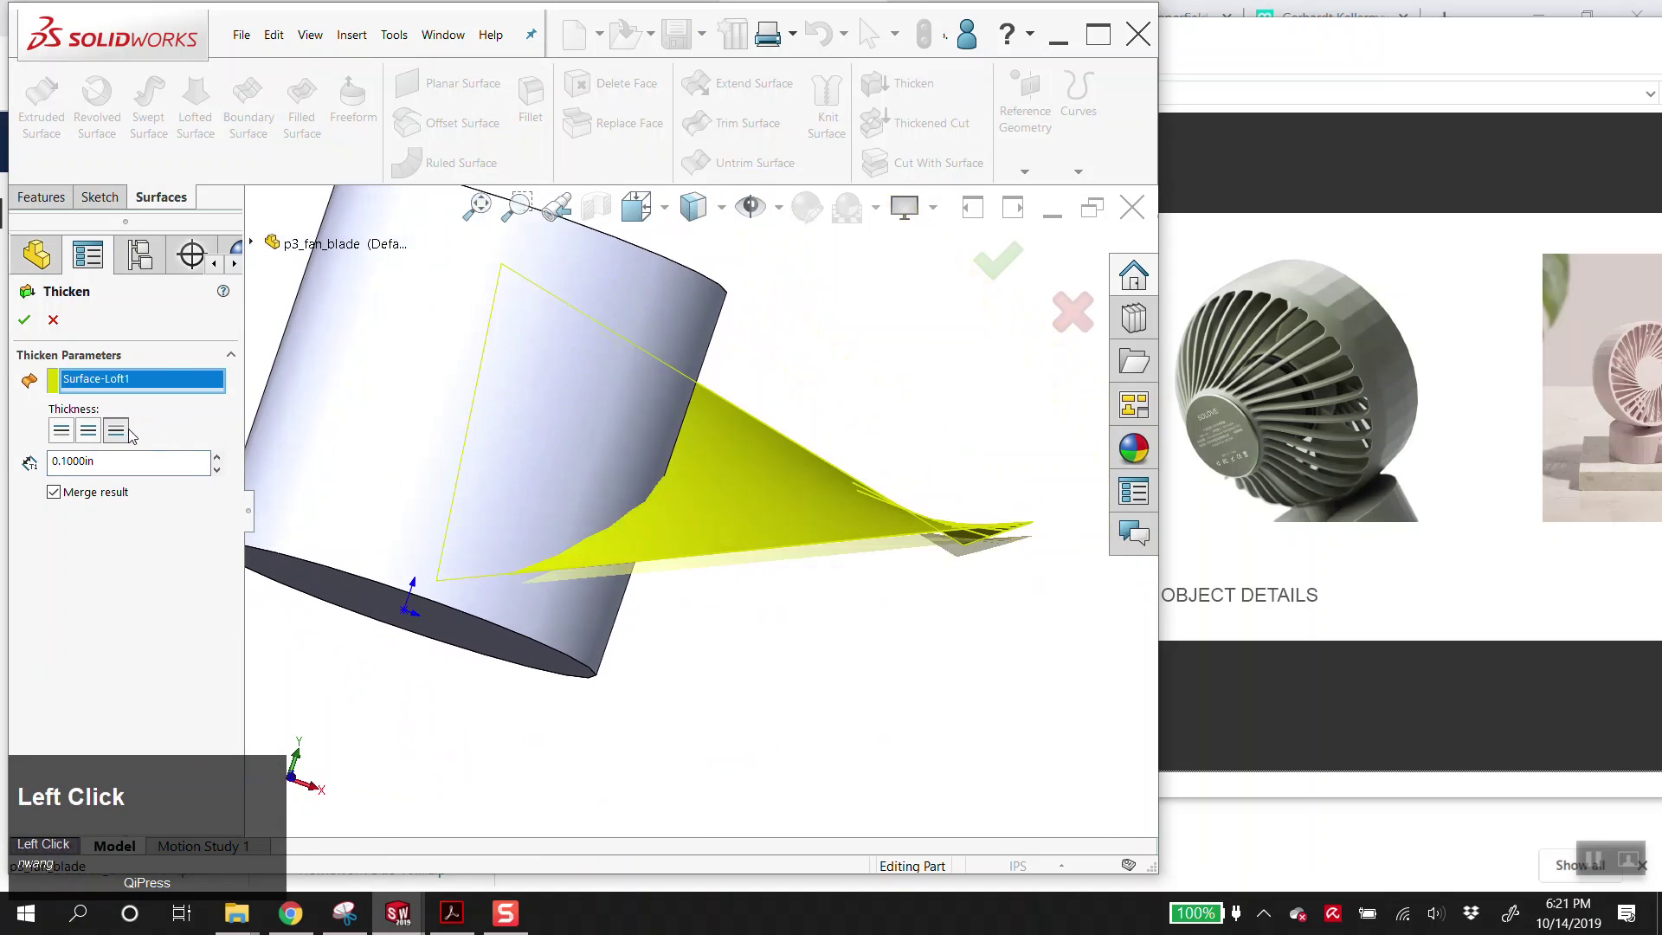
pyautogui.moveTo(788, 546); pyautogui.dragTo(735, 648)
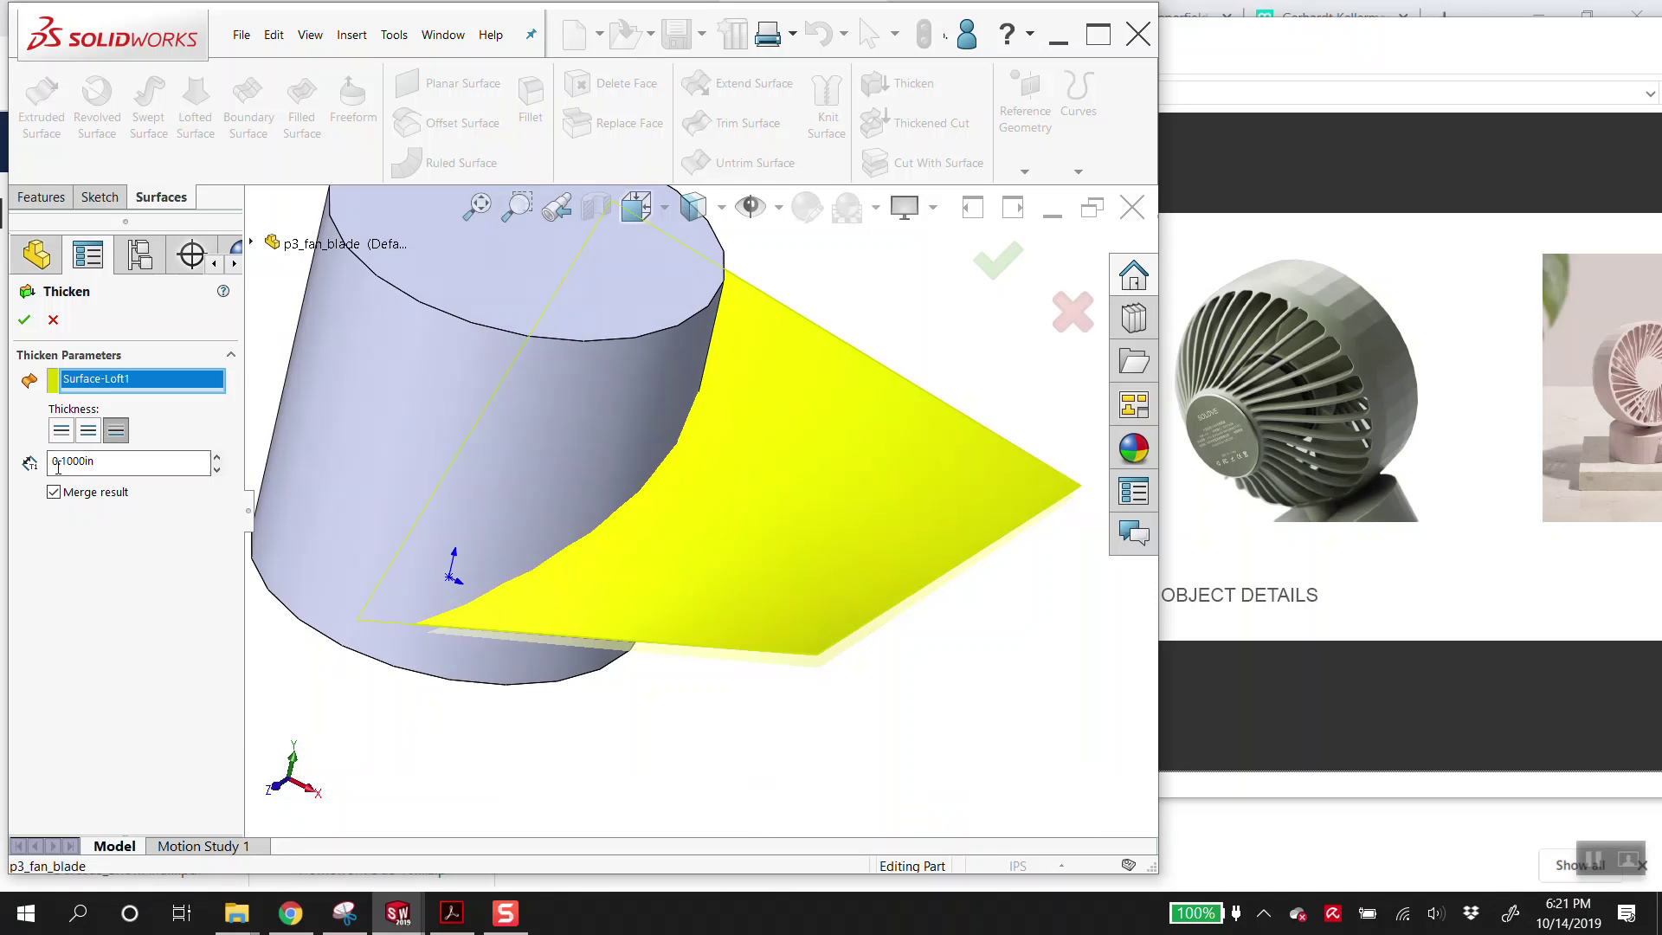
pyautogui.moveTo(735, 649); pyautogui.dragTo(69, 430)
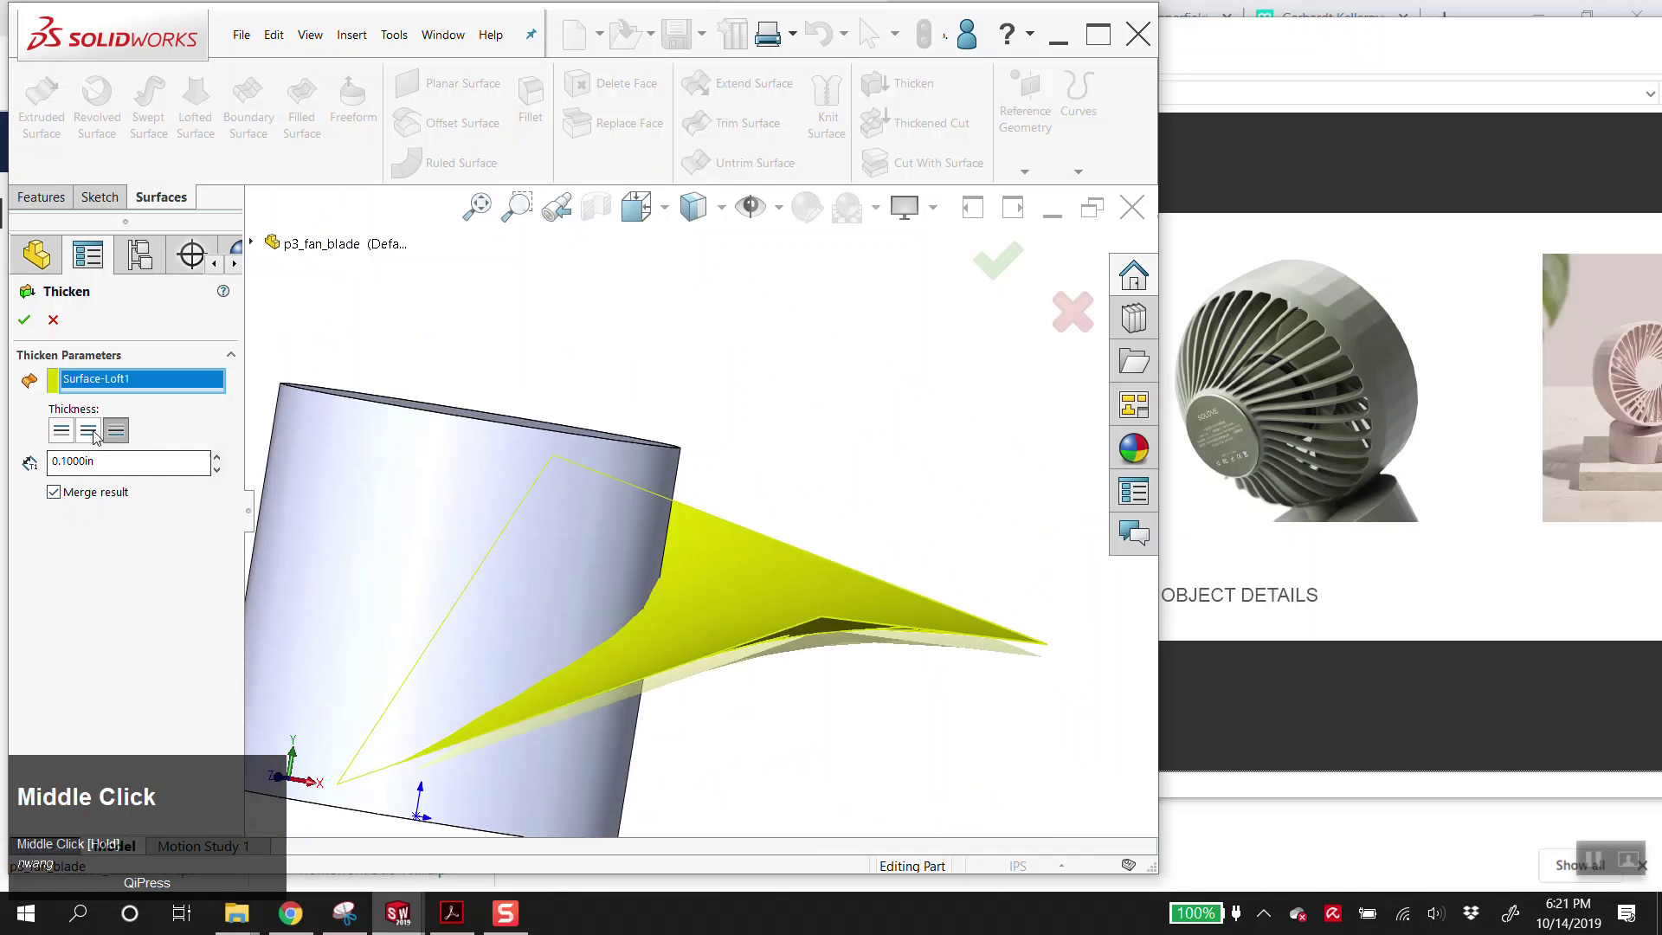
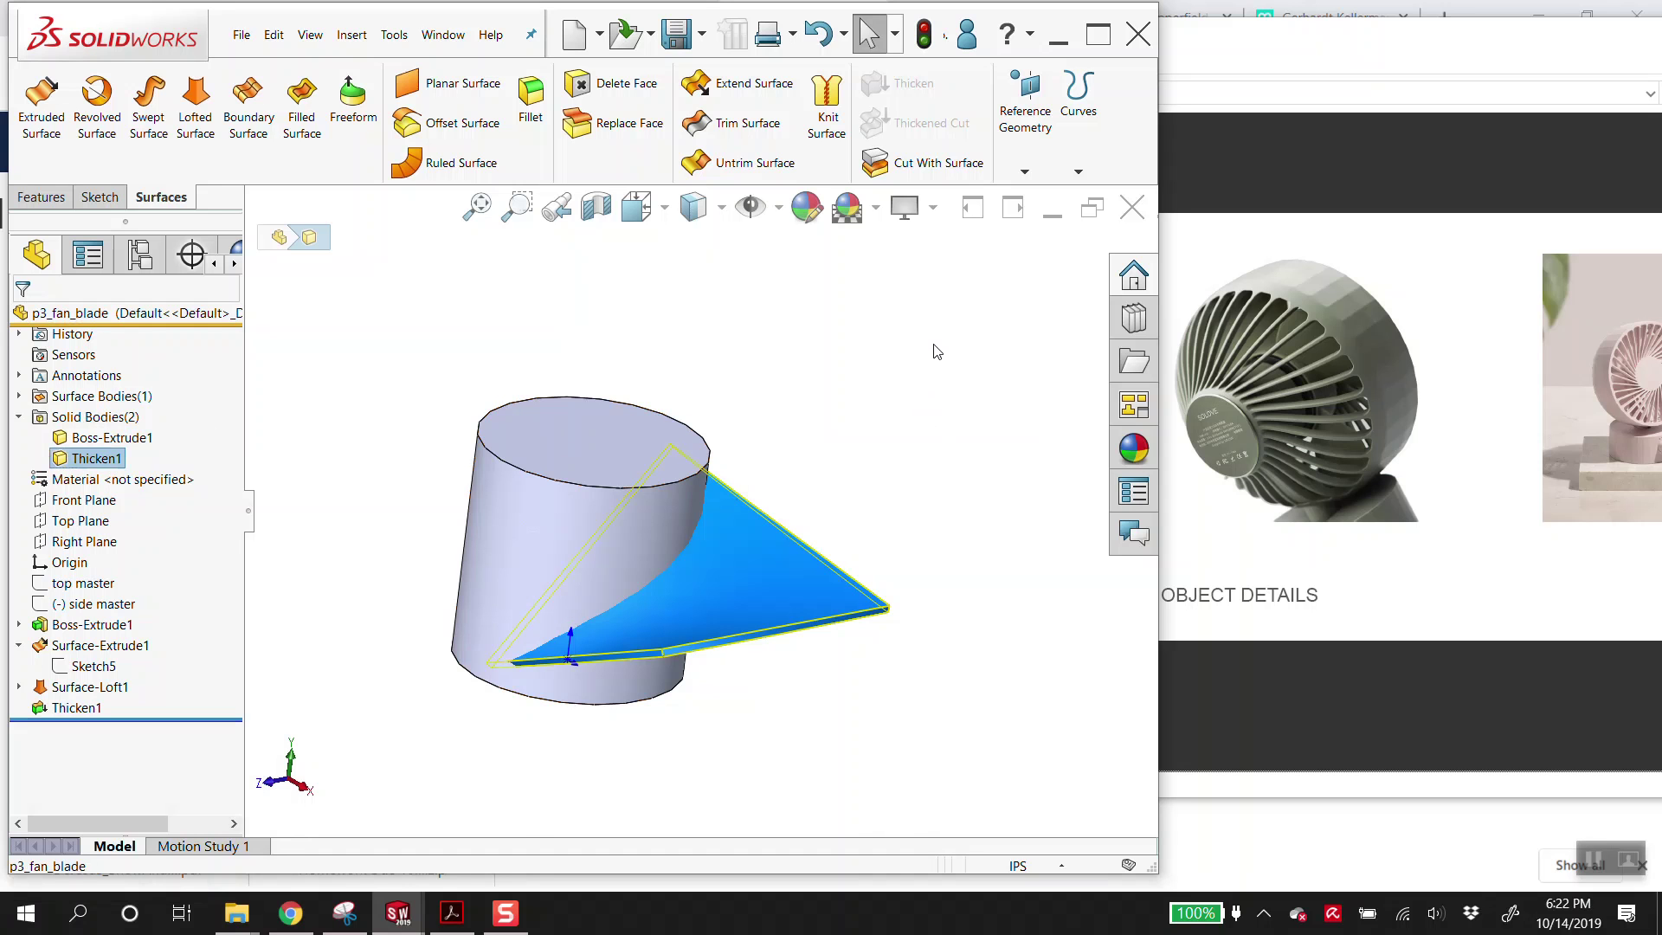
pyautogui.click(941, 342)
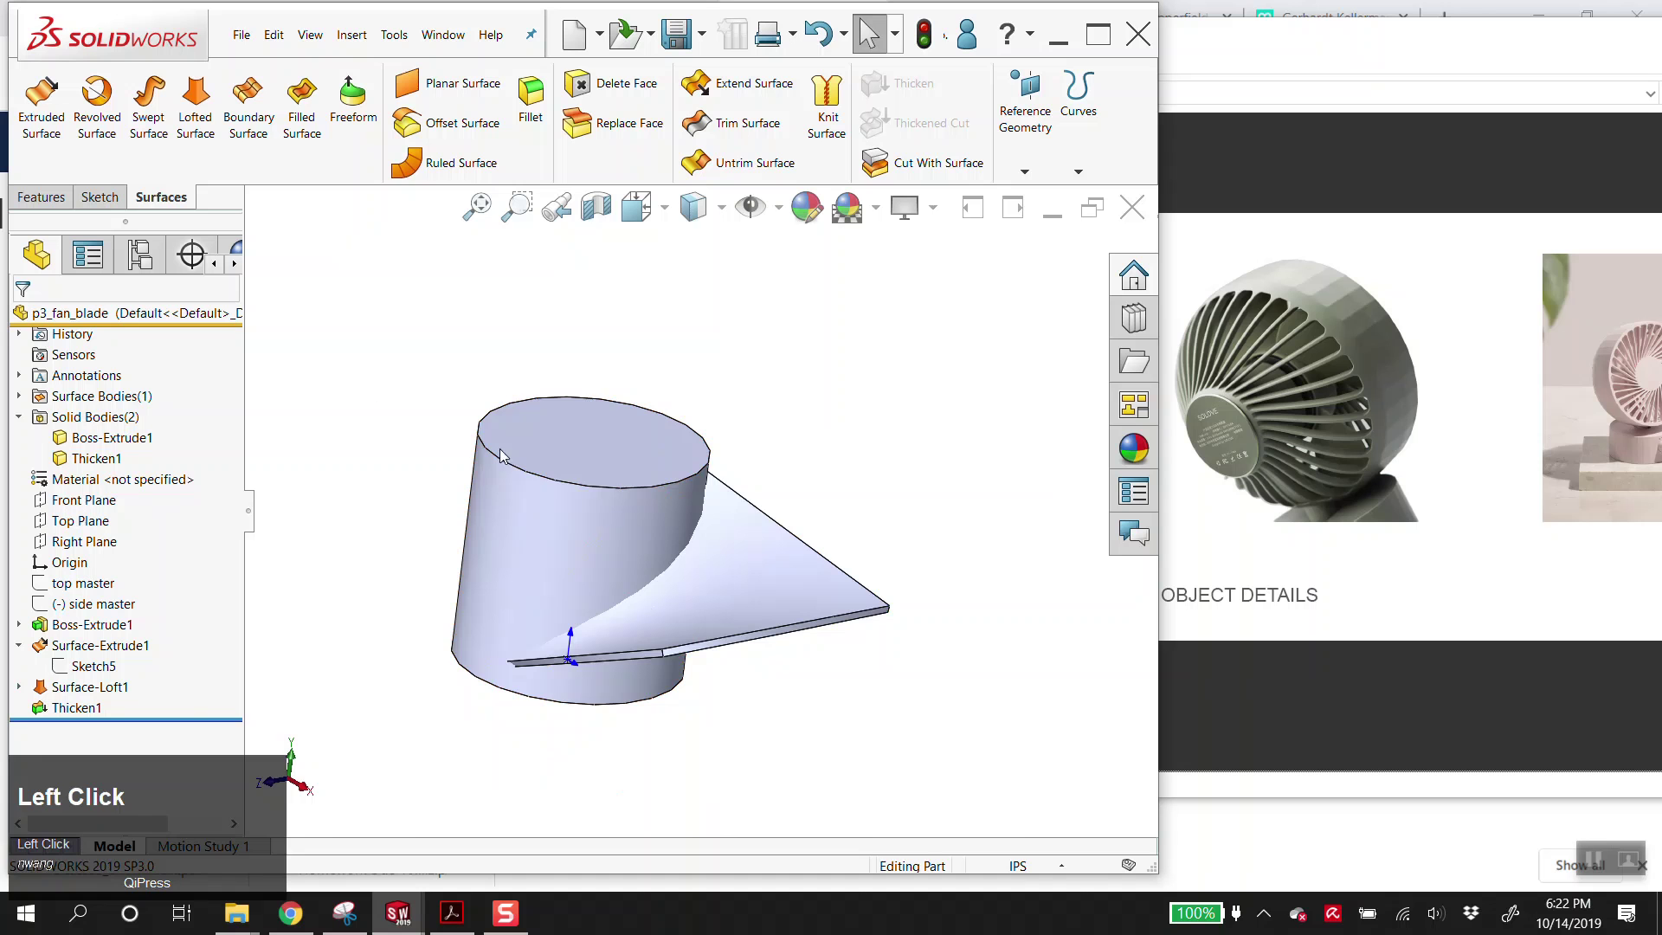
pyautogui.click(51, 194)
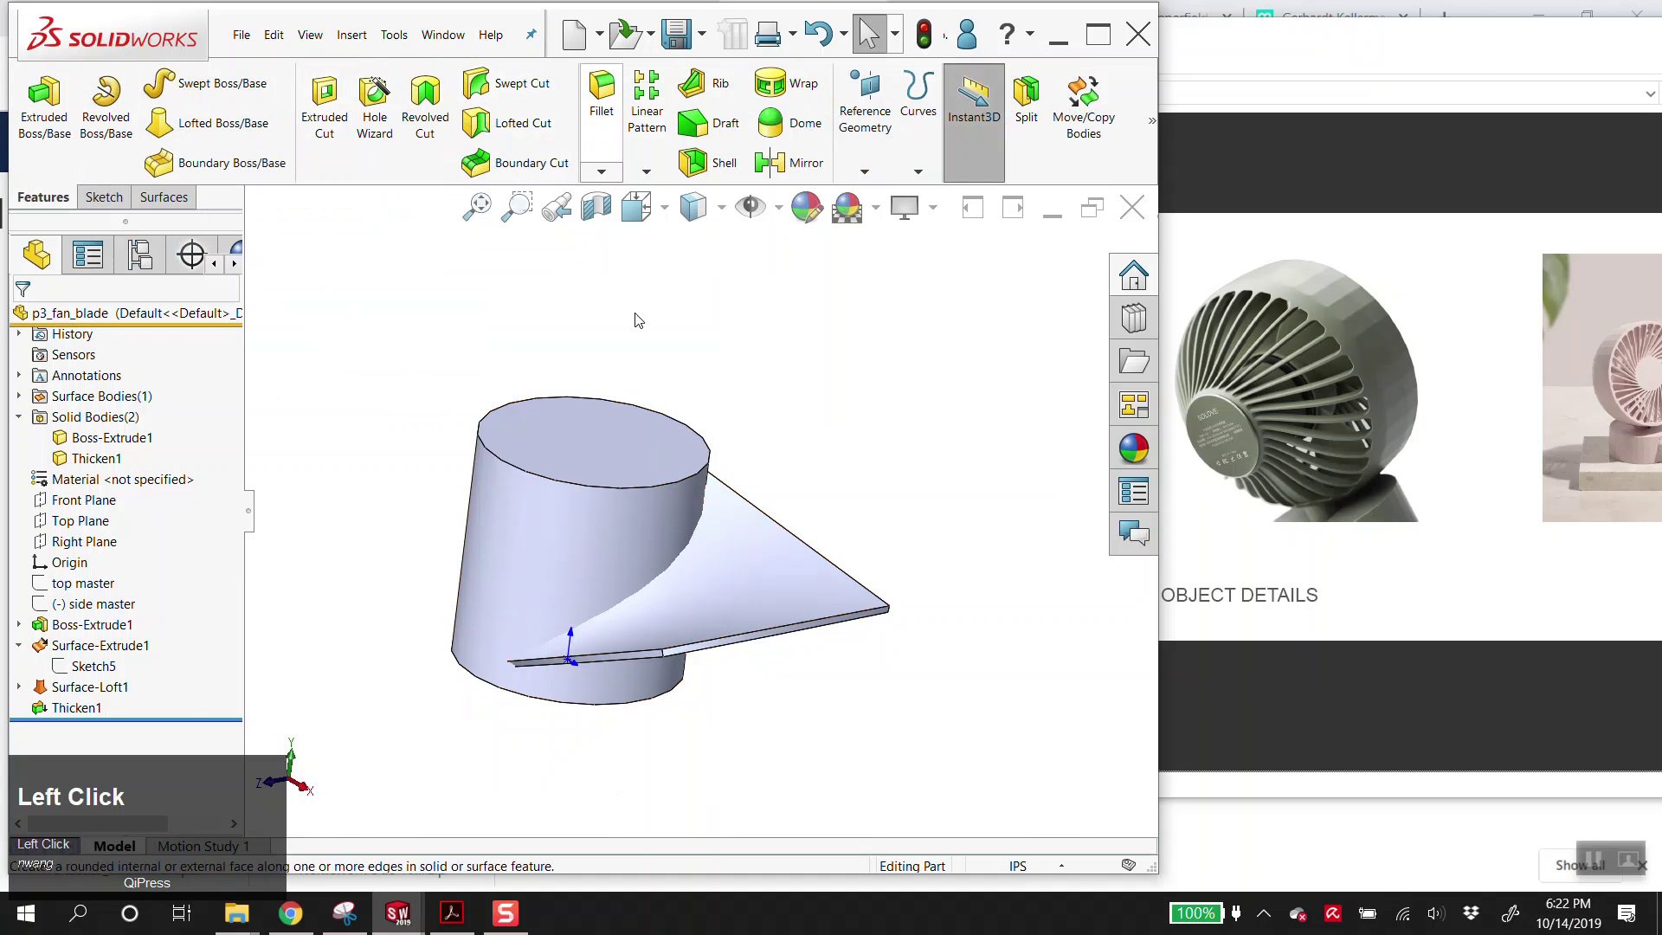
pyautogui.scroll(-3)
pyautogui.click(595, 119)
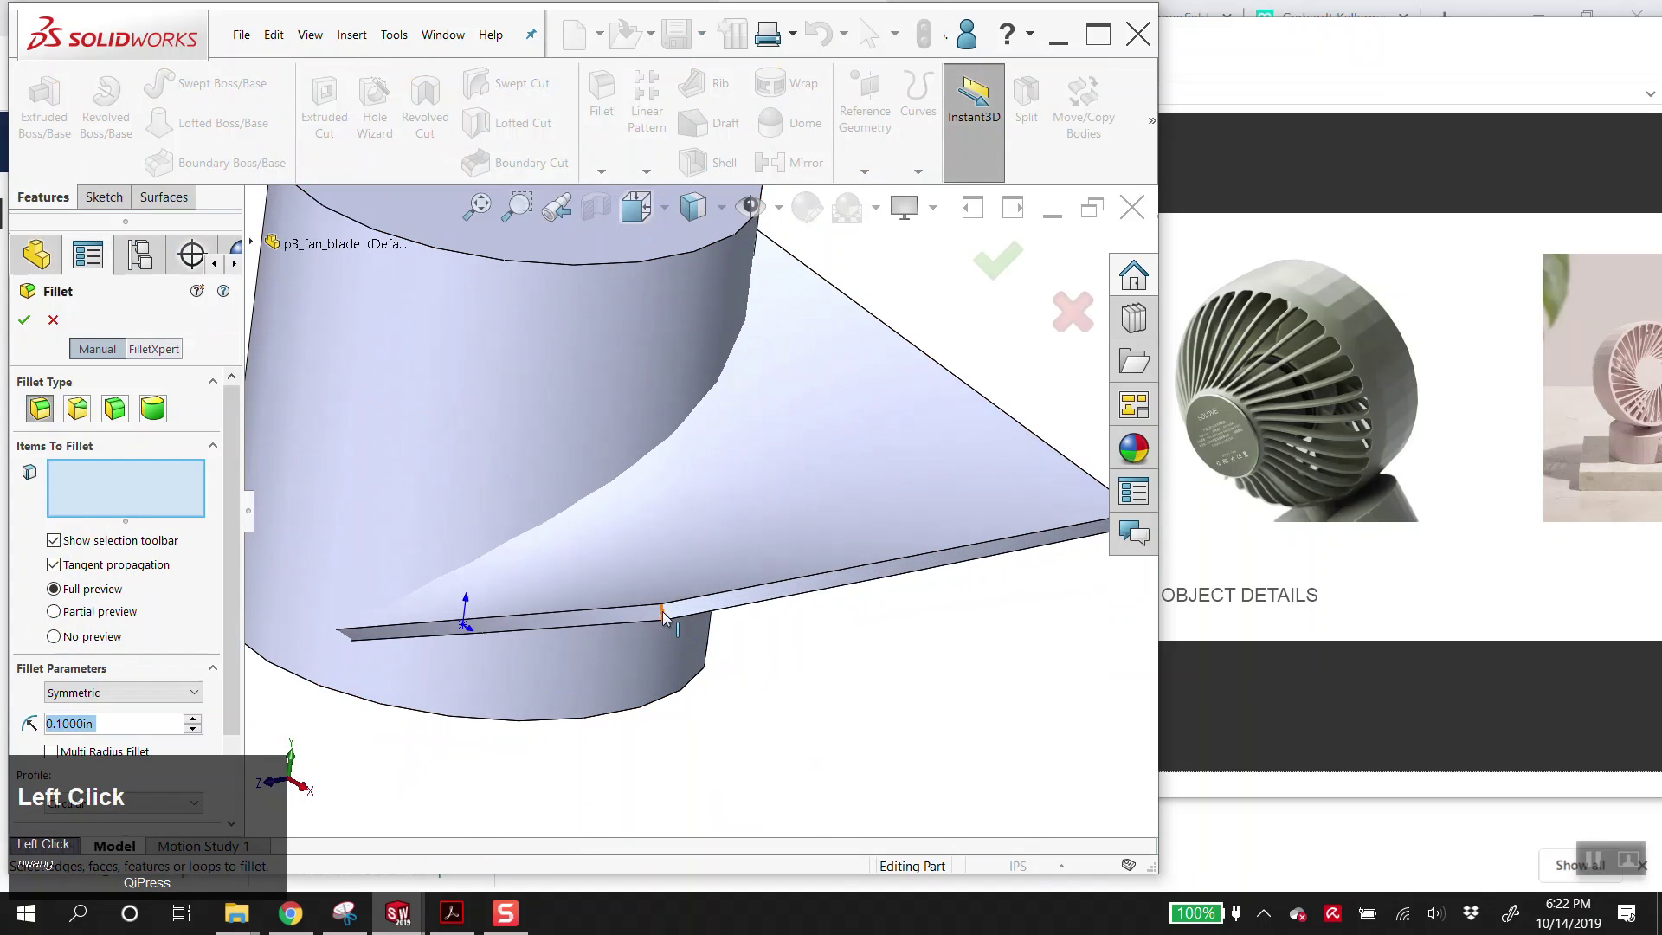
pyautogui.scroll(3)
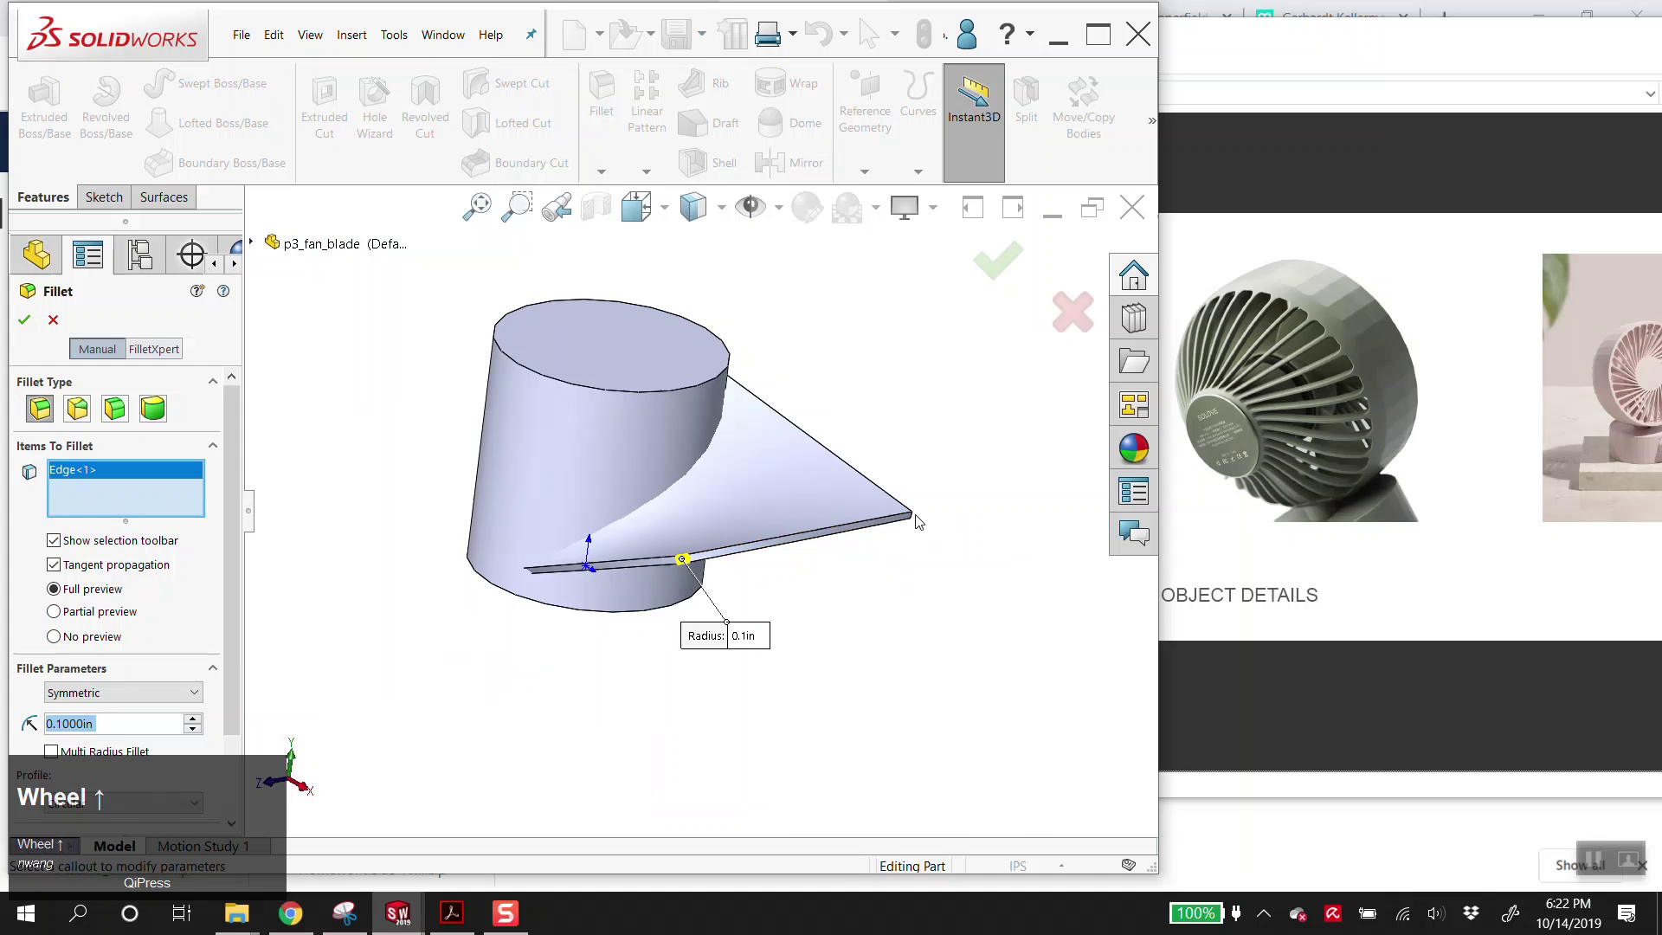
pyautogui.click(919, 521)
pyautogui.scroll(-3)
pyautogui.moveTo(701, 575); pyautogui.dragTo(703, 586)
pyautogui.scroll(3)
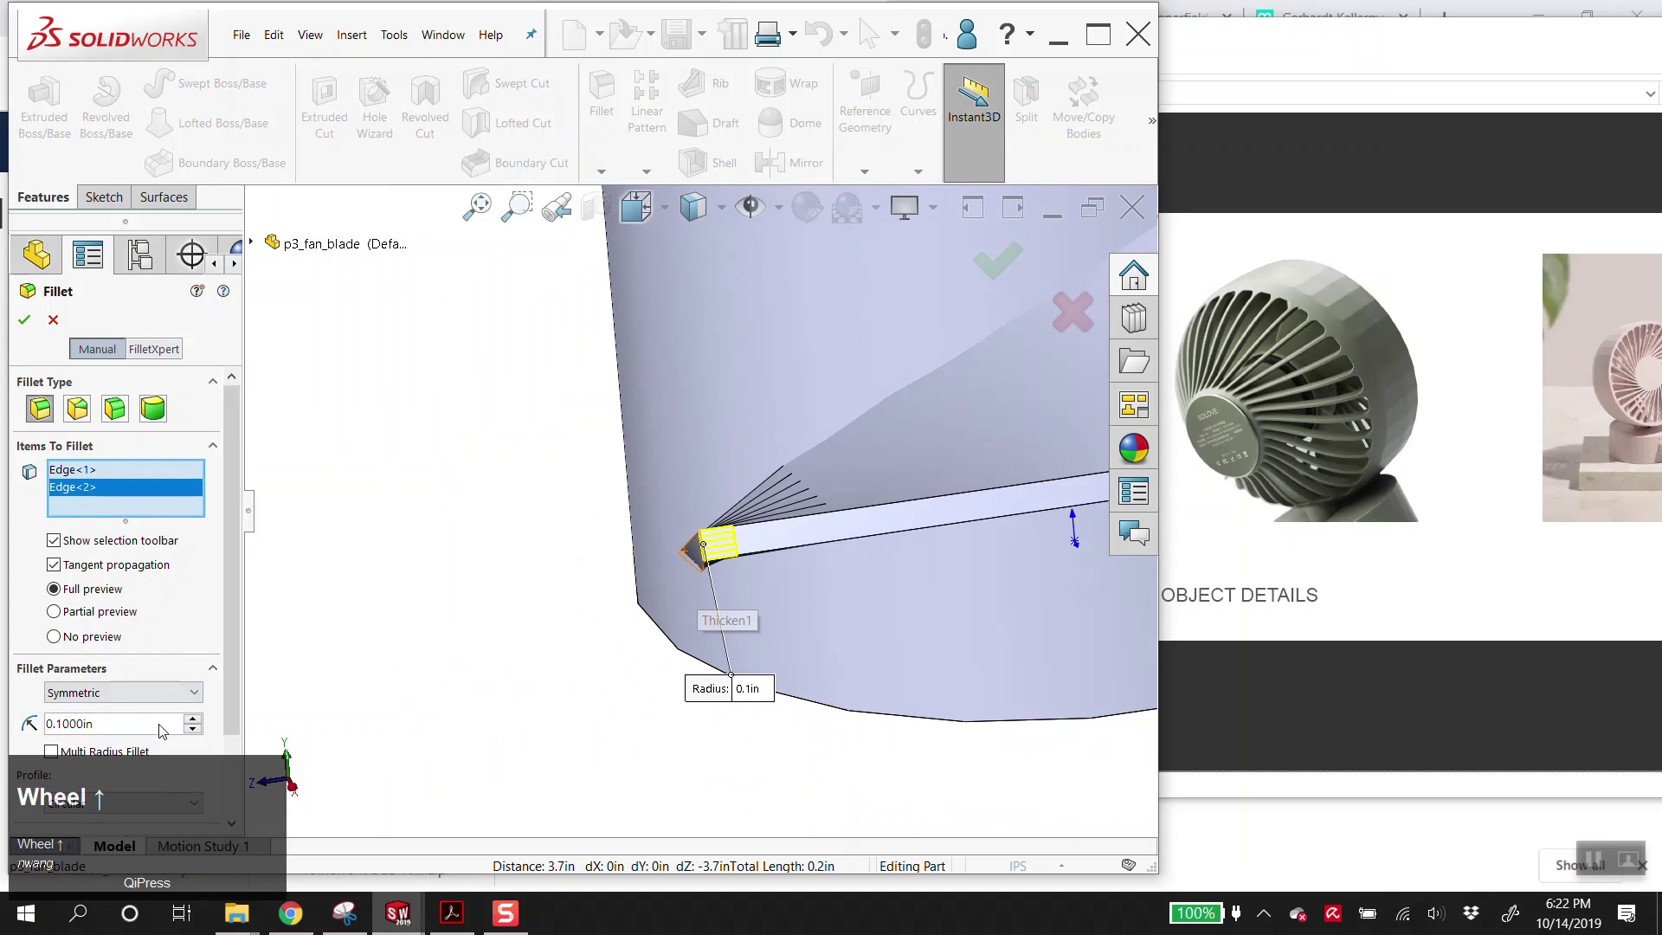
pyautogui.click(204, 719)
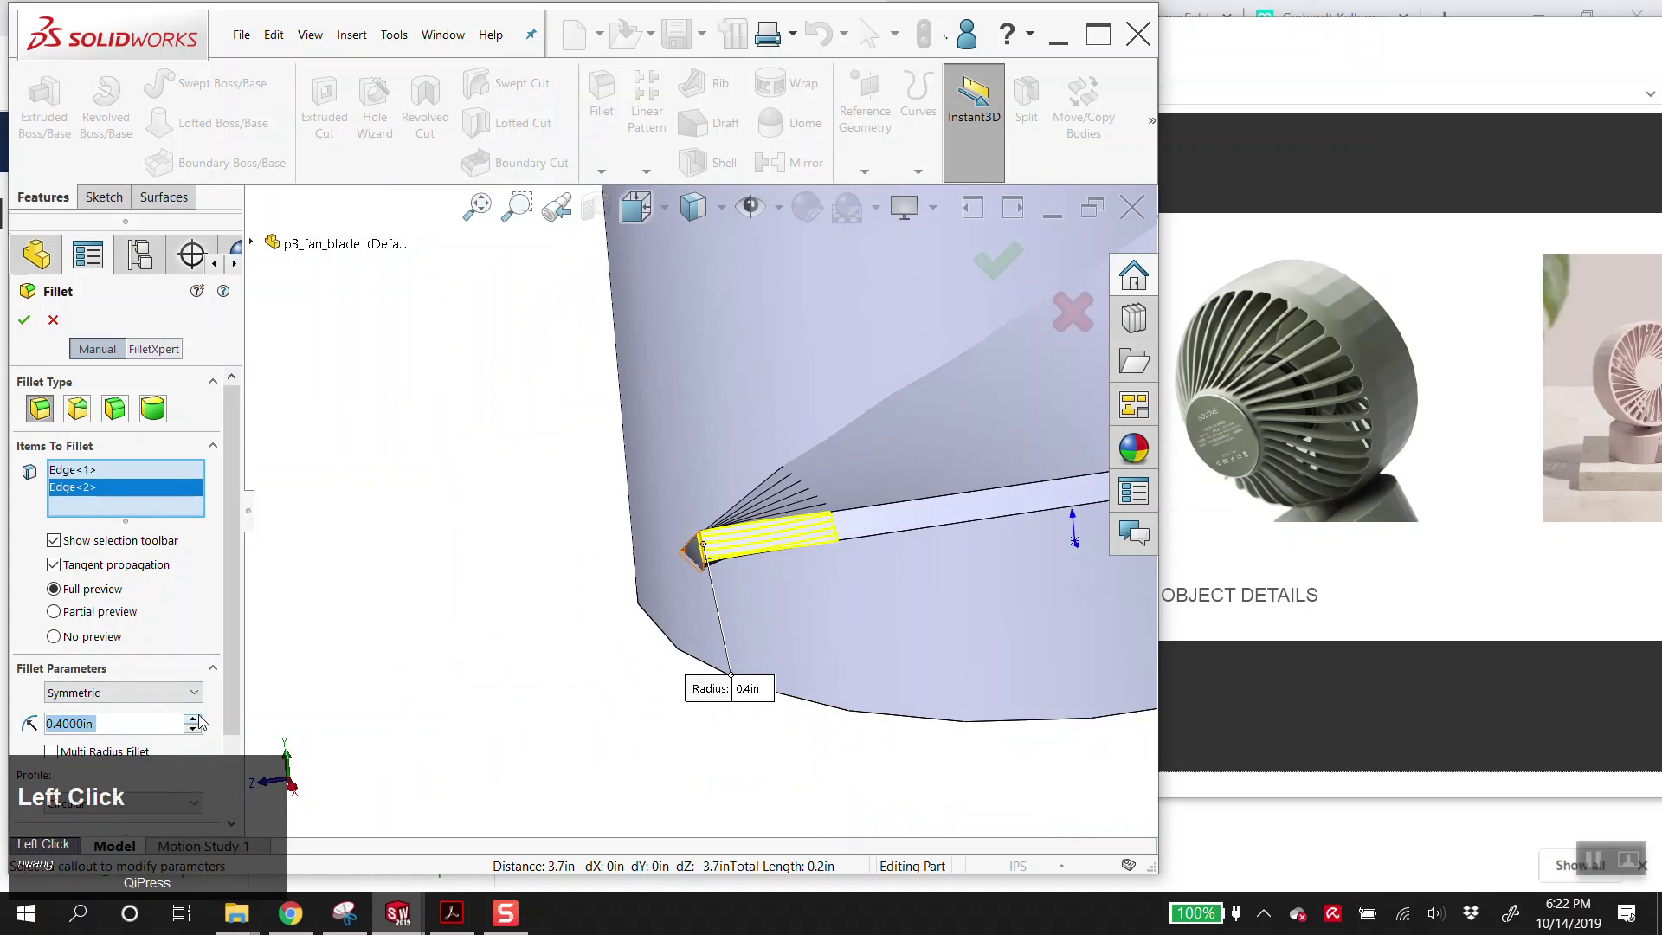
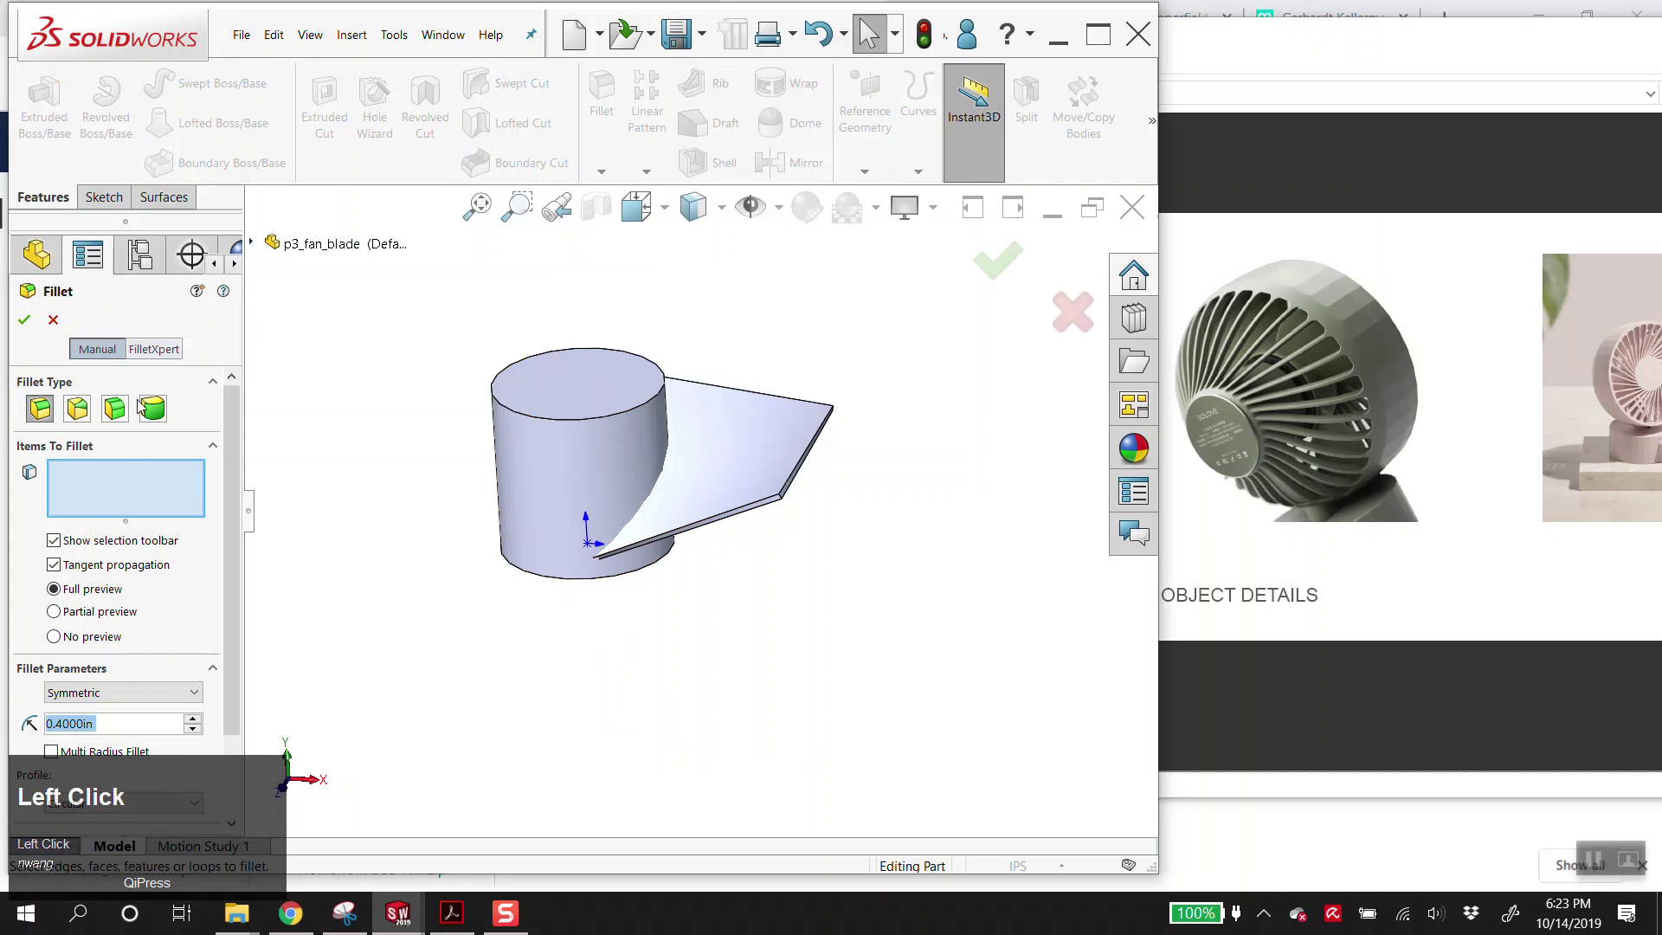
pyautogui.scroll(-3)
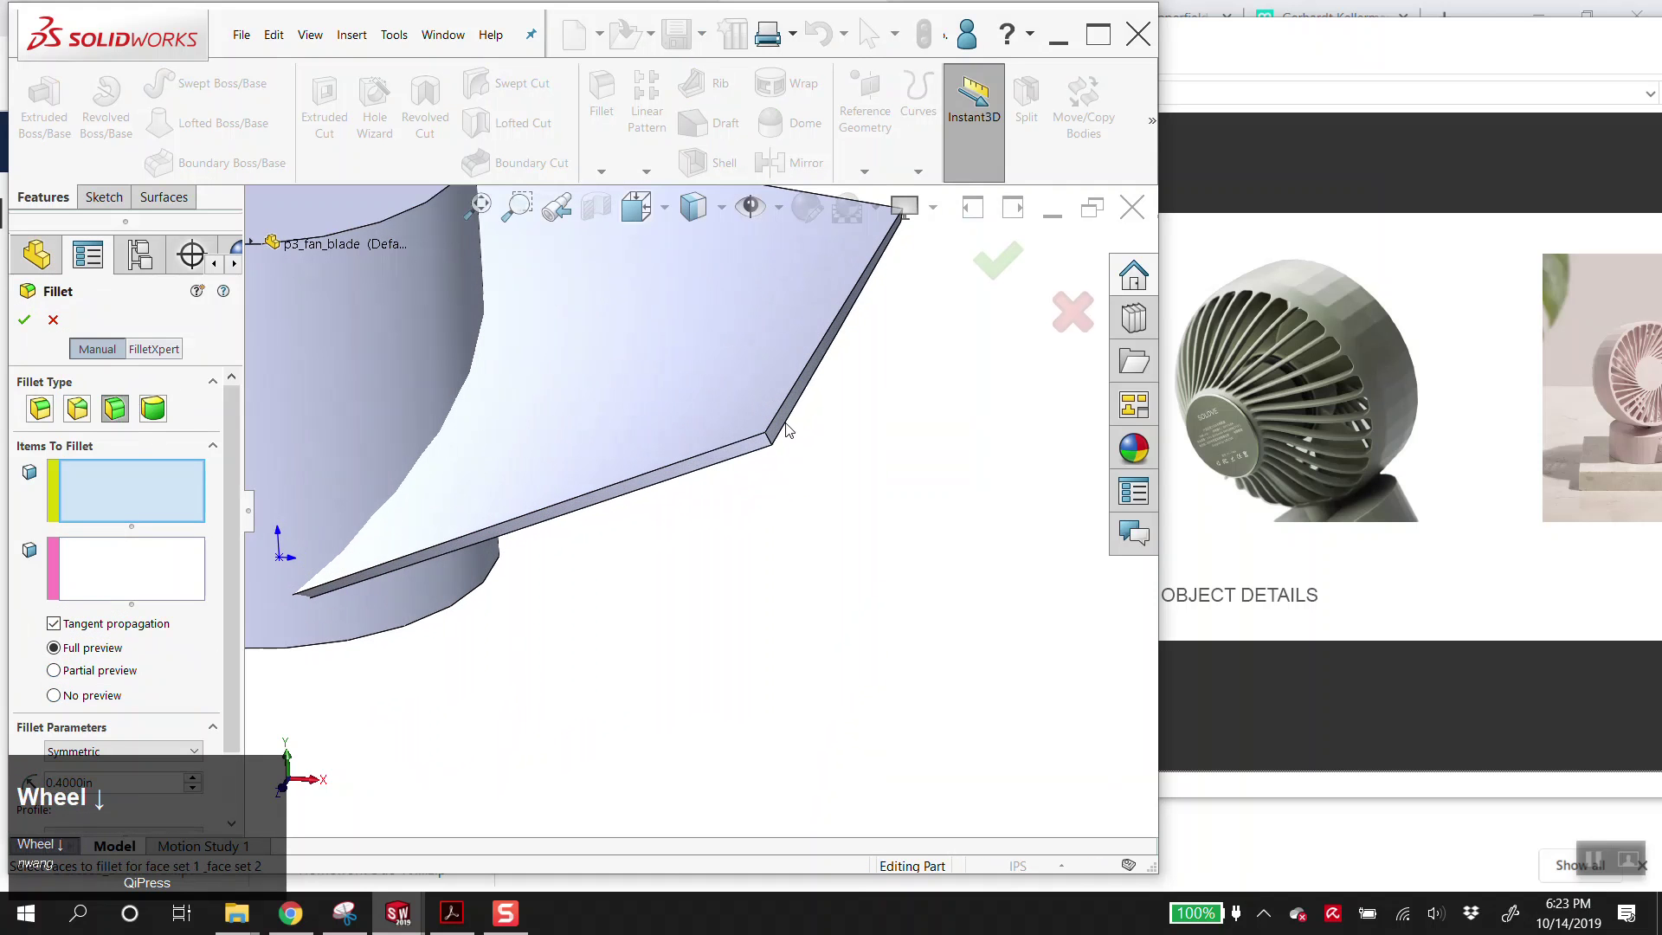
pyautogui.click(788, 427)
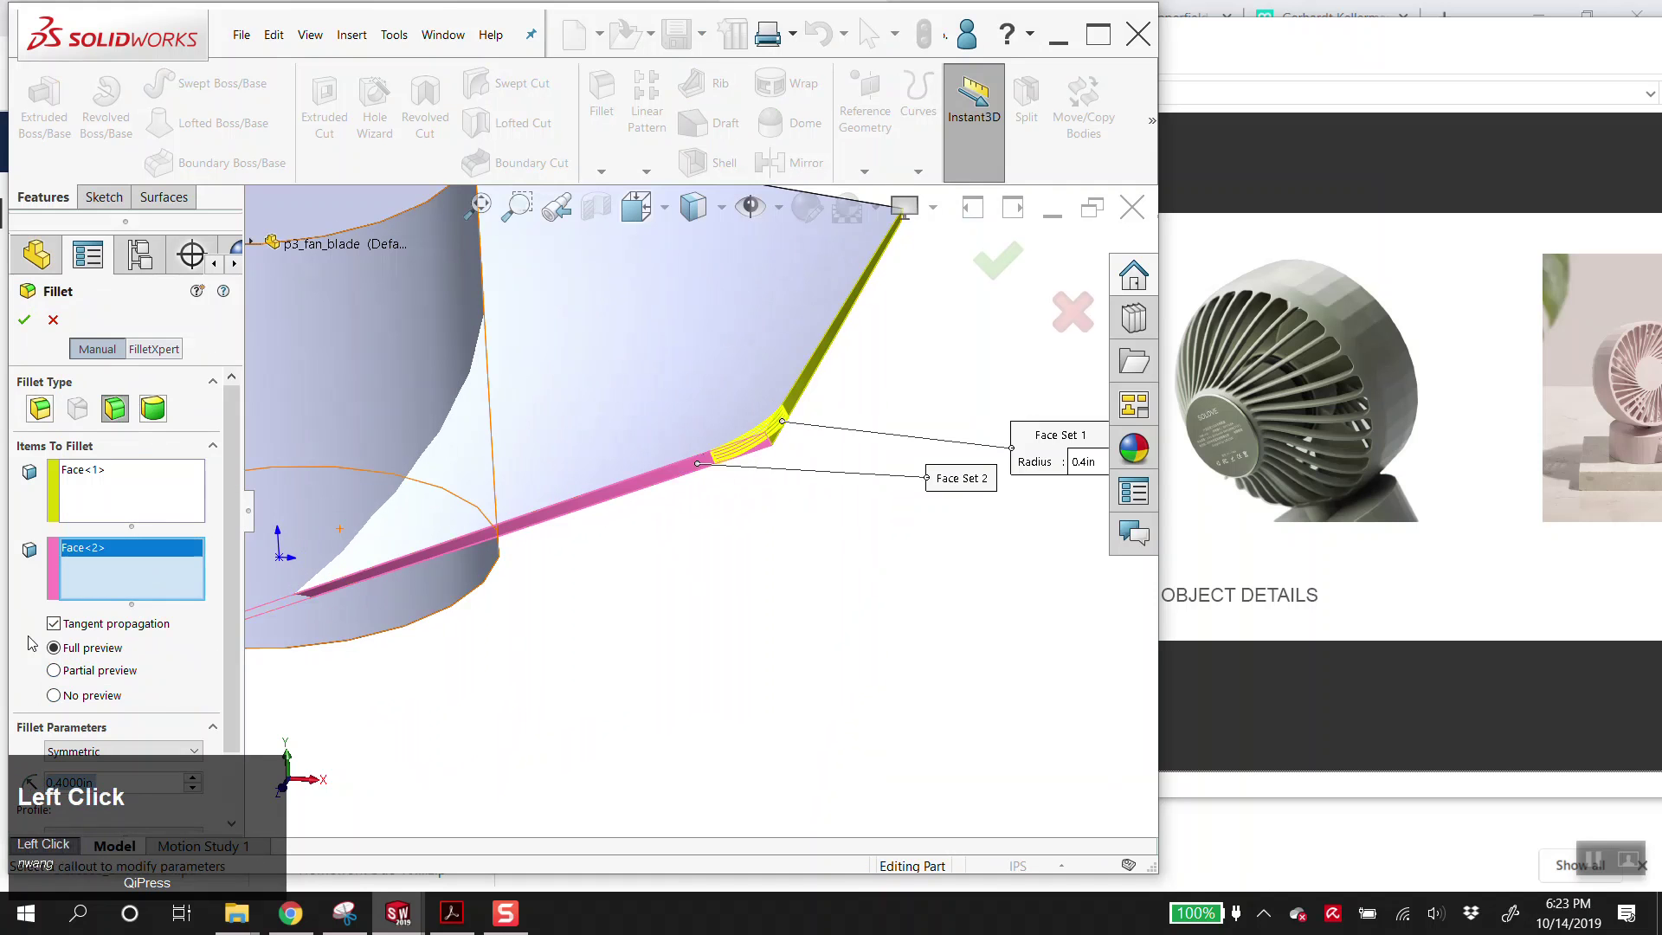
pyautogui.moveTo(196, 782); pyautogui.dragTo(149, 519)
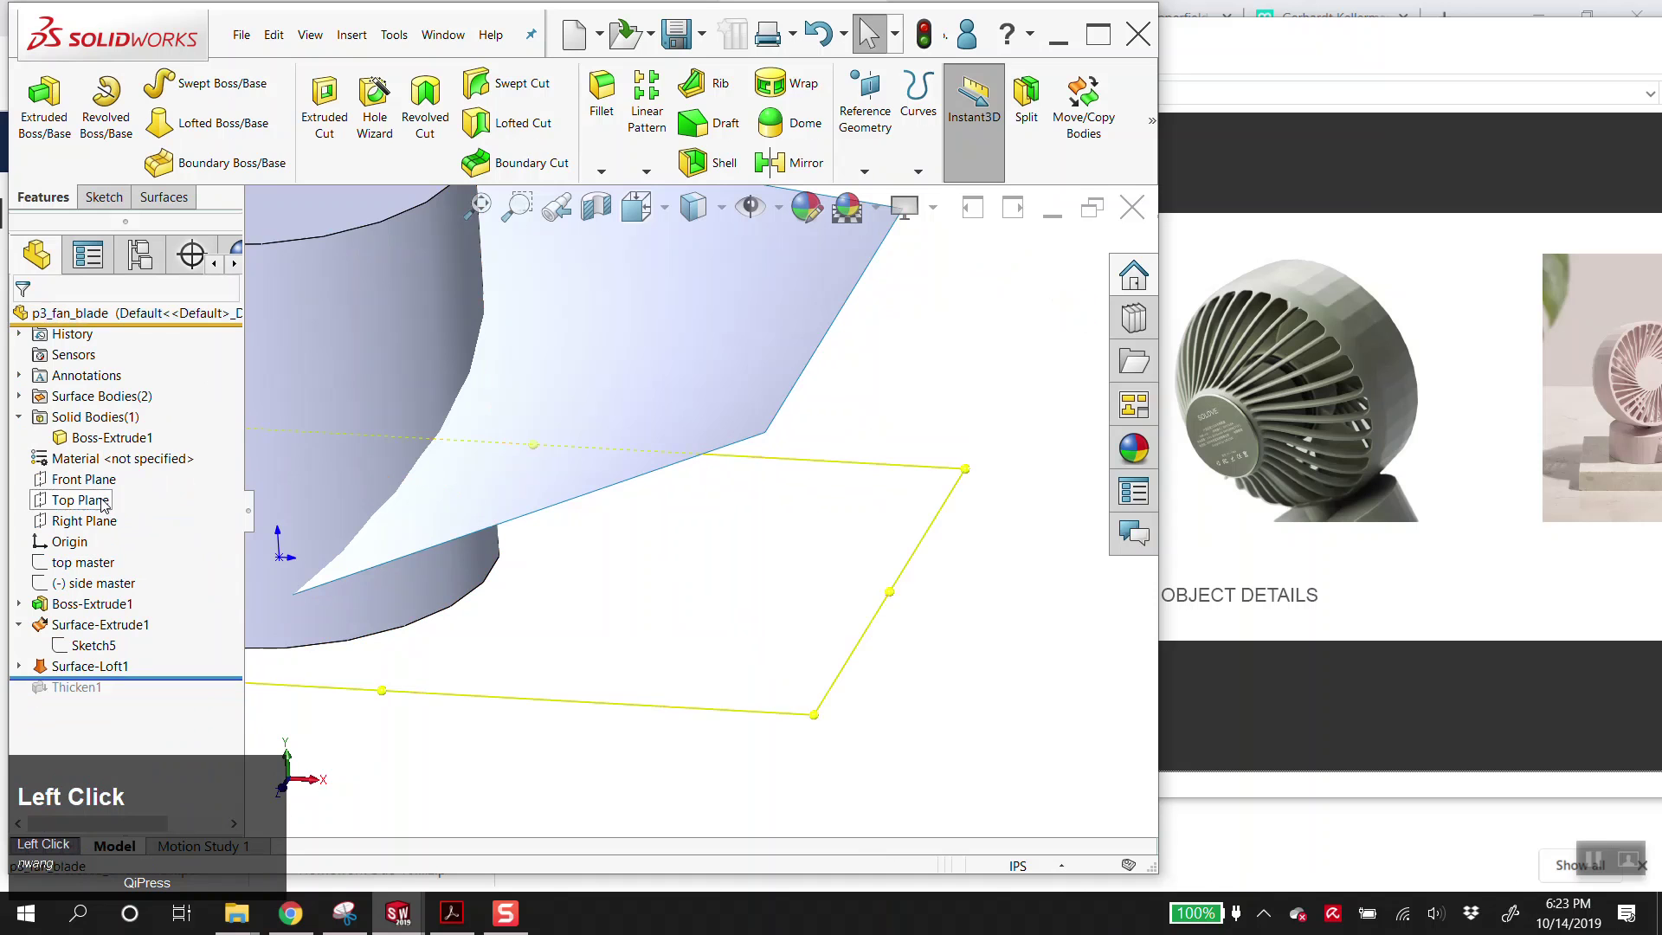
# - Start Sketch7 on the Top Plane, view it normal, and draw a 3-point arc over the loft
pyautogui.press('alt+s')
pyautogui.scroll(3)
pyautogui.press('a')
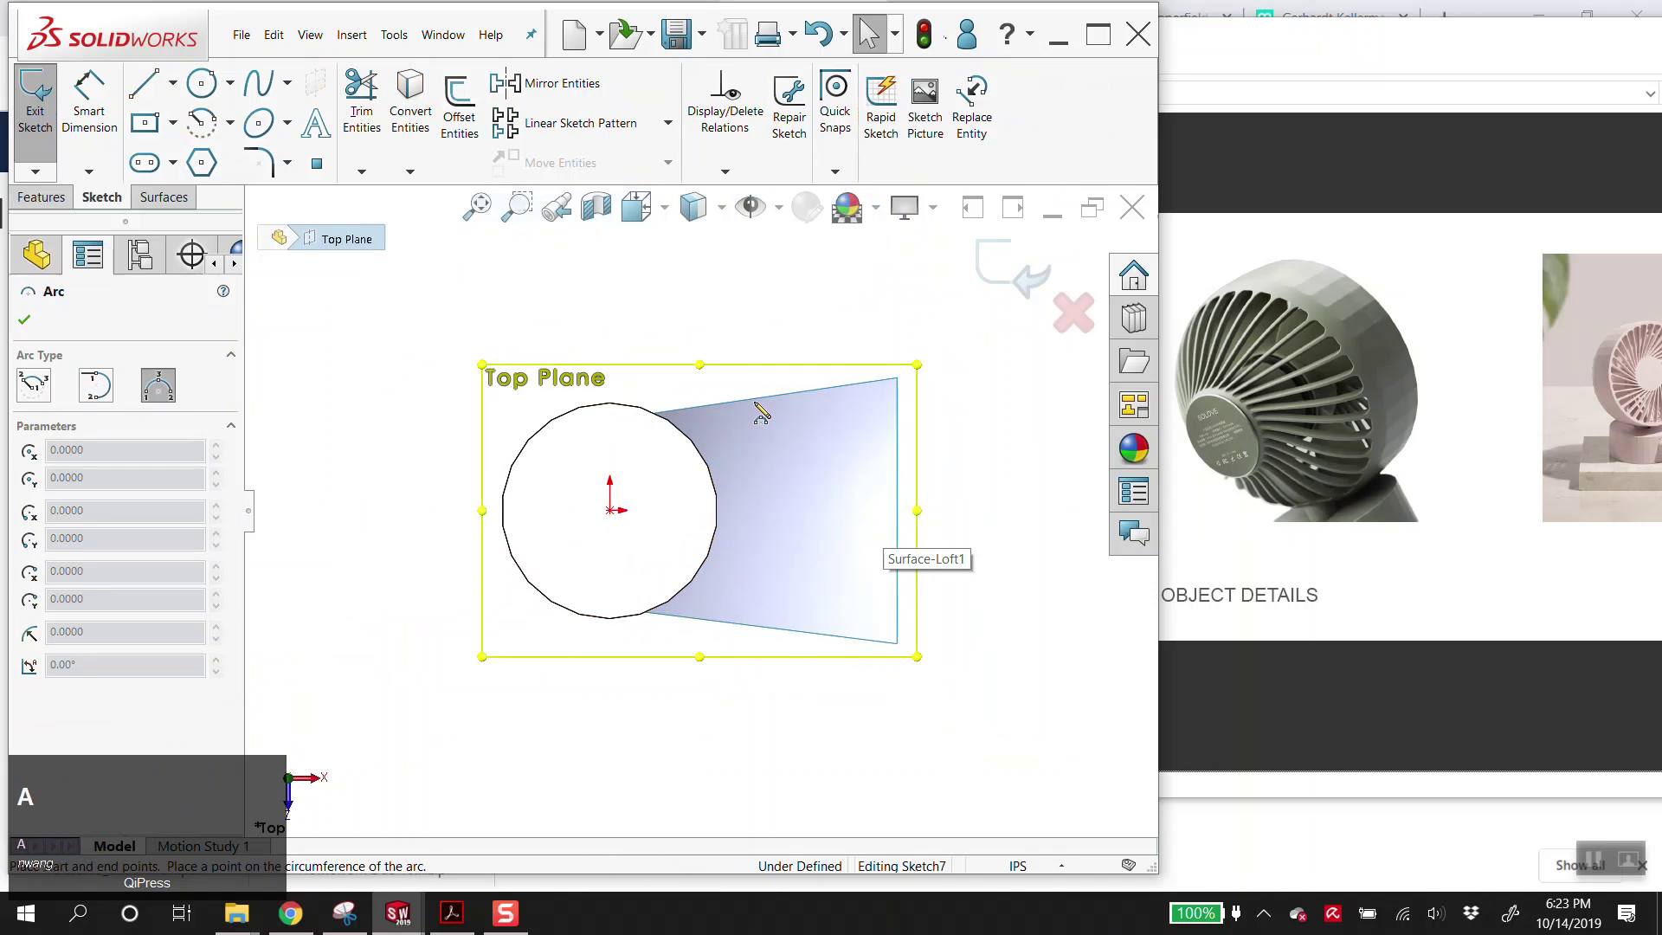
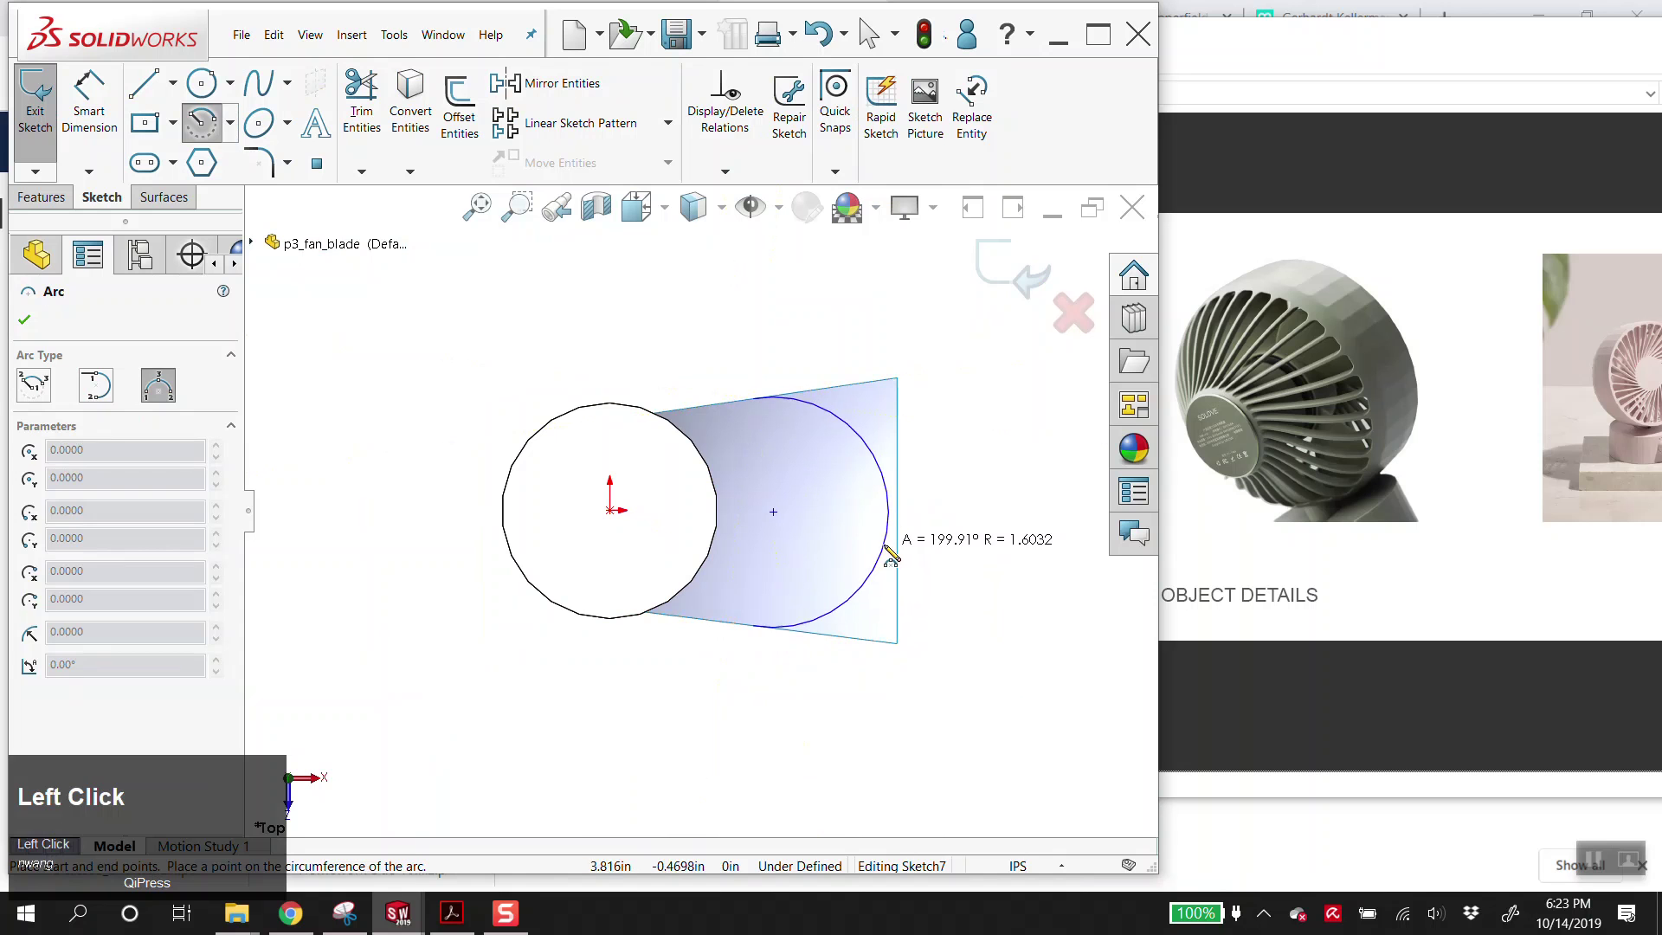
pyautogui.press('Escape')
# - Constrain the arc's endpoint with a Midpoint relation and exit the sketch
pyautogui.click(844, 391)
pyautogui.click(38, 622)
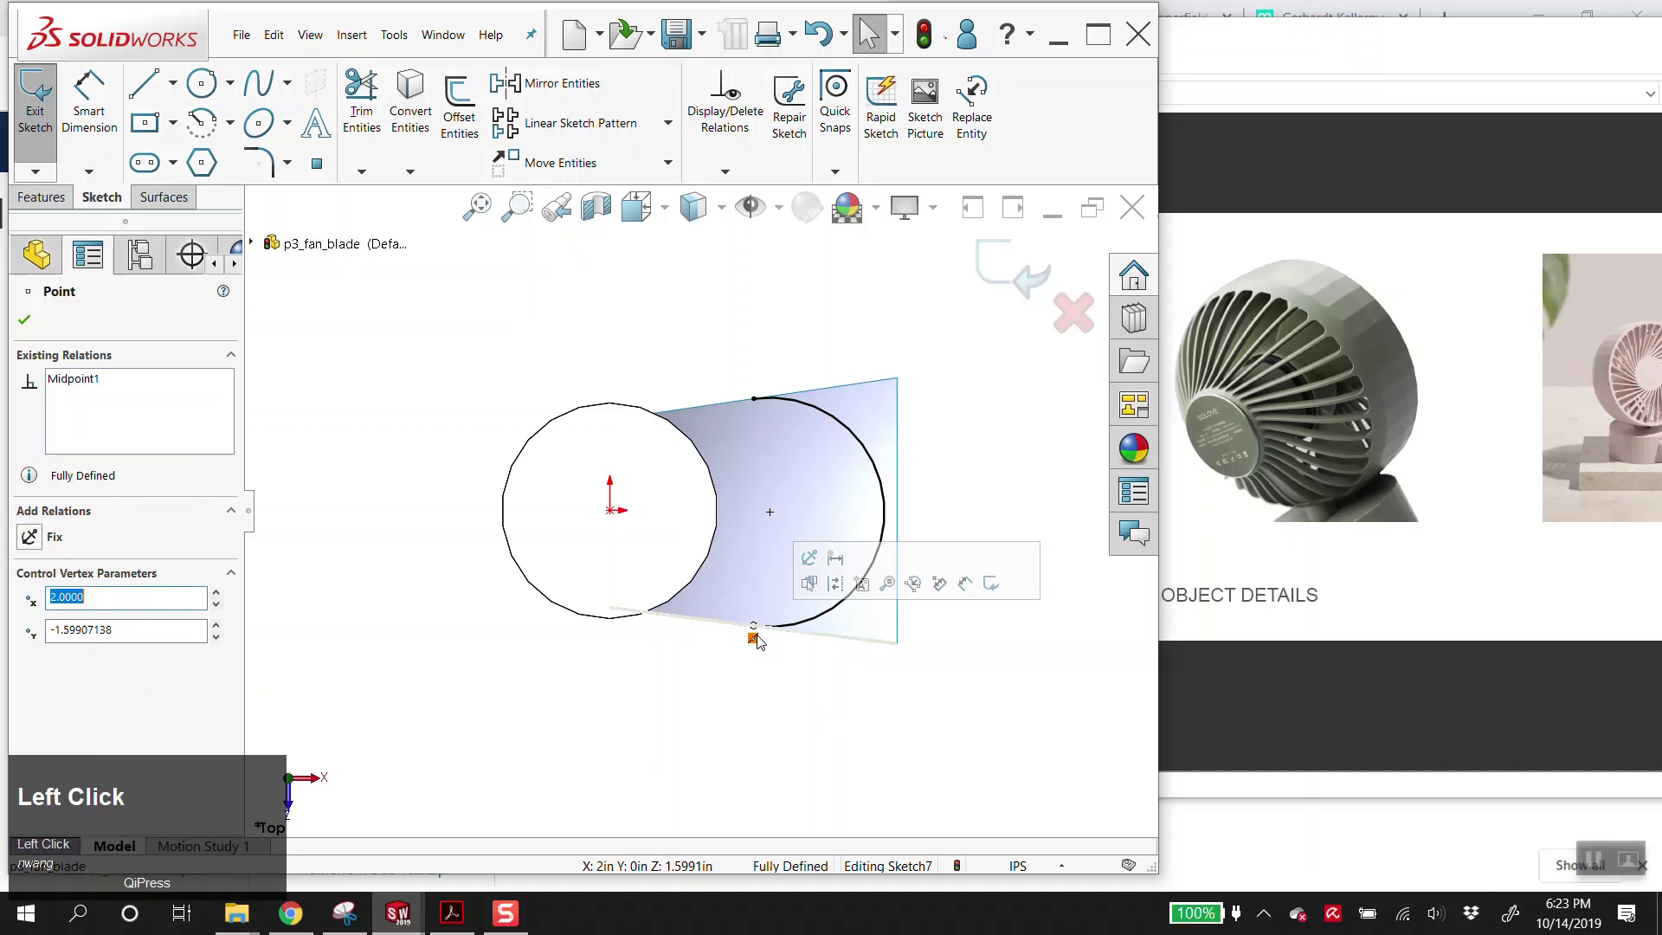
pyautogui.press('Delete')
pyautogui.click(798, 627)
pyautogui.click(807, 639)
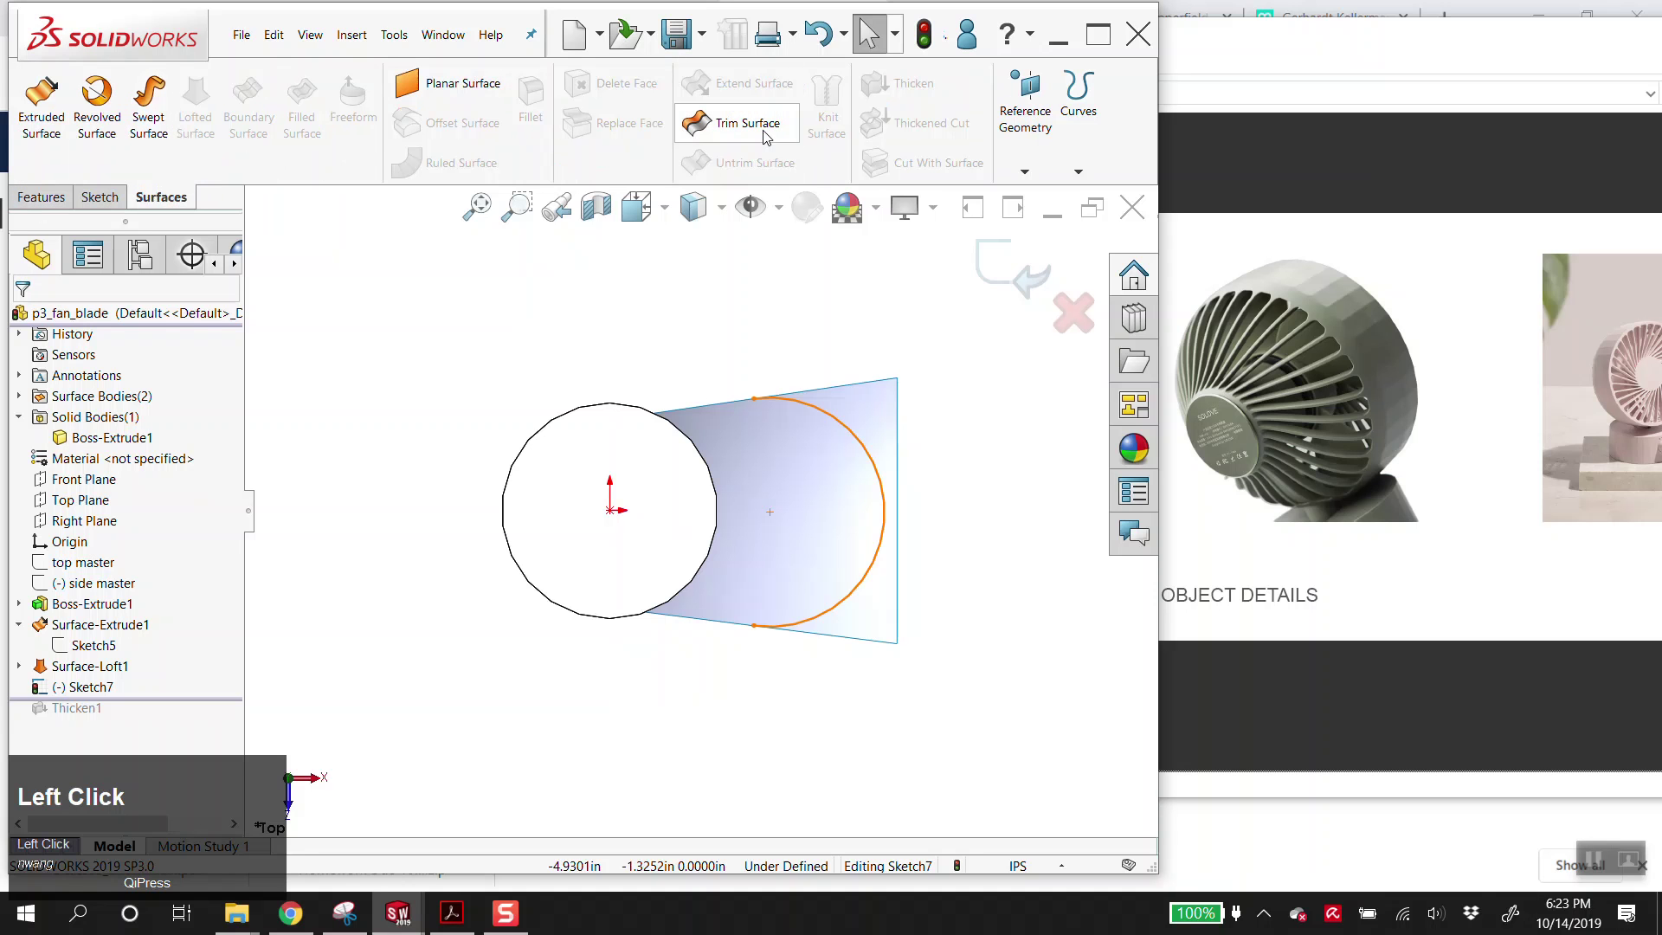
# - Trim Surface-Loft1 with Sketch7, removing the region beyond the arc
pyautogui.click(761, 132)
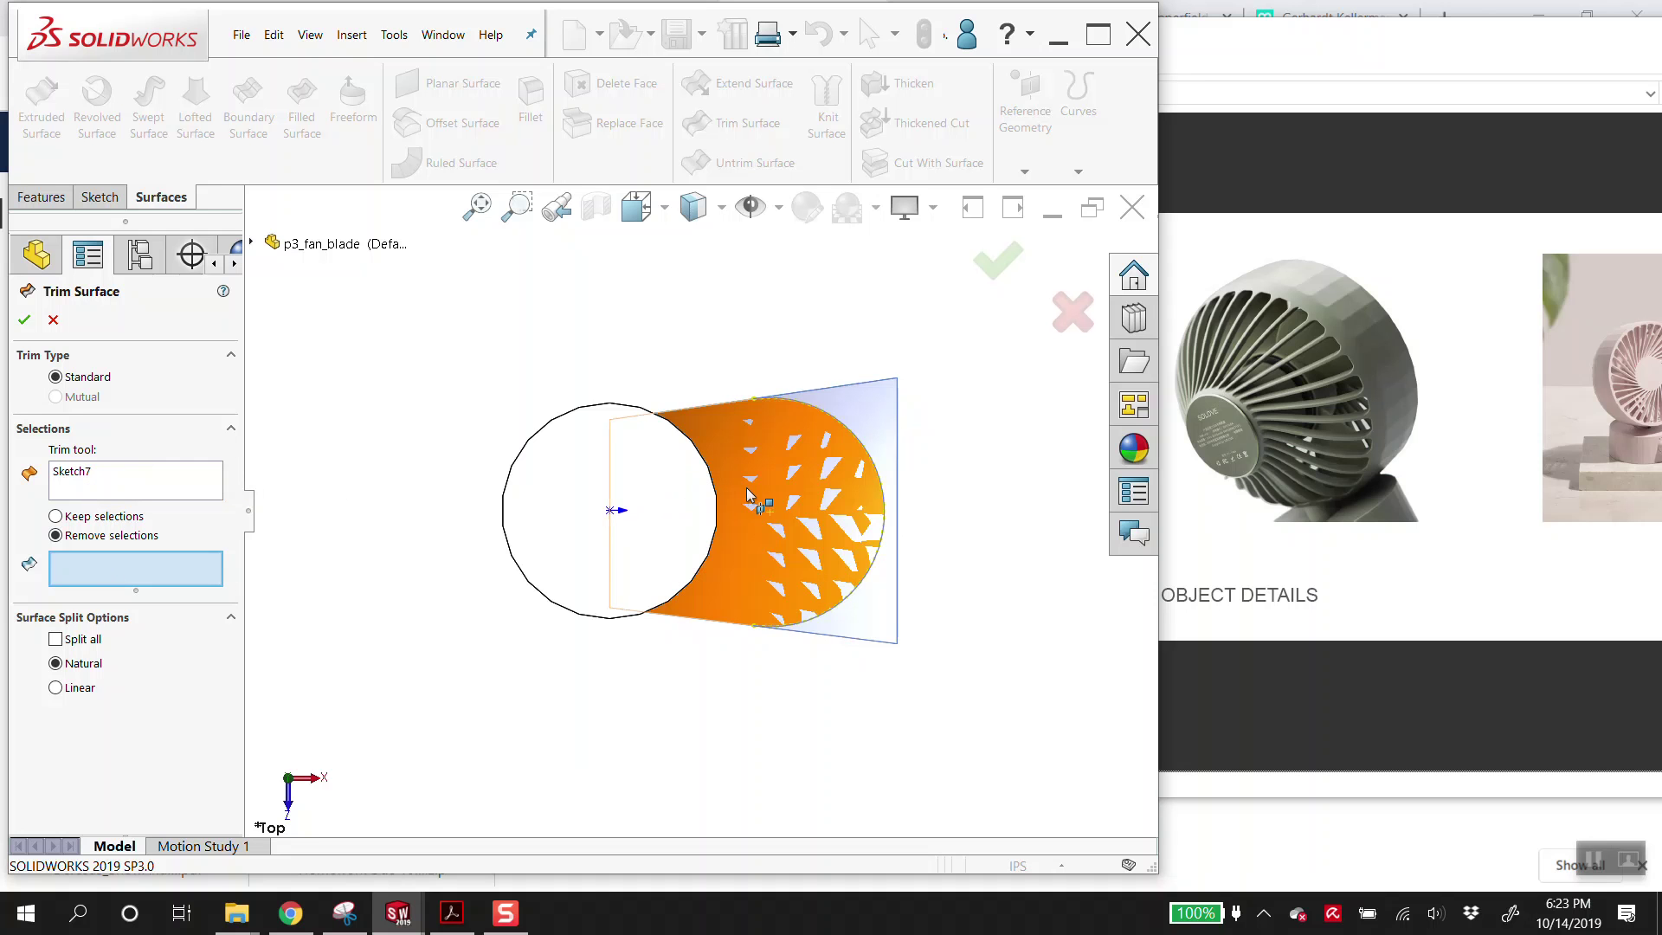
pyautogui.click(867, 412)
pyautogui.scroll(-3)
pyautogui.moveTo(928, 553); pyautogui.dragTo(31, 327)
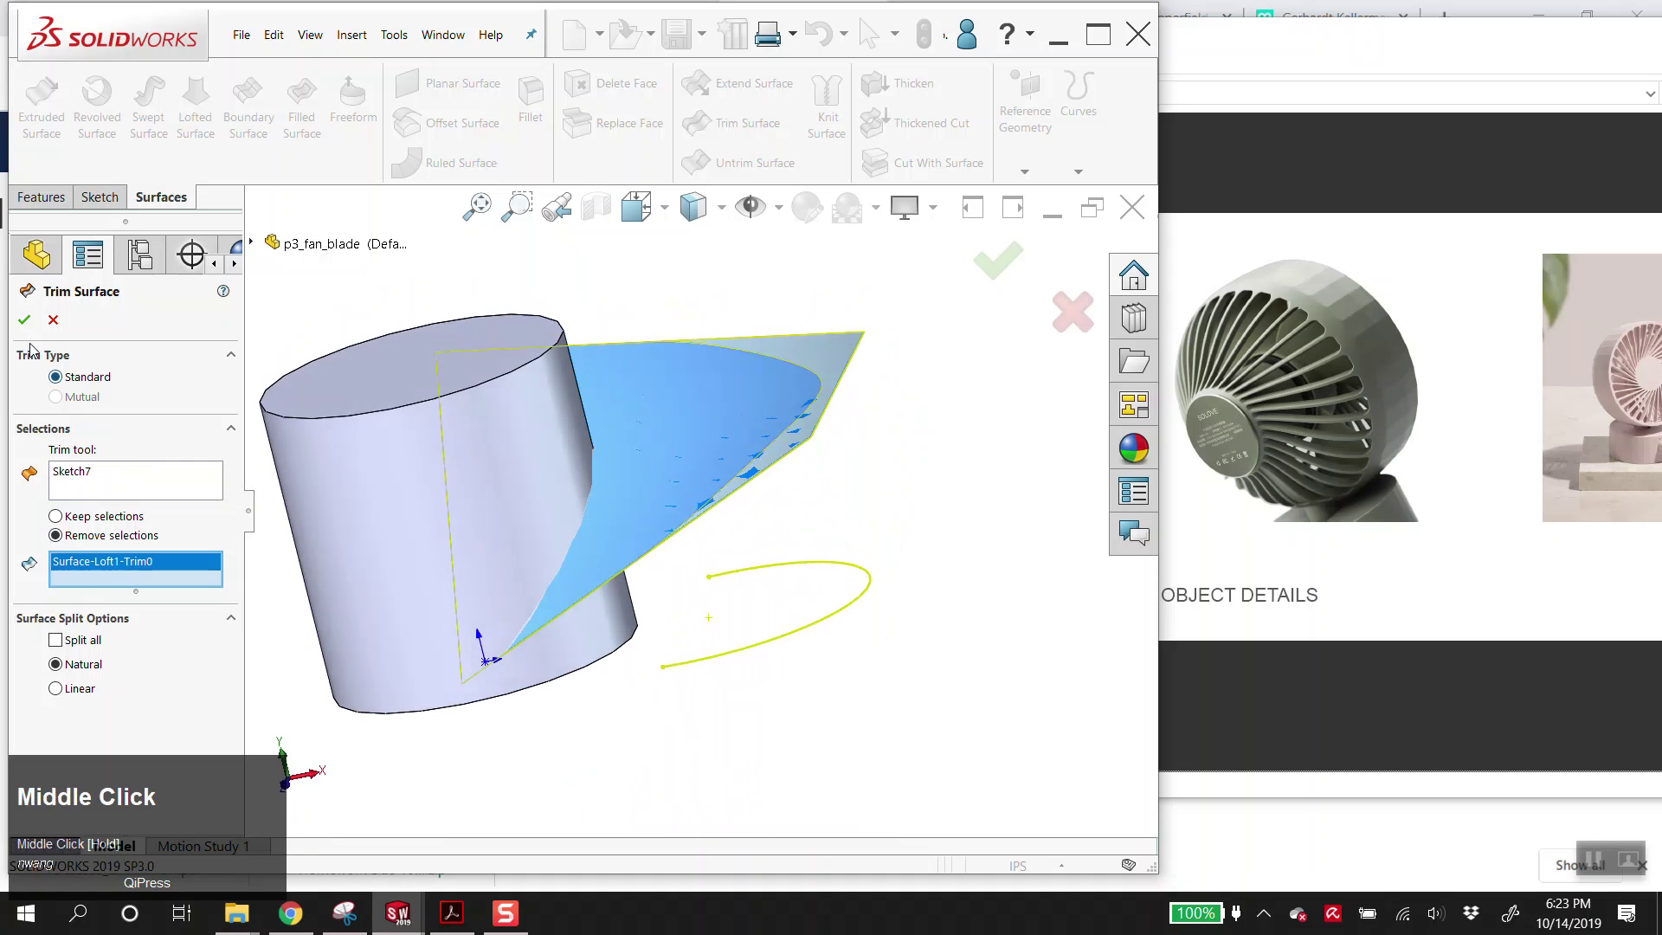
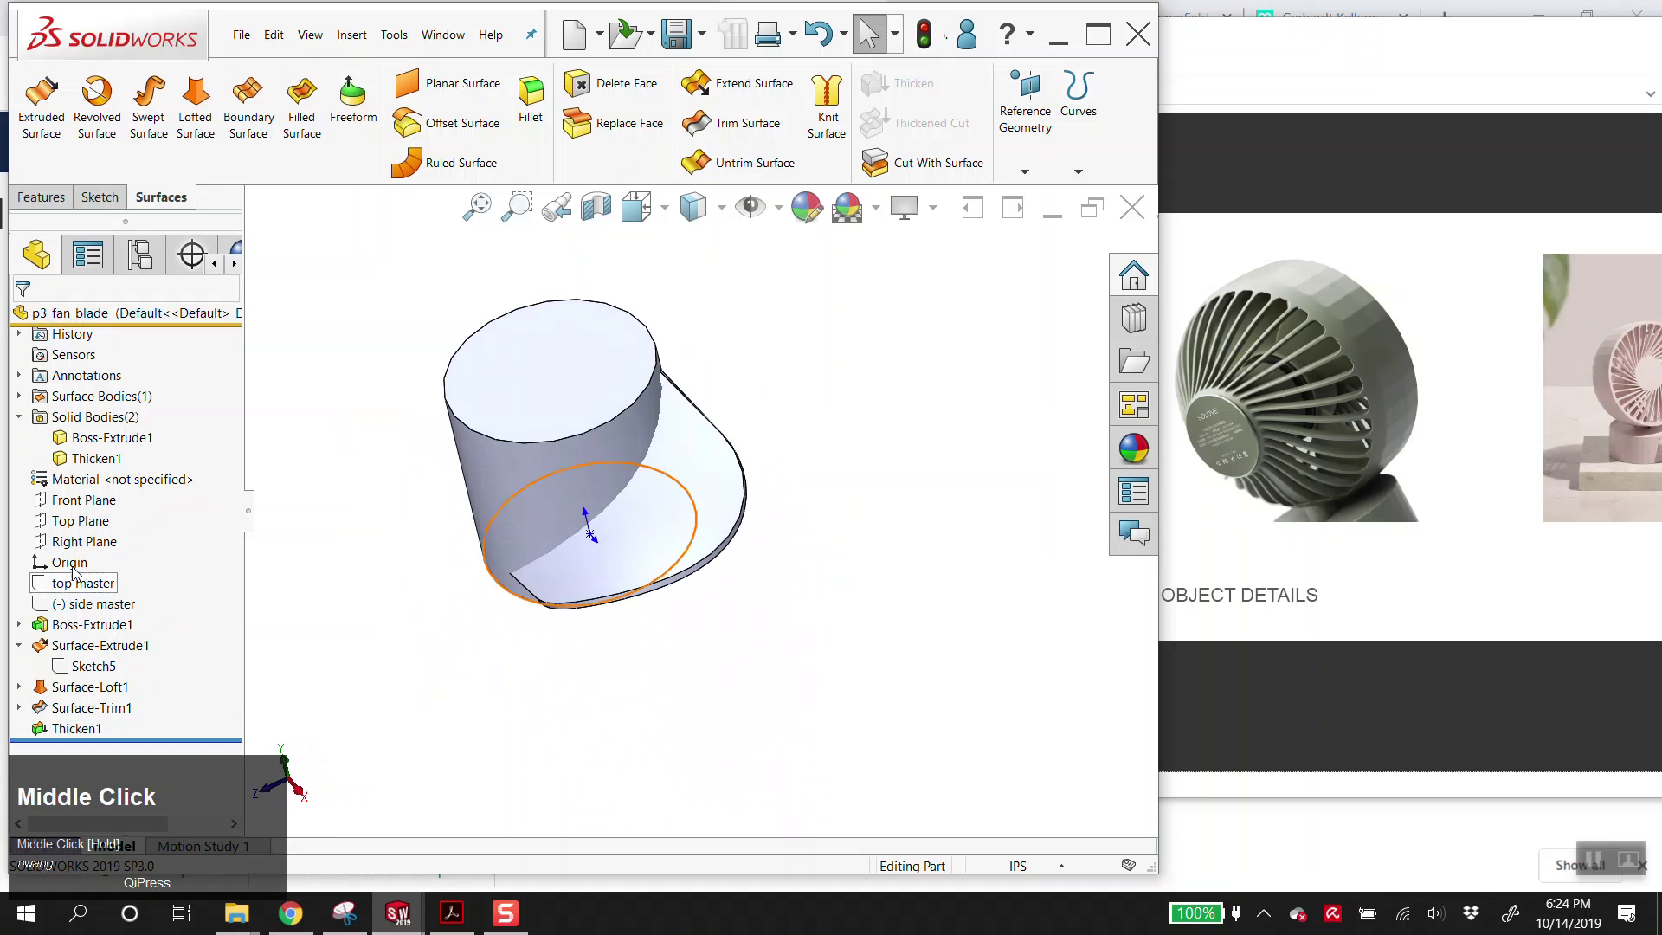
# - Return to the solid features and show the side master sketch lines
pyautogui.click(488, 270)
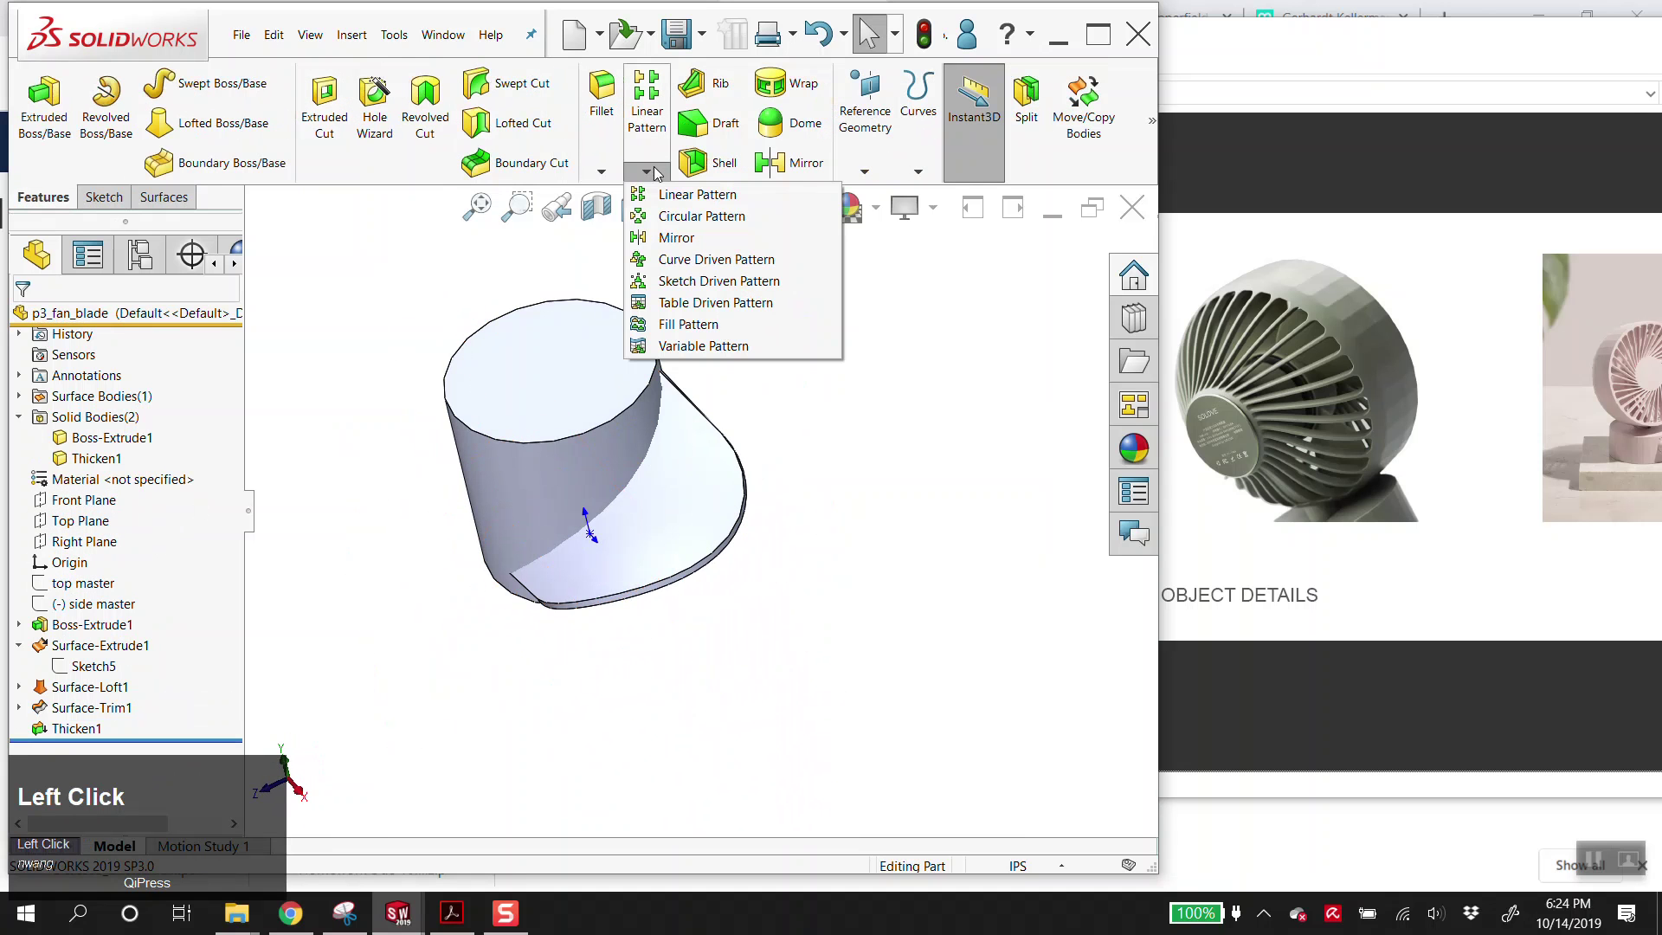
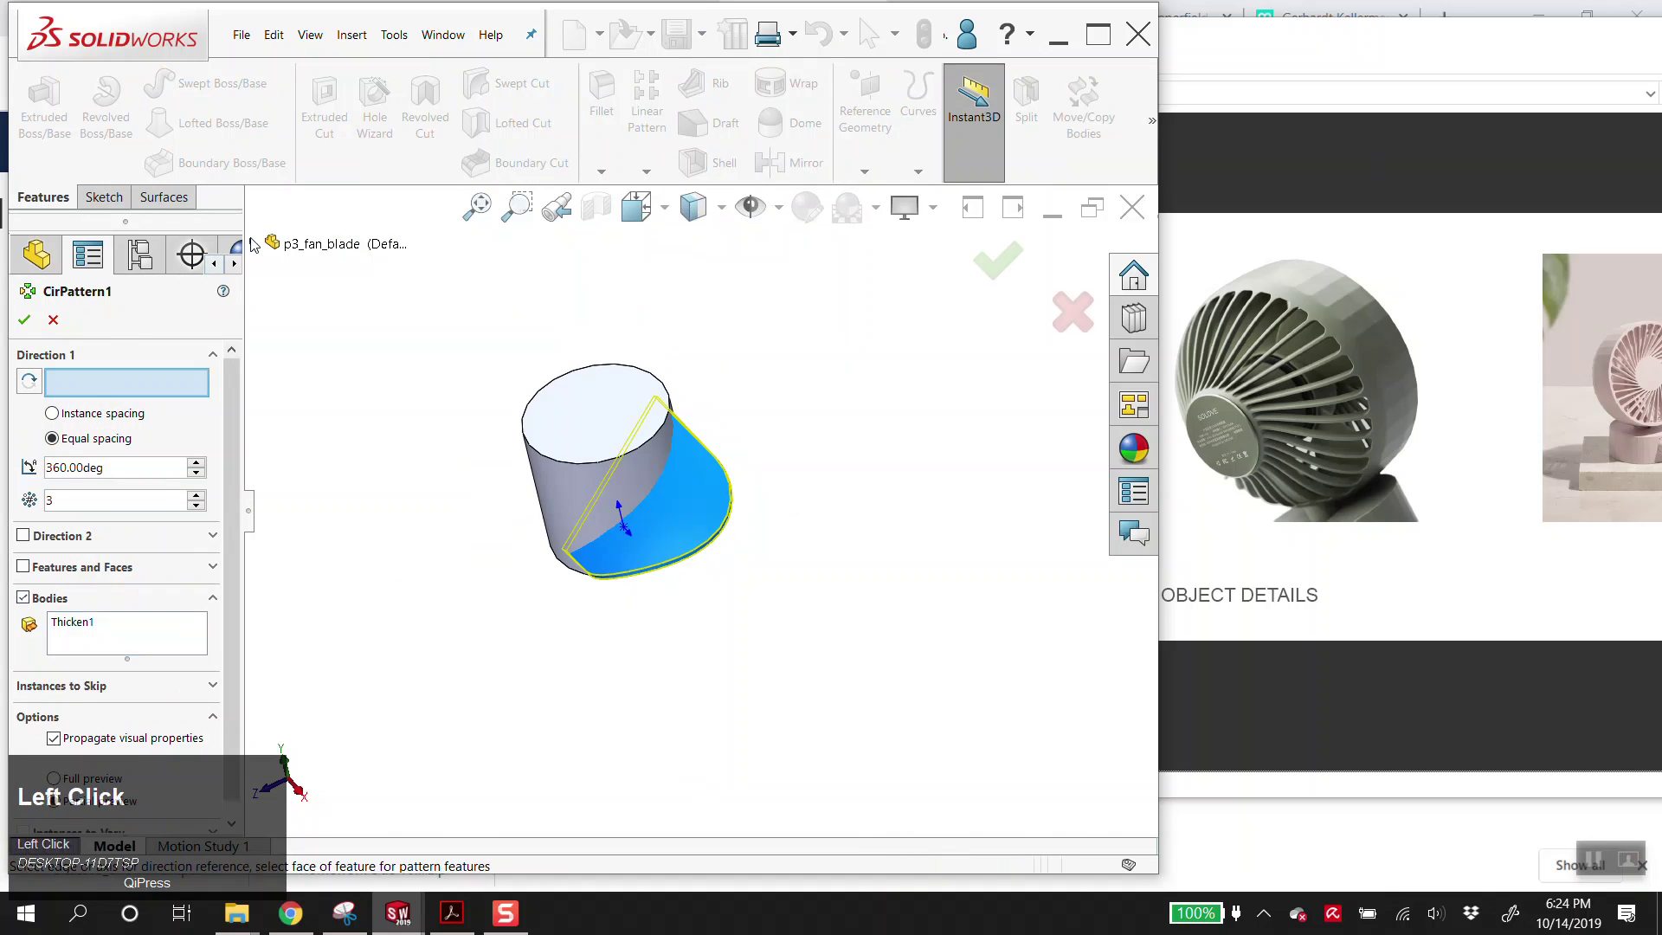
pyautogui.press('alt+v')
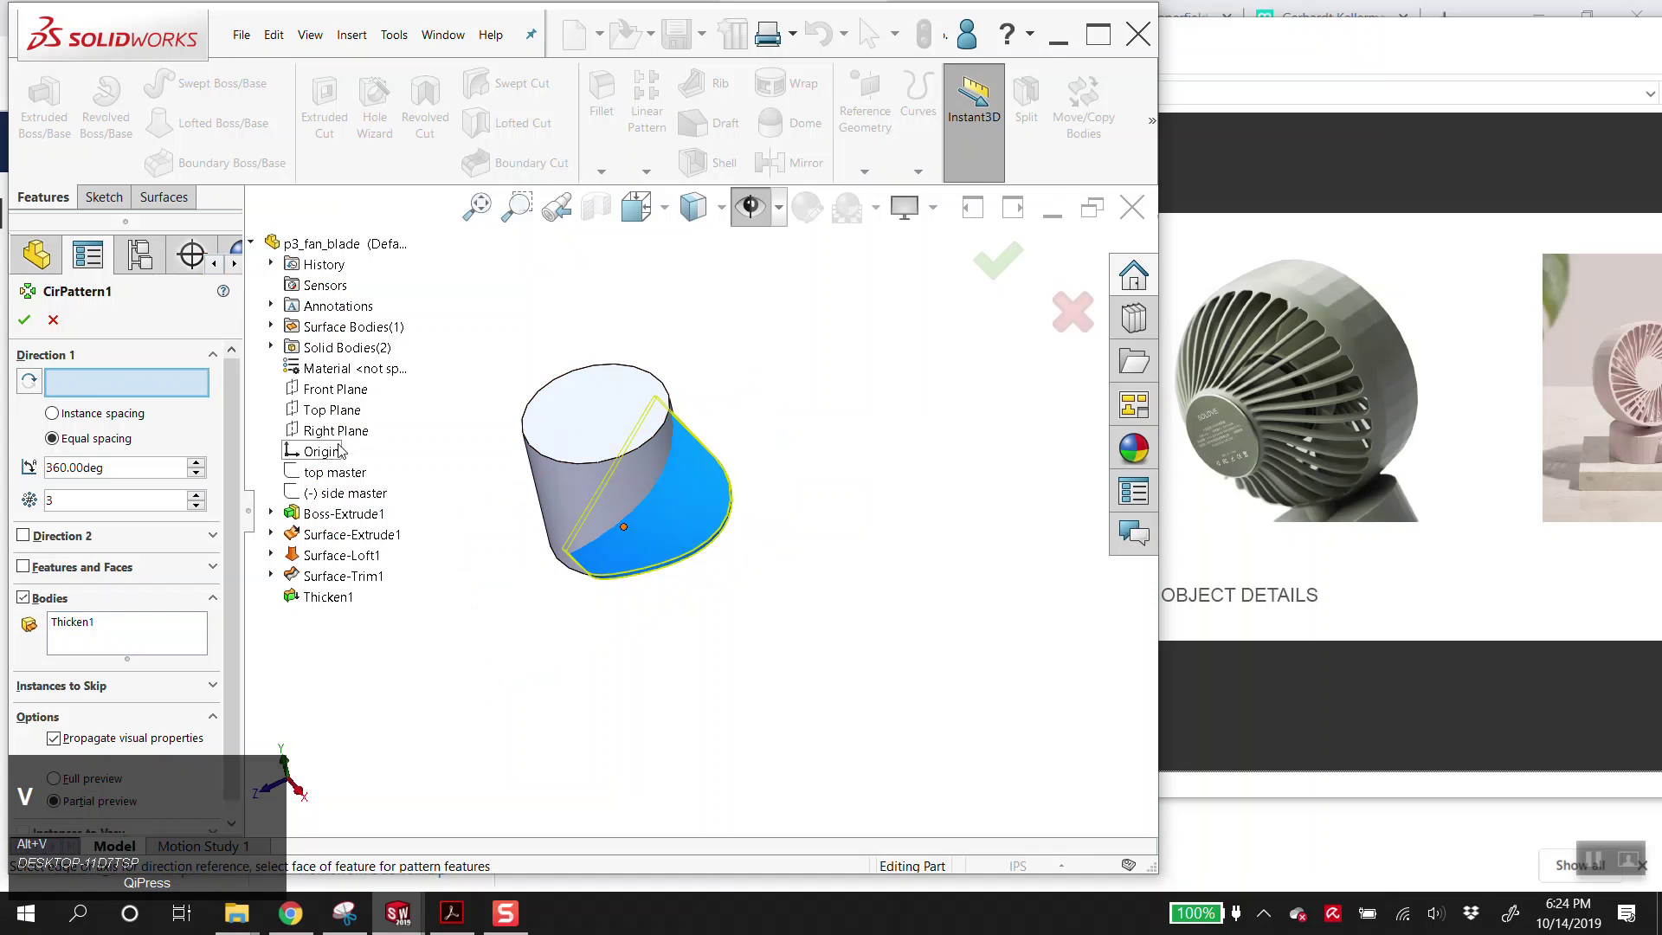
pyautogui.rightClick(327, 489)
pyautogui.click(345, 470)
pyautogui.press('alt+v')
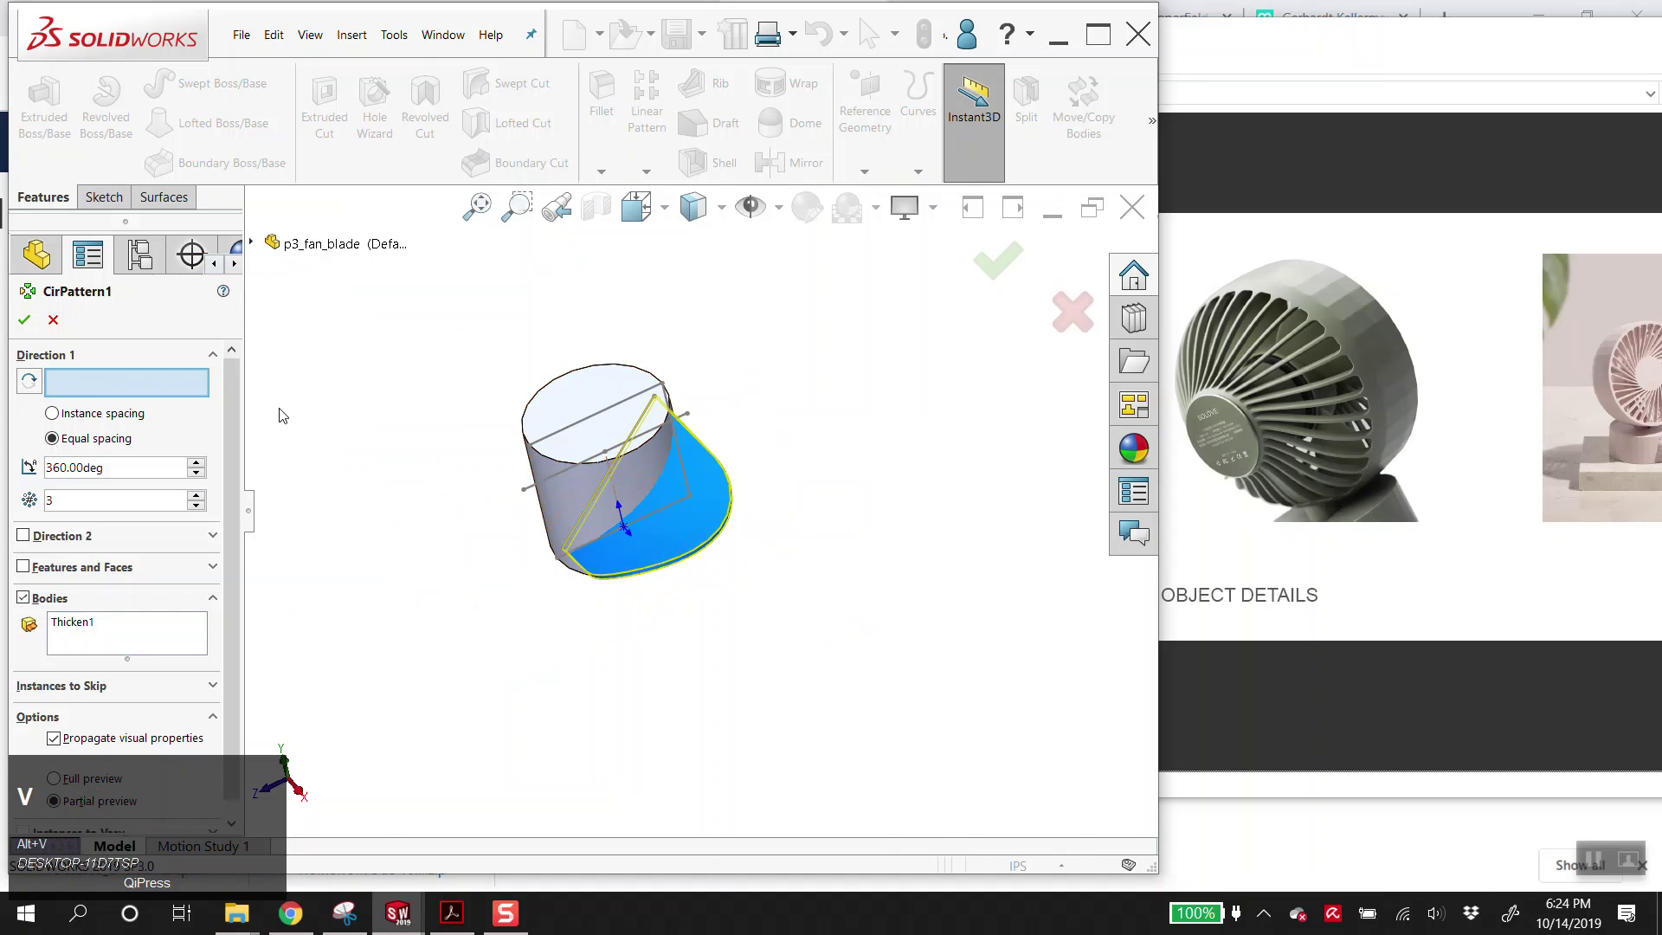
# - Pick side master Line10 as the circular pattern axis for repeating Thicken1
pyautogui.click(615, 472)
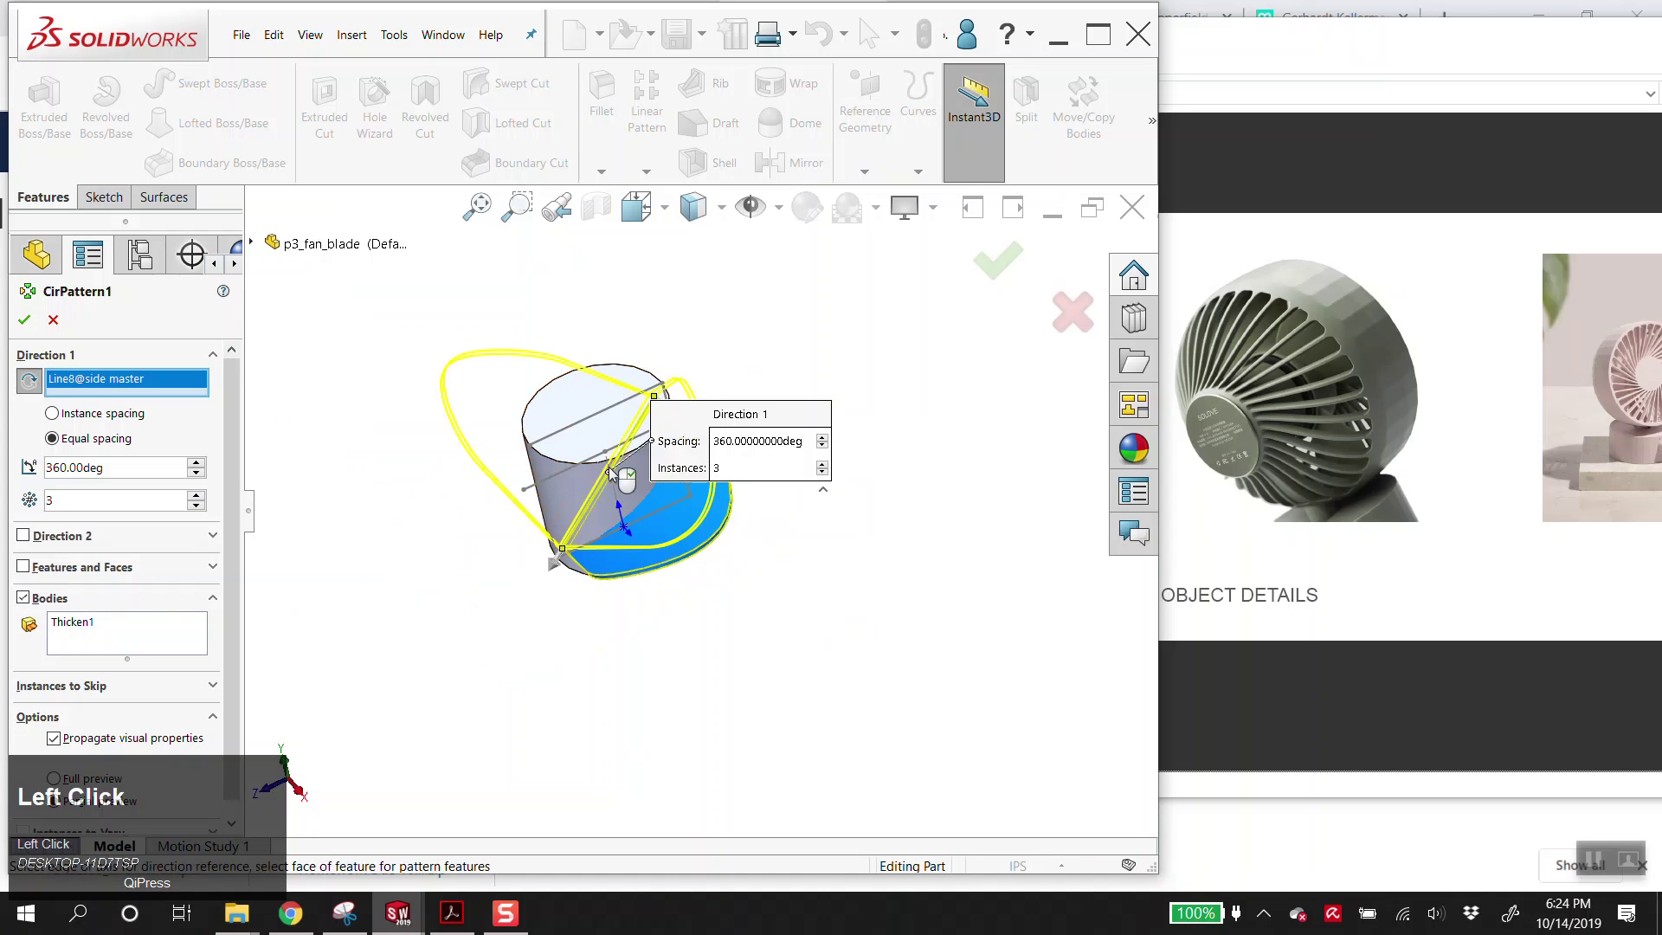
pyautogui.scroll(-3)
pyautogui.click(633, 463)
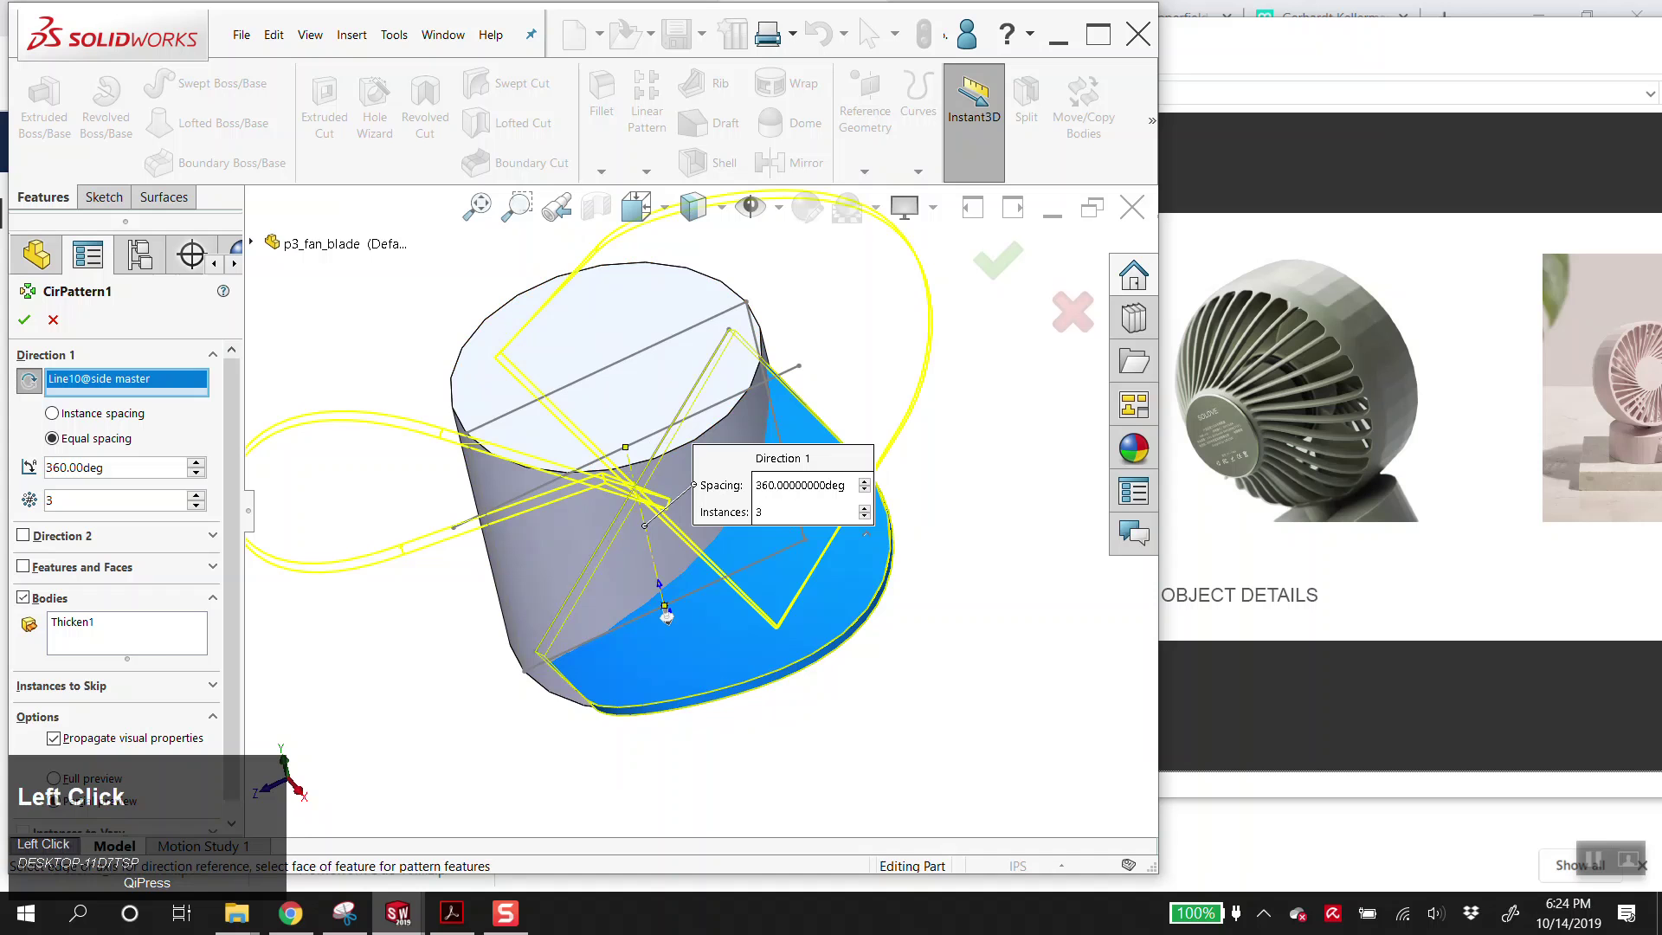
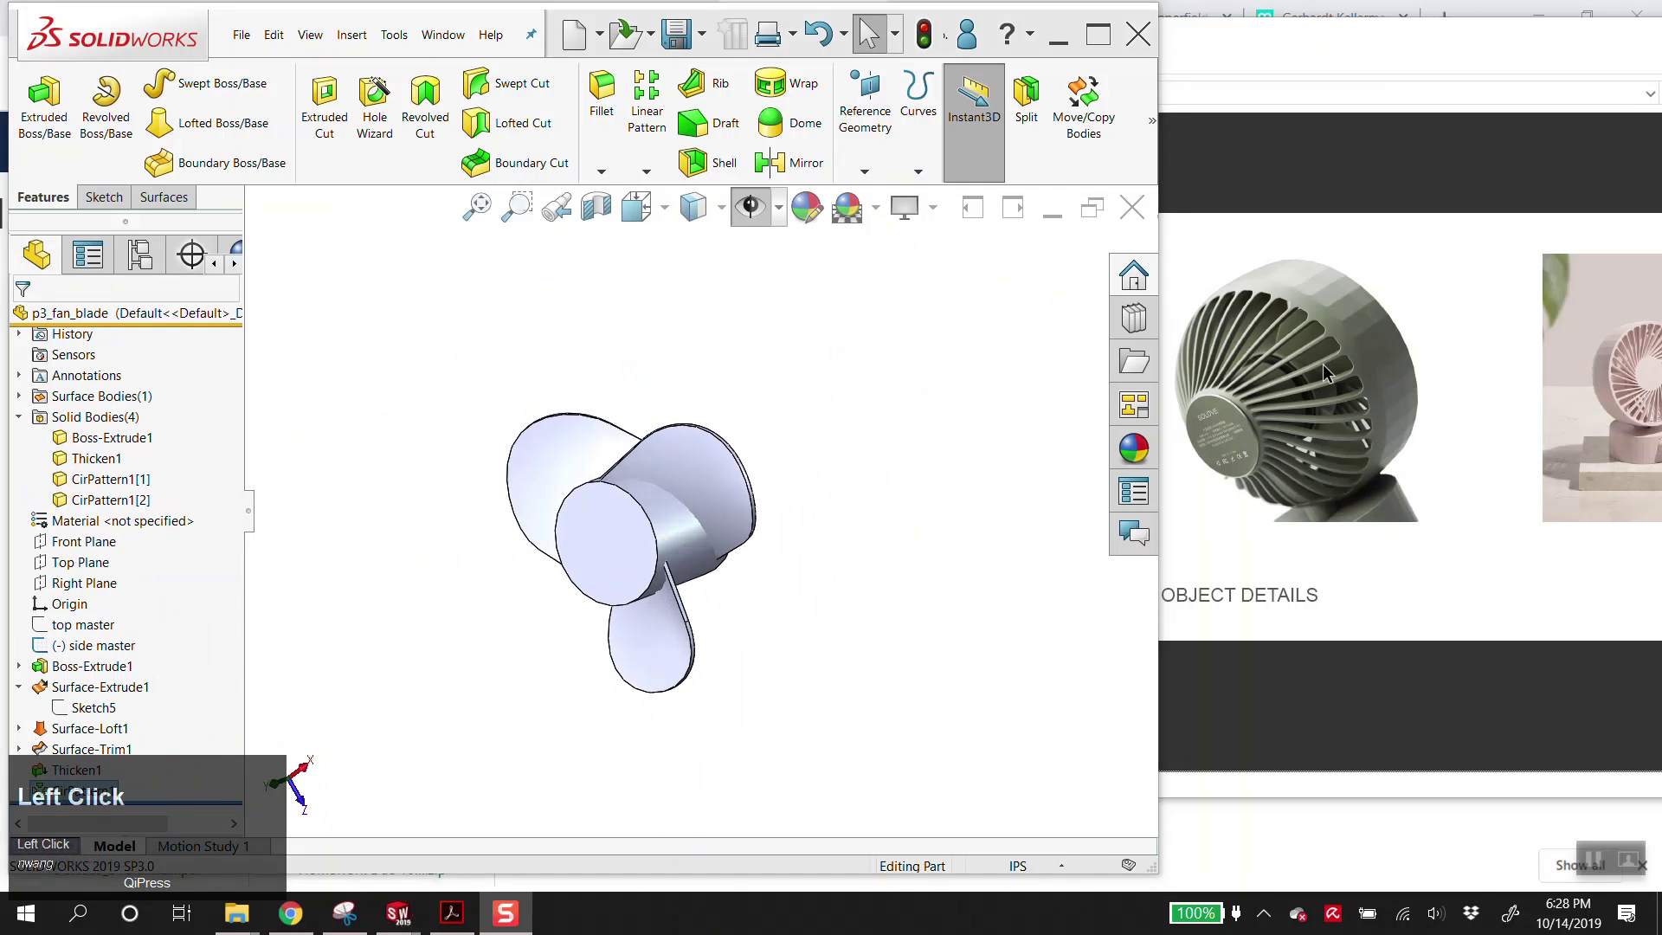
# - Switch from the fan blade to the p3_fan_approach part and view its fin ring at an angle
pyautogui.scroll(3)
pyautogui.click(461, 43)
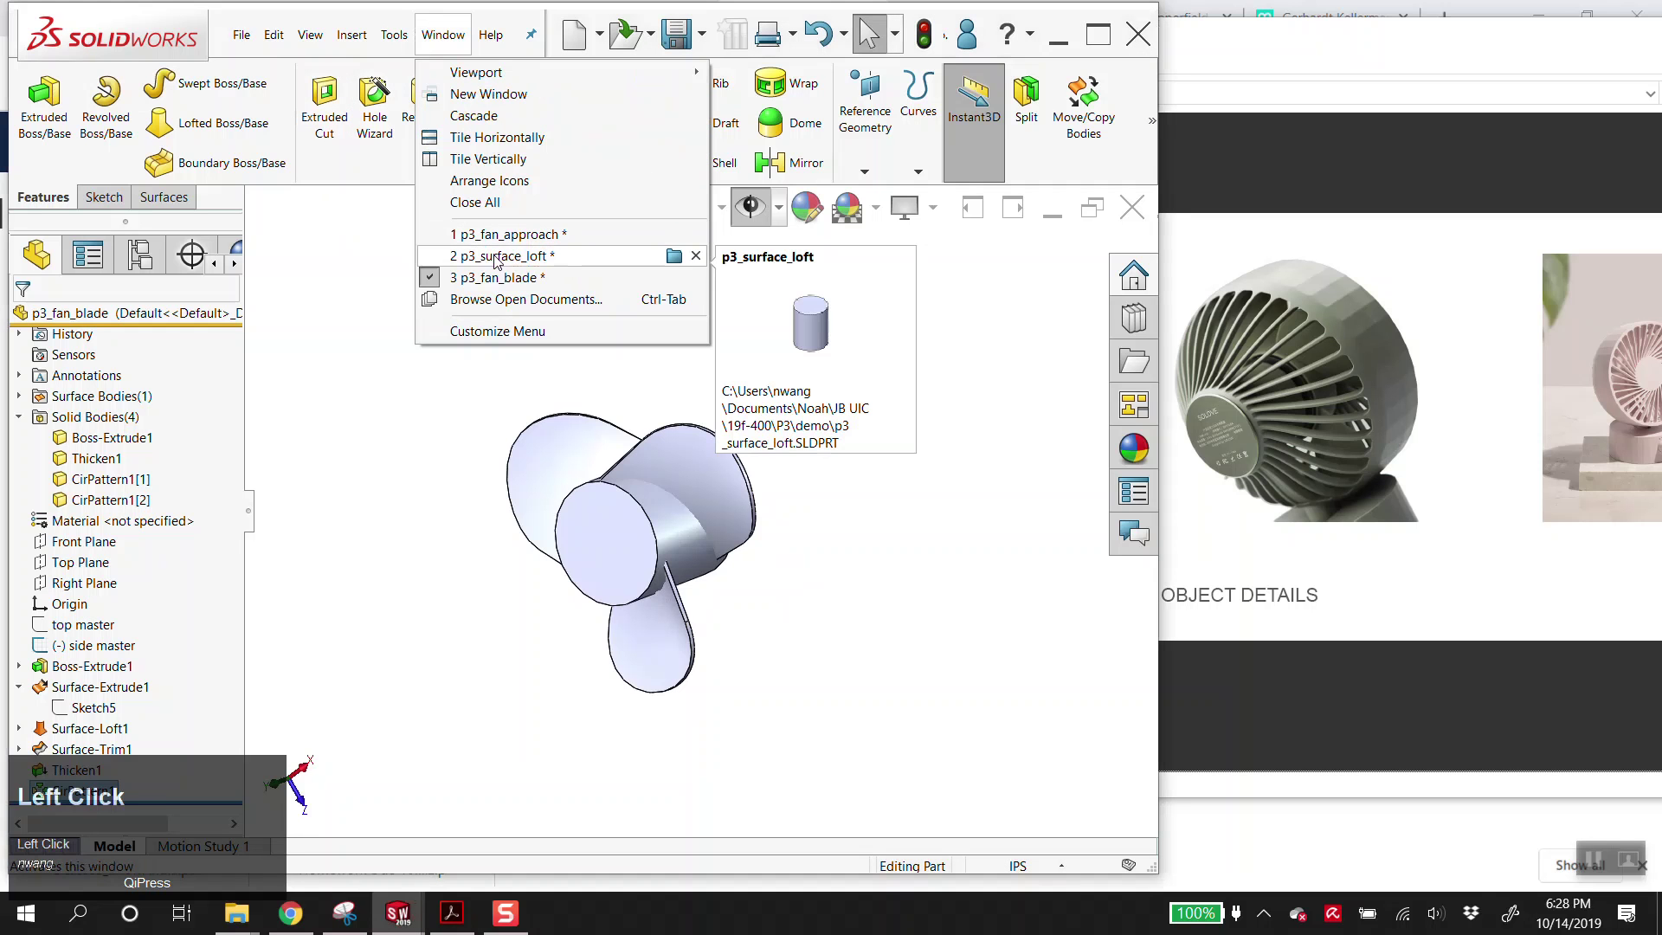
pyautogui.click(819, 528)
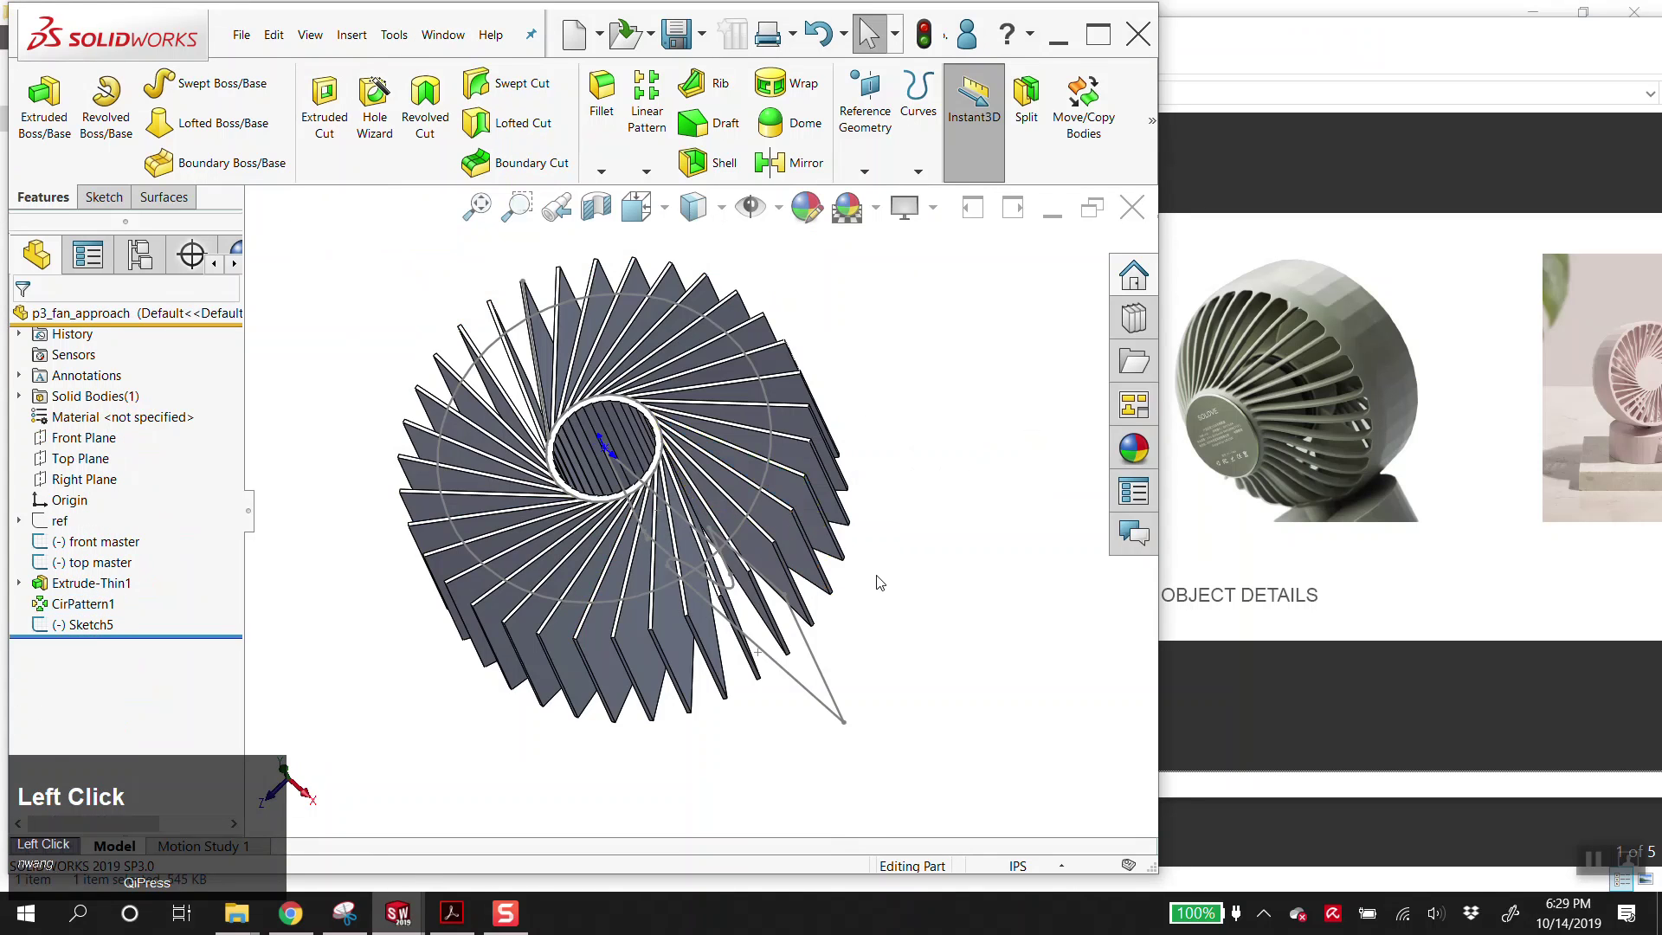
pyautogui.moveTo(883, 589); pyautogui.dragTo(927, 455)
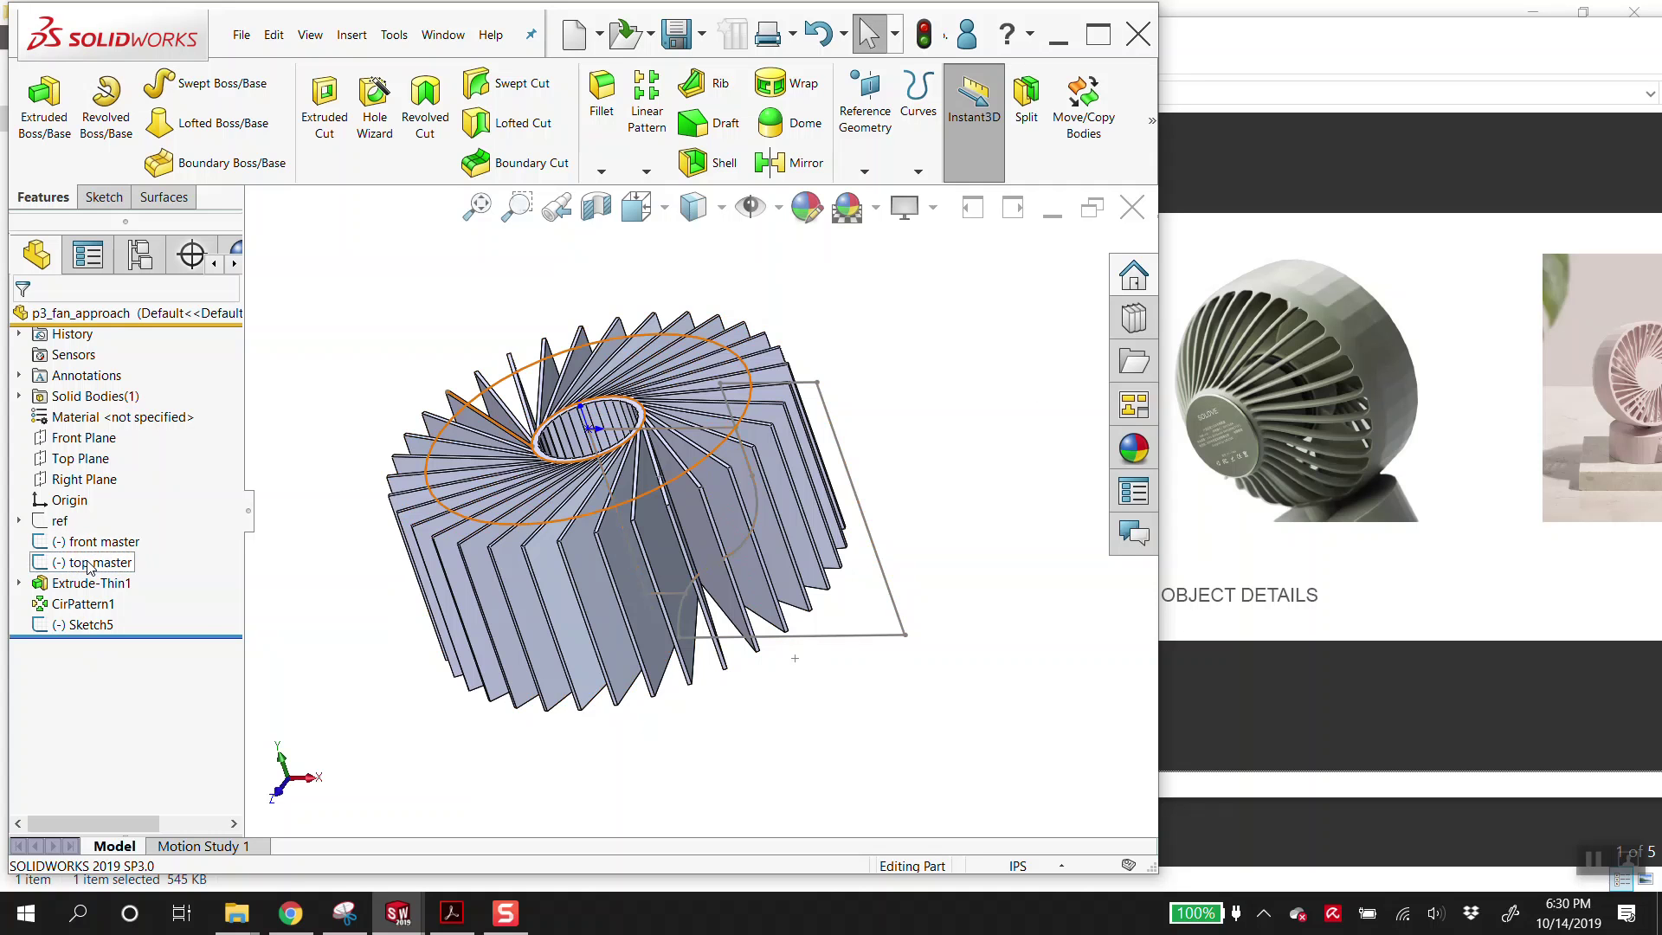
# - Cut the swirled fins to a rounded bowl shape with a 360° revolved cut from Sketch5
pyautogui.click(88, 631)
pyautogui.click(424, 103)
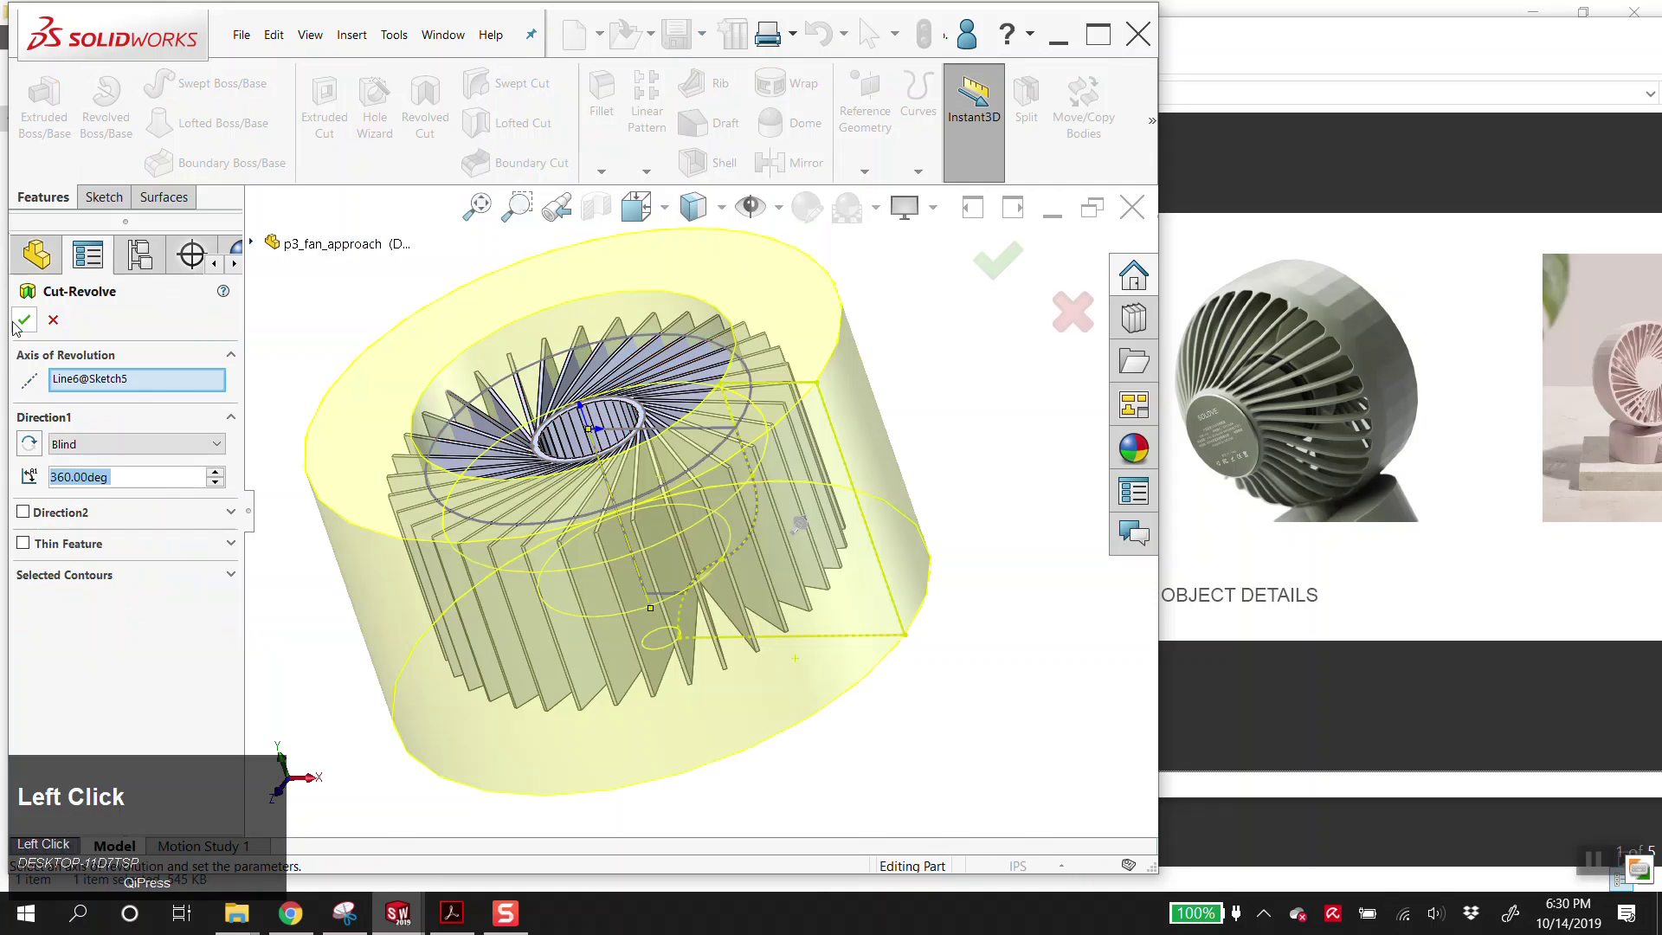
pyautogui.moveTo(660, 562); pyautogui.dragTo(83, 436)
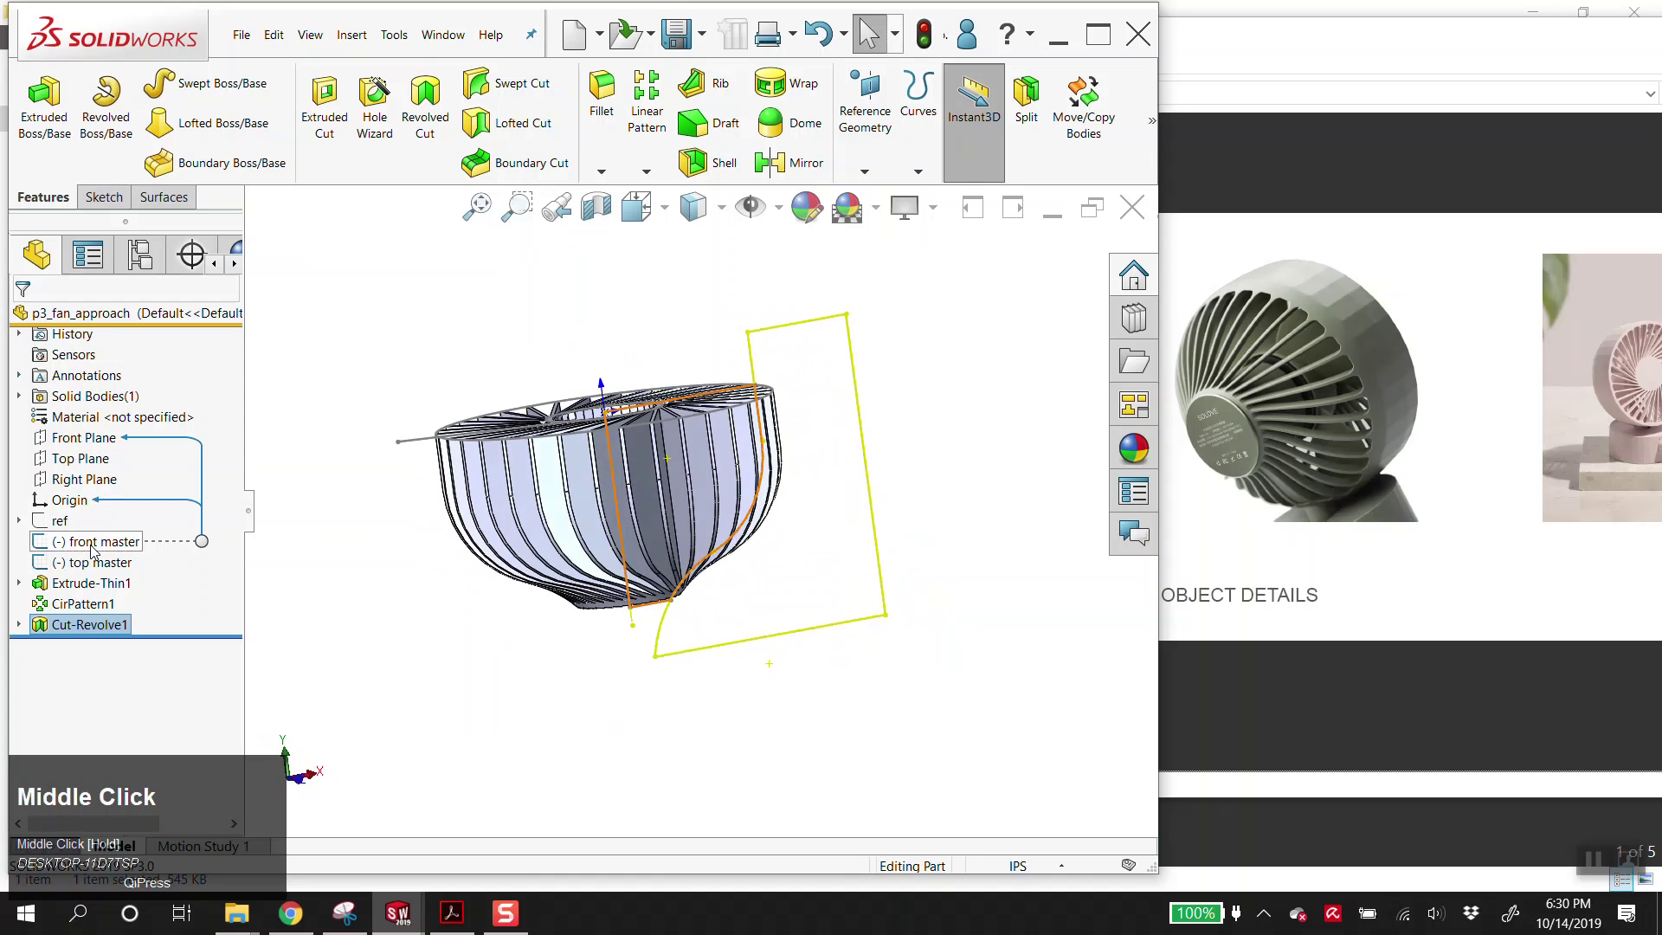
# - Trace the bowl's outer outline on the Front Plane with Convert Entities and start a thin revolve
pyautogui.click(83, 436)
pyautogui.press('alt+s')
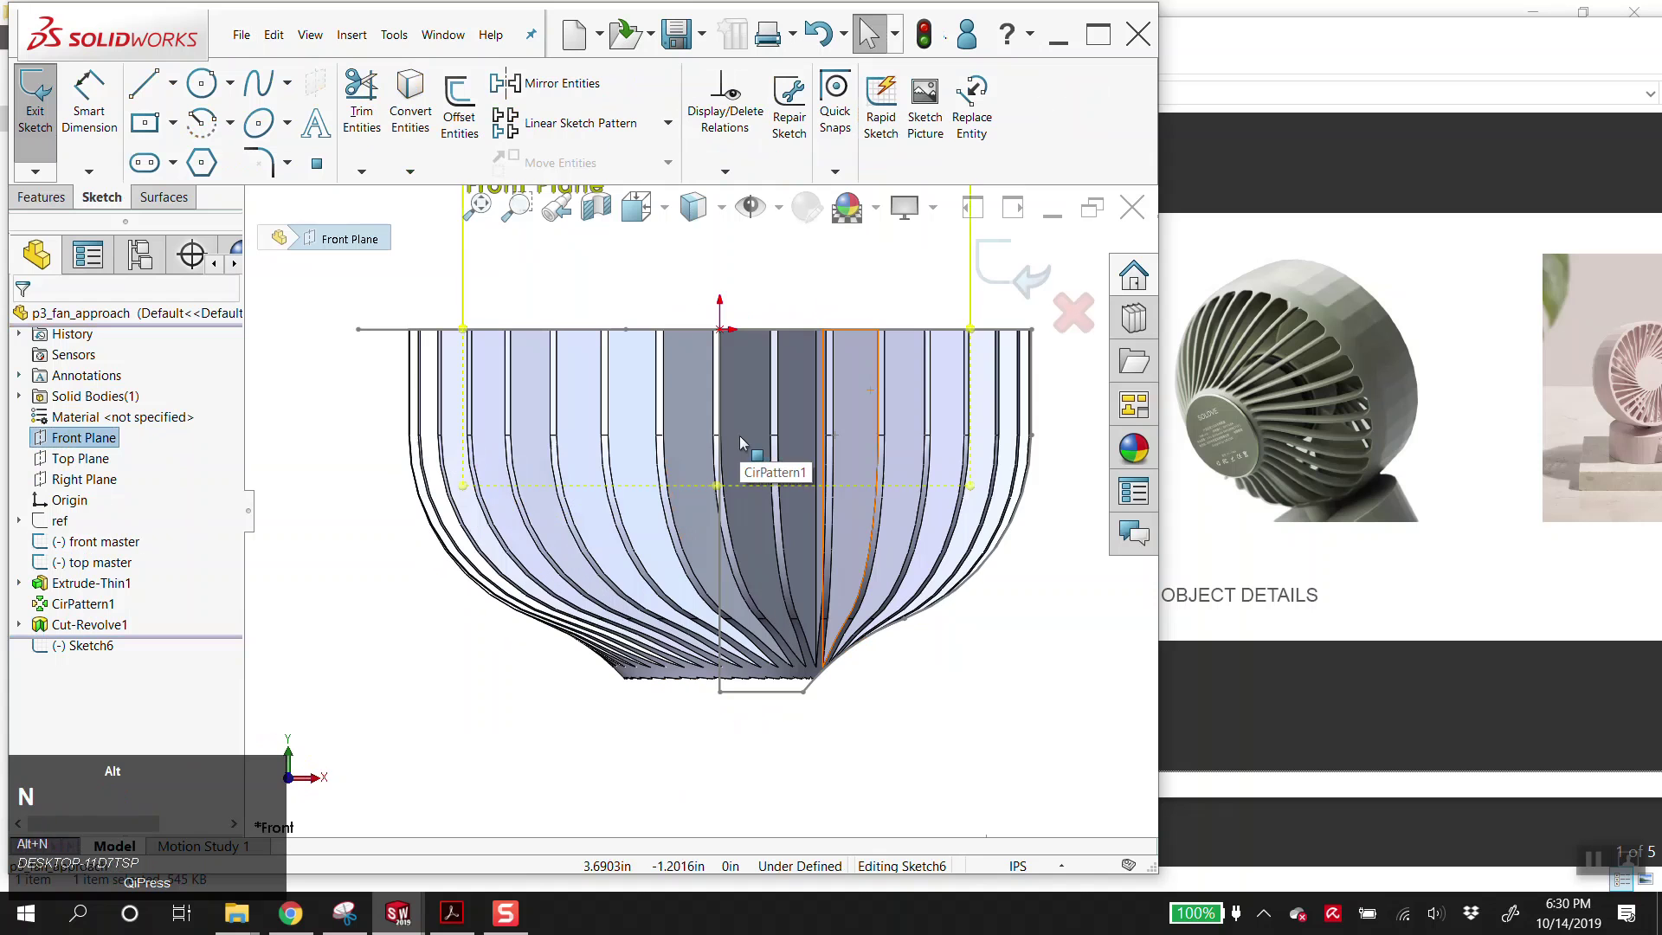
pyautogui.click(1031, 486)
pyautogui.click(1038, 411)
pyautogui.press('c')
pyautogui.click(22, 202)
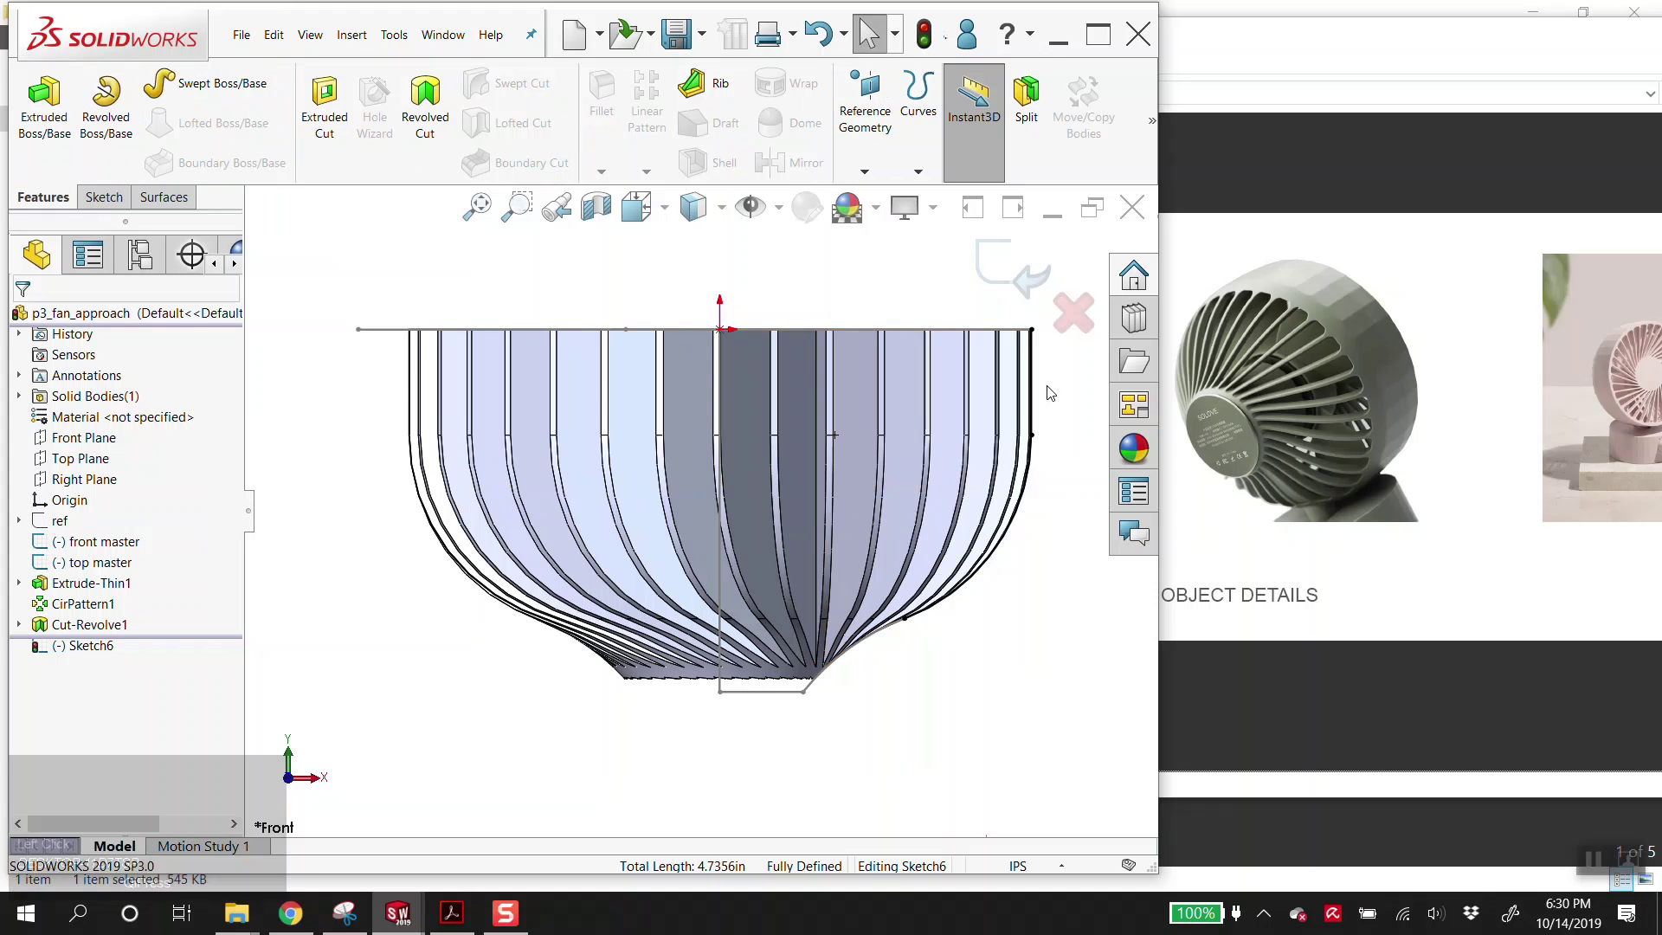
pyautogui.press('alt+v')
pyautogui.scroll(3)
pyautogui.middleClick(998, 579)
pyautogui.click(131, 114)
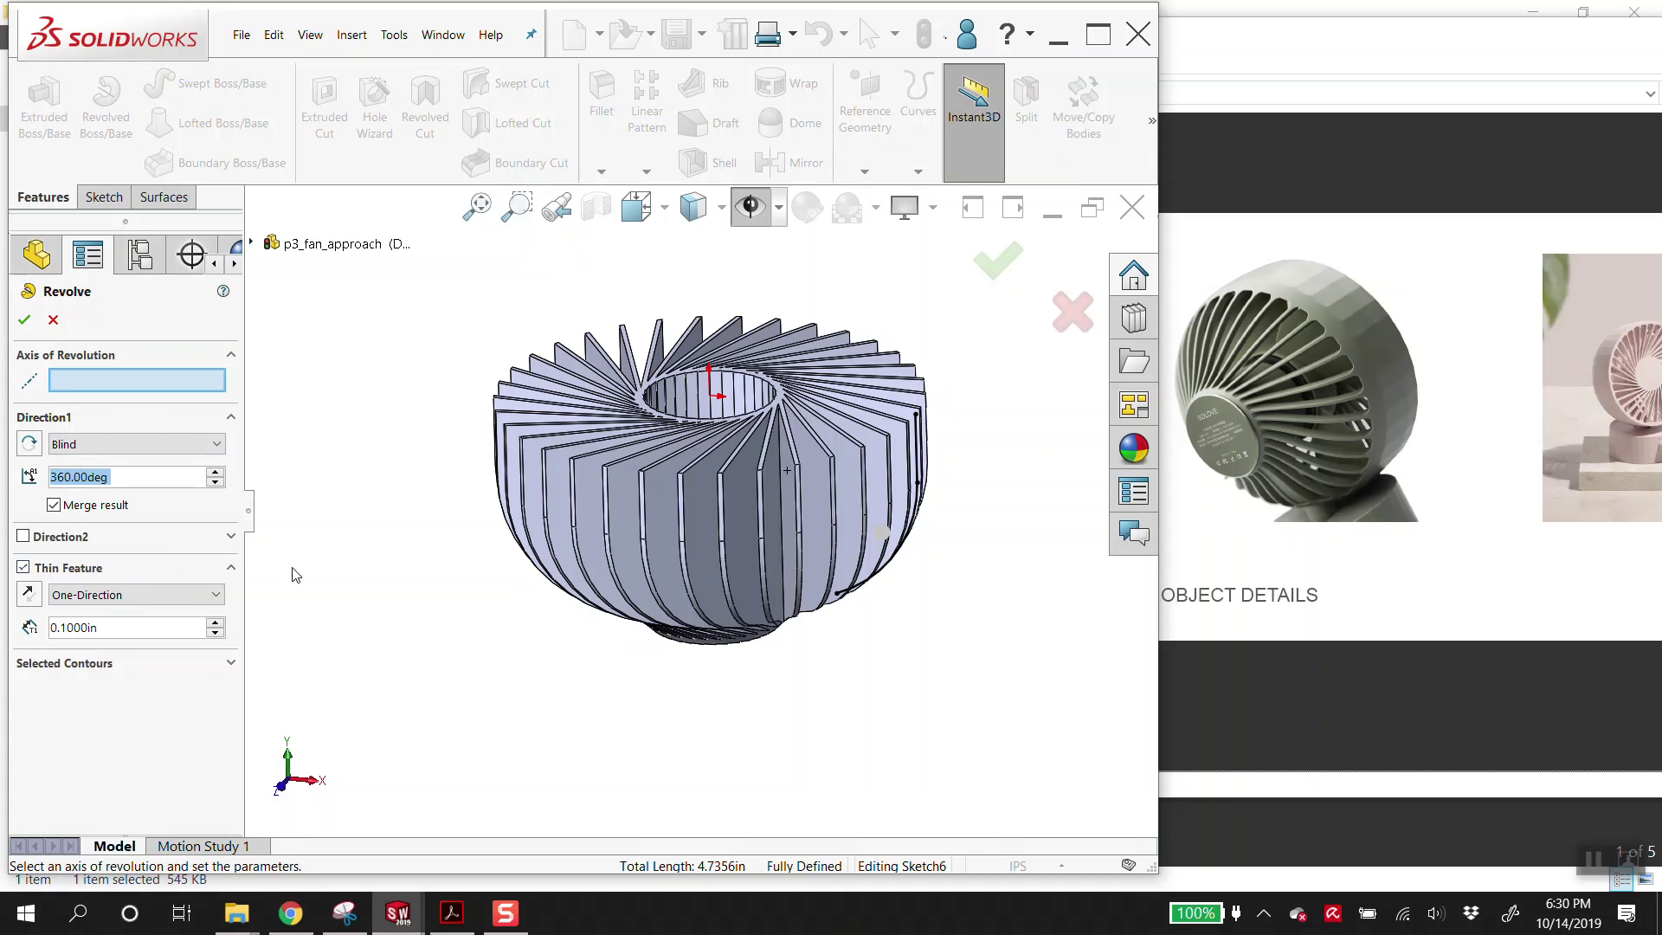
# - Cancel the revolve and edit Extrude-Thin1 so its 0.1 in wall grows in one direction
pyautogui.click(54, 322)
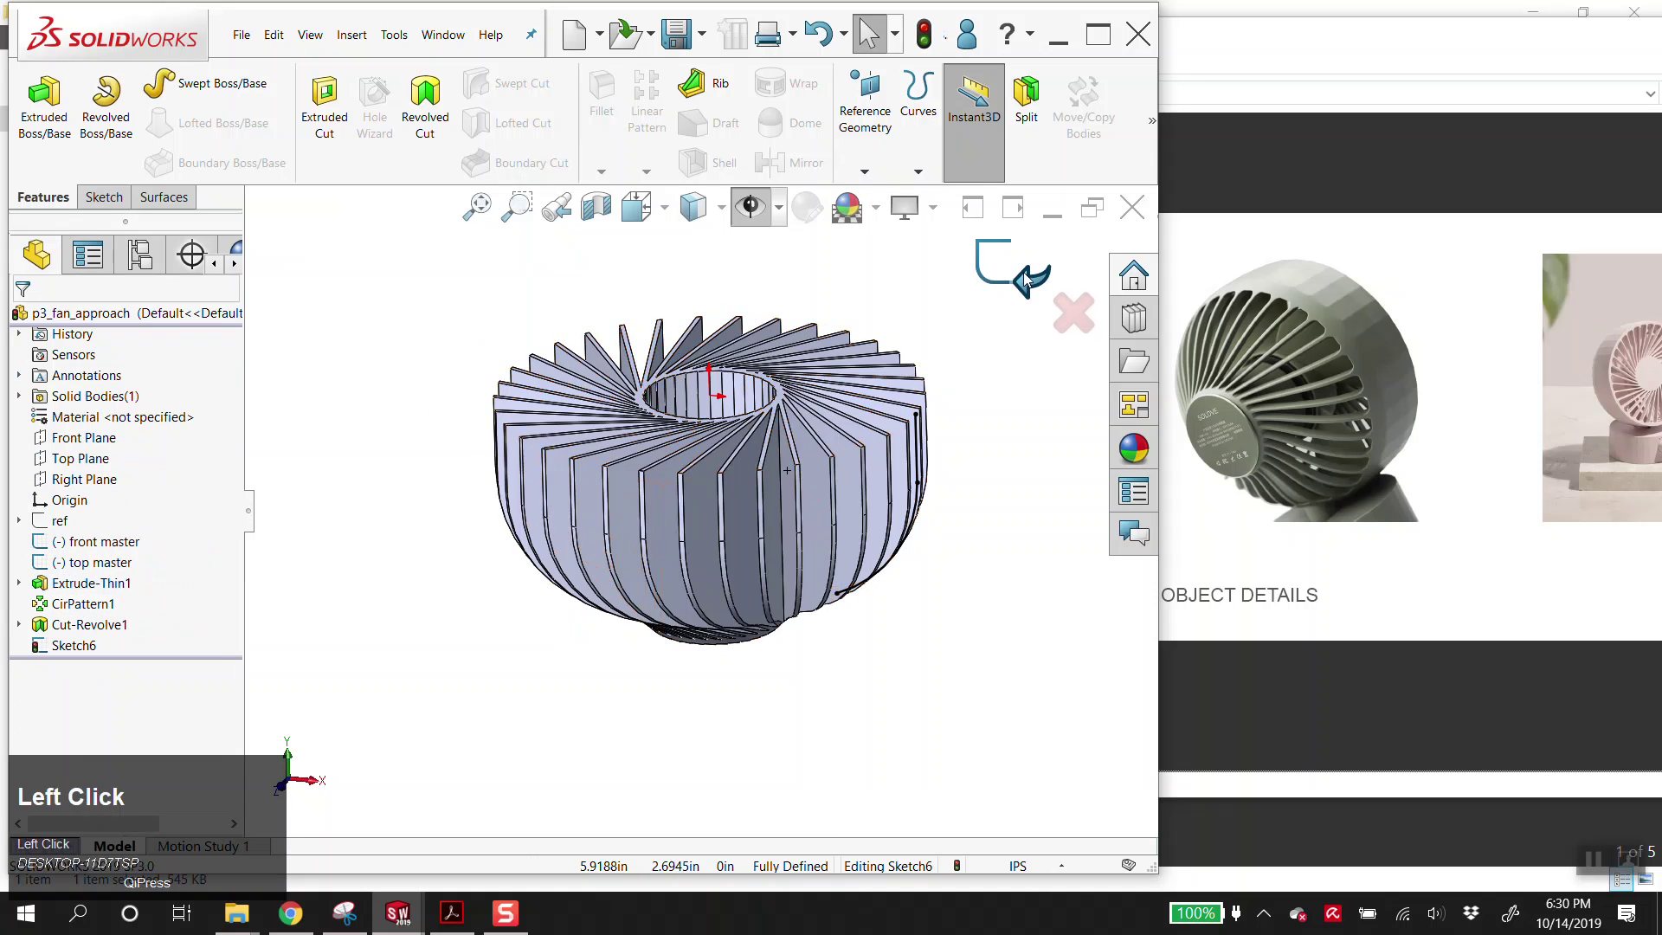
pyautogui.rightClick(85, 590)
pyautogui.click(103, 449)
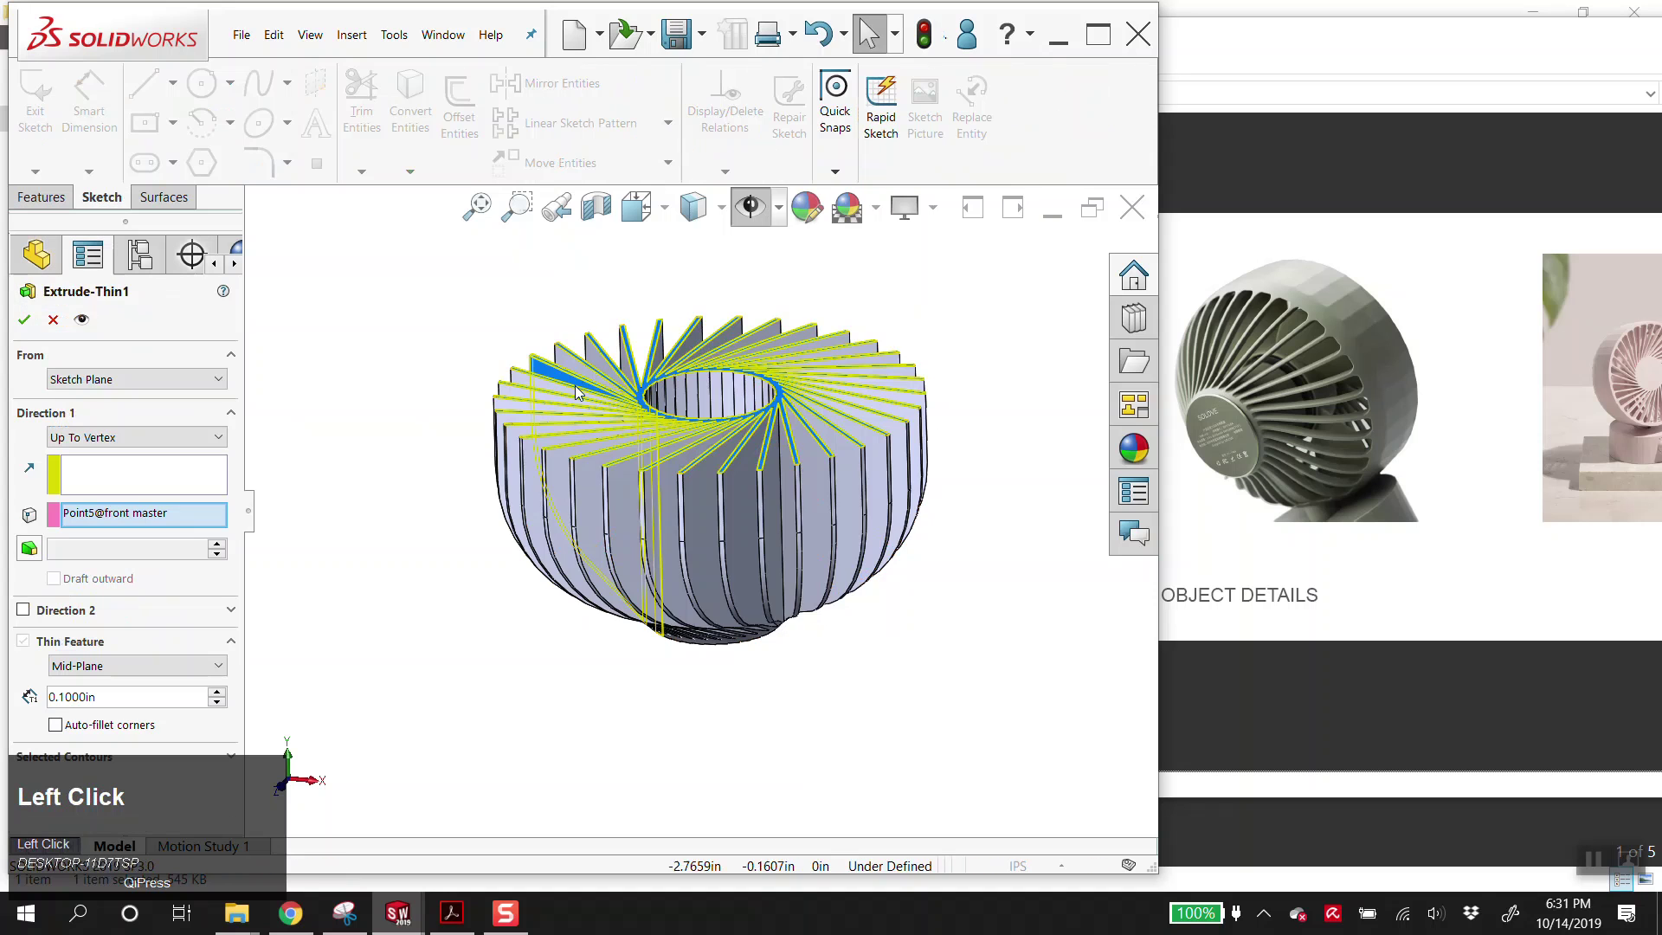
pyautogui.scroll(-3)
pyautogui.moveTo(607, 410); pyautogui.dragTo(681, 608)
pyautogui.scroll(-3)
pyautogui.middleClick(631, 464)
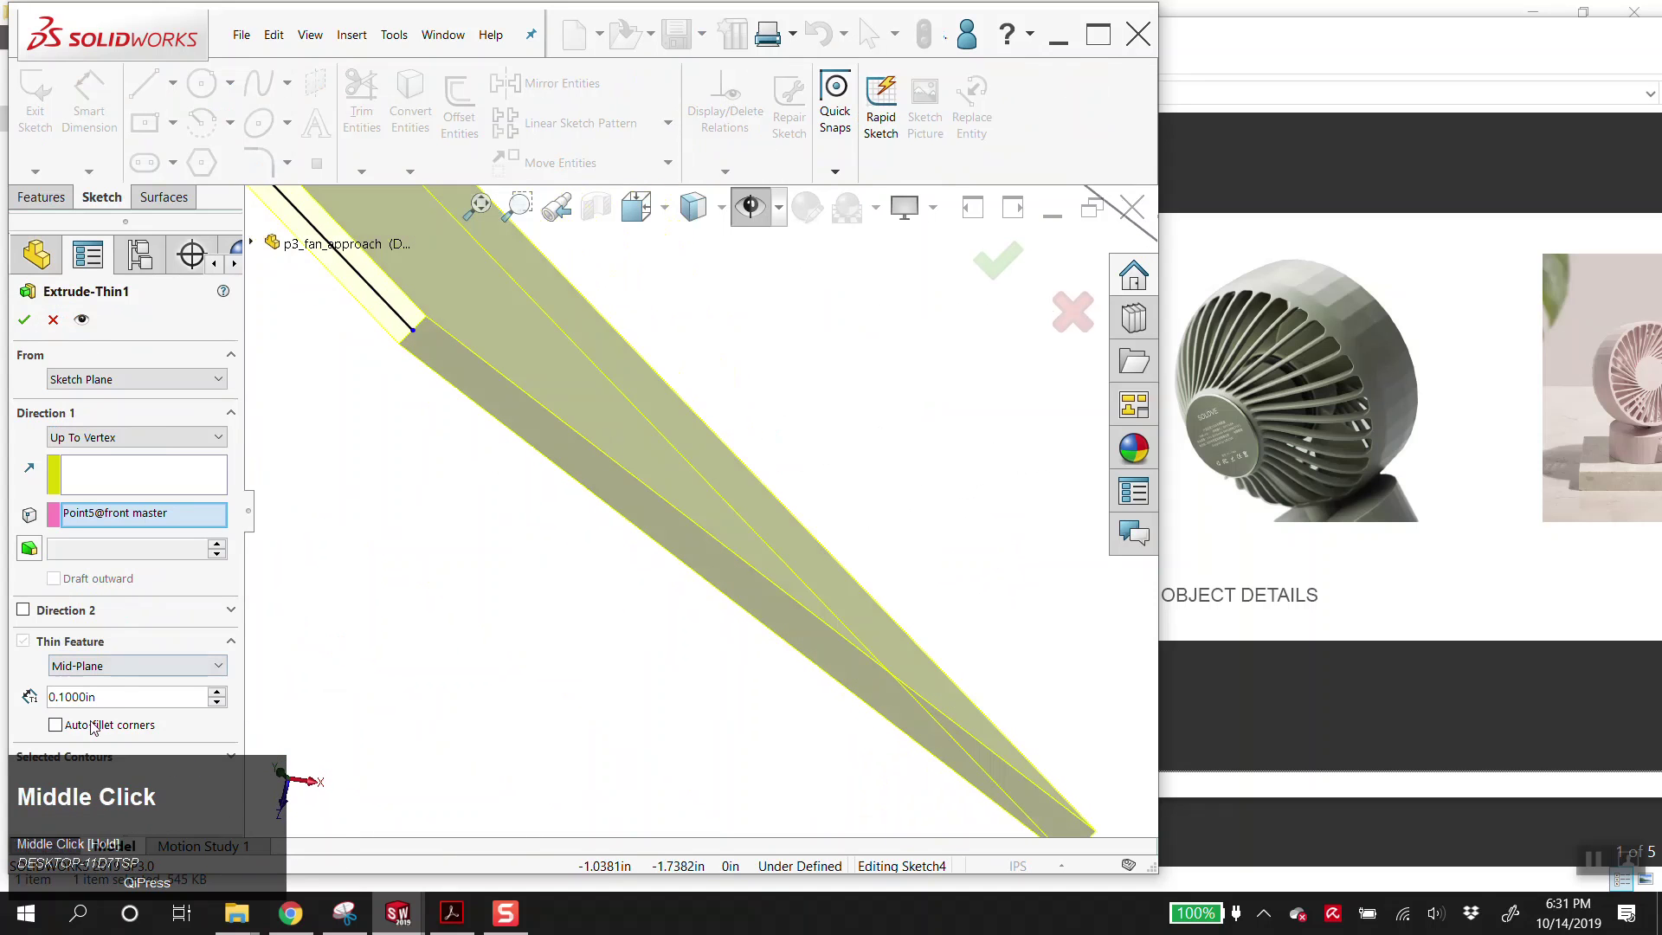
pyautogui.click(104, 676)
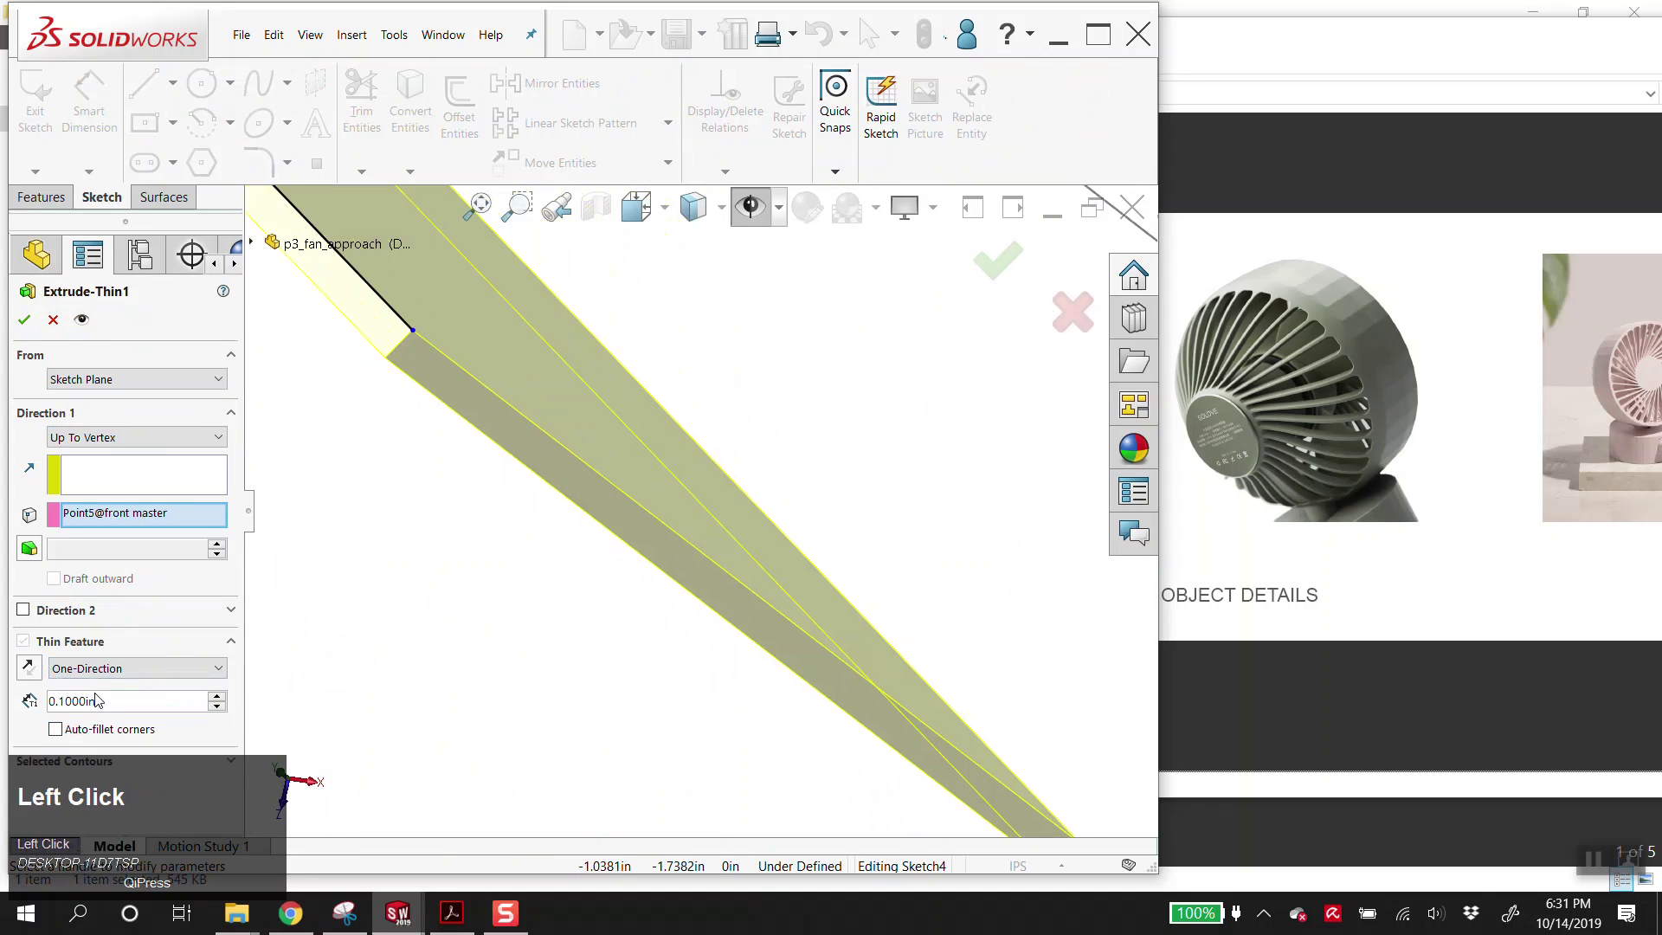
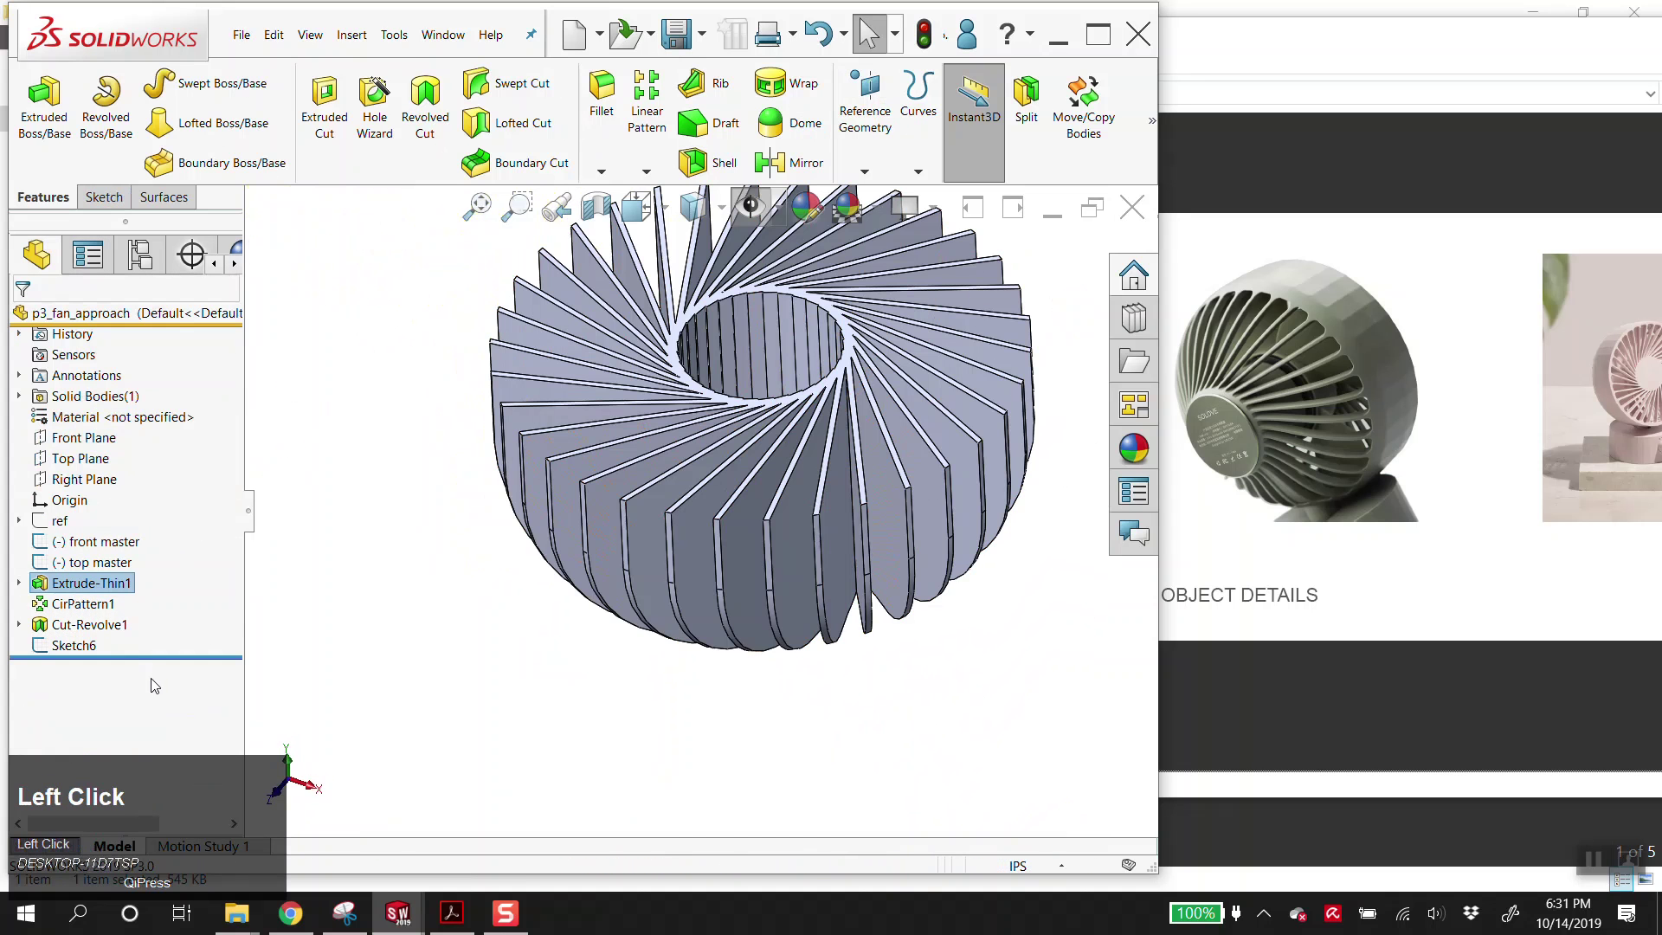
# - Roll the part back to the single fin and reopen Sketch6 for editing
pyautogui.moveTo(162, 618); pyautogui.dragTo(794, 544)
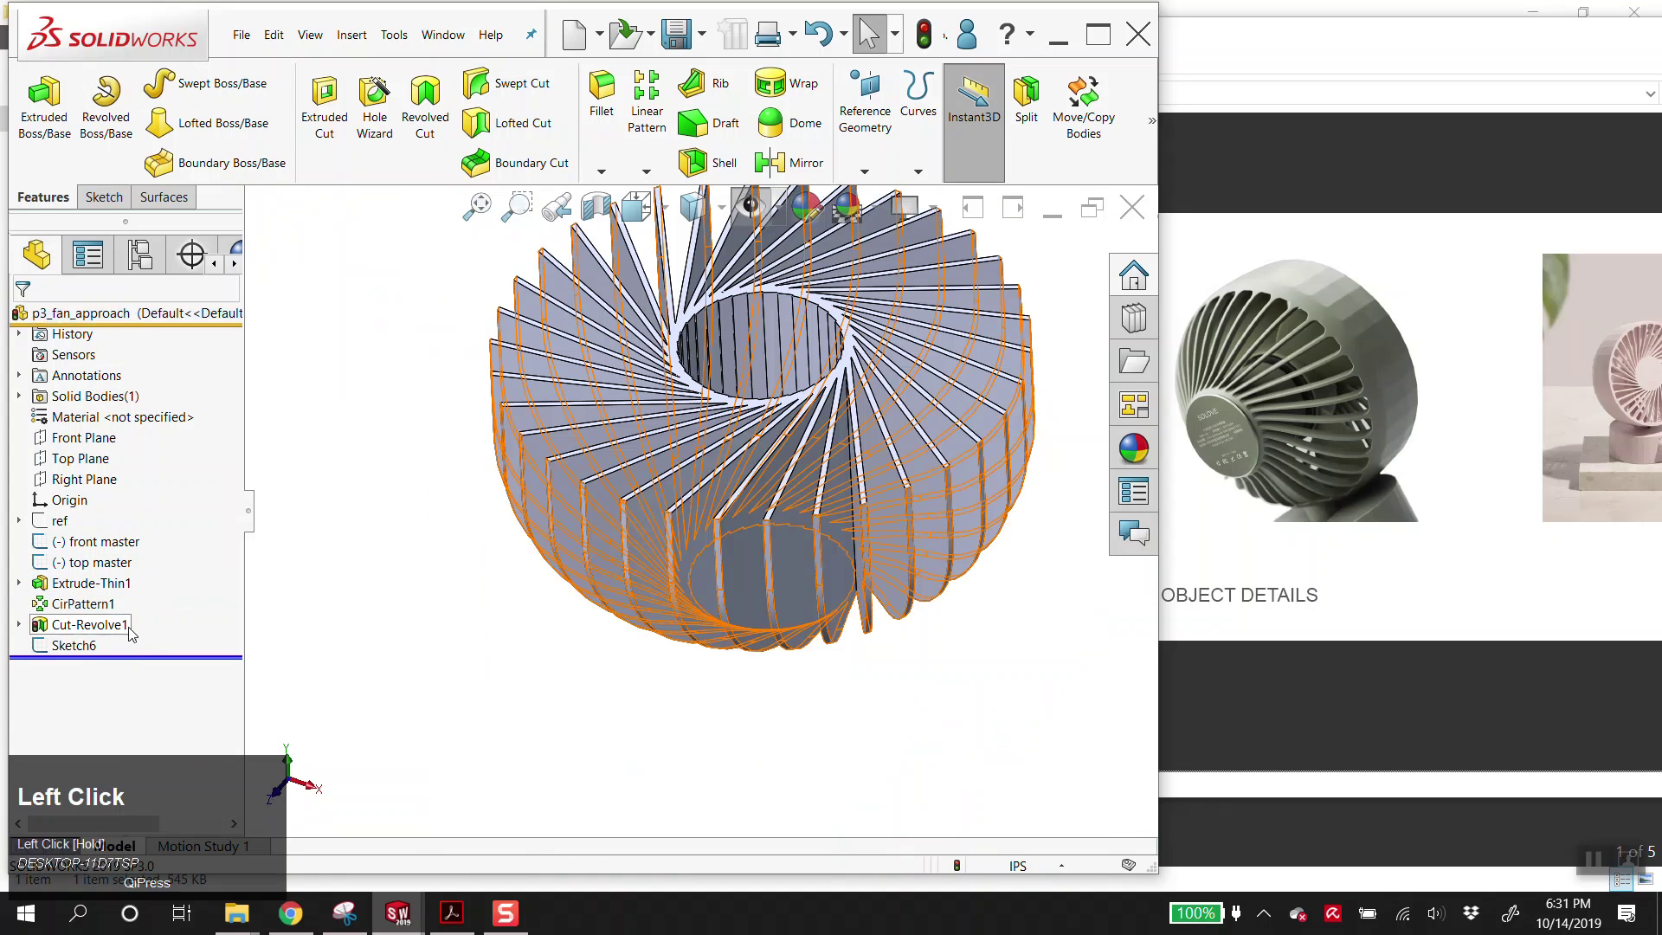
pyautogui.scroll(3)
pyautogui.scroll(-3)
pyautogui.moveTo(794, 494); pyautogui.dragTo(84, 658)
pyautogui.click(84, 658)
pyautogui.scroll(3)
pyautogui.moveTo(721, 601); pyautogui.dragTo(142, 609)
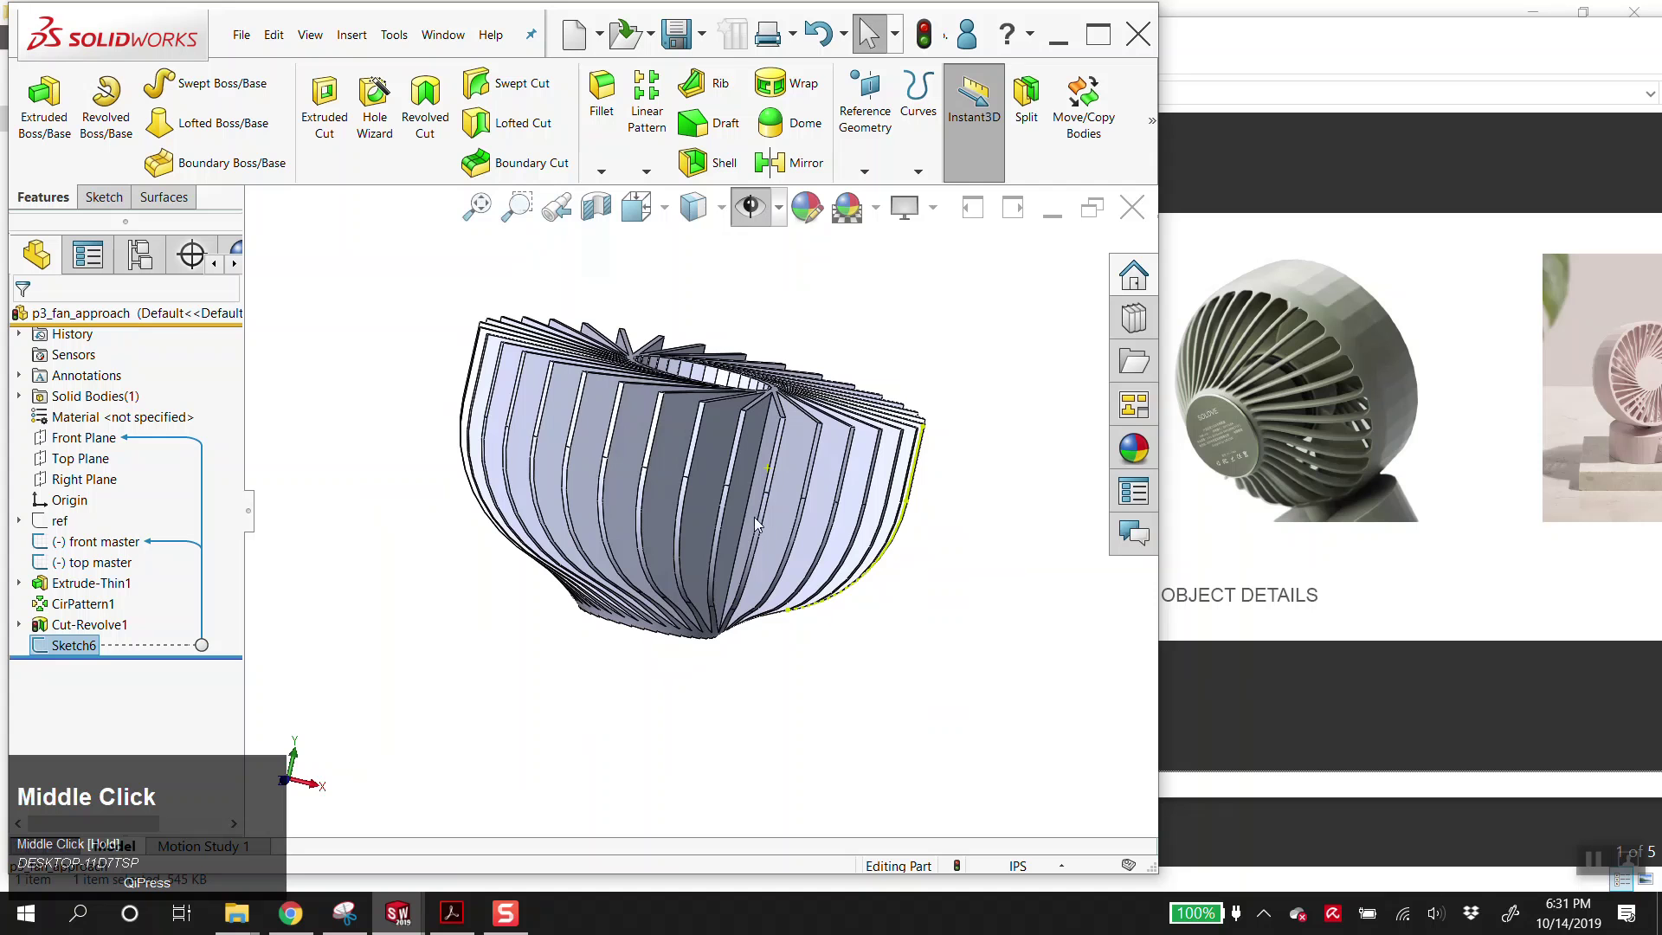
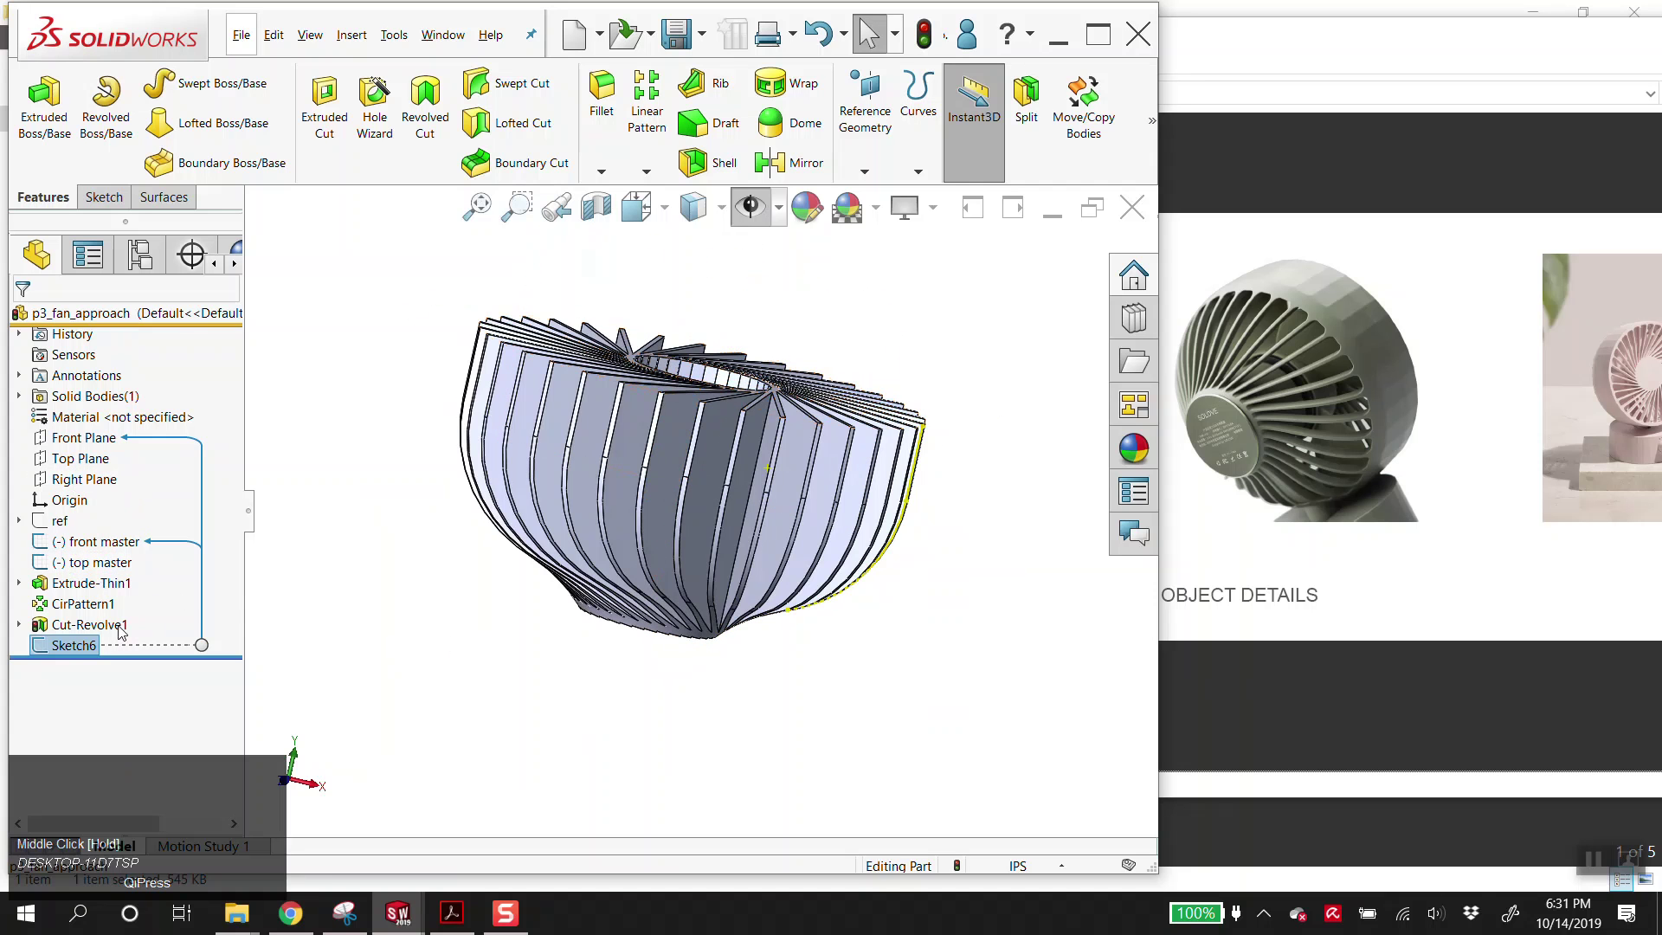
pyautogui.rightClick(75, 642)
pyautogui.click(91, 503)
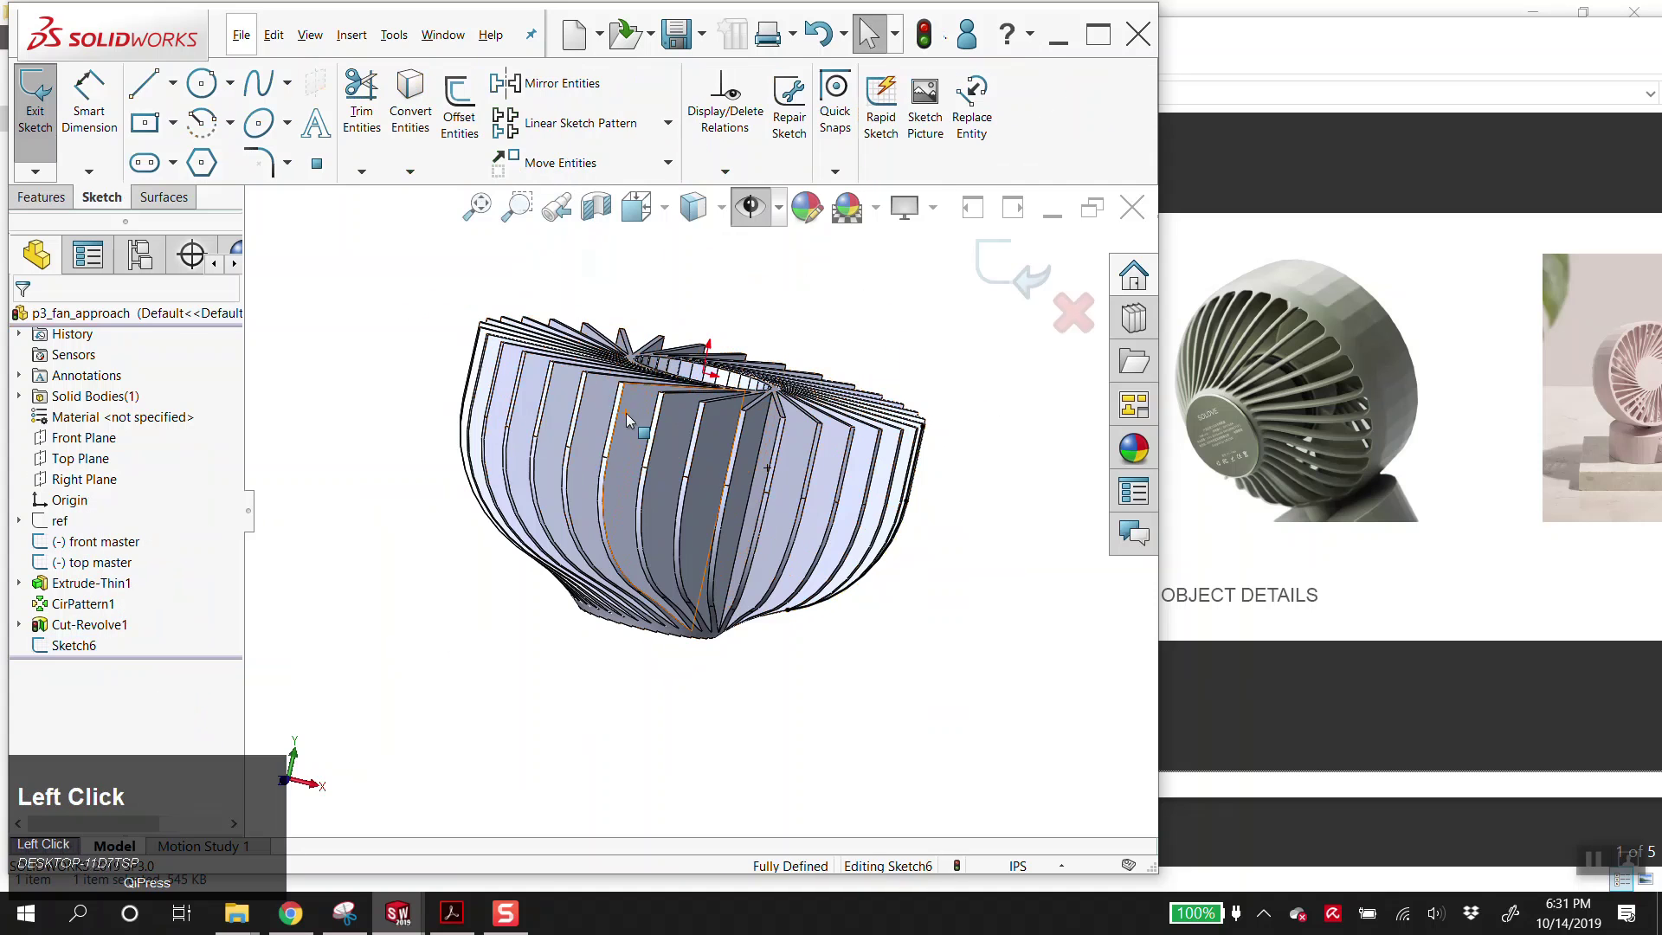
# - Add a vertical construction line to Sketch6 as the revolve axis
pyautogui.press('alt+v')
pyautogui.click(704, 400)
pyautogui.press('alt+v')
pyautogui.moveTo(751, 306); pyautogui.dragTo(60, 651)
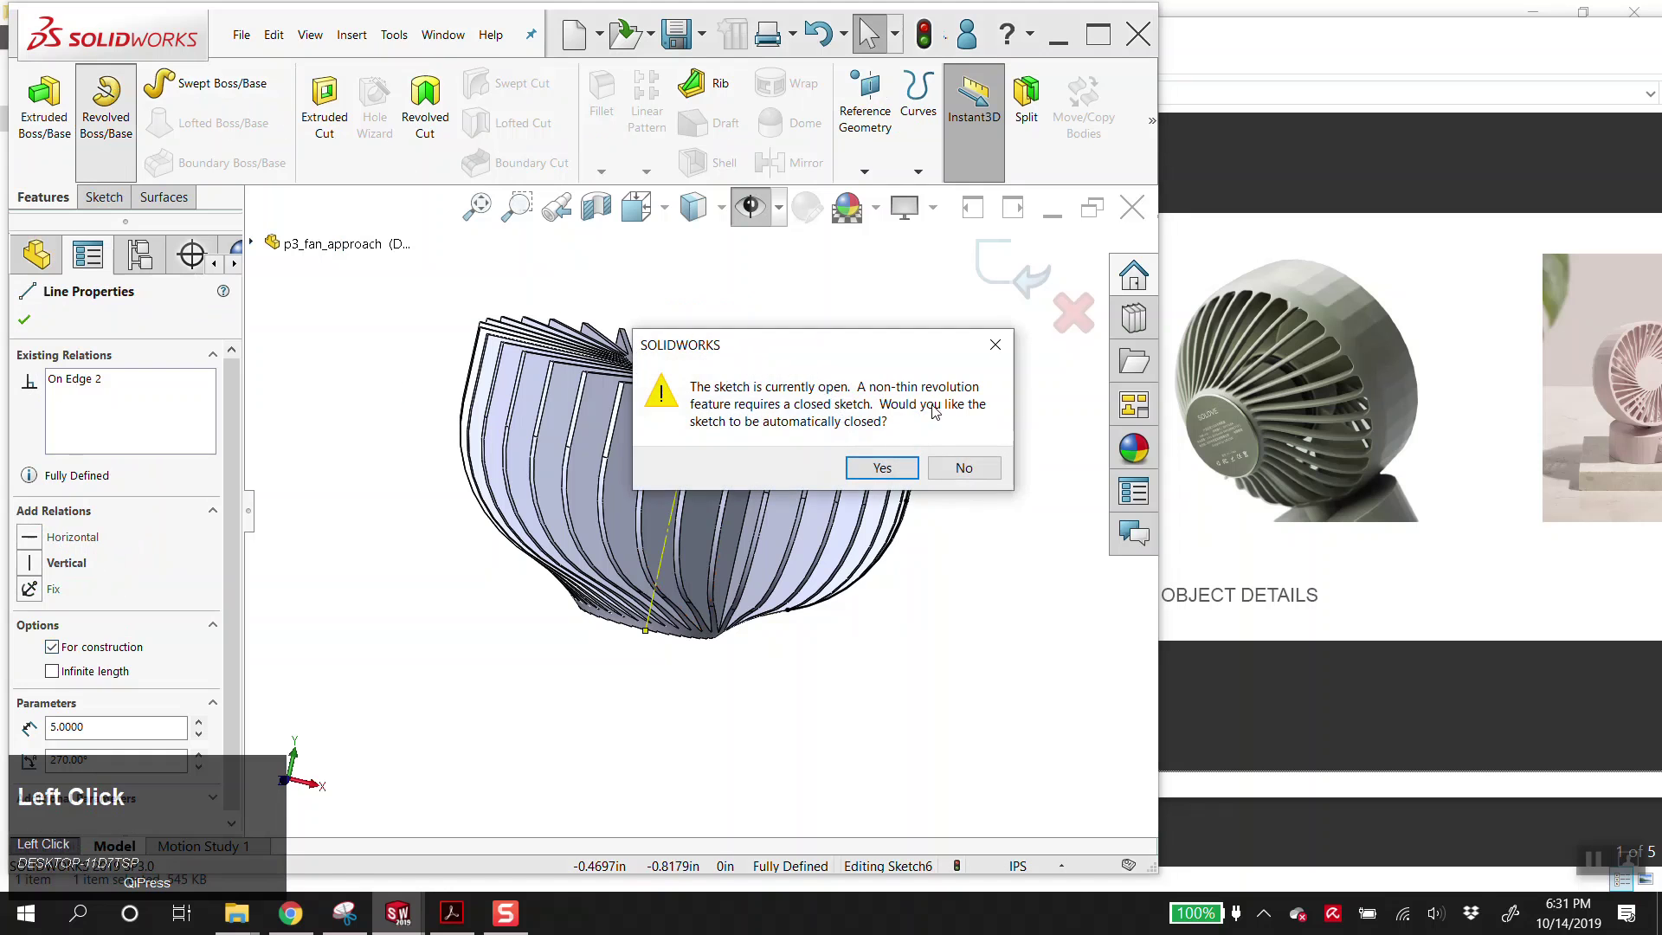
# - Revolve the open outline 360° about Line4 as a thin shell with a 0.2 in wall
pyautogui.click(982, 477)
pyautogui.click(748, 482)
pyautogui.scroll(-3)
pyautogui.moveTo(706, 429); pyautogui.dragTo(510, 405)
pyautogui.scroll(-3)
pyautogui.click(45, 594)
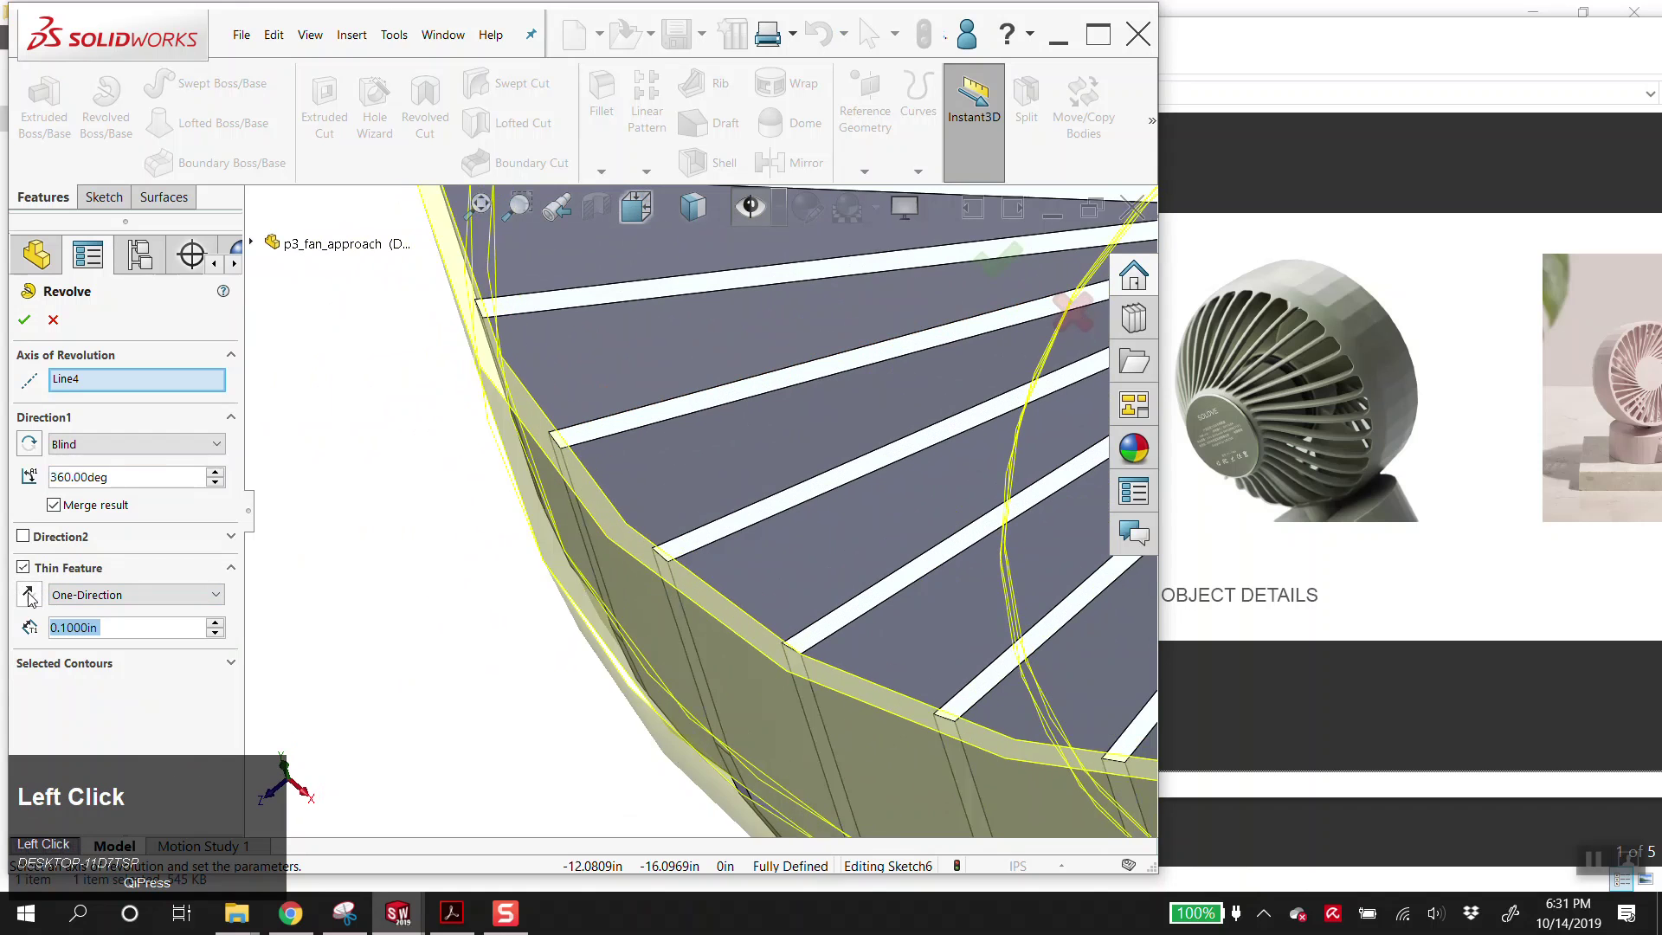
pyautogui.press('Tab')
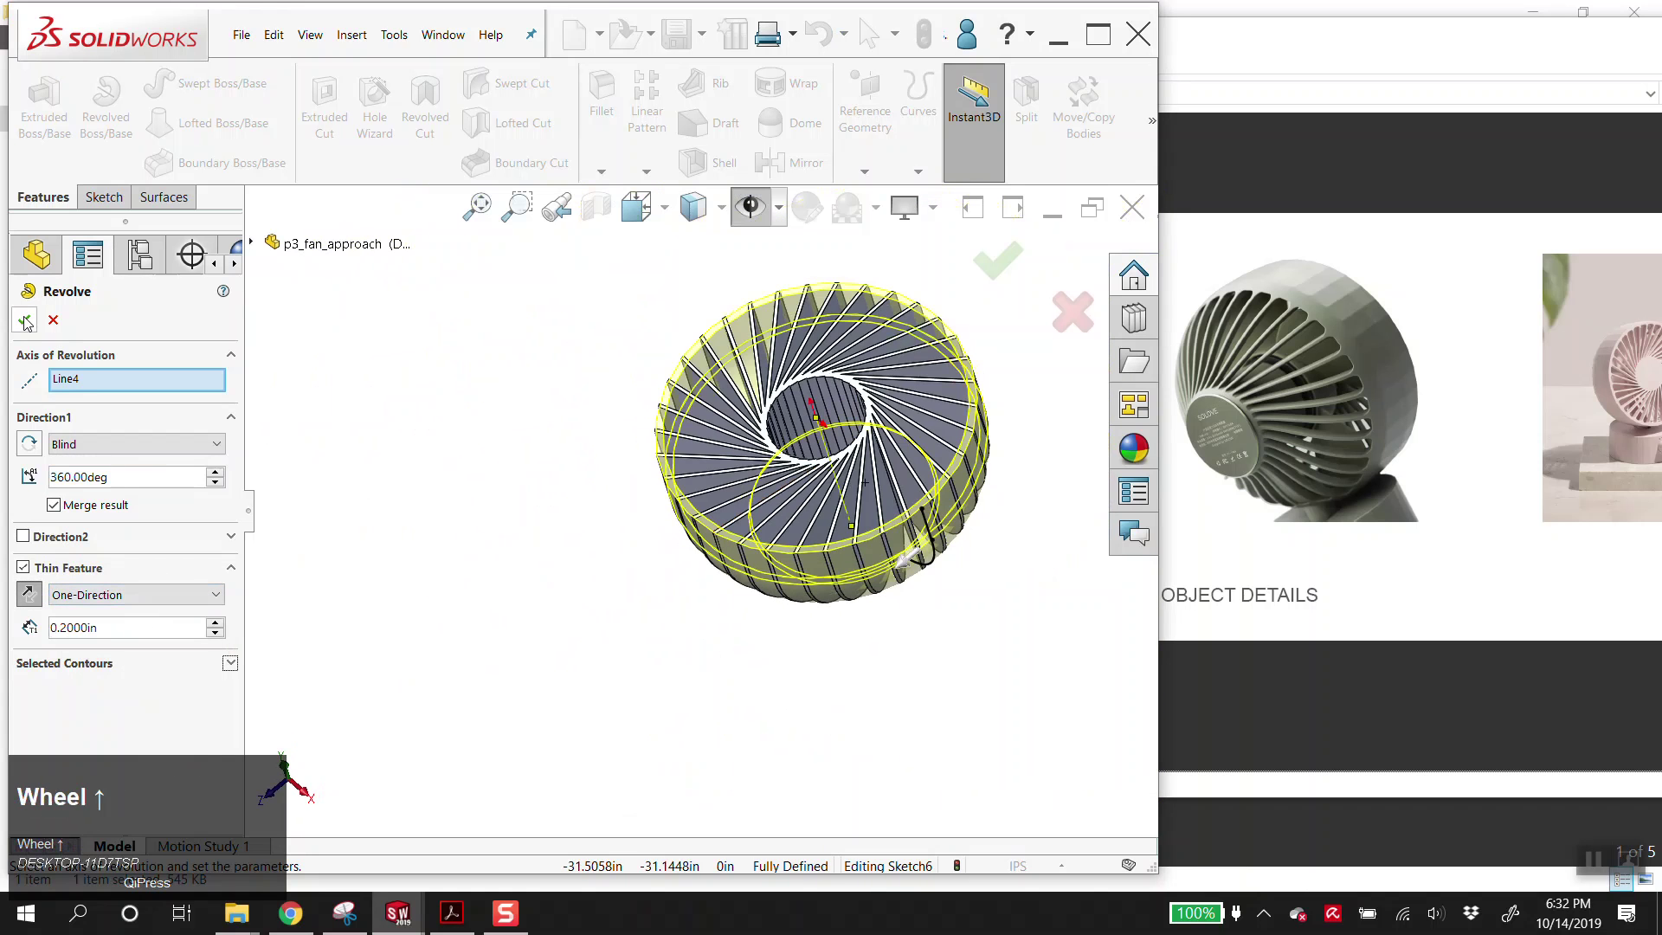
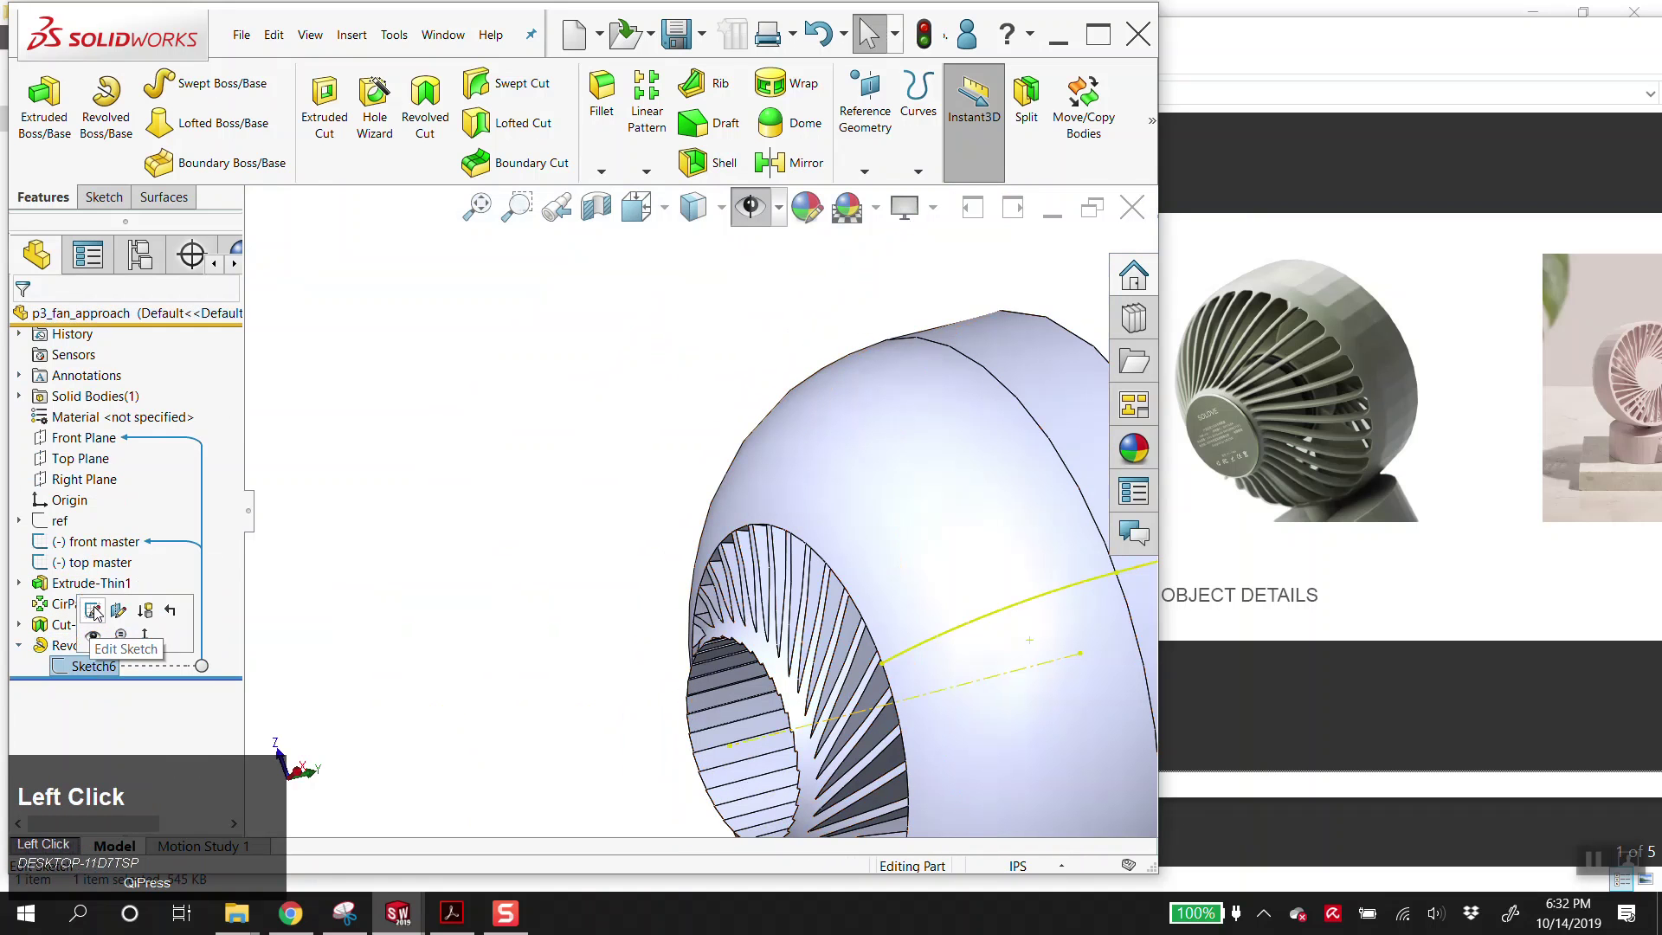
# - Sketch a line on the Top Plane across the shell top, extending past the rim
pyautogui.press('alt+n')
pyautogui.scroll(3)
pyautogui.moveTo(669, 709); pyautogui.dragTo(37, 133)
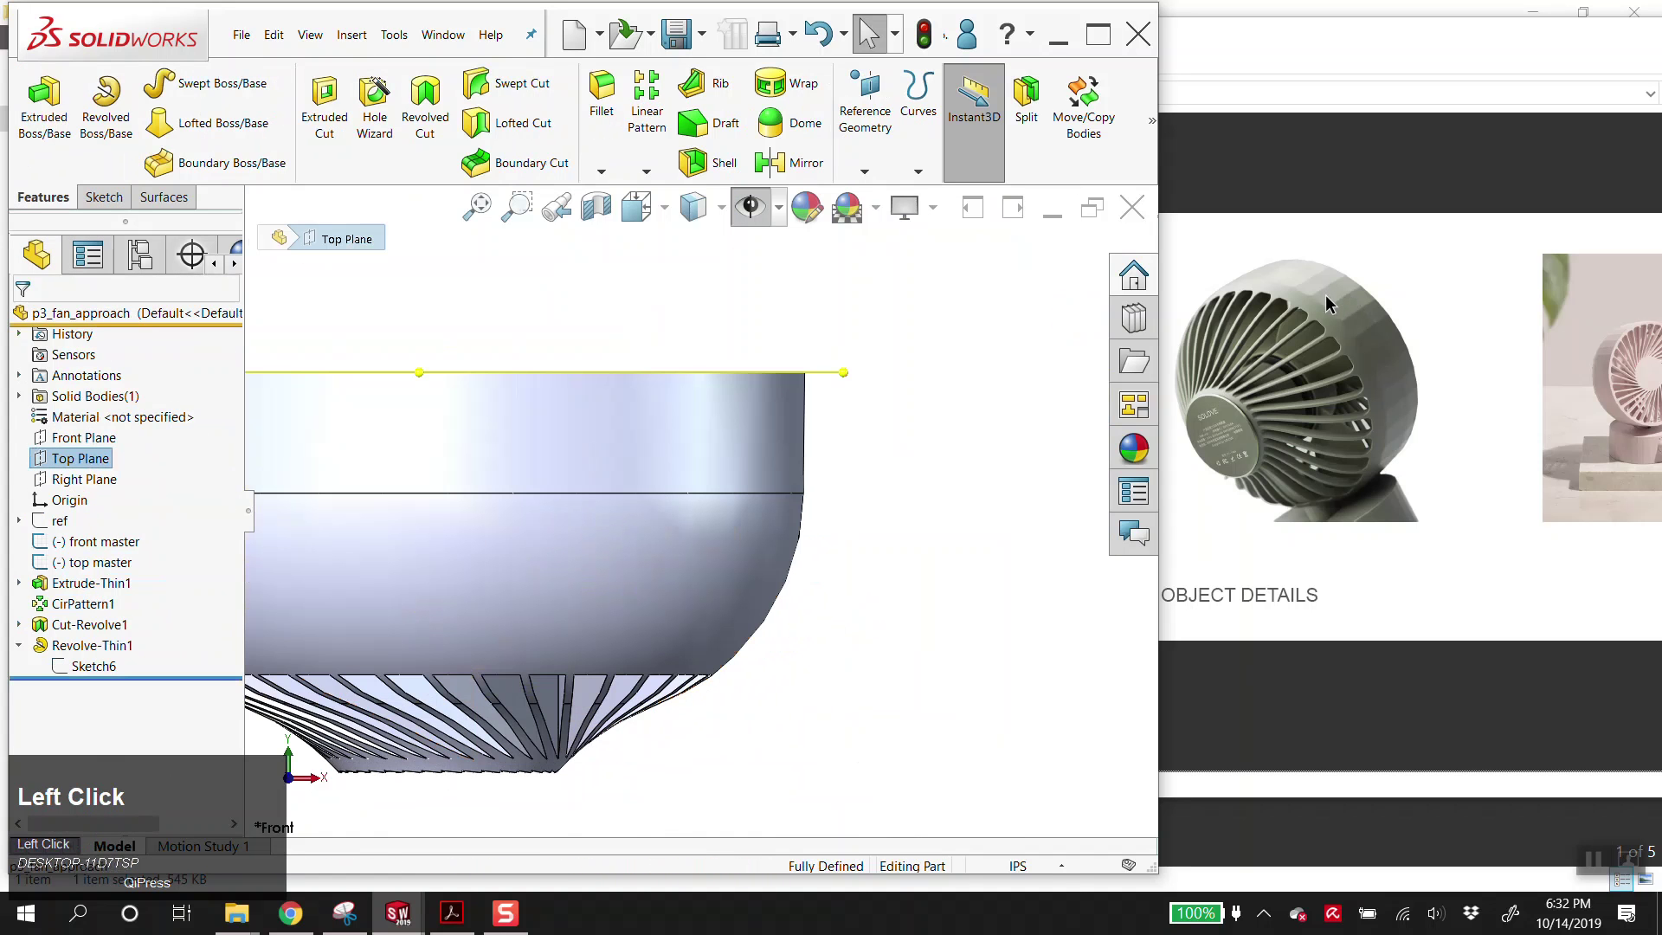
pyautogui.press('alt+n')
pyautogui.scroll(3)
pyautogui.press('l')
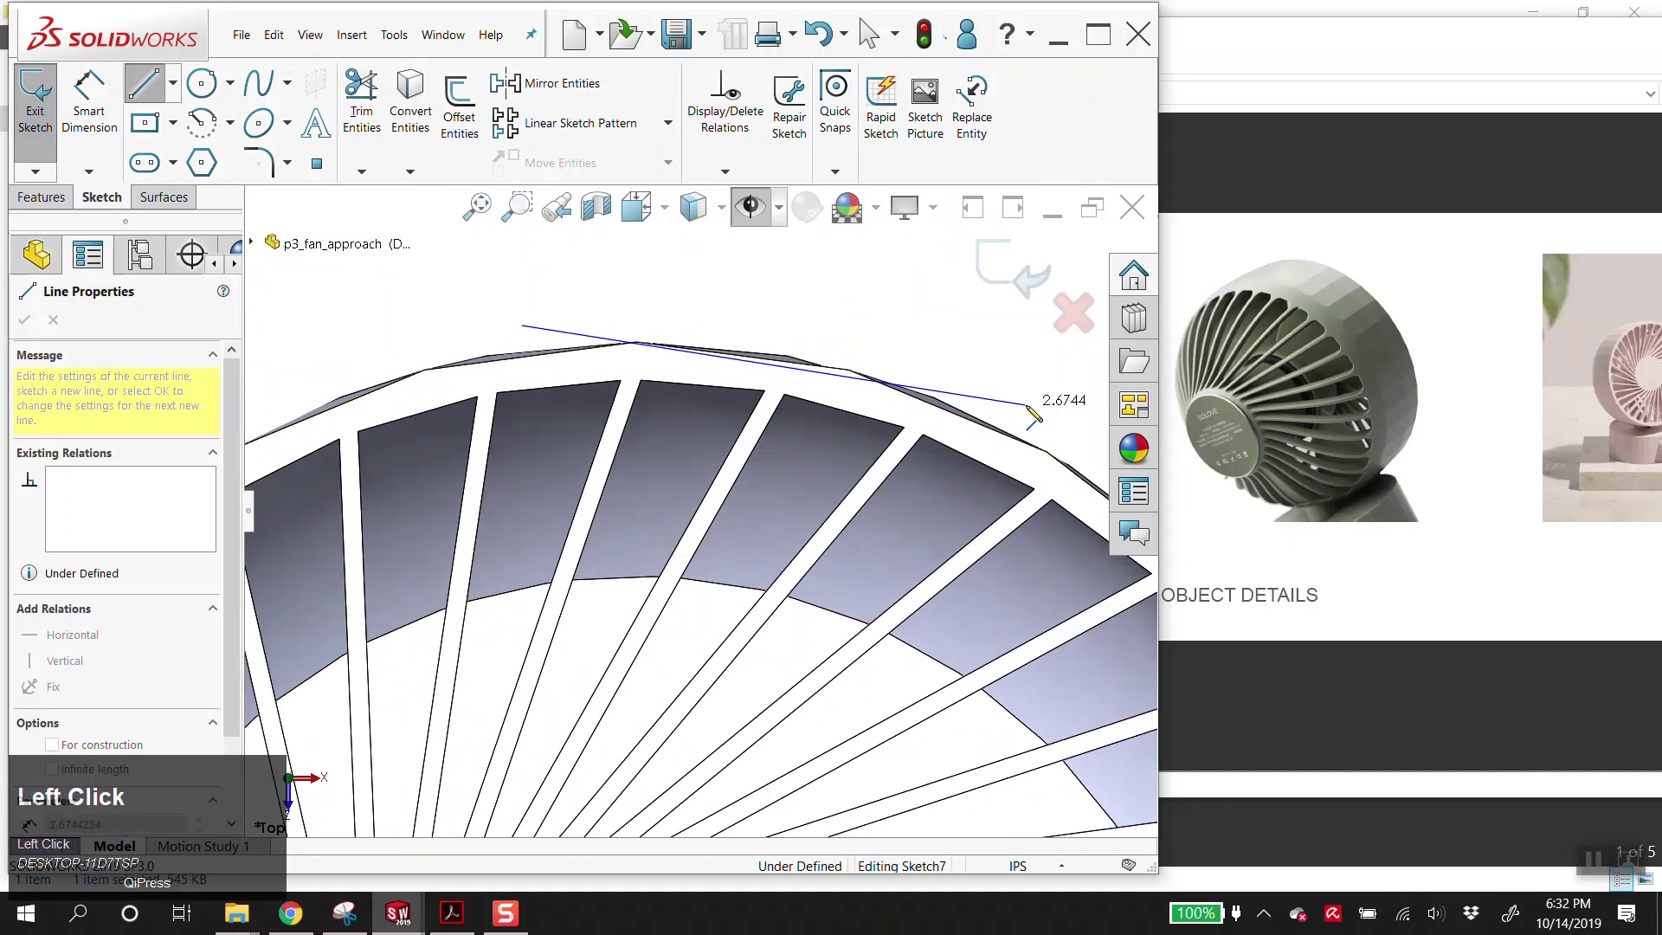
pyautogui.press('Escape')
pyautogui.click(417, 338)
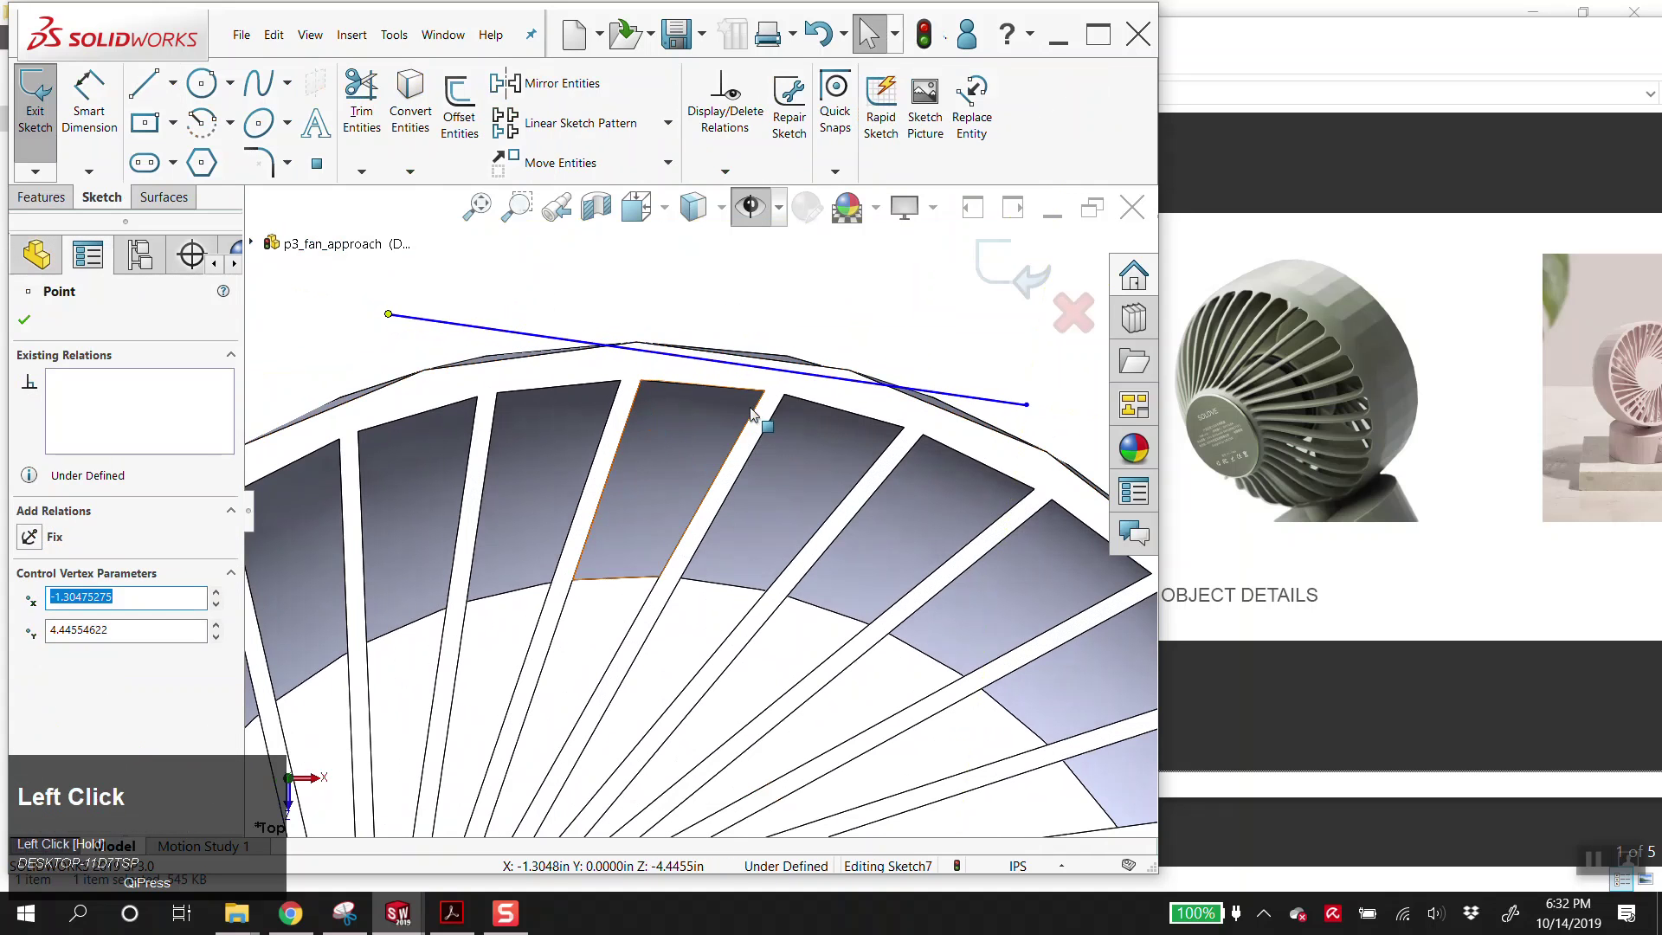
pyautogui.moveTo(1030, 409); pyautogui.dragTo(908, 334)
pyautogui.scroll(3)
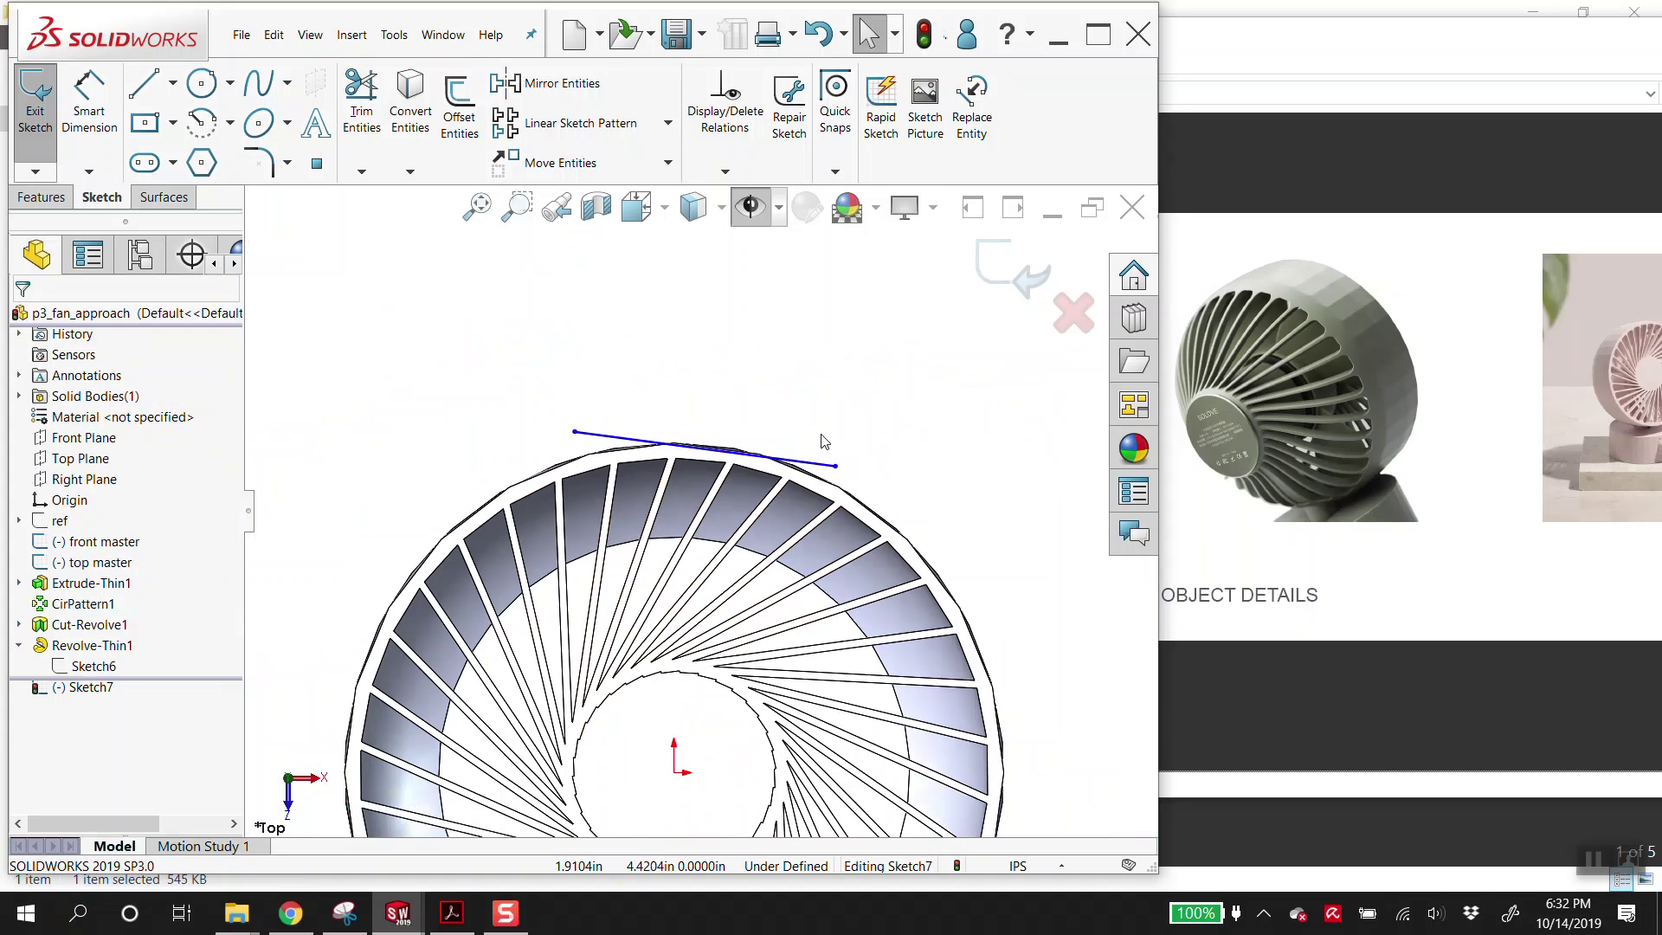
pyautogui.click(49, 195)
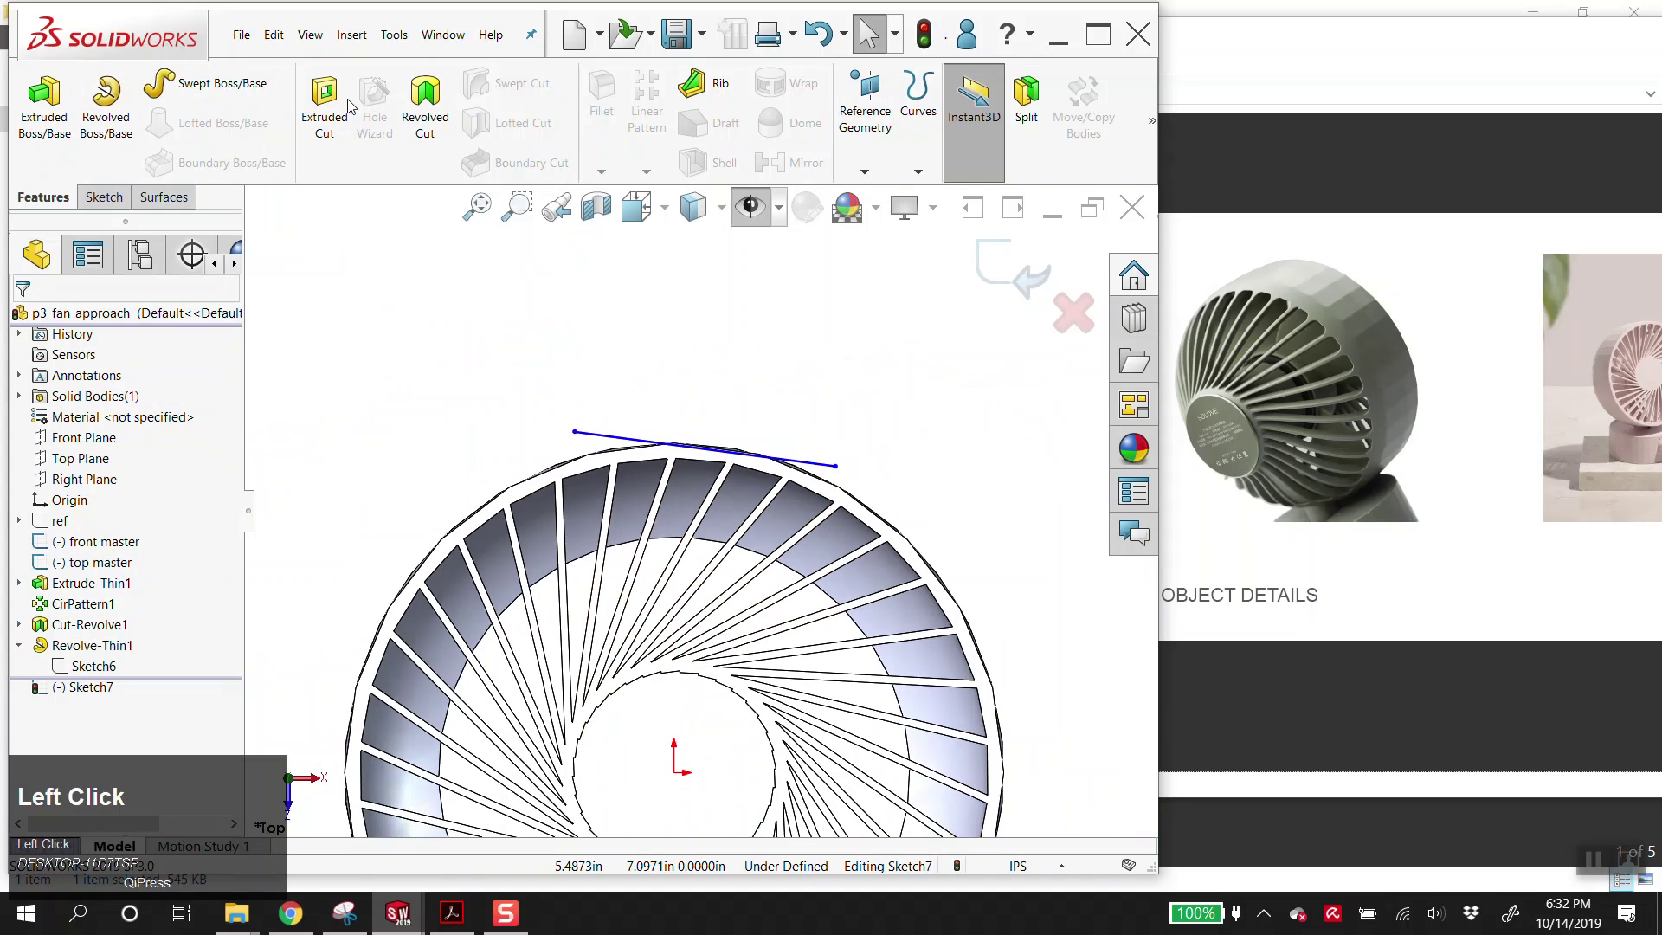
# - Cut the slot line through the shell with a Through All - Both extruded cut
pyautogui.middleClick(792, 426)
pyautogui.click(92, 435)
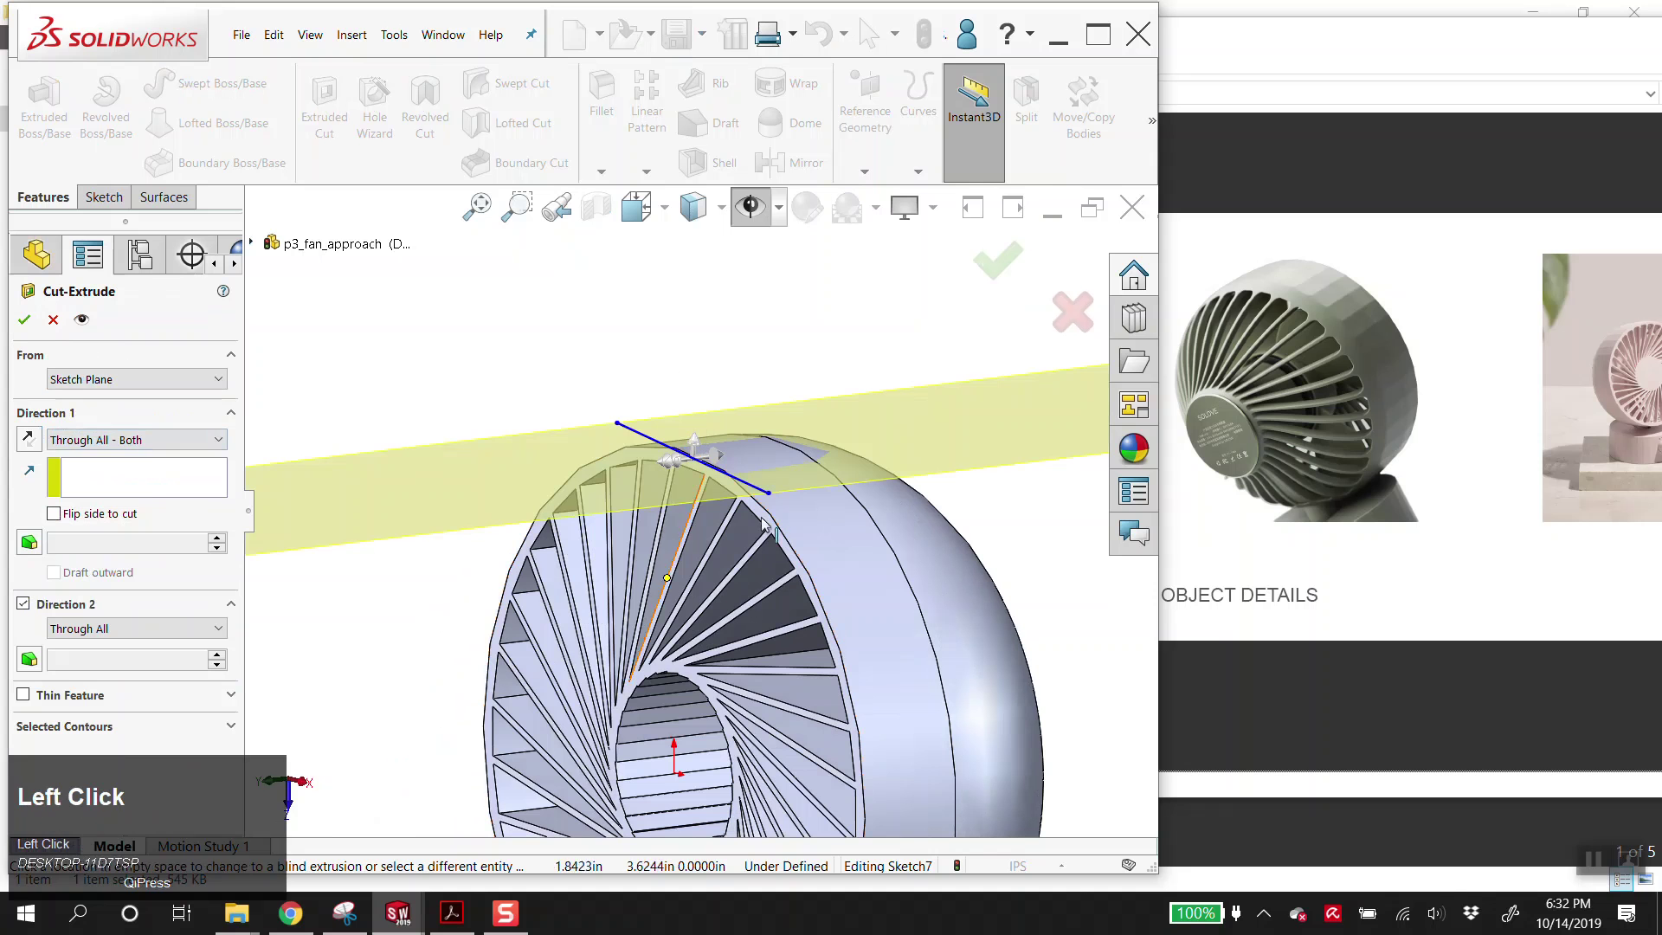
pyautogui.click(26, 326)
pyautogui.middleClick(810, 460)
pyautogui.click(749, 461)
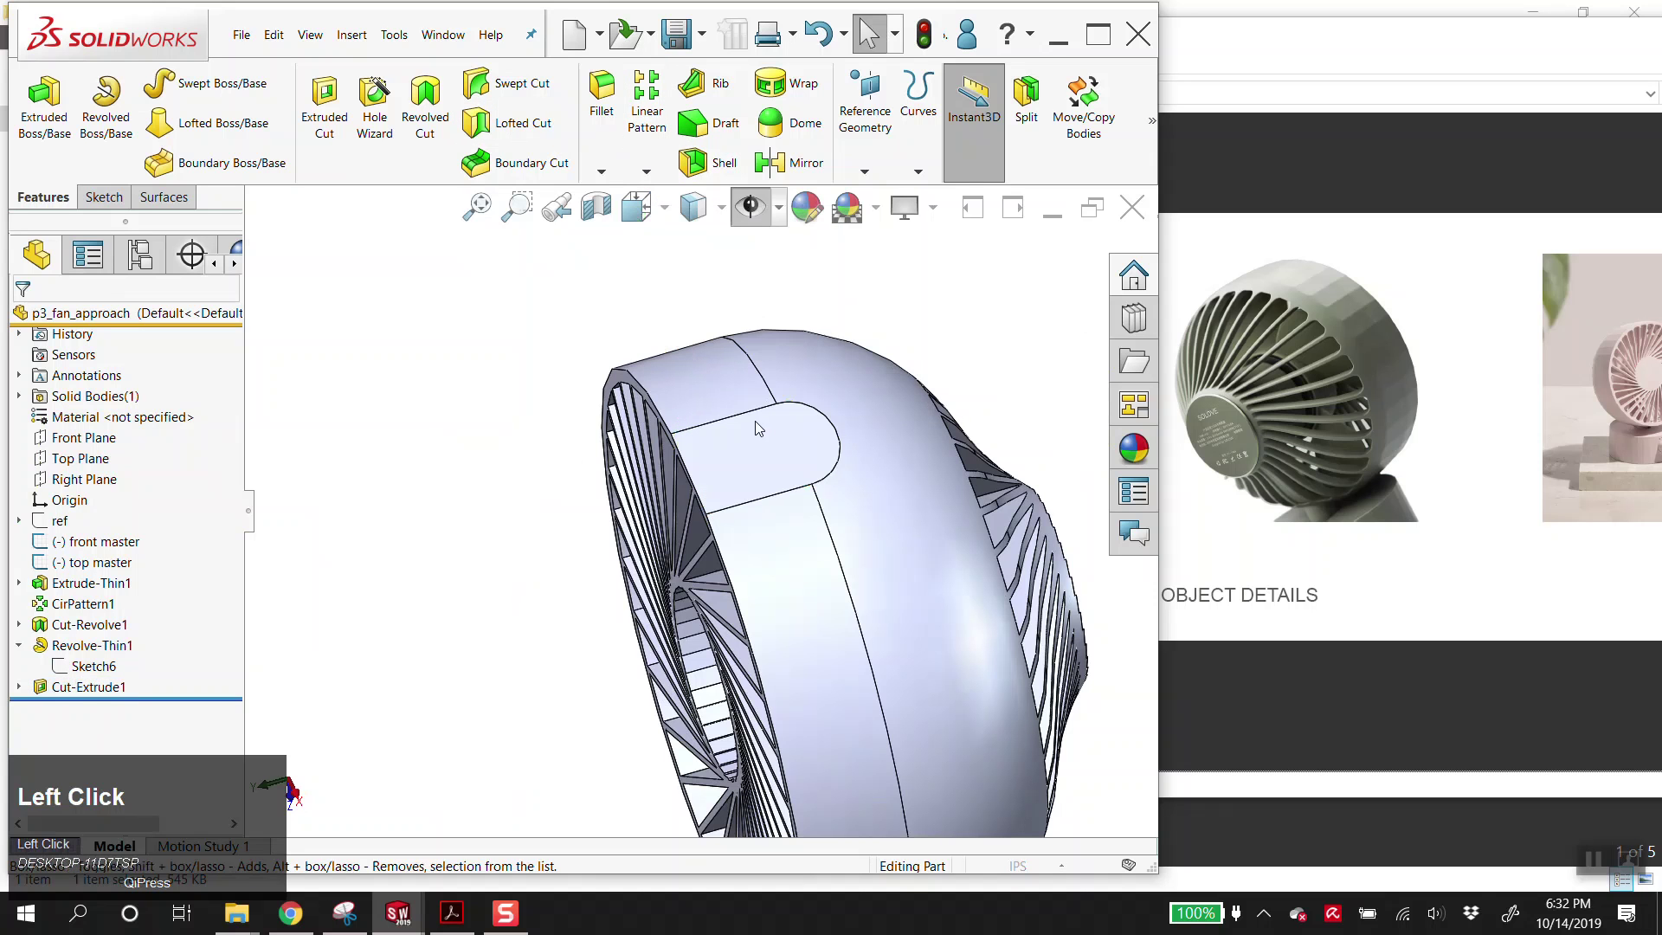
# - Pattern Cut-Extrude1 34 times evenly over 360° around Line3@front master
pyautogui.click(755, 480)
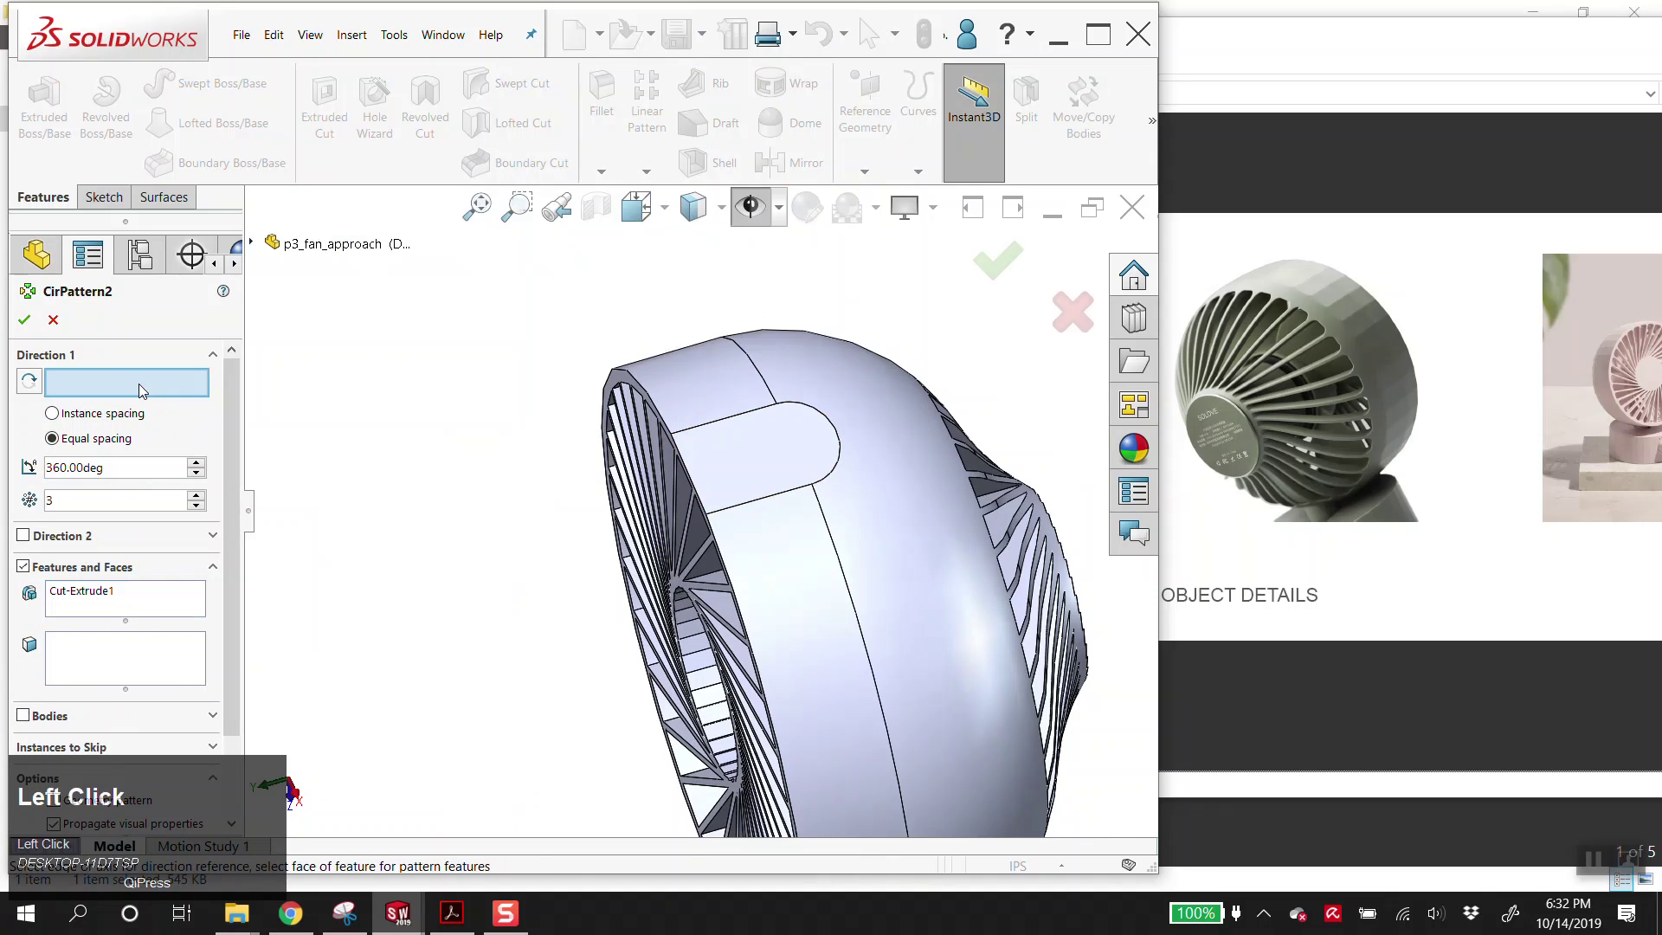
pyautogui.press('alt+v')
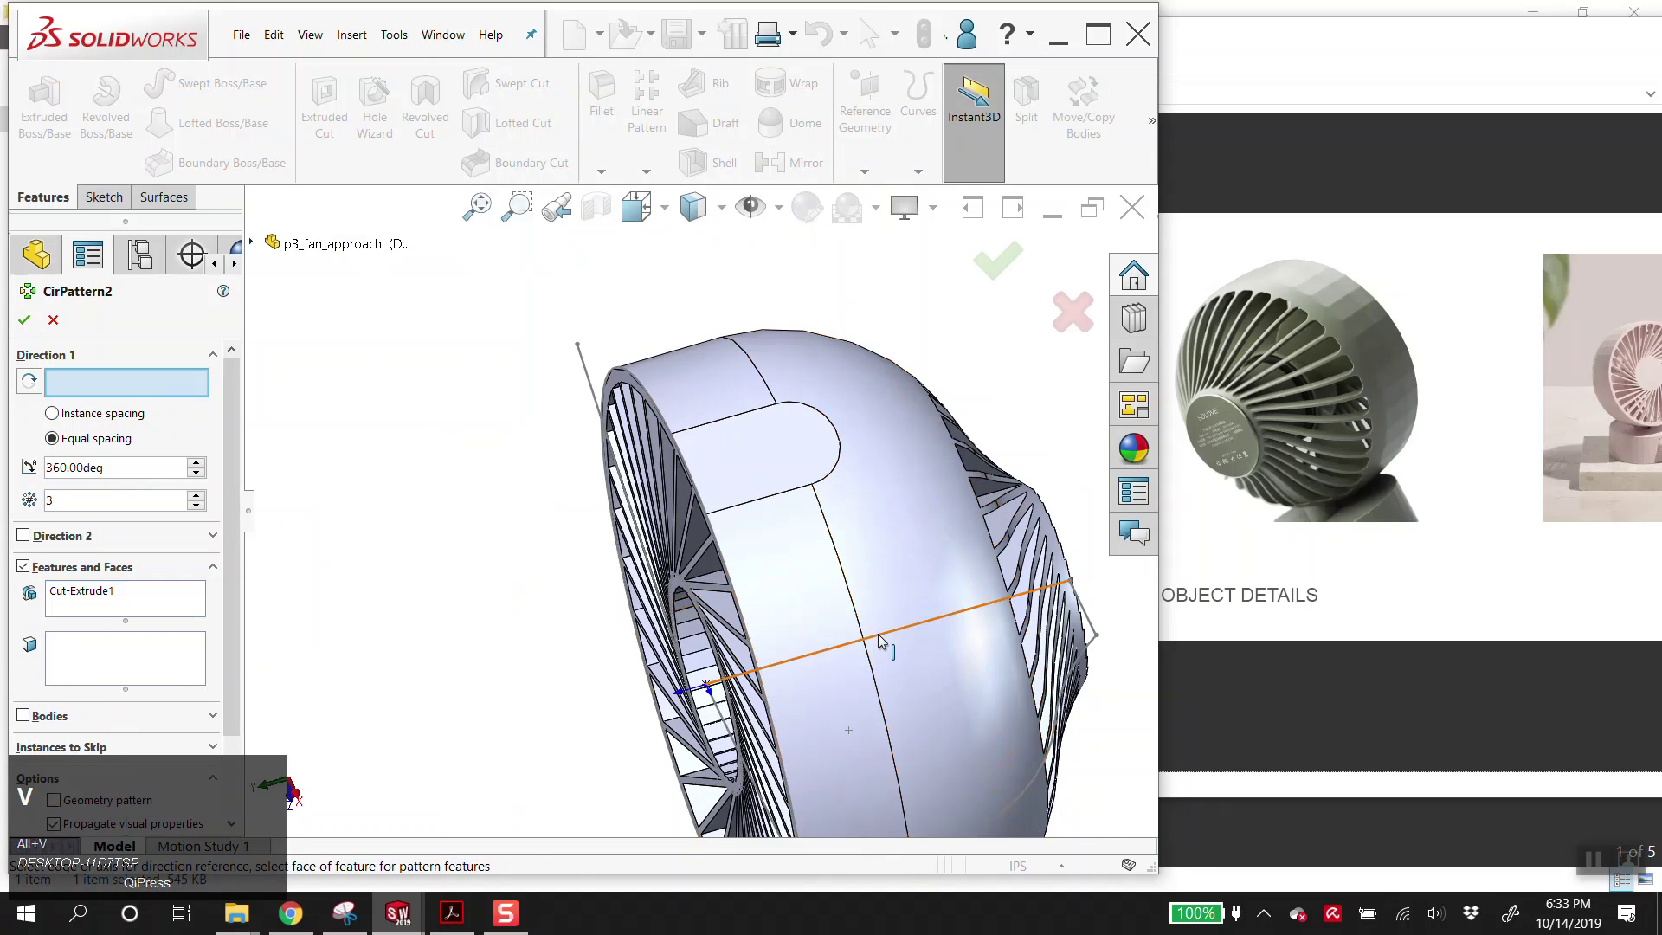
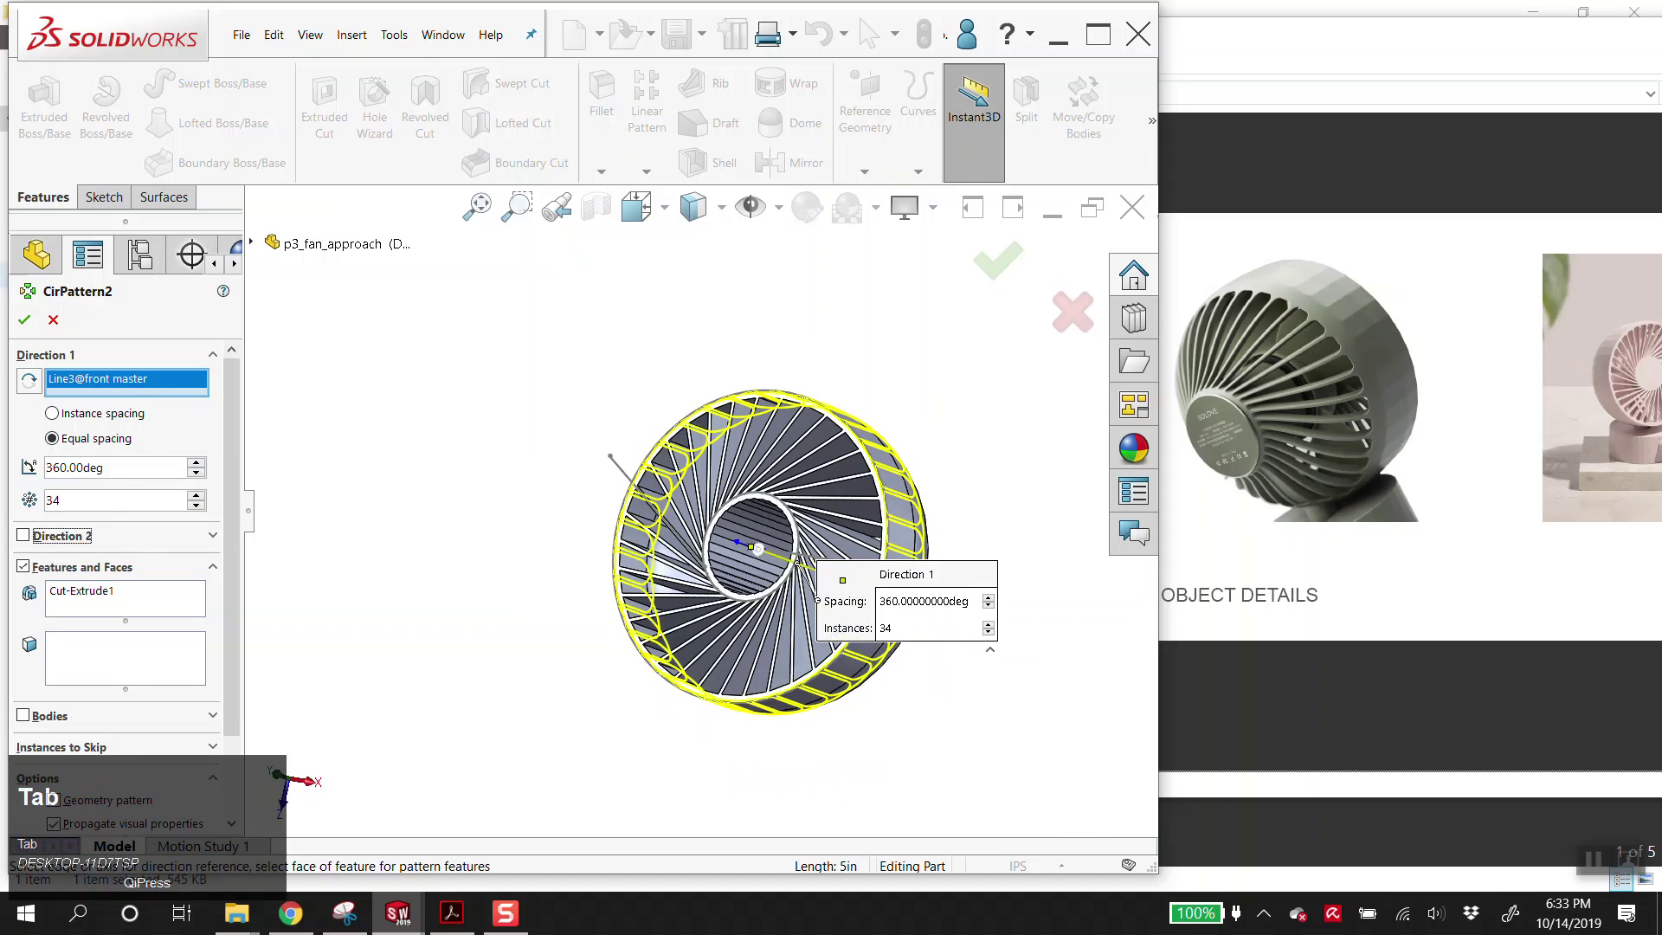
pyautogui.click(38, 328)
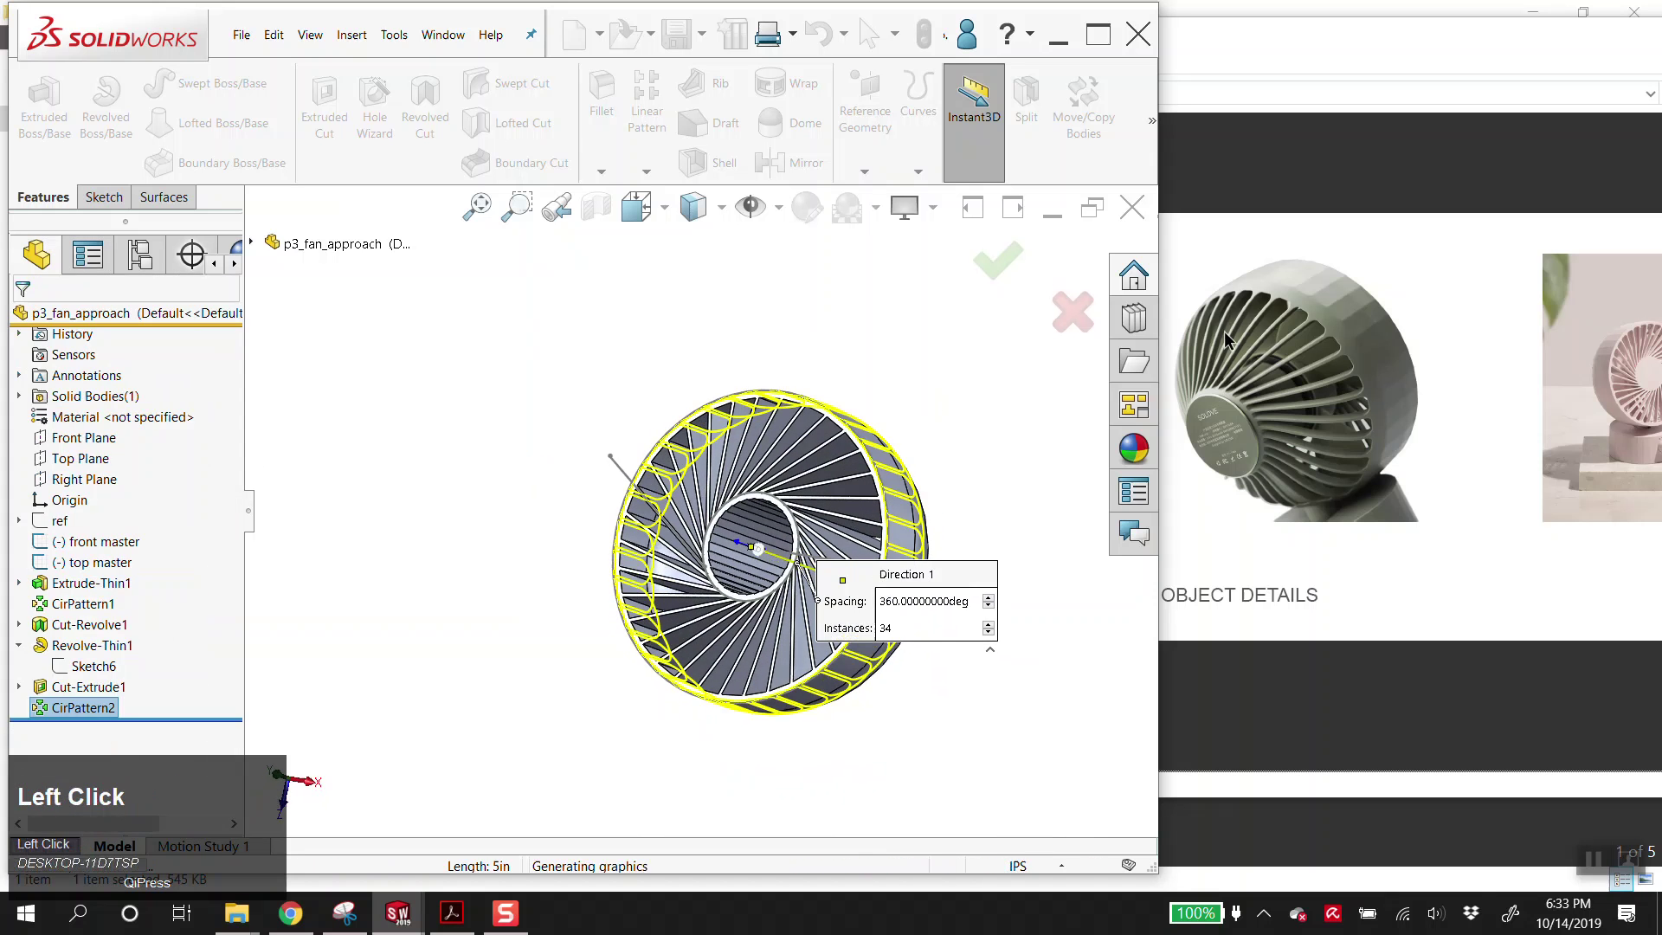
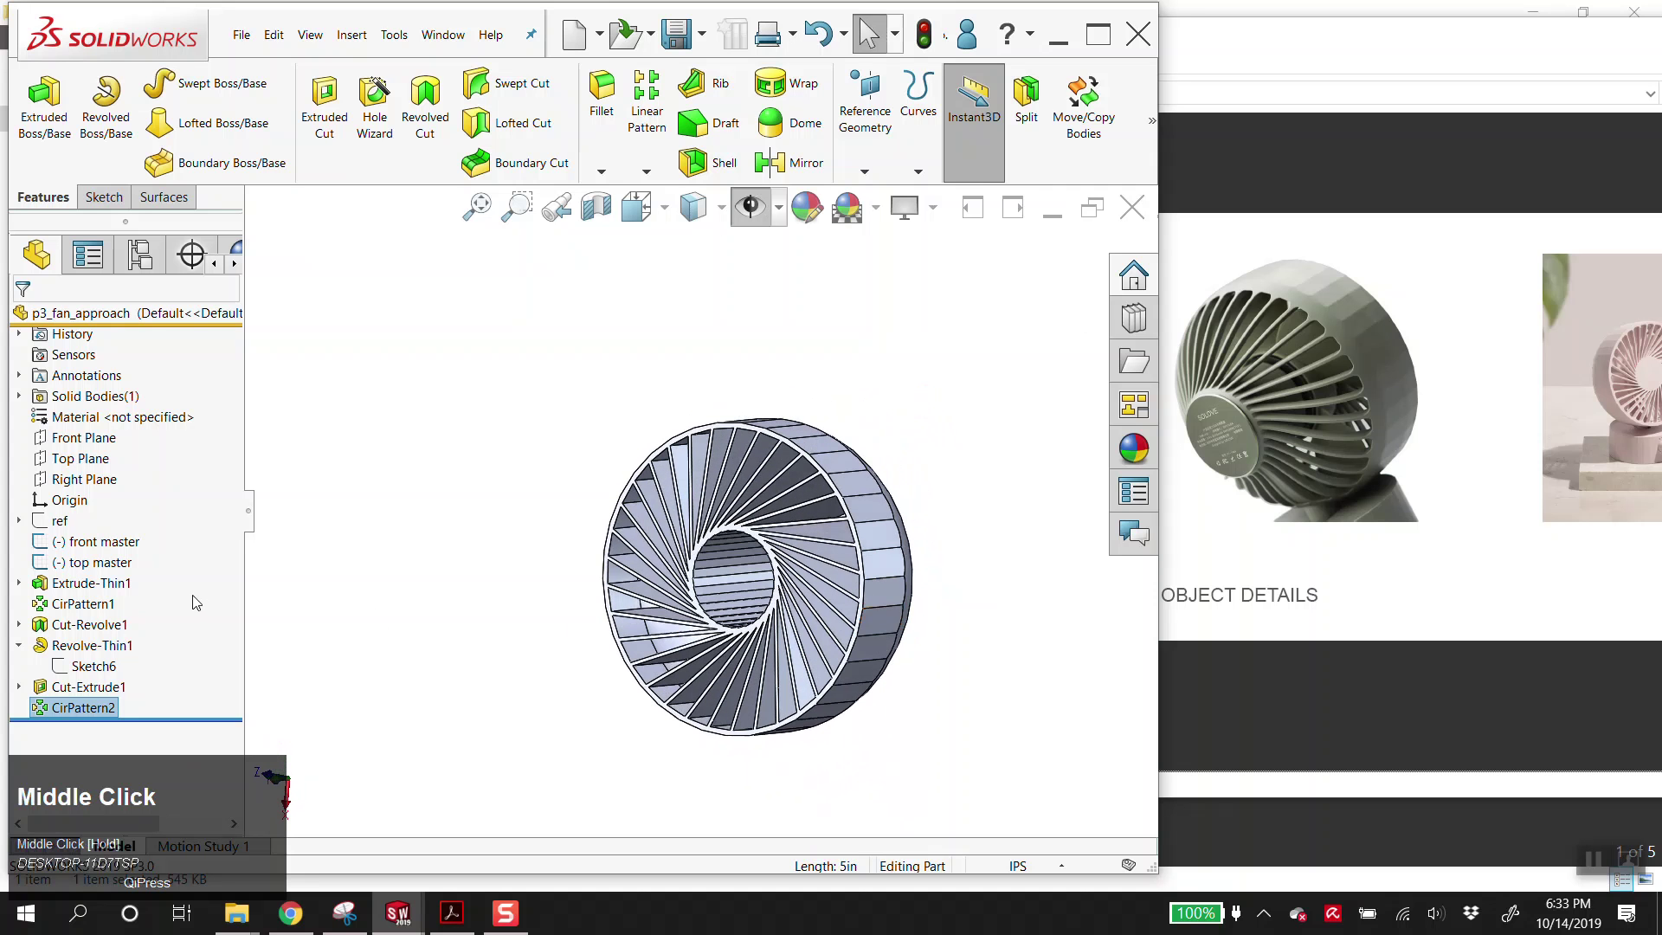
pyautogui.scroll(-3)
pyautogui.moveTo(818, 601); pyautogui.dragTo(789, 488)
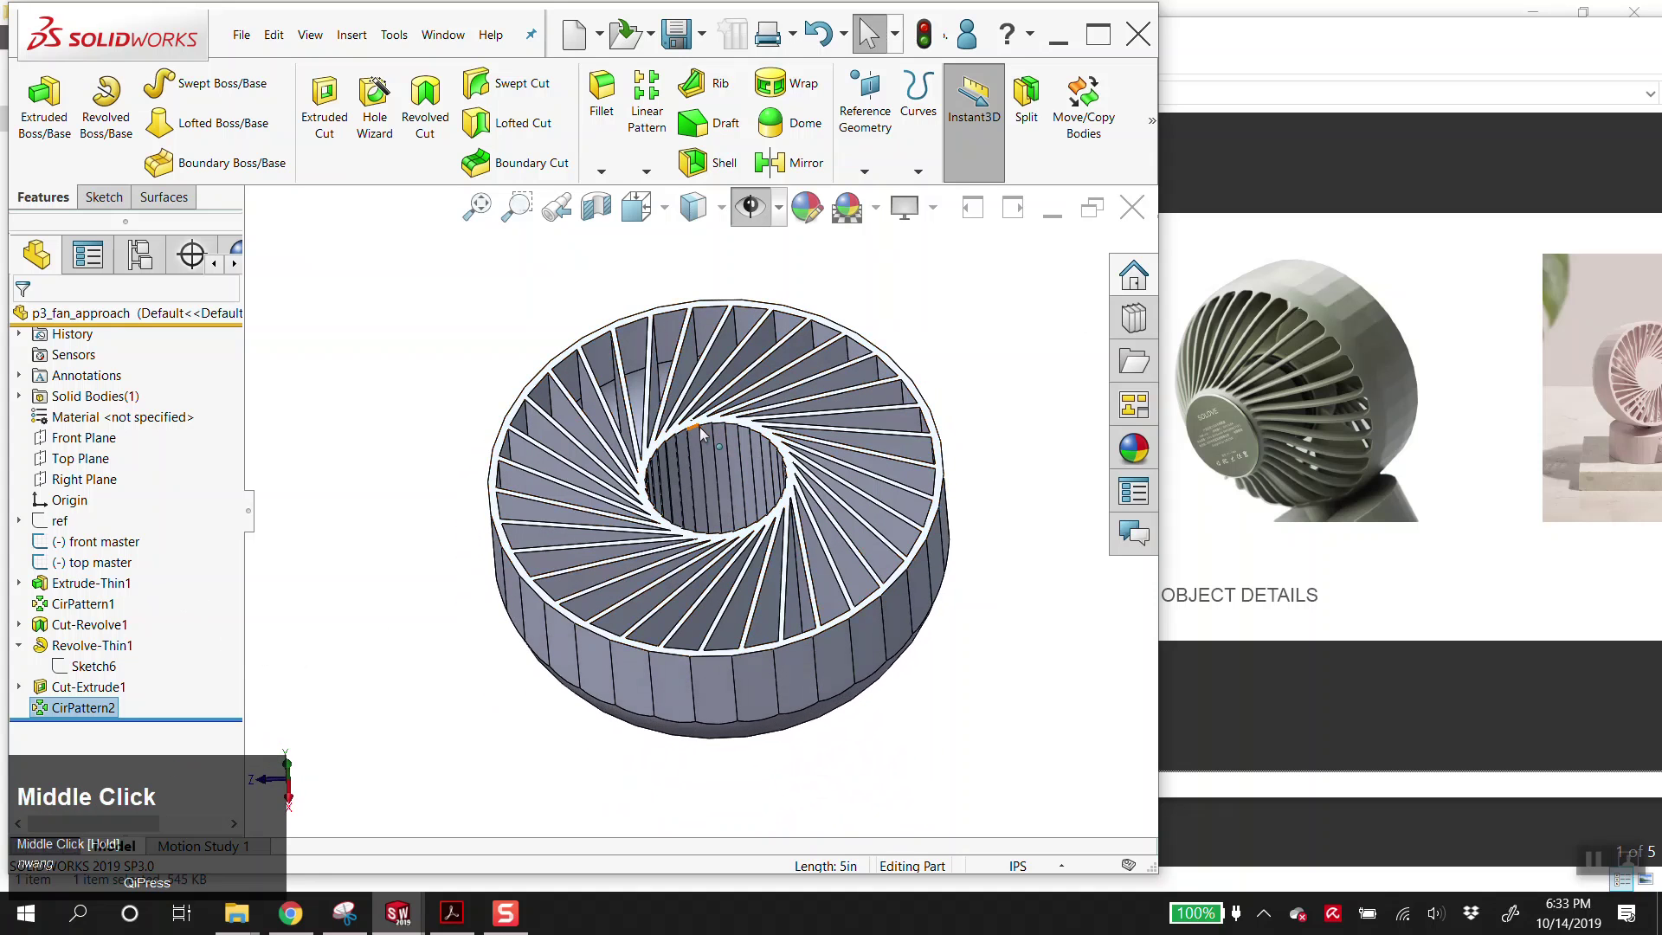
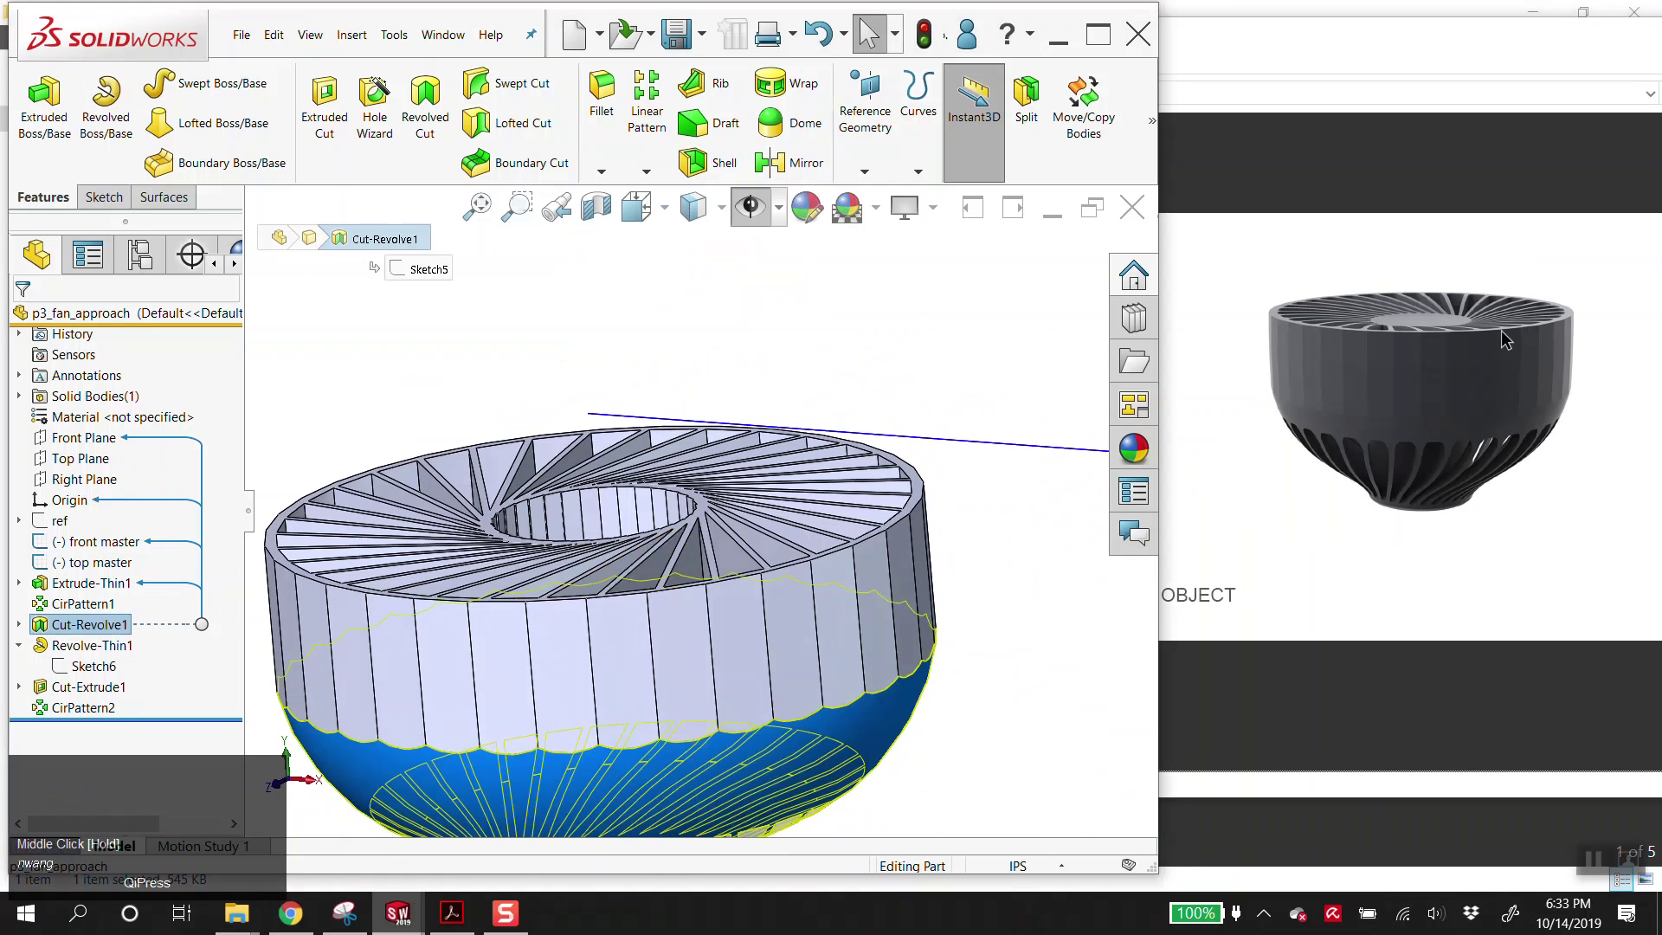
pyautogui.scroll(3)
pyautogui.moveTo(796, 550); pyautogui.dragTo(585, 555)
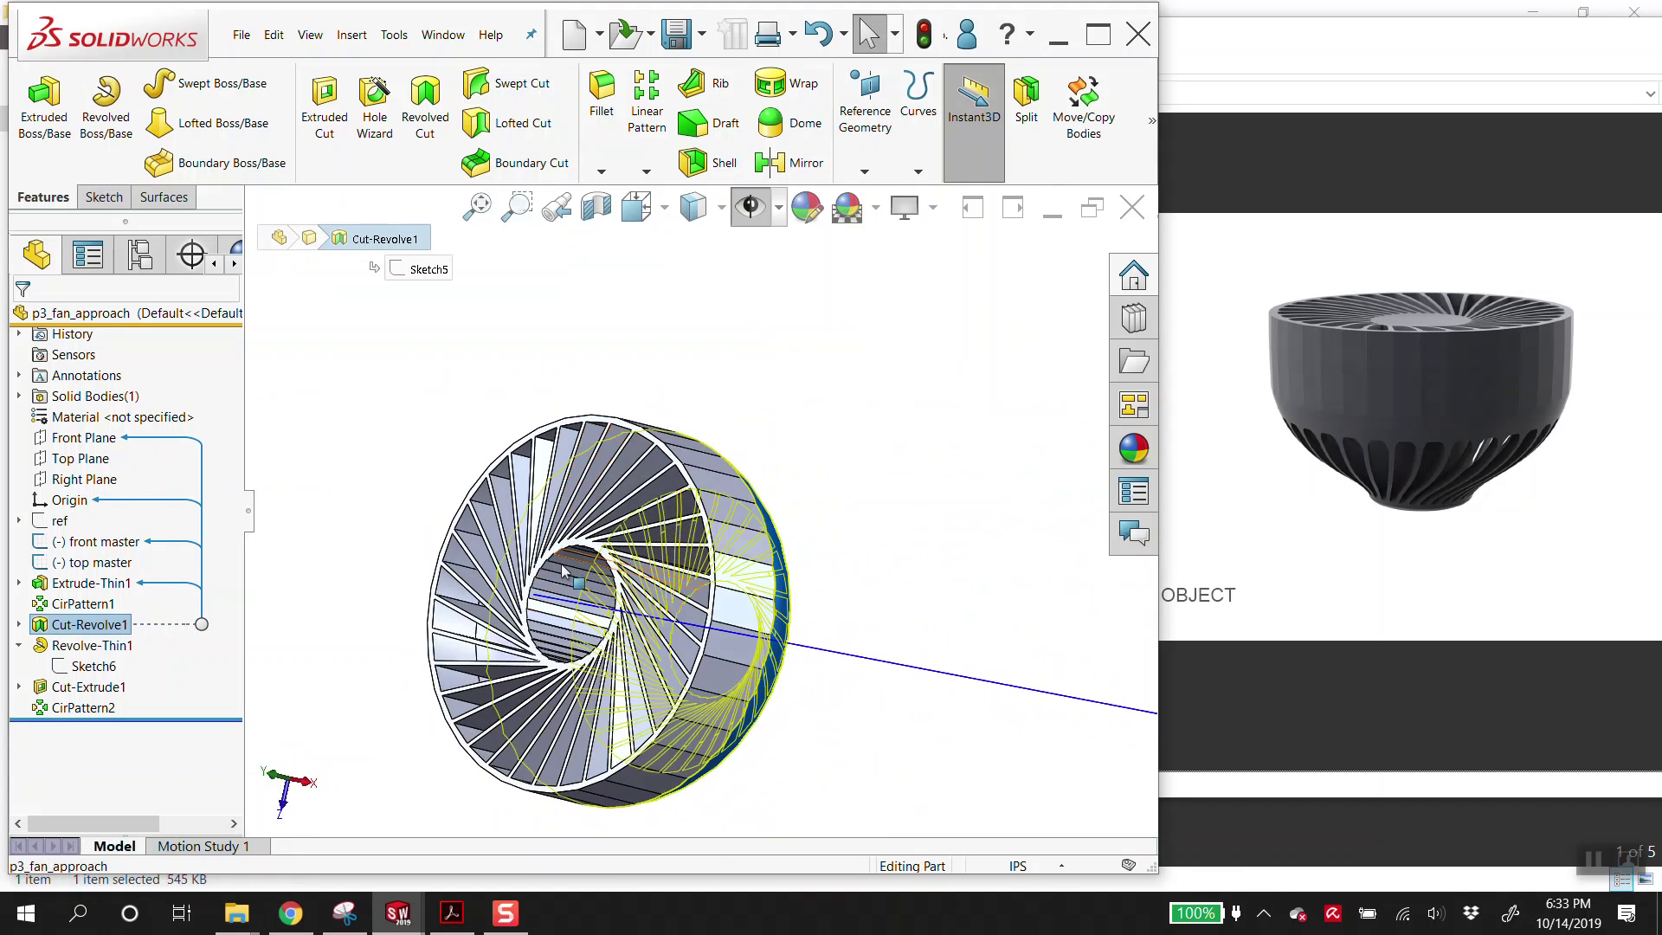
pyautogui.moveTo(699, 642); pyautogui.dragTo(980, 440)
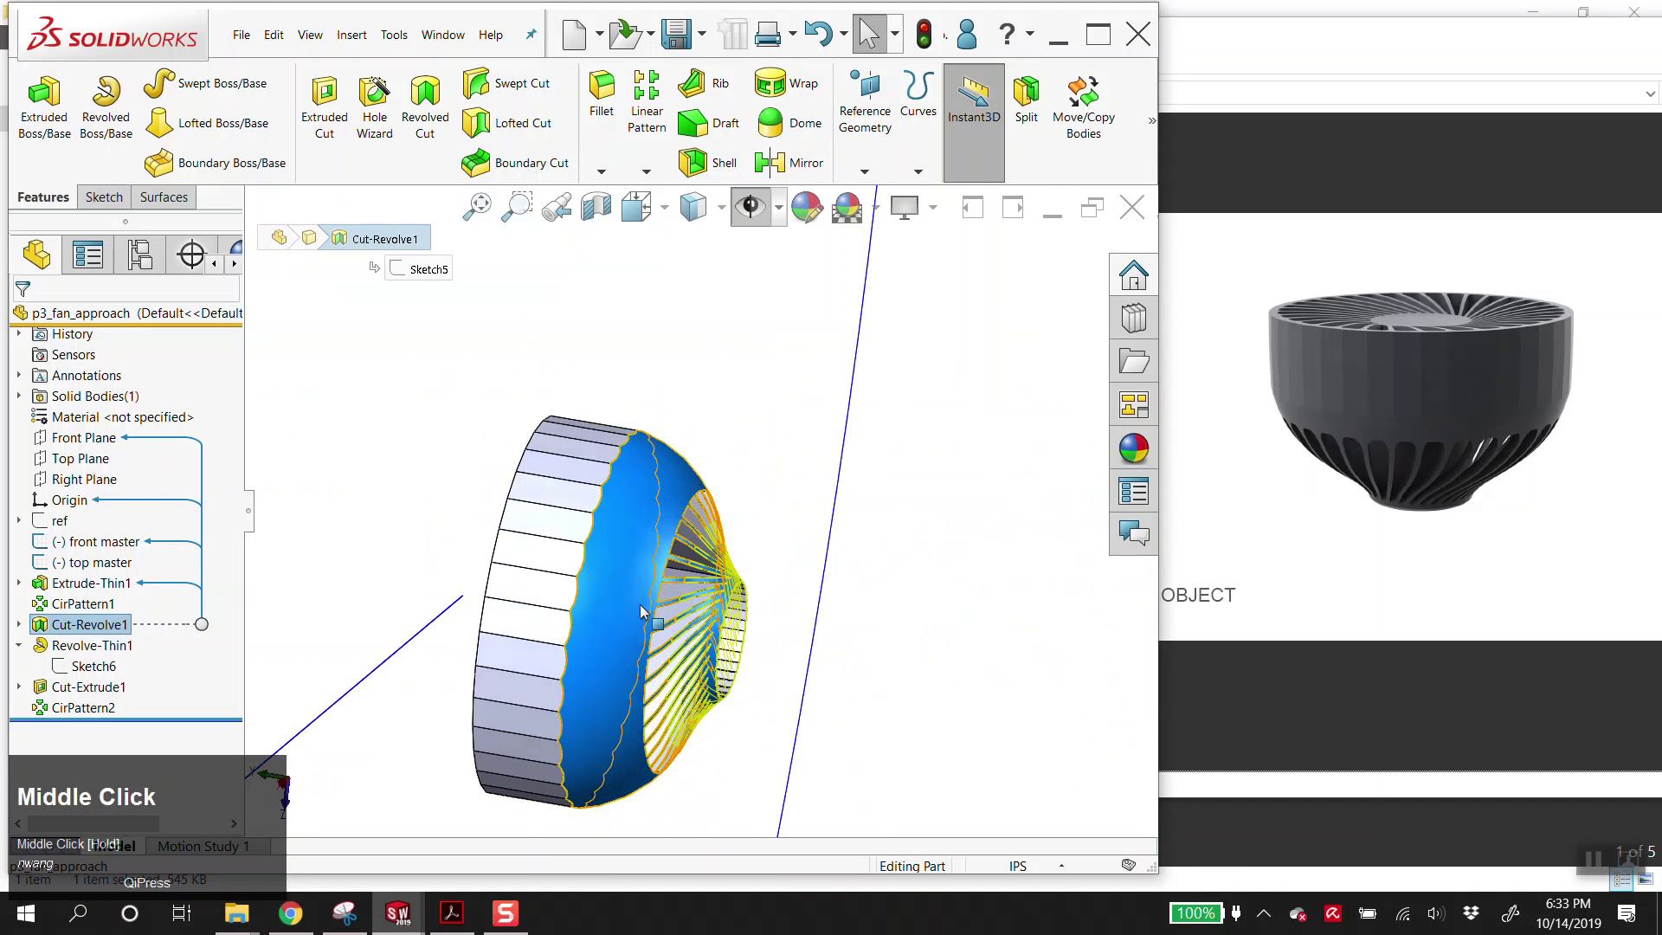